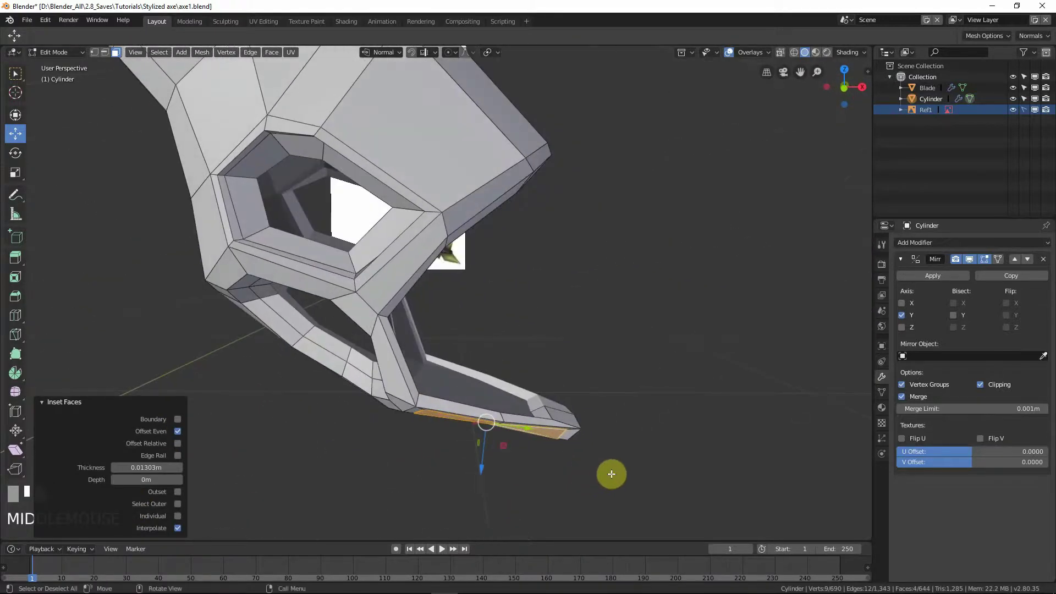
Undo the inset faces around the pommel opening and orbit to check the restored mesh.
key("x")
left_click_drag(602, 457, 649, 417)
middle_click(666, 409)
left_click_drag(630, 397, 108, 56)
left_click_drag(108, 56, 560, 347)
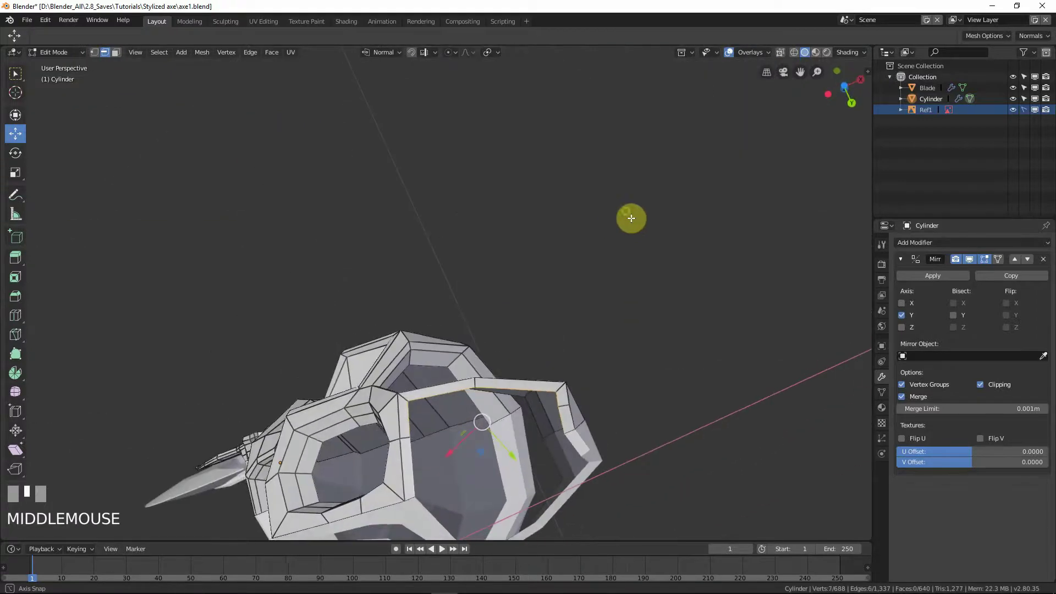
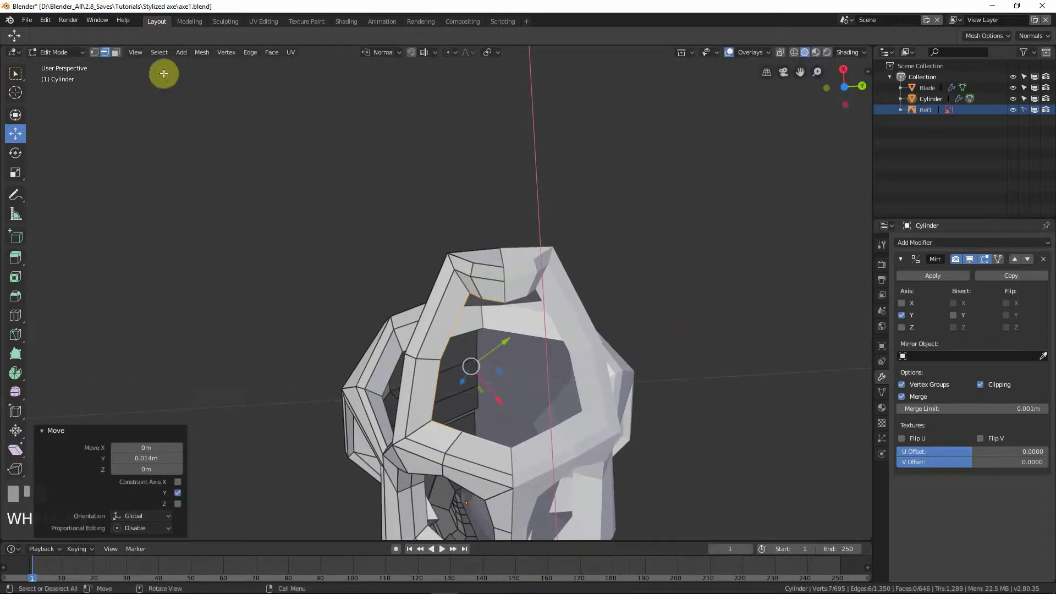
Grab and reposition three vertices along the upper rim of the pommel opening.
left_click_drag(94, 56, 473, 295)
key("g")
left_click(478, 302)
key("g")
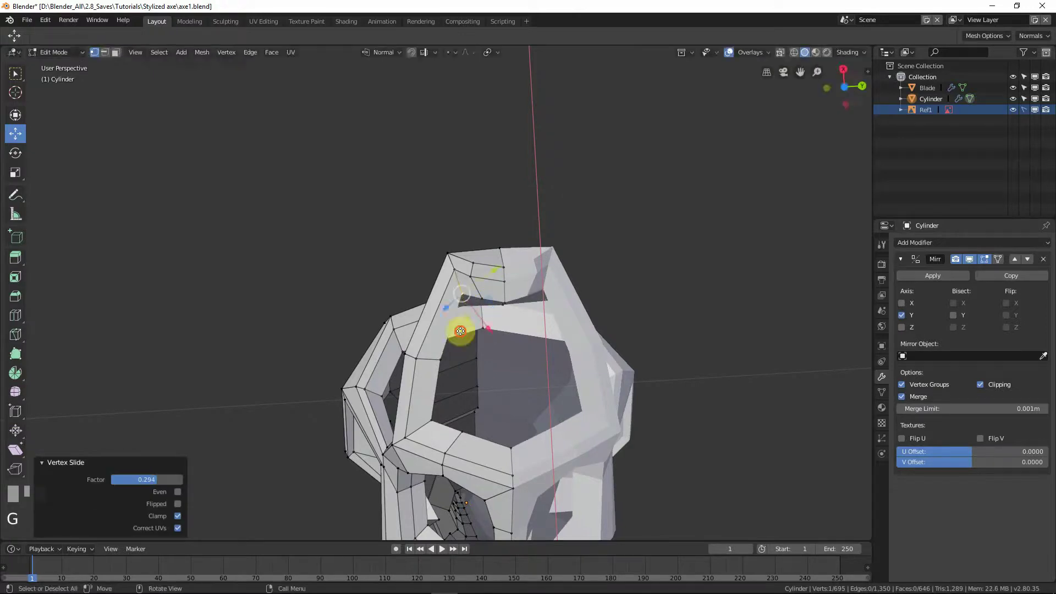
left_click(461, 330)
key("g")
Nudge the selected rim vertex with repeated grab moves, then inspect the framed opening from several sides.
left_click(65, 72)
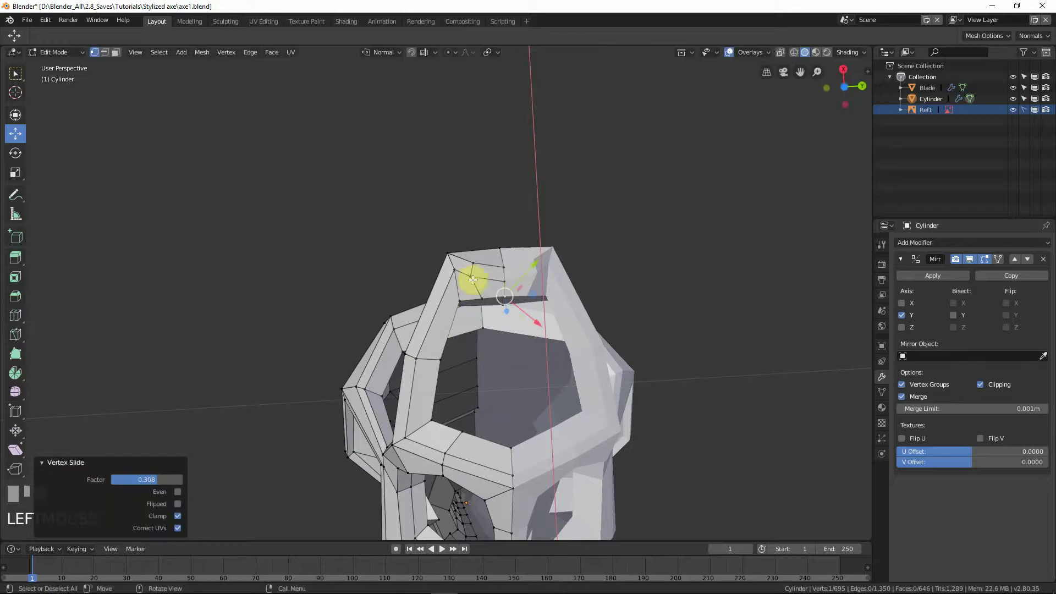
left_click(65, 72)
key("g")
right_click(65, 72)
left_click(65, 73)
key("g")
left_click(65, 72)
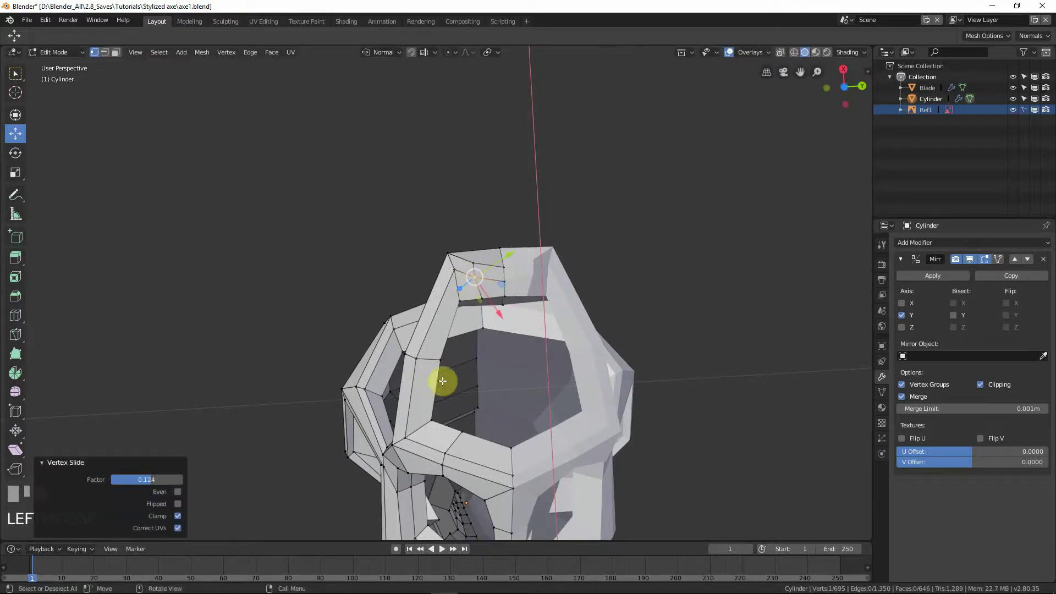
left_click(65, 72)
key("g")
left_click(456, 460)
scroll("down", 3)
left_click_drag(513, 407, 528, 402)
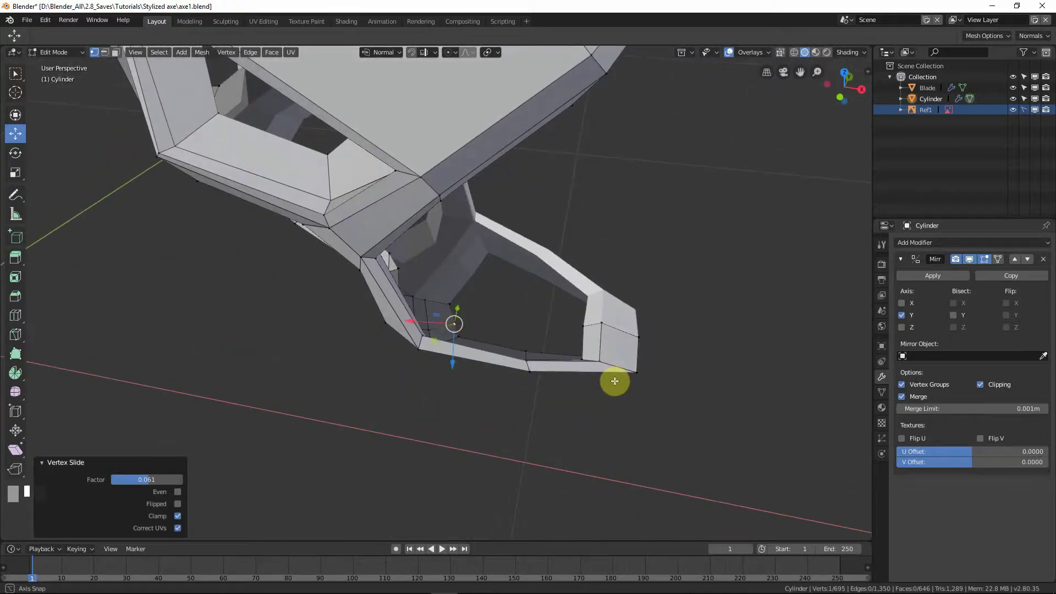
Select the prong's end vertices and fill a face between them, then undo that first fill.
scroll("down", 3)
left_click_drag(424, 308, 384, 298)
left_click(384, 297)
left_click(431, 270)
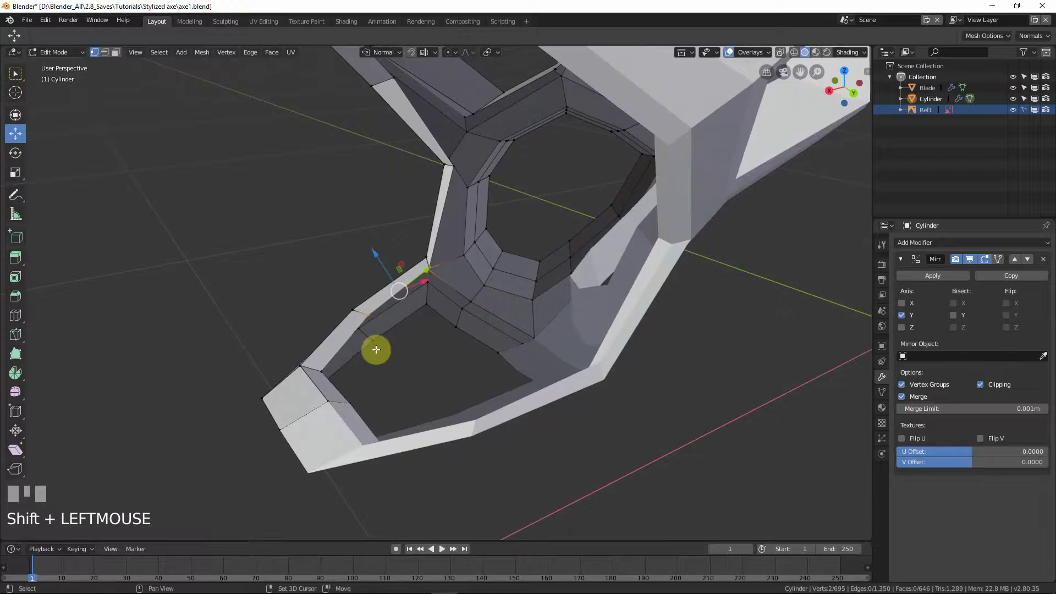
left_click_drag(450, 322, 433, 332)
scroll("up", 3)
scroll("up", 3)
left_click(432, 332)
key("f")
left_click_drag(431, 366, 415, 291)
key("ctrl+z")
Reselect the end vertices, fill the face correctly and switch to front view.
scroll("up", 3)
left_click(416, 291)
left_click(414, 283)
key("f")
scroll("down", 3)
left_click_drag(436, 358, 455, 283)
scroll("down", 3)
scroll("down", 3)
key("KP_1")
Box-select the next set of prong vertices and fill another face across them.
left_click_drag(447, 320, 311, 403)
scroll("up", 3)
scroll("up", 3)
left_click(311, 403)
left_click_drag(361, 383, 303, 425)
left_click(303, 425)
left_click(378, 398)
left_click_drag(378, 398, 410, 369)
left_click(410, 369)
key("f")
Grab the prong's tip vertices and pull them out into a longer, pointed end.
left_click_drag(414, 418, 298, 412)
left_click(298, 413)
left_click_drag(340, 450, 370, 460)
key("g")
left_click(371, 461)
left_click_drag(378, 461, 253, 396)
key("g")
left_click(409, 452)
left_click(254, 395)
left_click(238, 415)
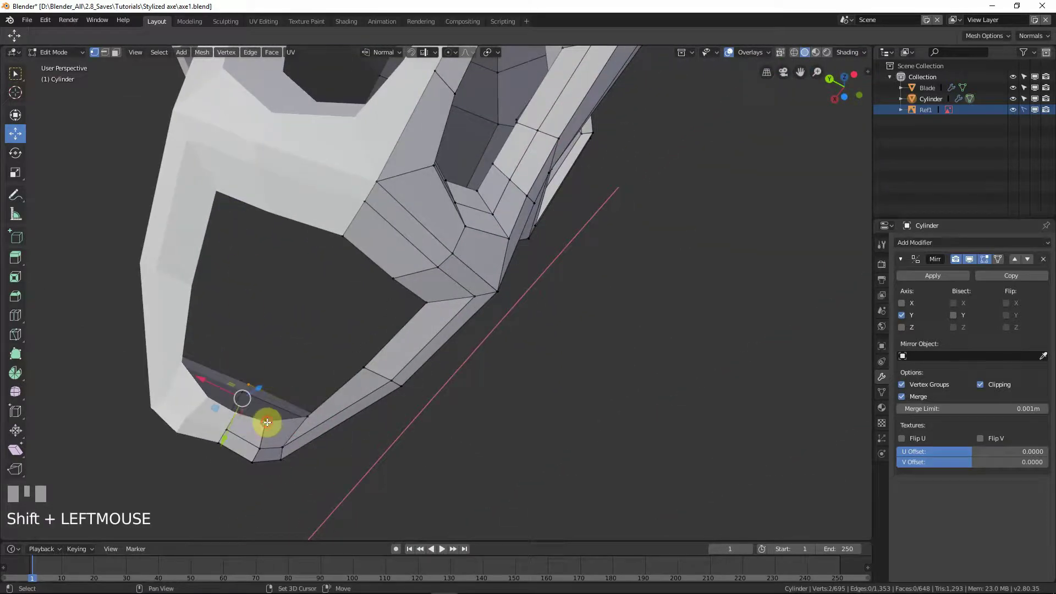
Try two loop cuts across the prong with Ctrl+R and undo both.
left_click_drag(323, 449, 442, 341)
key("ctrl+r")
right_click(227, 395)
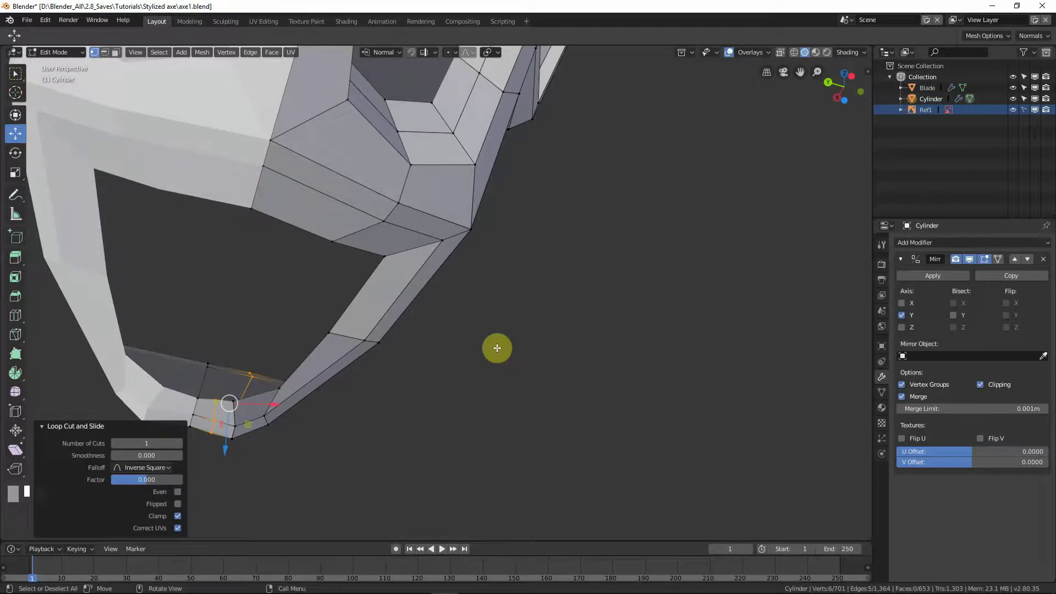
key("ctrl+z")
middle_click(472, 388)
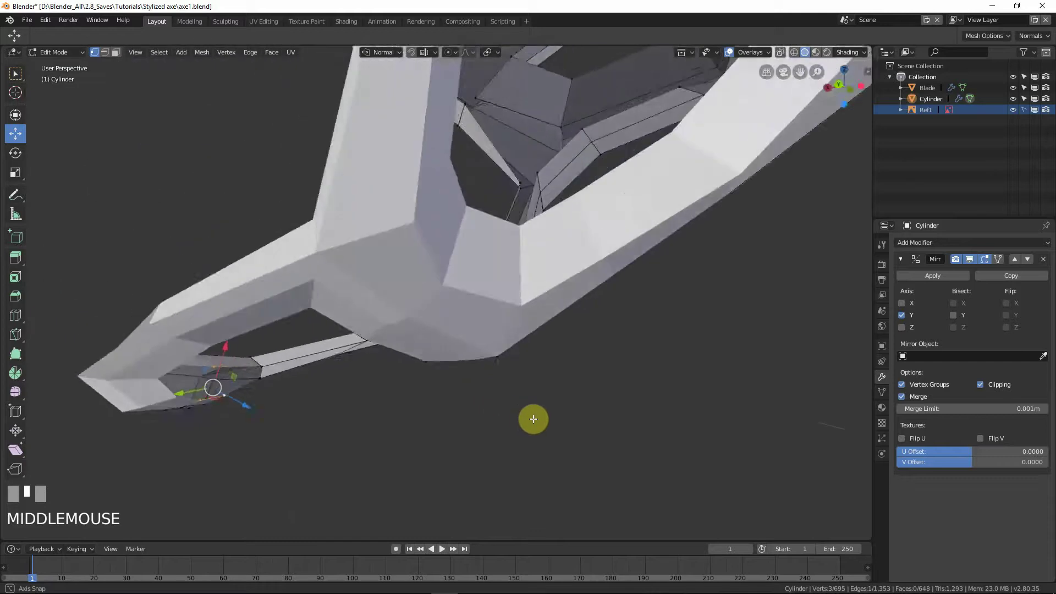
key("ctrl+r")
right_click(343, 342)
middle_click(374, 362)
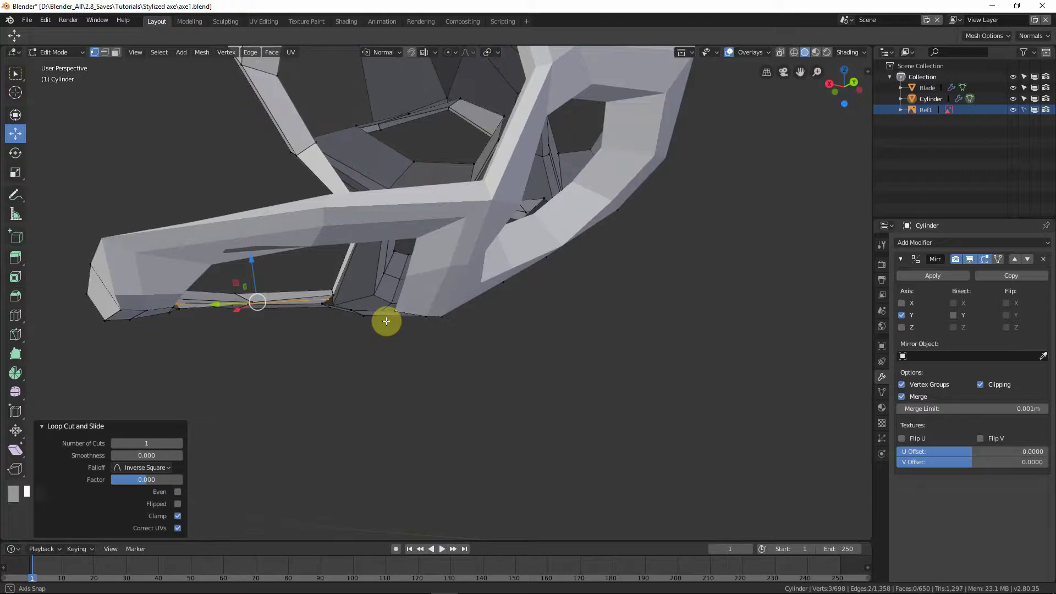
key("ctrl+z")
middle_click(301, 317)
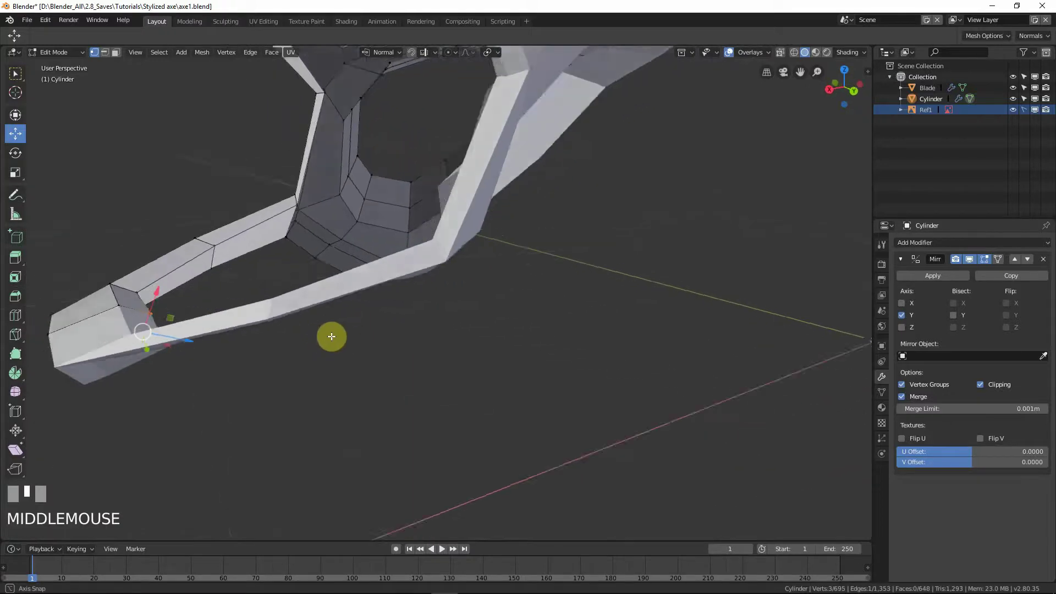
Tweak a prong vertex, briefly check the shape in object mode and frame the selection.
left_click_drag(324, 281, 312, 356)
left_click(159, 352)
key("Tab")
scroll("down", 3)
scroll("up", 3)
key("Tab")
key("KP_Decimal")
Orbit around the prong and box-select the vertices at its narrow end.
scroll("down", 3)
middle_click(407, 255)
left_click_drag(479, 185, 475, 217)
left_click_drag(485, 230, 120, 53)
scroll("up", 3)
scroll("down", 3)
left_click_drag(120, 53, 548, 248)
left_click(564, 249)
Adjust the selected tip vertices with X and a grab move to sharpen the point.
left_click_drag(613, 250, 599, 257)
key("x")
left_click_drag(600, 257, 614, 275)
middle_click(614, 275)
key("g")
left_click(622, 275)
middle_click(650, 302)
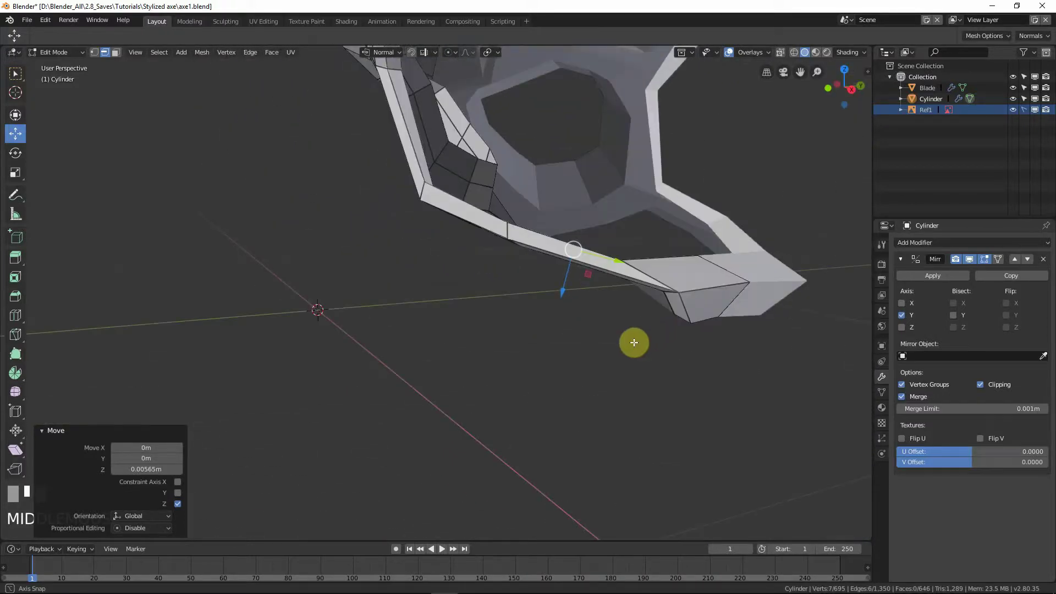
Leave edit mode and view the pommel in front orthographic beside the spiked reference image.
key("Tab")
scroll("down", 3)
middle_click(473, 352)
scroll("down", 3)
left_click_drag(577, 353, 568, 380)
key("KP_1")
scroll("up", 3)
middle_click(347, 357)
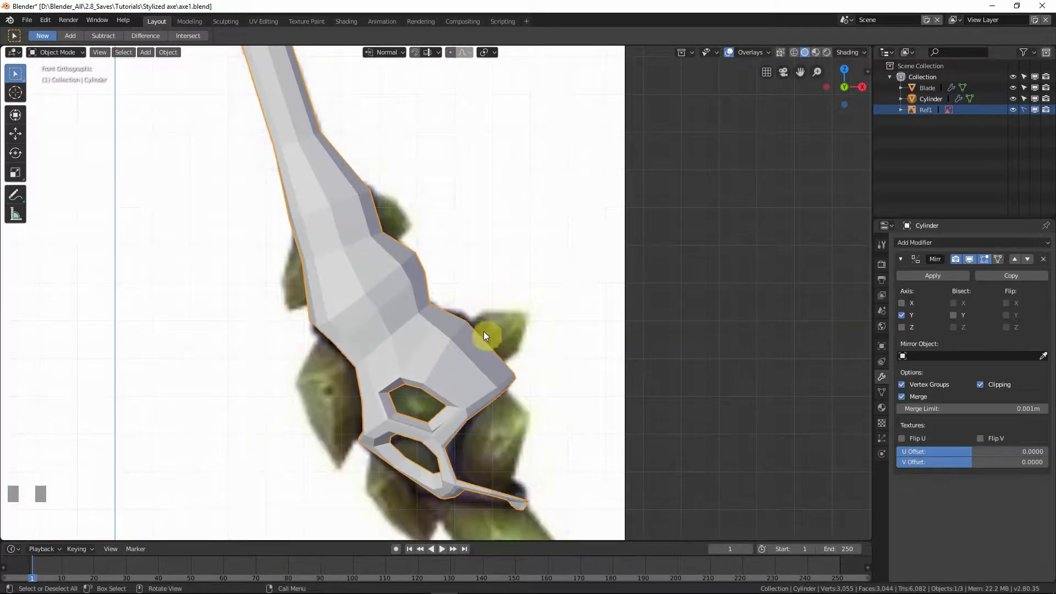
Toggle wireframe, re-enter edit mode and inset a face on the handle's lower end.
scroll("down", 3)
key("shift+z")
middle_click(468, 339)
key("Tab")
middle_click(418, 404)
left_click(412, 420)
left_click_drag(118, 56, 591, 386)
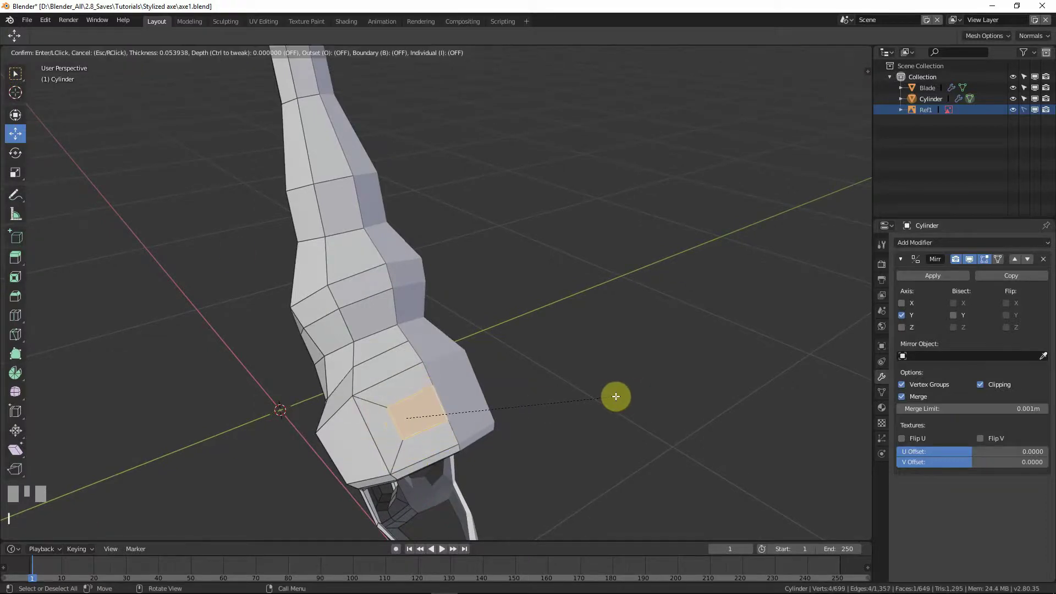
left_click(496, 416)
Select one of the new edges and slide it along the mesh into place with G G.
left_click_drag(107, 53, 573, 377)
key("x")
scroll("up", 3)
left_click_drag(488, 428, 361, 437)
left_click(360, 437)
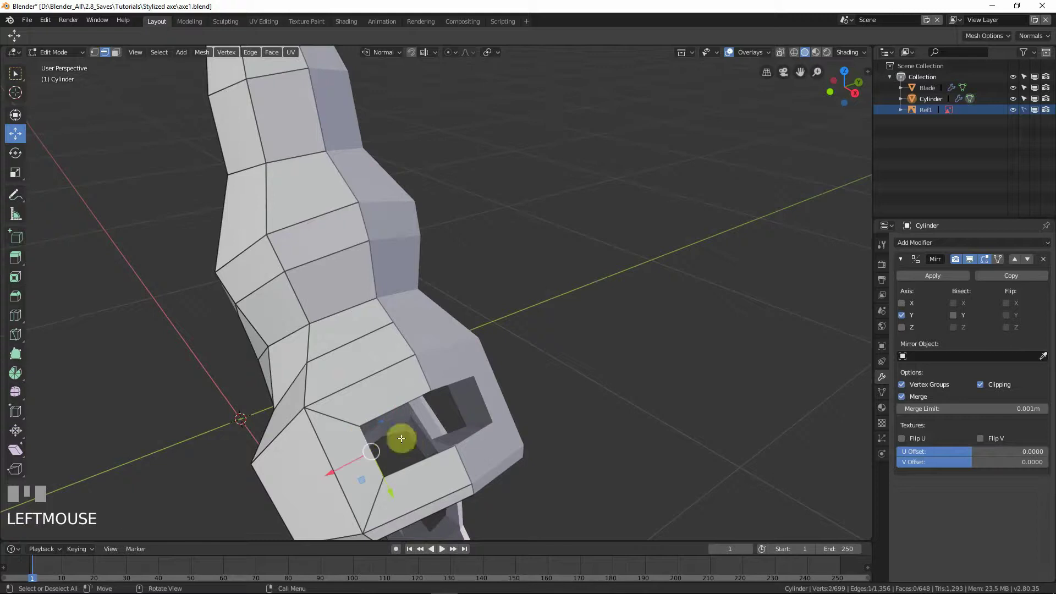
key("g")
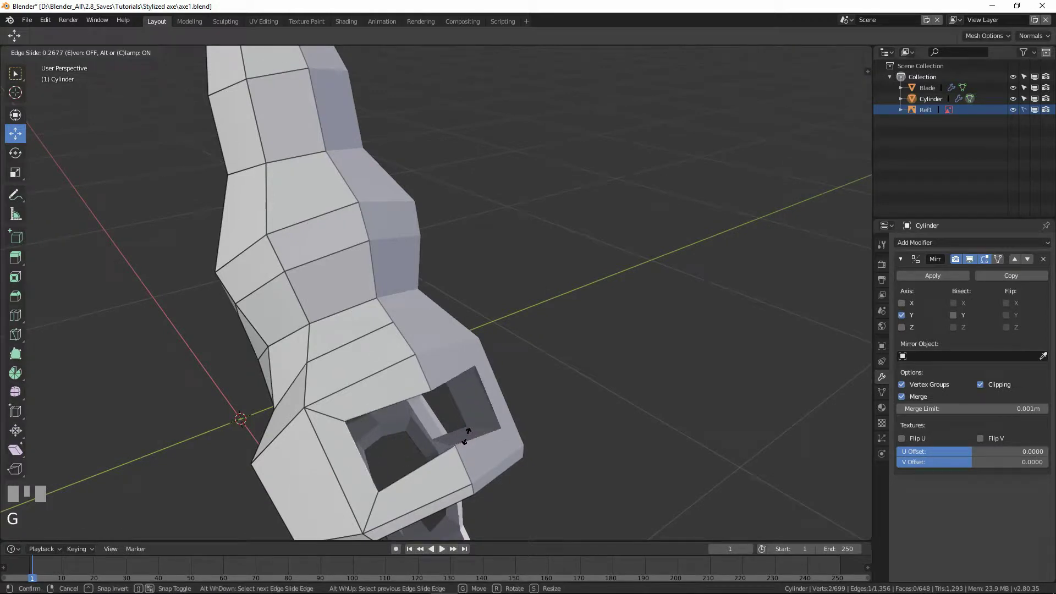
right_click(487, 418)
left_click_drag(452, 435, 457, 438)
key("g")
left_click(457, 438)
Grab-move several nearby vertices and vertex-slide one along its edge near the pommel opening.
left_click_drag(532, 472, 639, 404)
key("g")
left_click(637, 405)
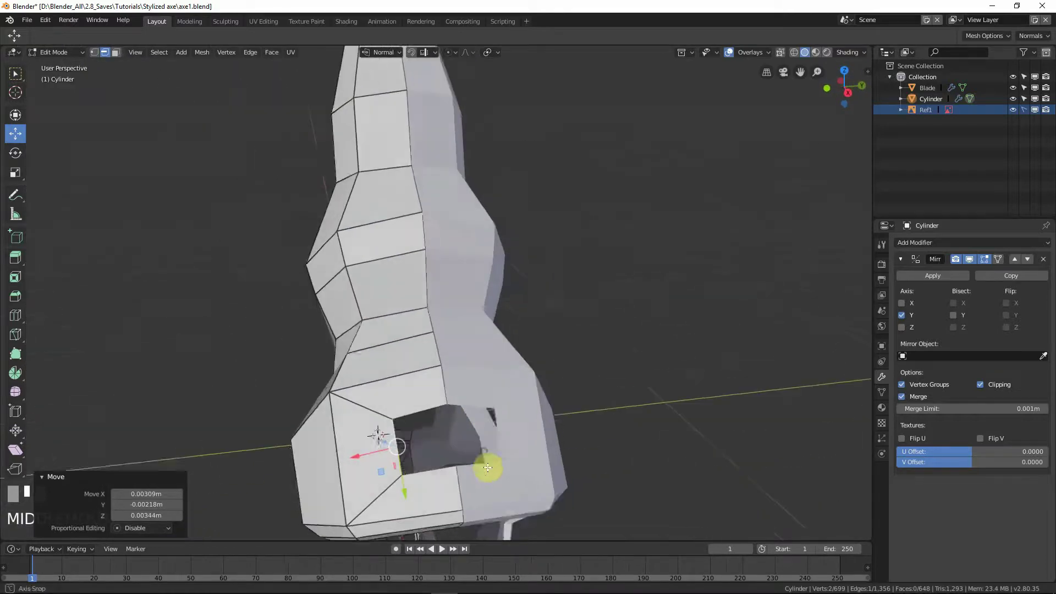
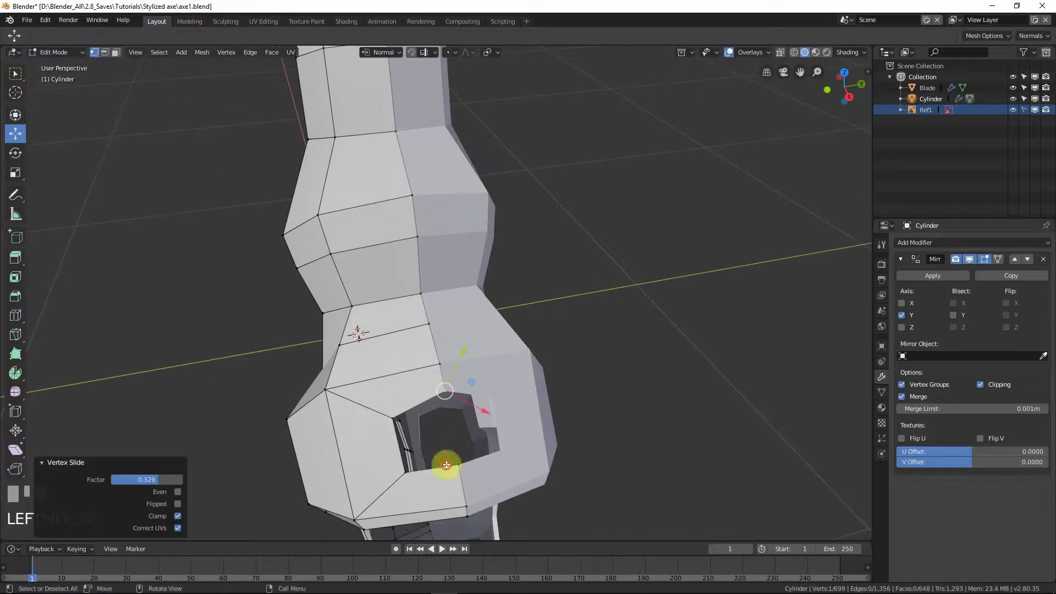
key("g")
left_click(427, 472)
key("g")
left_click(418, 473)
key("g")
left_click(403, 427)
key("g")
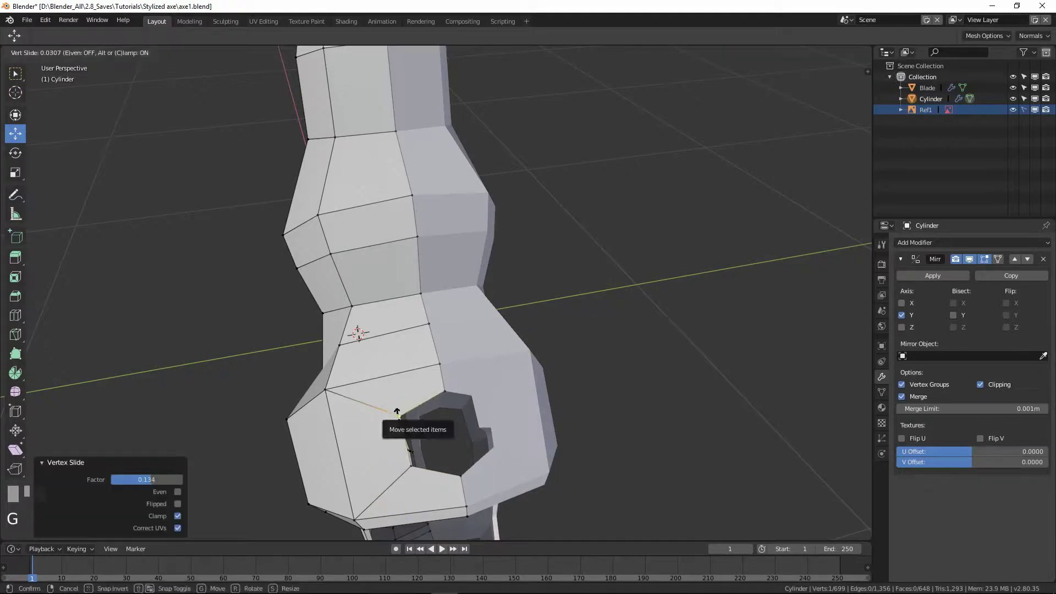
left_click(406, 444)
left_click_drag(378, 462, 490, 365)
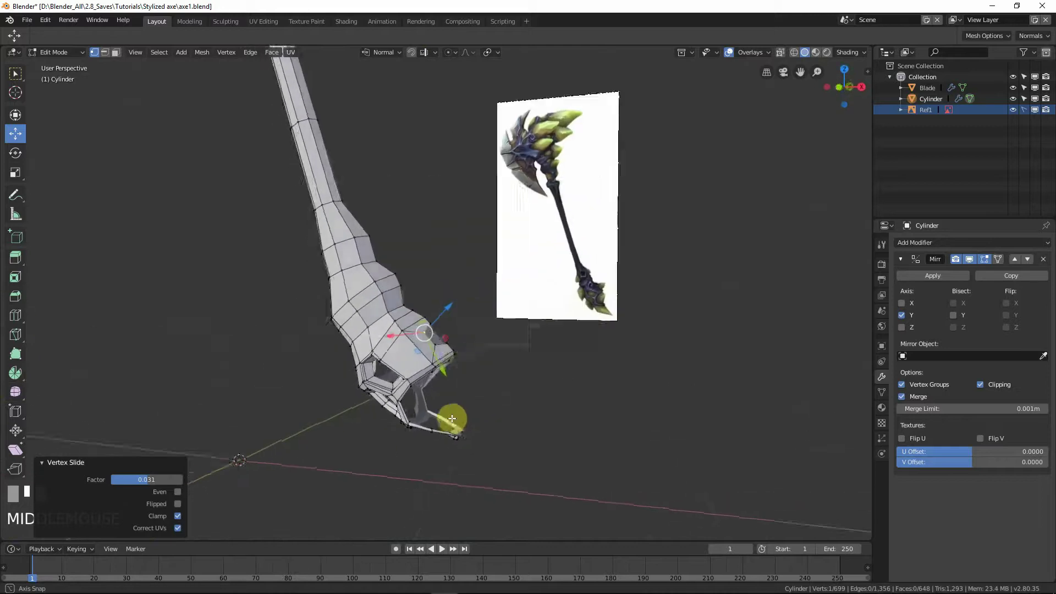
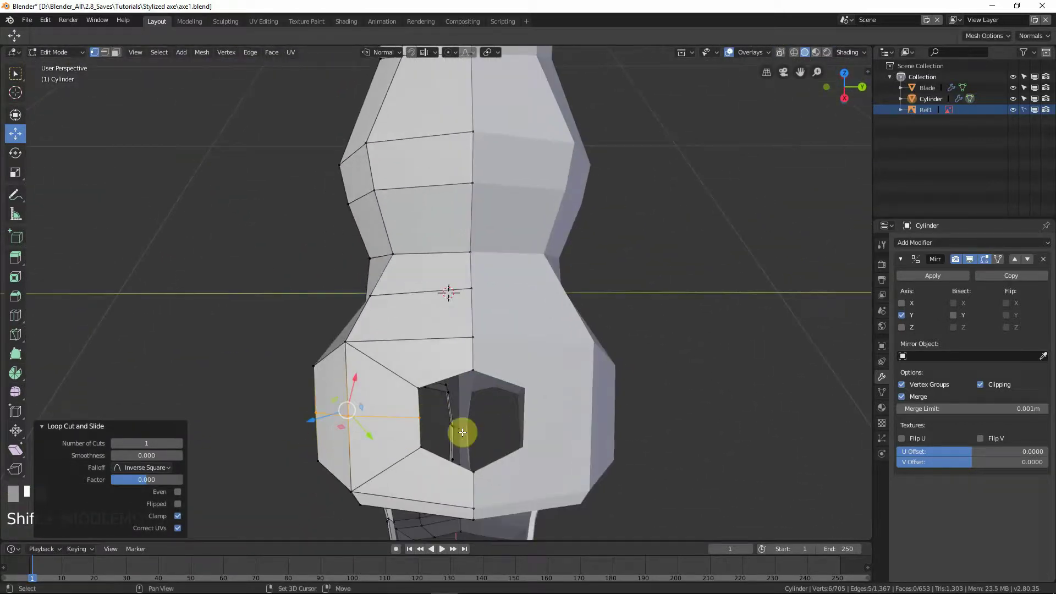
Nudge a row of vertices near the pommel opening one by one into better positions.
left_click(421, 387)
key("g")
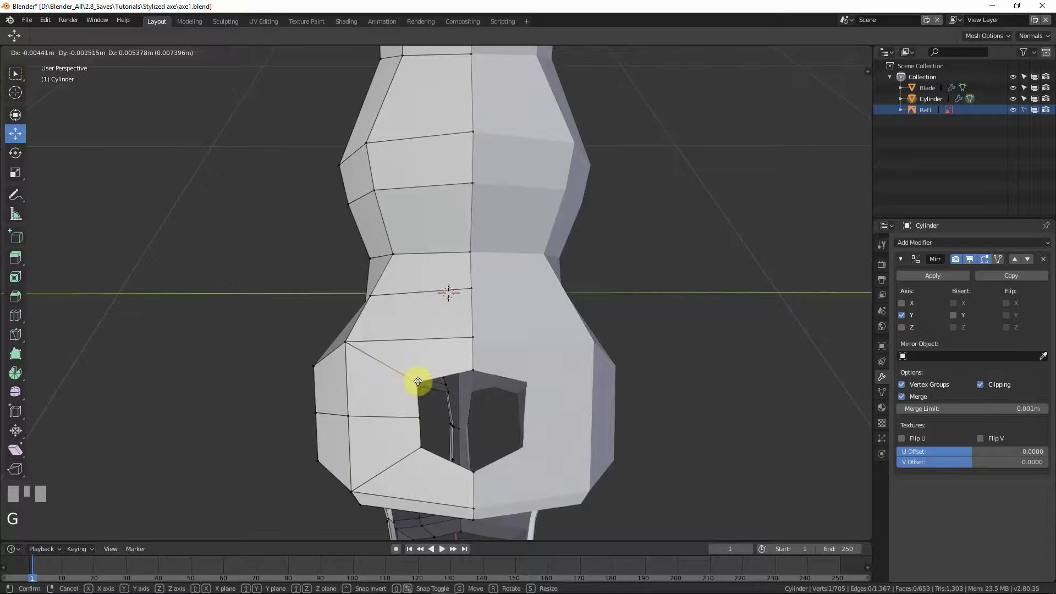
left_click(413, 416)
left_click(422, 415)
key("g")
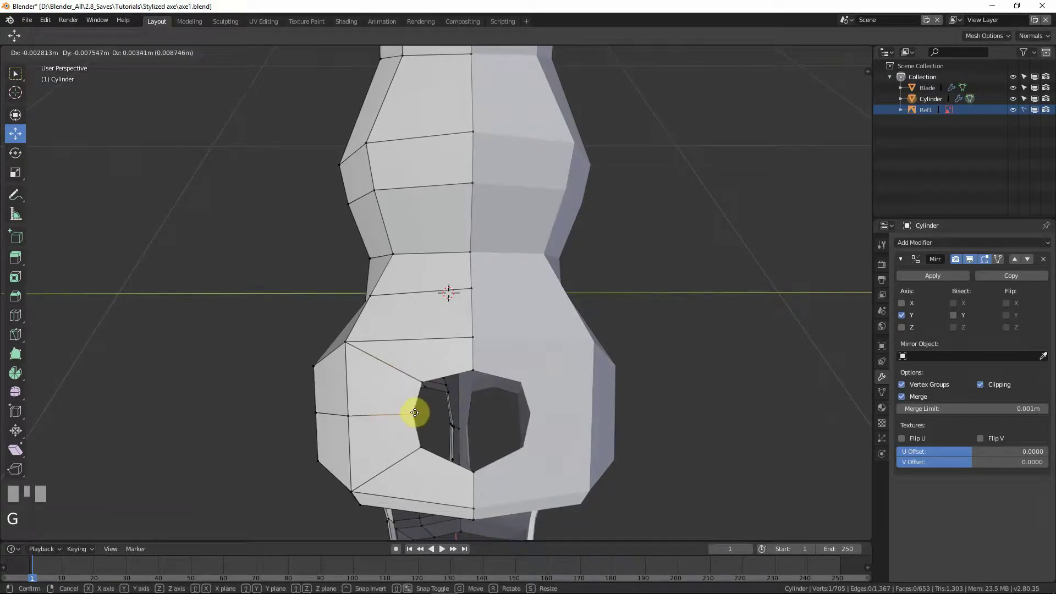
left_click(414, 424)
left_click(427, 449)
key("g")
left_click(412, 417)
key("g")
left_click(415, 399)
left_click(416, 379)
key("g")
left_click(418, 377)
Extrude and scale a selected rim section, then shift its vertex into place.
left_click_drag(456, 436, 462, 362)
left_click(462, 362)
left_click_drag(65, 74, 607, 429)
key("e")
right_click(607, 430)
key("s")
left_click(569, 420)
left_click_drag(548, 419, 541, 427)
key("g")
left_click(537, 434)
Extrude and scale a second rim section and move its vertex along Y.
left_click_drag(569, 441, 490, 379)
left_click_drag(490, 380, 496, 427)
left_click_drag(496, 427, 579, 426)
key("e")
right_click(577, 426)
key("s")
left_click(547, 413)
middle_click(538, 429)
key("g")
left_click(553, 434)
middle_click(598, 429)
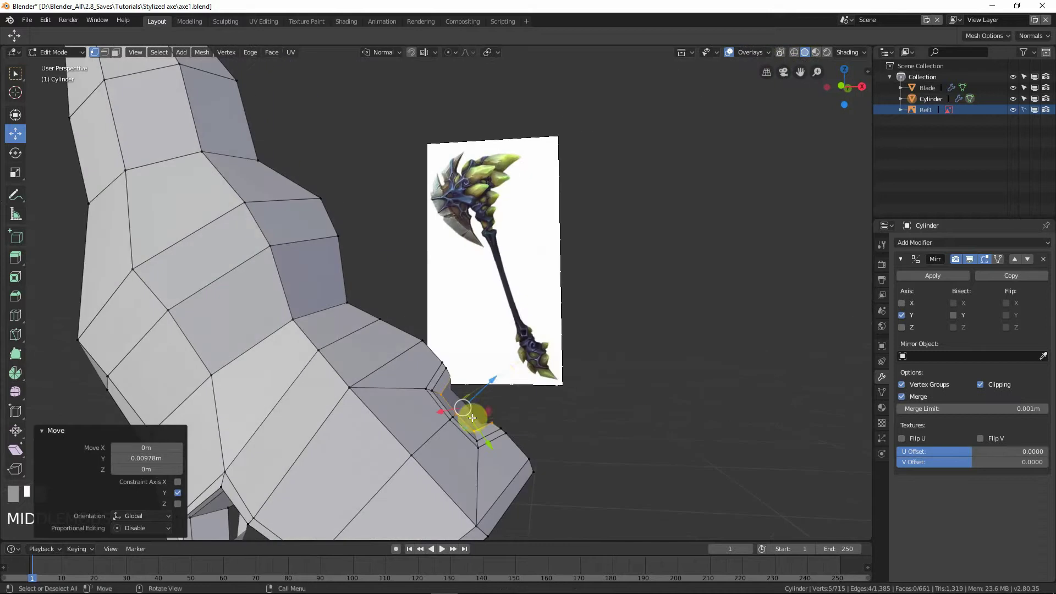
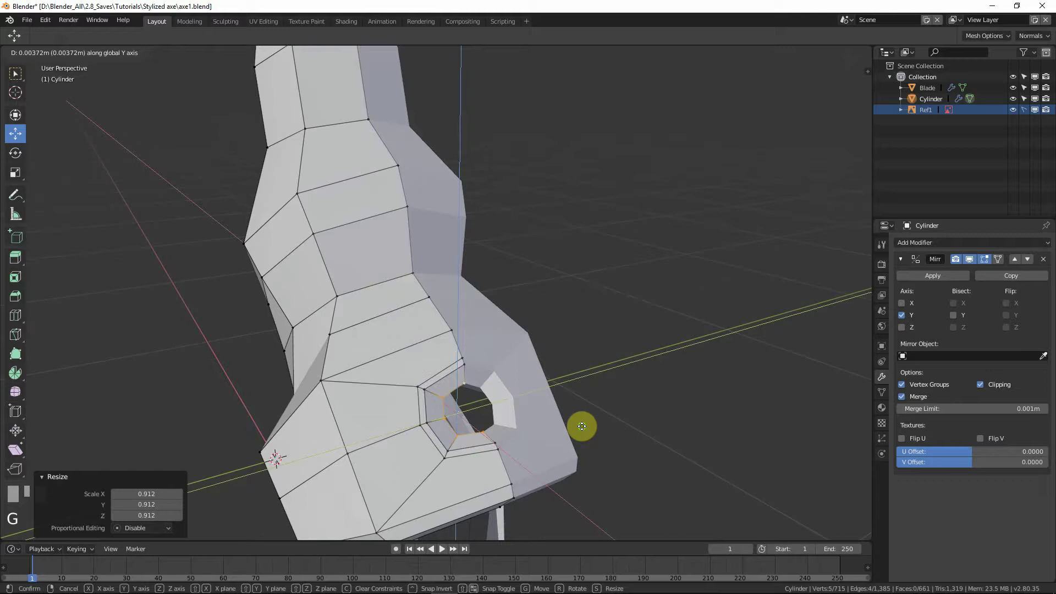
left_click(553, 451)
Reposition the upper rim vertices to reshape the opening's frame, undoing one bad move.
left_click_drag(564, 440, 459, 251)
left_click(459, 250)
left_click_drag(485, 282, 510, 268)
key("g")
left_click_drag(510, 267, 567, 338)
left_click_drag(566, 338, 594, 335)
left_click_drag(594, 332, 544, 321)
key("g")
left_click(544, 321)
middle_click(617, 338)
key("g")
left_click(715, 350)
left_click_drag(758, 346, 518, 345)
key("ctrl+z")
left_click(519, 345)
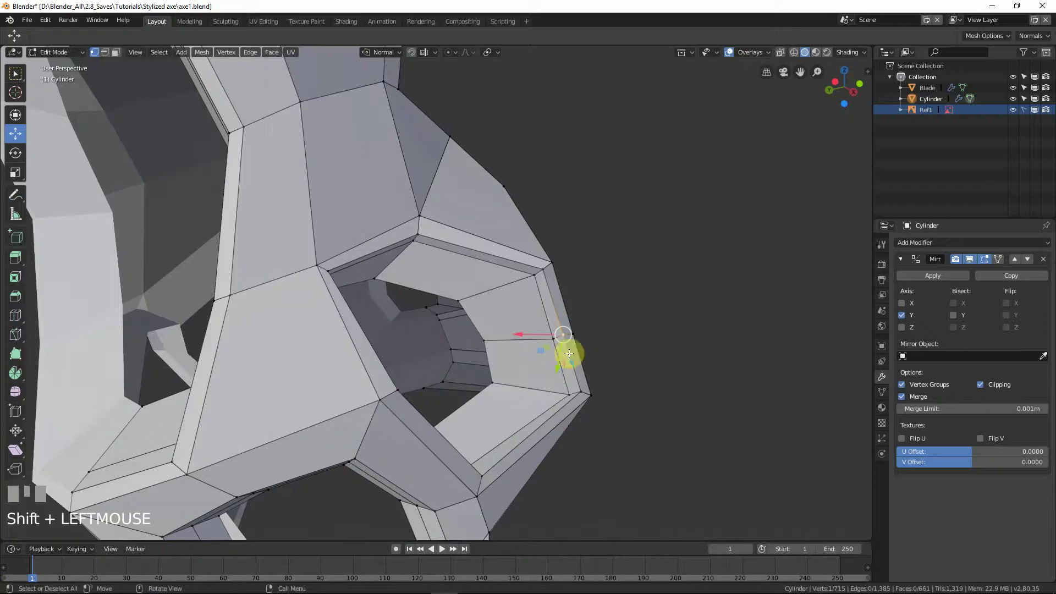
Move the handle's left outline vertices outward in several small grabs, checking from other angles.
left_click_drag(496, 346, 614, 374)
key("g")
middle_click(614, 374)
key("g")
left_click(571, 379)
middle_click(547, 381)
key("g")
left_click(510, 381)
middle_click(518, 384)
Toggle out of and back into edit mode and inspect the silhouette against the front-view reference.
key("Tab")
scroll("down", 3)
middle_click(466, 370)
scroll("up", 3)
key("Tab")
scroll("down", 3)
key("Tab")
key("KP_1")
scroll("up", 3)
middle_click(420, 339)
scroll("up", 3)
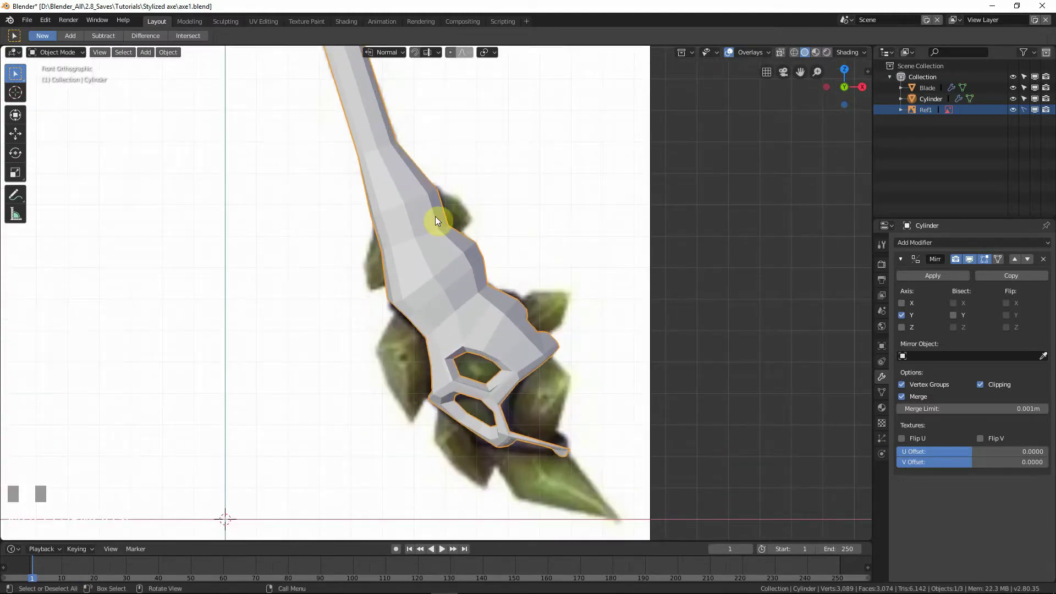
Select the strip along the handle's side in front view and switch to face selection.
left_click_drag(456, 315, 524, 303)
scroll("down", 3)
key("KP_1")
scroll("up", 3)
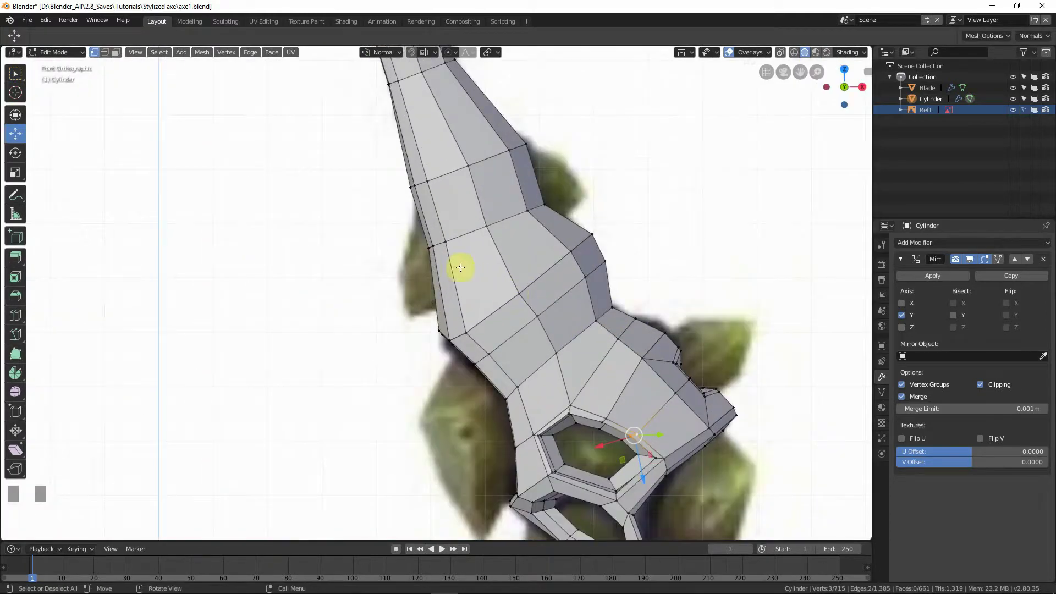
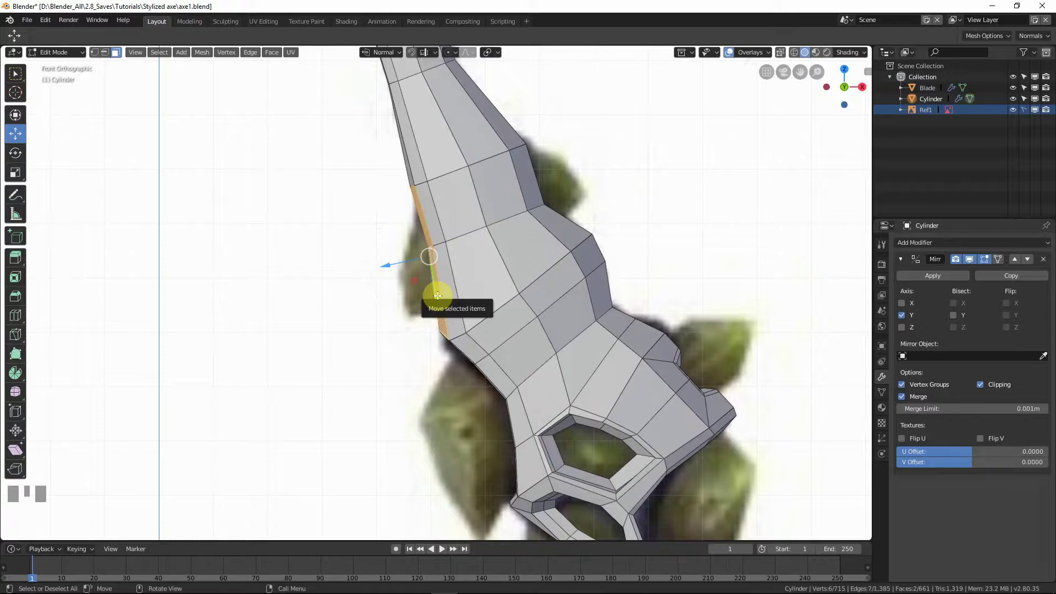
key("KP_Decimal")
scroll("down", 3)
Inset the selected side strip of faces to create a smaller inner face and bring it into view.
middle_click(543, 386)
scroll("up", 3)
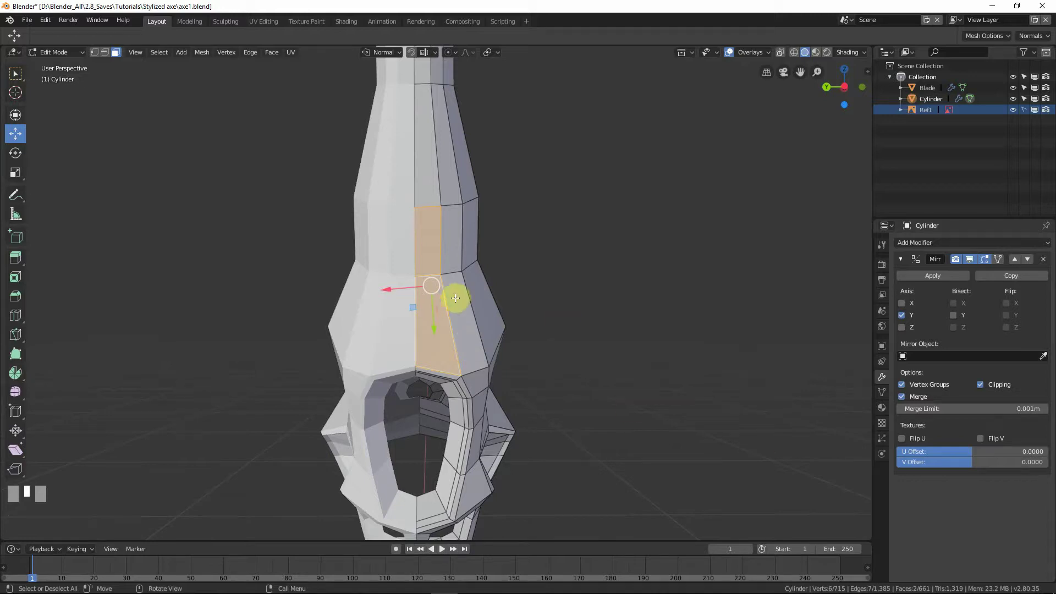
key("i")
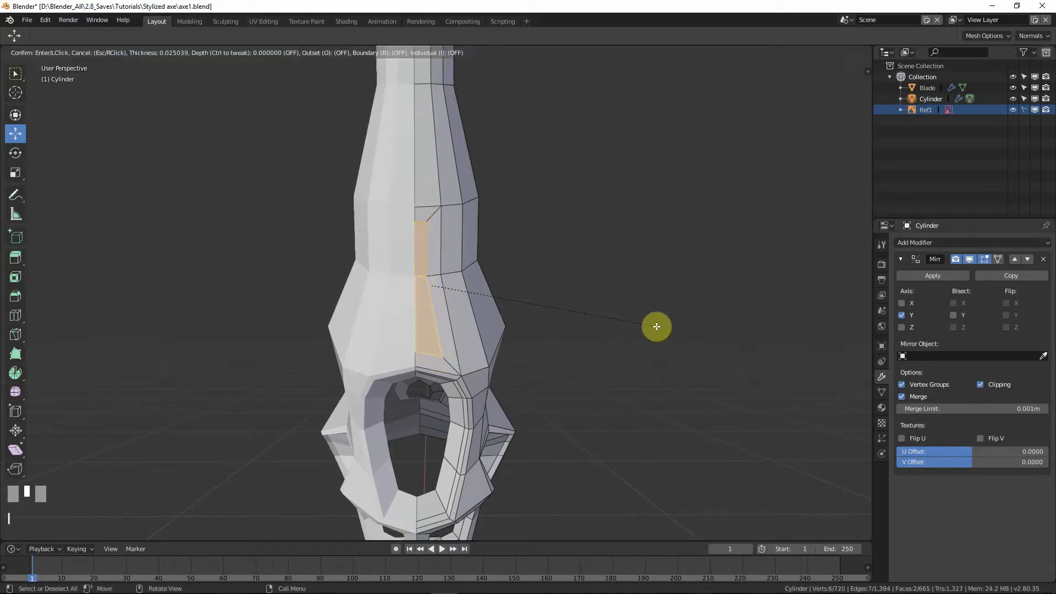
scroll("up", 3)
left_click_drag(108, 60, 403, 171)
left_click(379, 179)
left_click_drag(382, 181, 472, 221)
Vertex-slide a corner of the inset face along its edge to start narrowing the patch.
key("g")
left_click(66, 73)
left_click(66, 73)
key("g")
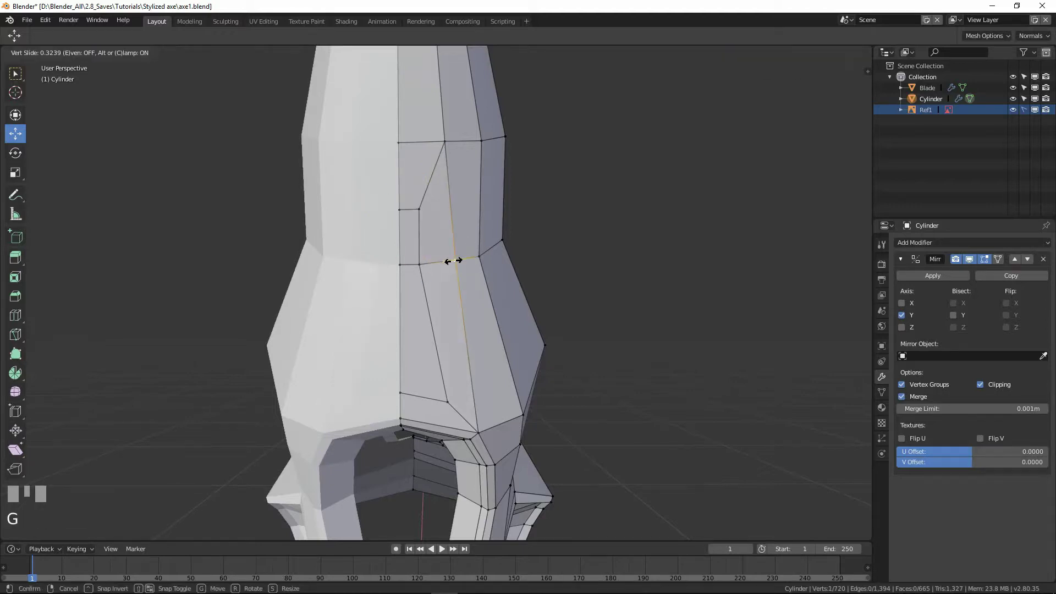
left_click(65, 73)
Edge-slide the inset face's lower edge along the surface toward a pointed shape.
key("g")
left_click(65, 73)
left_click_drag(65, 73, 493, 397)
key("g")
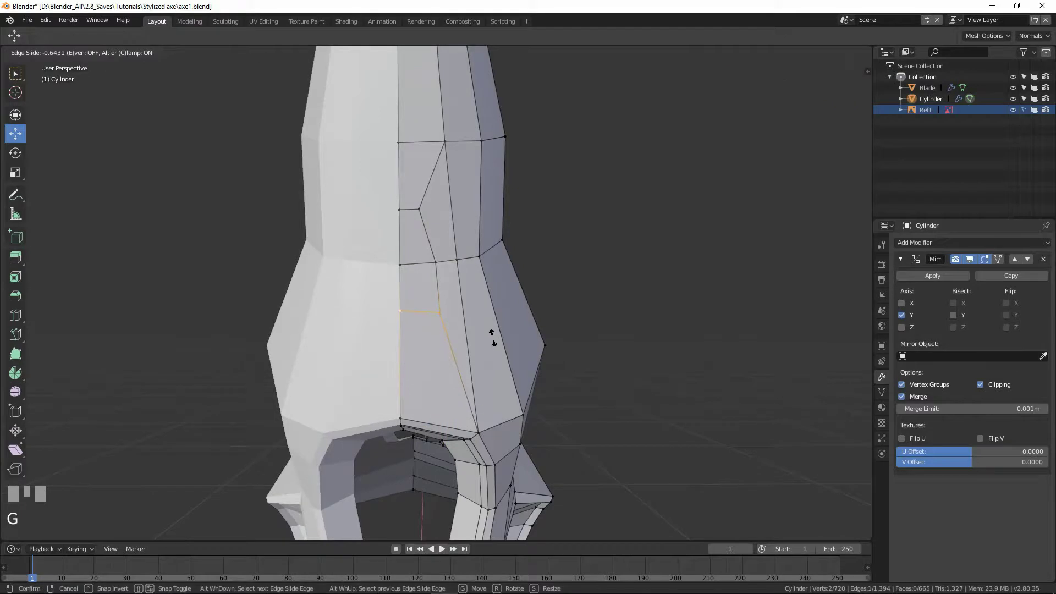
left_click(493, 333)
Line the sliding edge up with the reference outline in front view, then slide a middle-loop vertex.
key("KP_1")
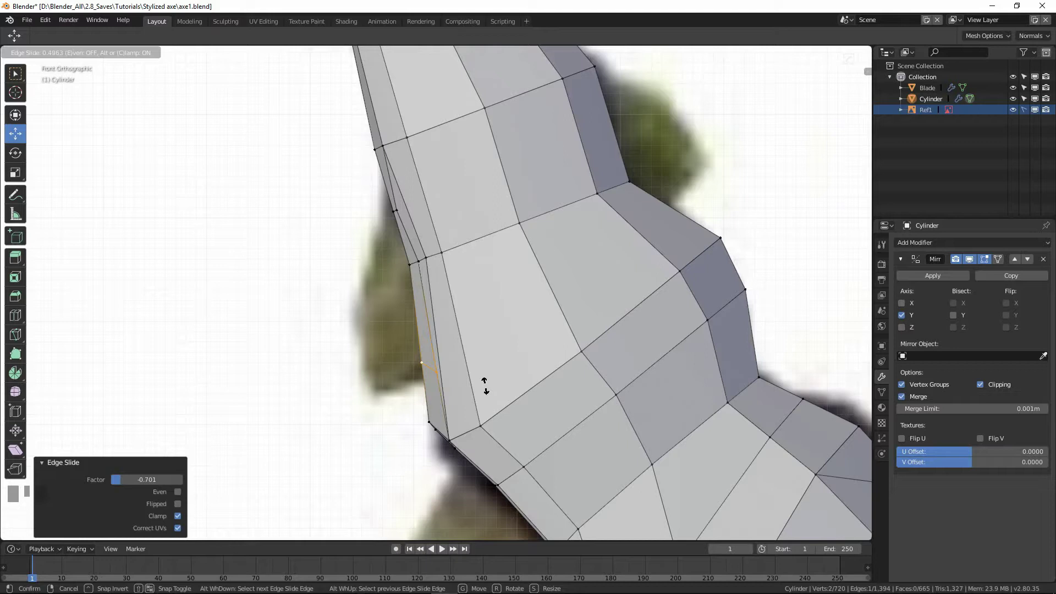
left_click_drag(474, 380, 473, 258)
left_click(474, 259)
middle_click(479, 289)
left_click(493, 253)
key("g")
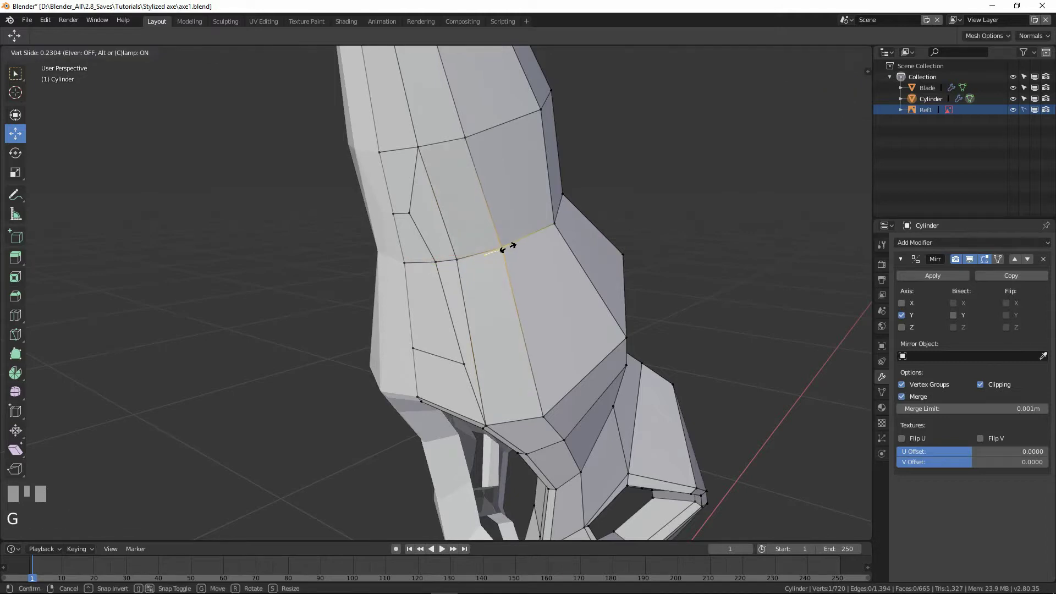
left_click(66, 73)
Vertex-slide the next two corner vertices of the inset patch into place.
key("g")
key("g")
left_click(465, 308)
left_click_drag(480, 299, 437, 268)
left_click(437, 267)
key("g")
left_click(473, 373)
Slide the remaining inner-face vertices along their edges to finish the pointed patch.
left_click_drag(65, 74, 65, 74)
left_click(65, 73)
left_click(66, 73)
key("g")
left_click(65, 73)
key("g")
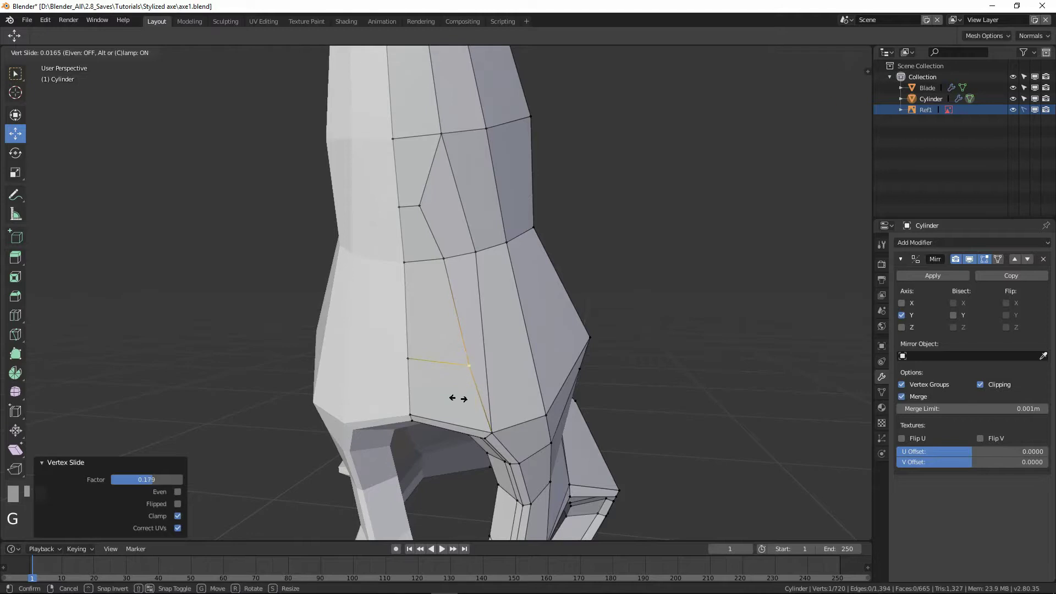
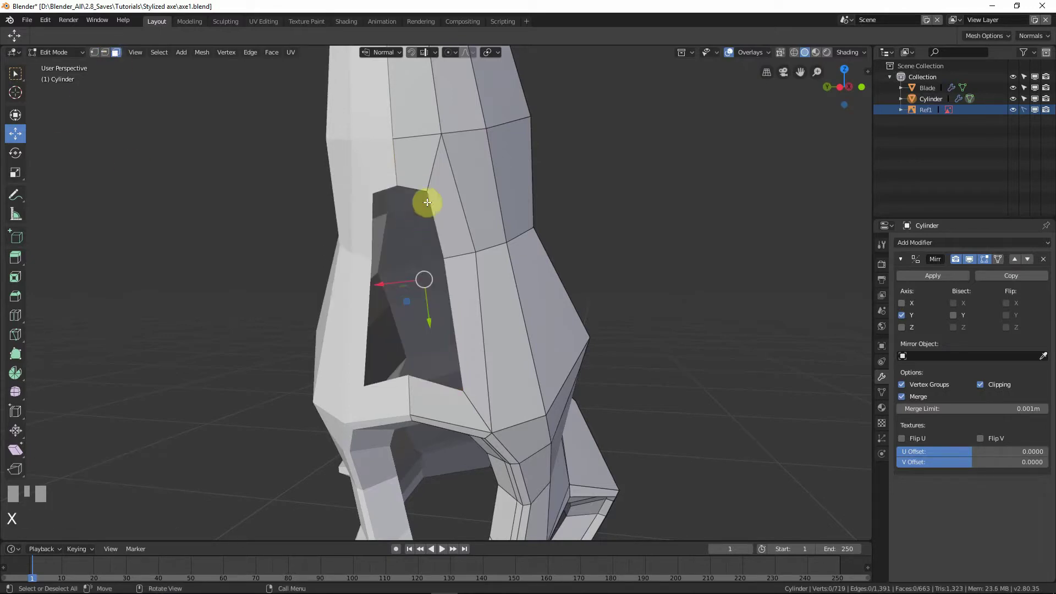
Extrude the hole's edge loop into the handle and scale the new ring to taper the wall.
left_click(105, 54)
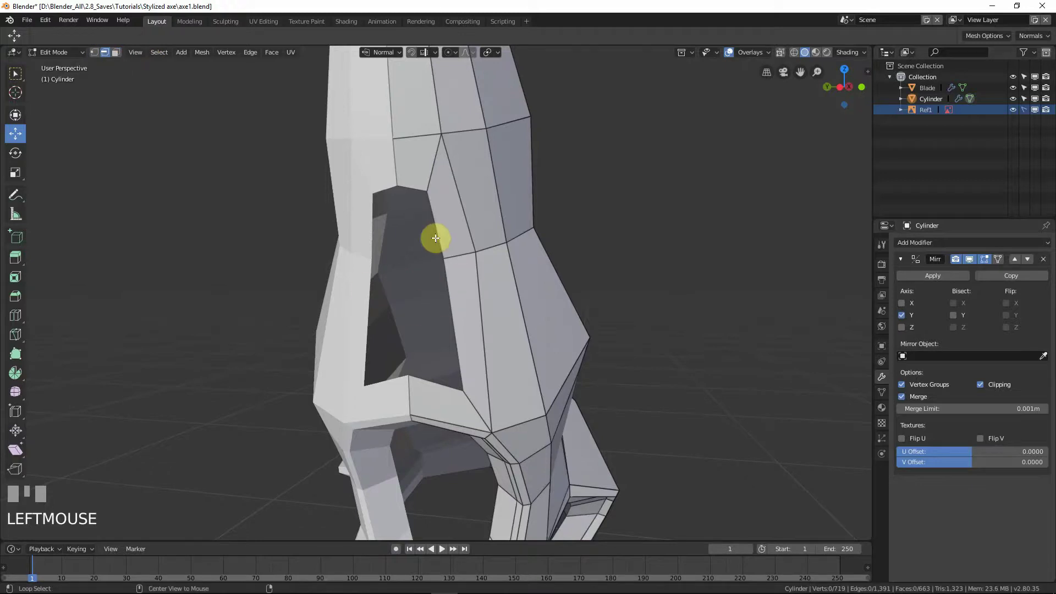
key("e")
key("s")
left_click(551, 261)
key("g")
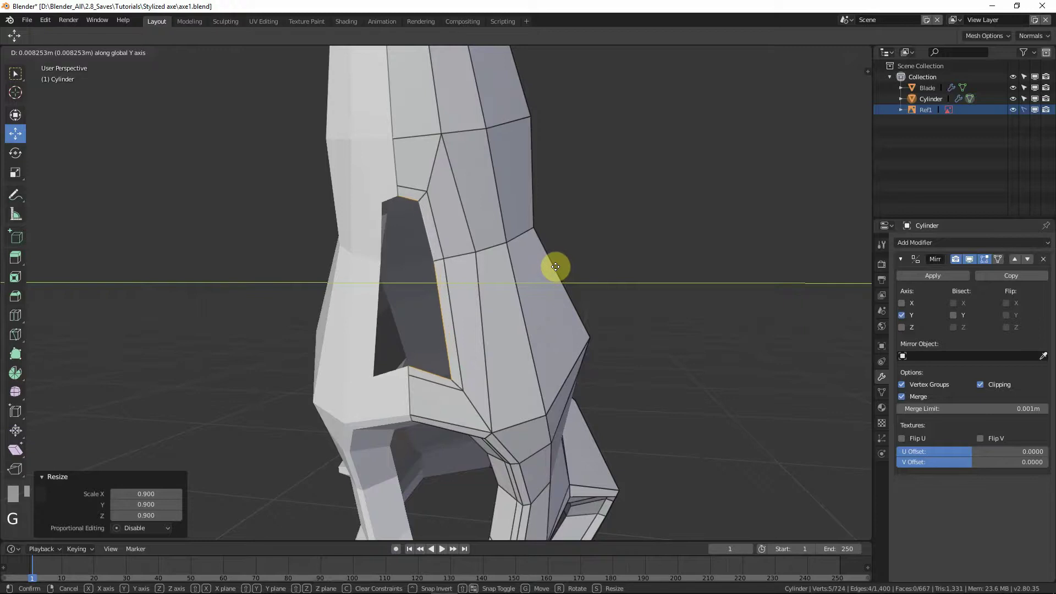
left_click(557, 265)
key("s")
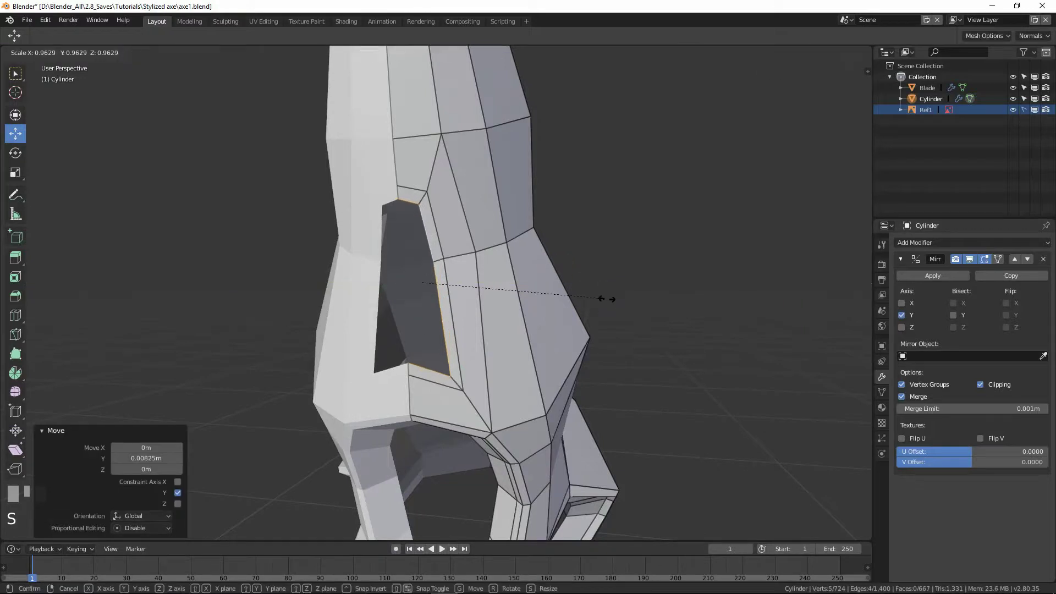
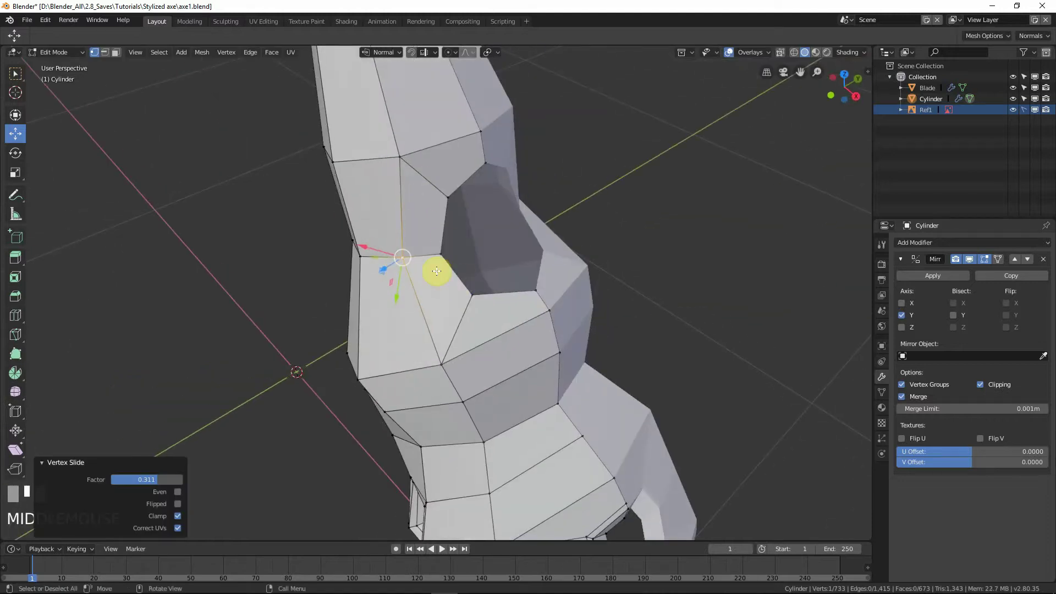
Orbit to the second opening and select the edge loop around its rim.
key("Tab")
scroll("down", 3)
middle_click(472, 363)
key("Tab")
scroll("up", 3)
left_click(281, 258)
left_click_drag(385, 307, 484, 340)
left_click(376, 277)
scroll("up", 3)
Extrude the rim inward, scale the ring smaller, extrude again and move it over the reference.
key("e")
right_click(426, 333)
key("s")
left_click(476, 329)
key("g")
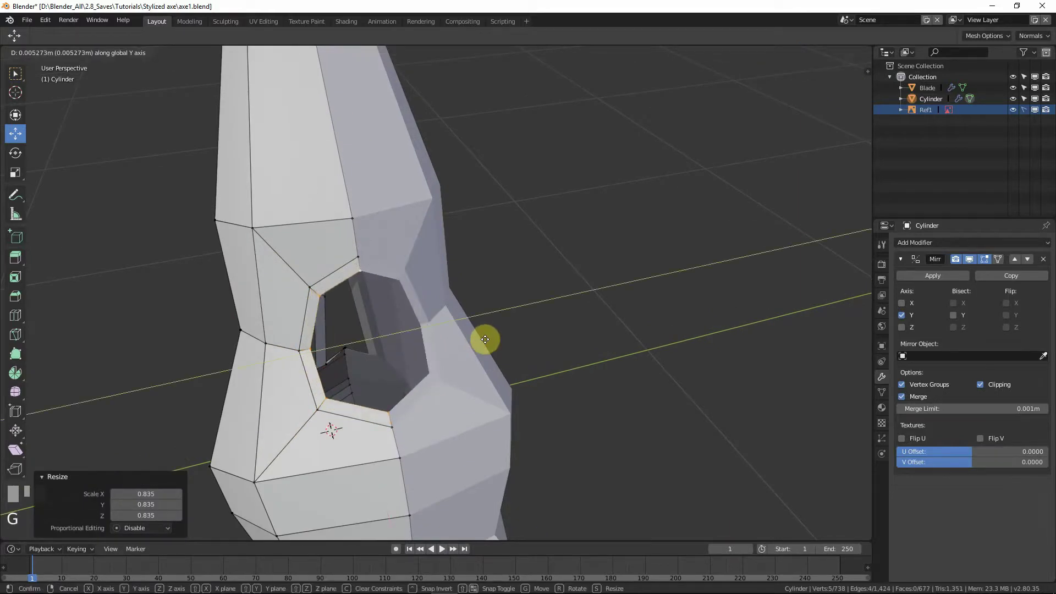
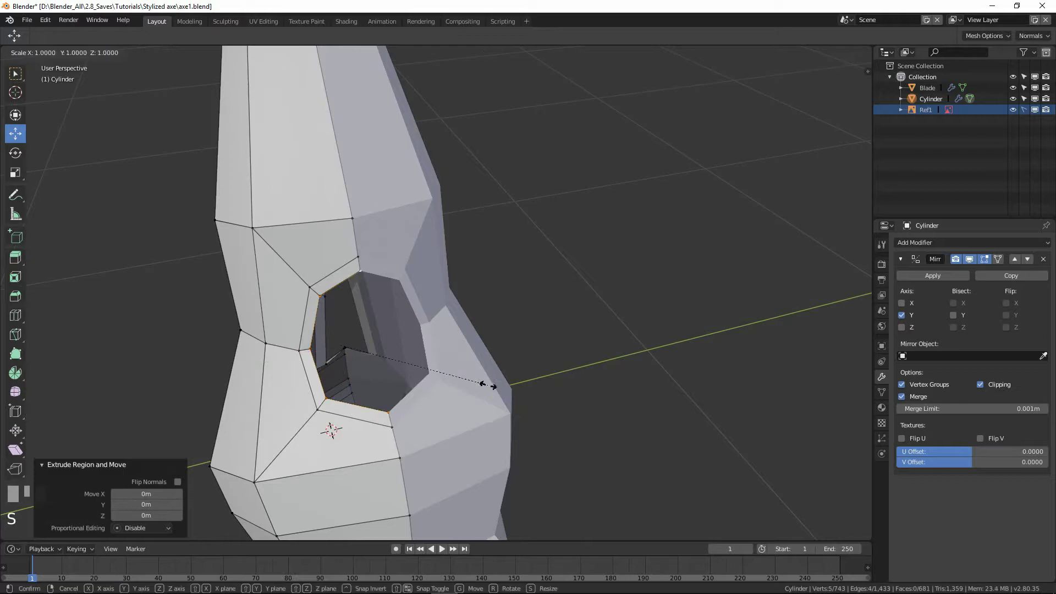
left_click(435, 369)
key("g")
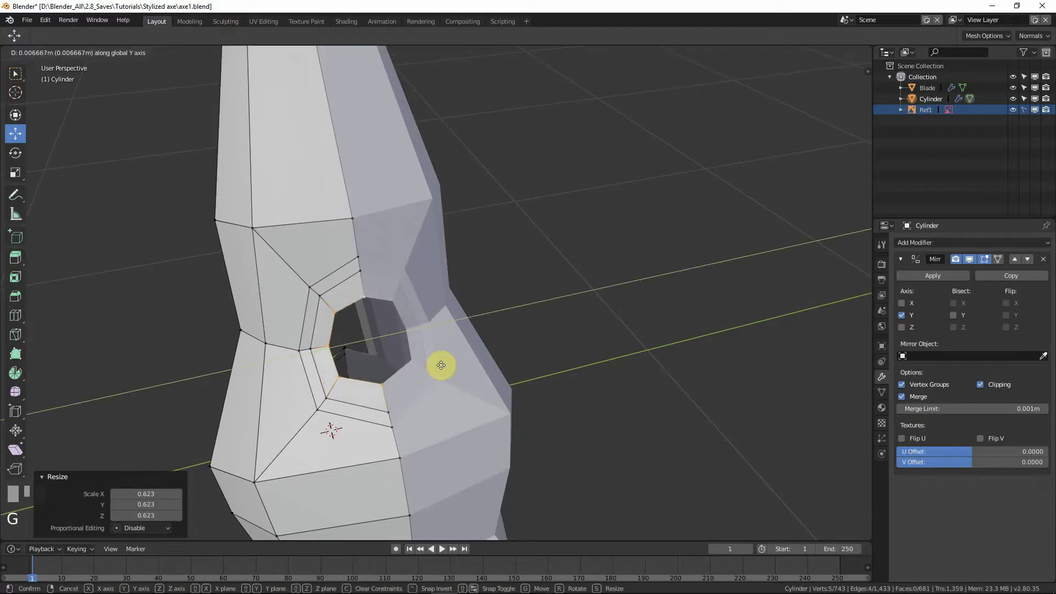
left_click(443, 365)
left_click_drag(447, 365, 500, 296)
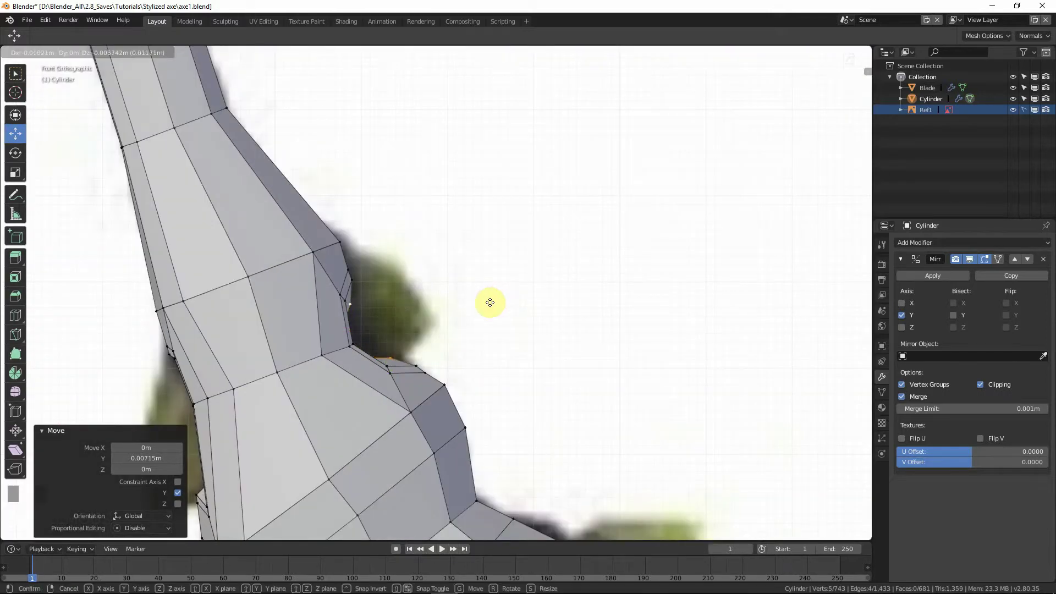
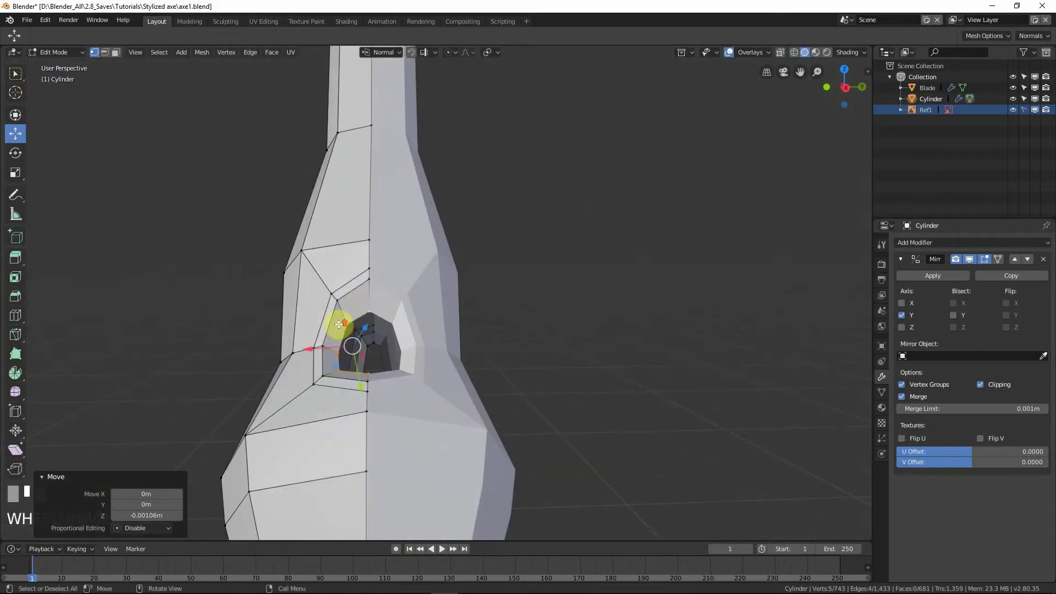
Knife two new edges from vertices beside the hole into the surrounding loops.
left_click(356, 306)
left_click_drag(399, 340, 424, 322)
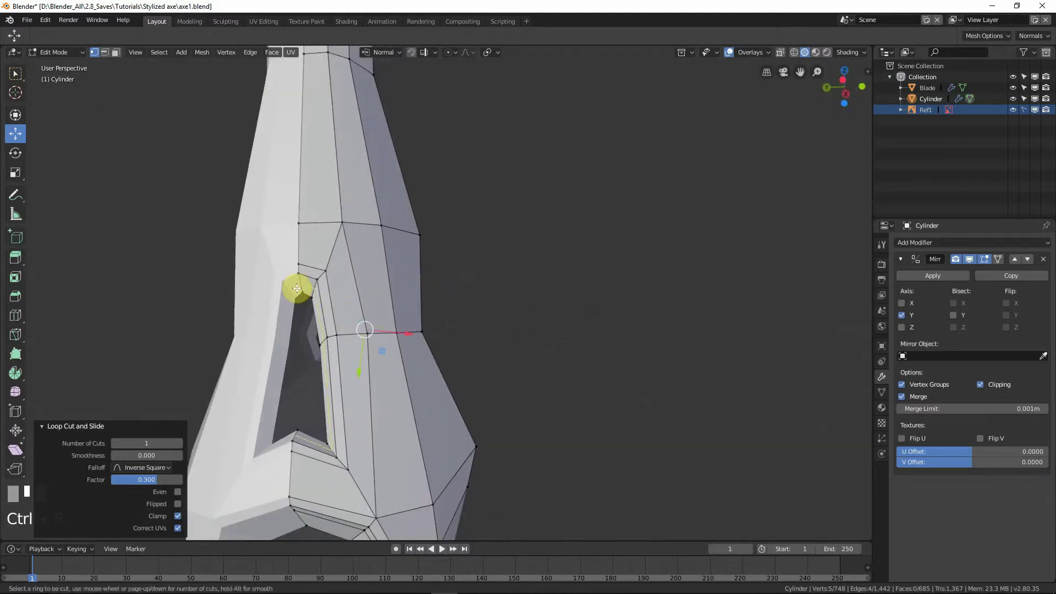
left_click(337, 384)
left_click_drag(390, 413, 377, 477)
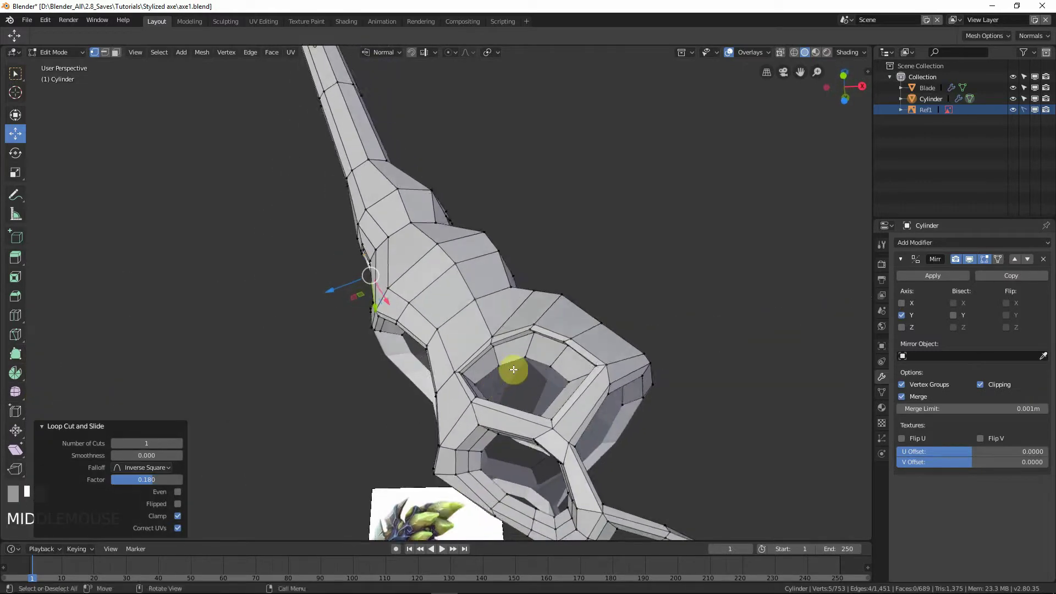
Orbit the view to see the pommel from below.
middle_click(583, 364)
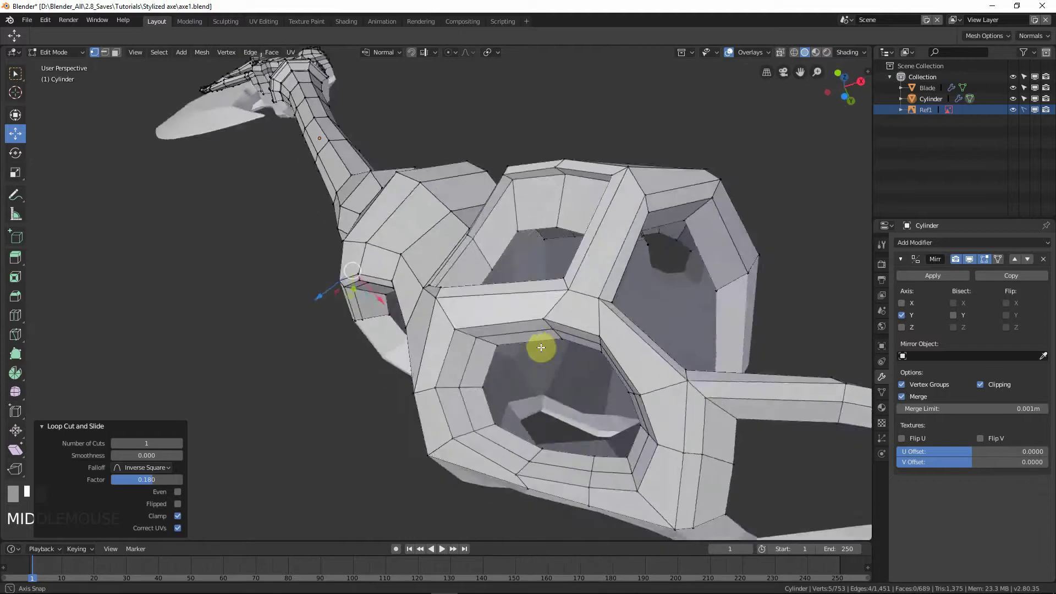
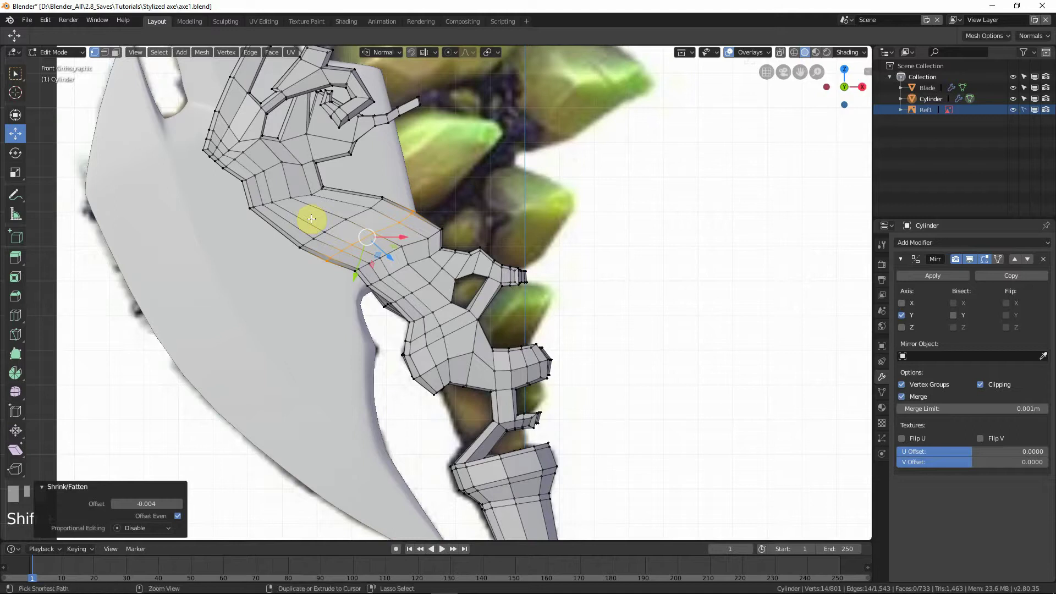
Leave Edit Mode and give the handle a Subdivision Surface modifier with smooth shading.
right_click(351, 234)
left_click_drag(474, 332, 418, 295)
key("Tab")
scroll("down", 3)
scroll("down", 3)
scroll("down", 3)
Orbit around the smoothed handle to inspect the rounded pommel and its openings.
left_click_drag(938, 250, 425, 307)
left_click_drag(425, 307, 495, 331)
scroll("up", 3)
scroll("down", 3)
left_click_drag(495, 331, 508, 379)
scroll("down", 3)
left_click_drag(508, 379, 513, 390)
scroll("down", 3)
left_click_drag(504, 394, 661, 372)
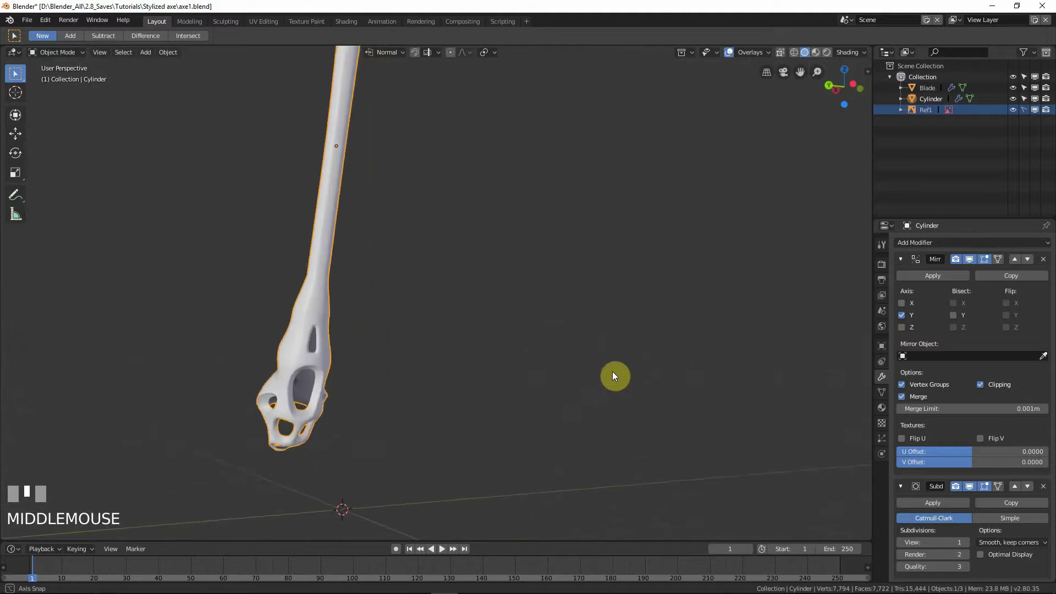
View the handle from the front and pan along it to compare with the reference.
scroll("up", 3)
key("KP_1")
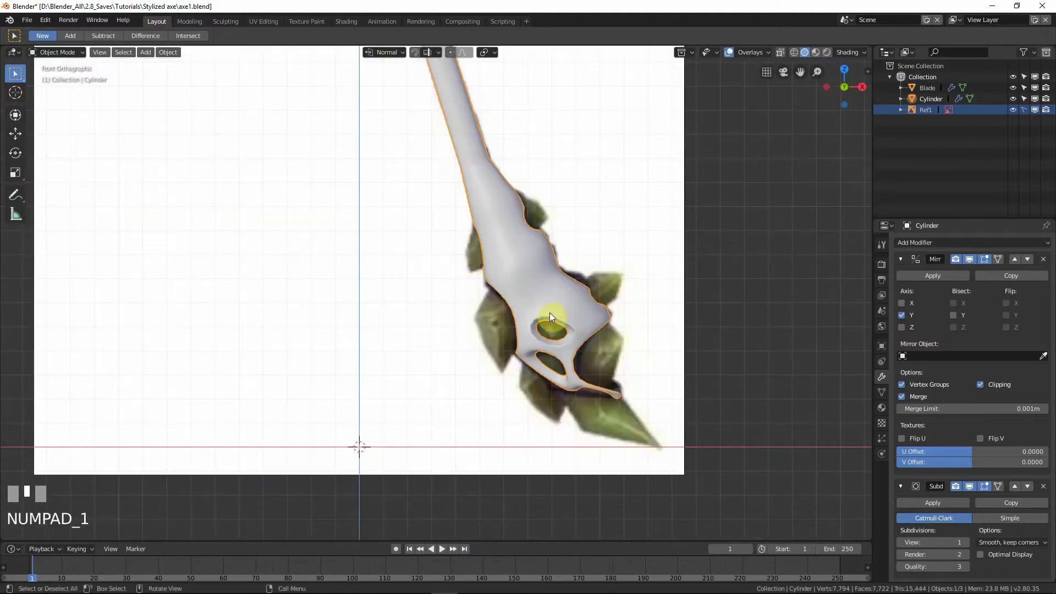
middle_click(563, 323)
scroll("up", 3)
middle_click(402, 395)
scroll("up", 3)
Return to Edit Mode and start moving a vertex beside the lower opening.
key("Tab")
middle_click(409, 391)
scroll("up", 3)
middle_click(451, 362)
left_click_drag(451, 370, 442, 354)
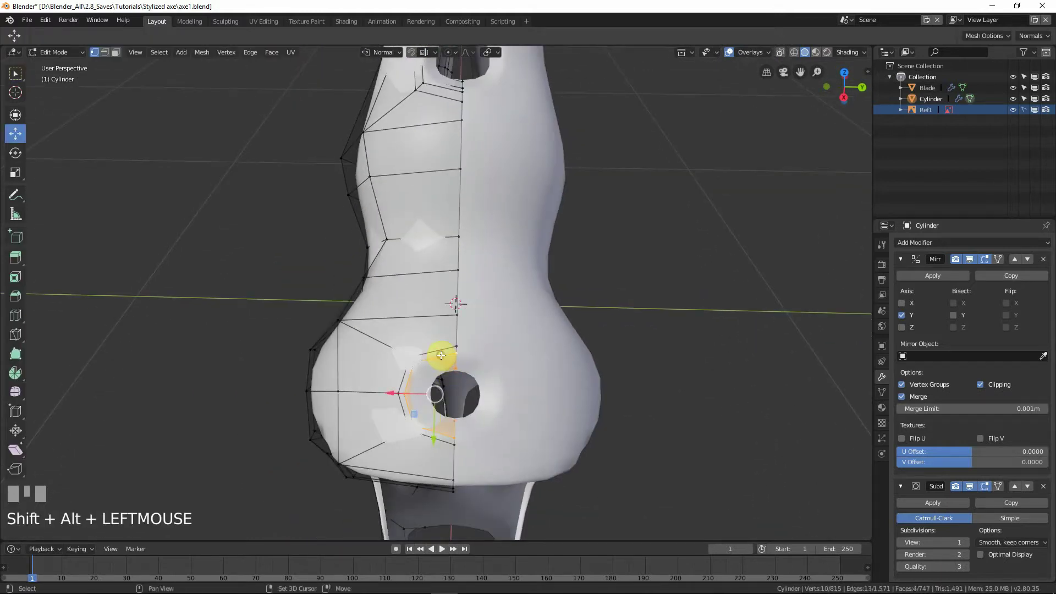
Widen the lower opening by scaling its rim and centre-line vertices along Y.
left_click_drag(440, 349, 541, 399)
left_click_drag(543, 401, 711, 386)
key("s")
left_click(711, 386)
left_click_drag(693, 396, 471, 371)
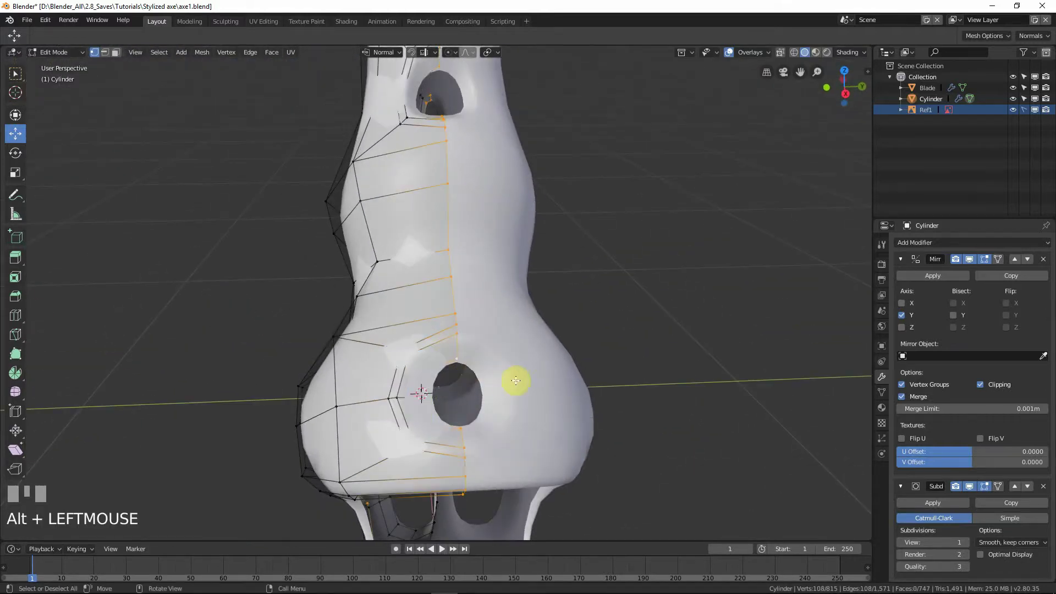
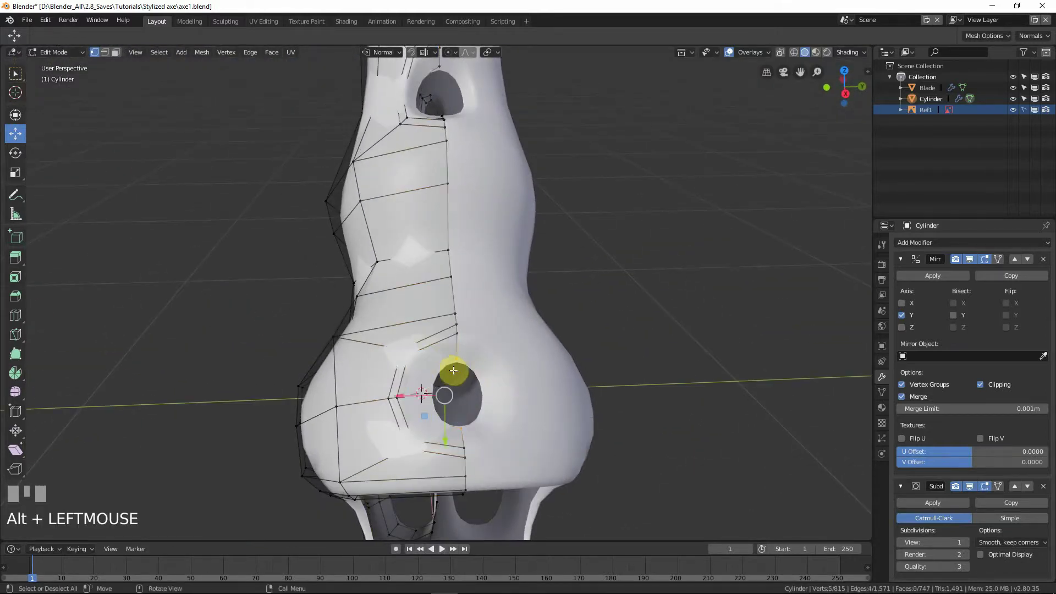
key("s")
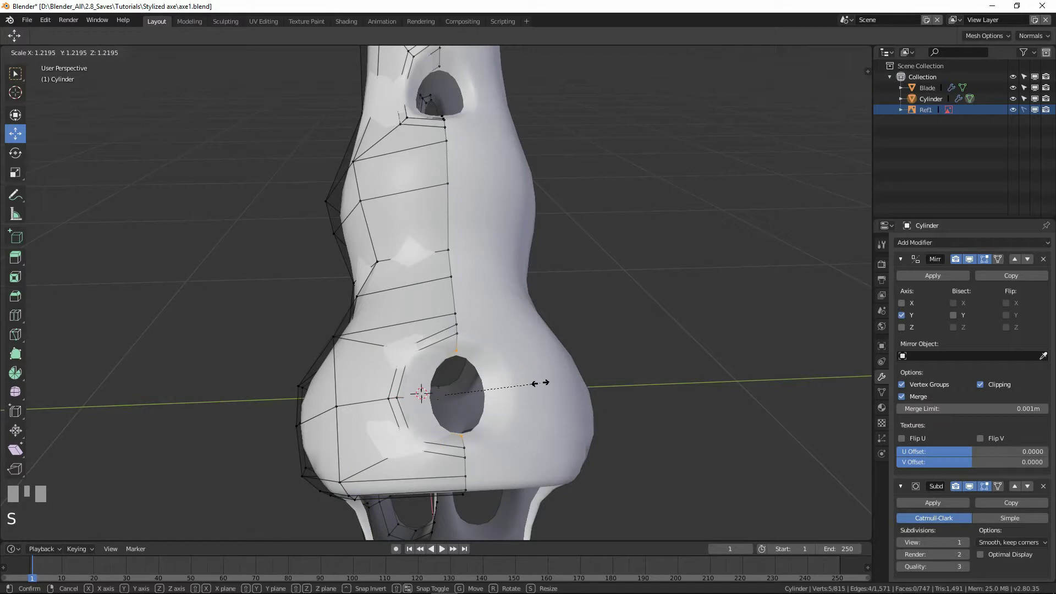
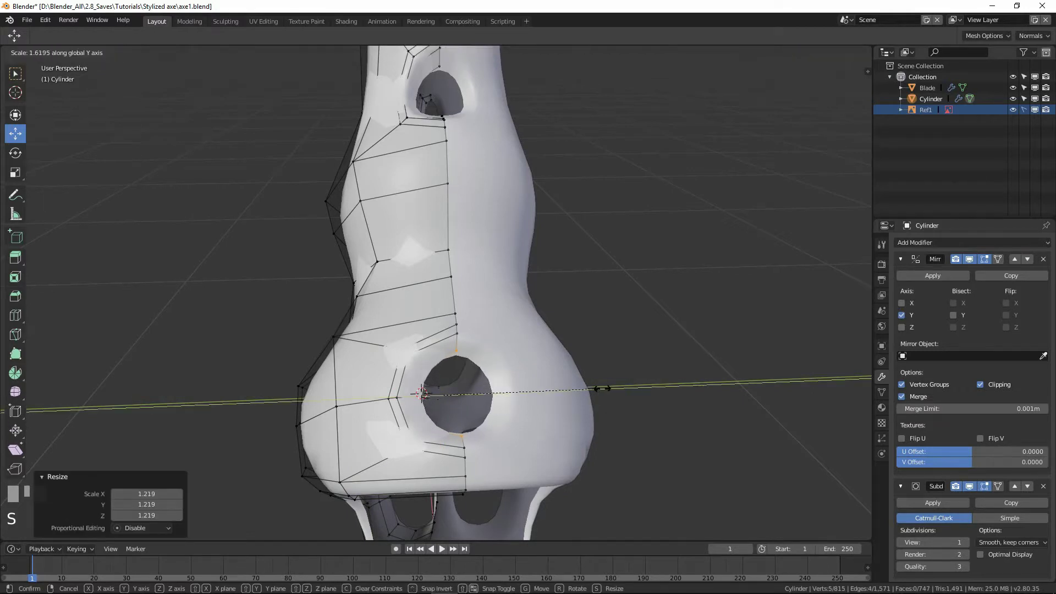
left_click(530, 363)
Return to Object Mode with the whole handle in view.
left_click_drag(473, 365, 399, 396)
key("Tab")
scroll("down", 3)
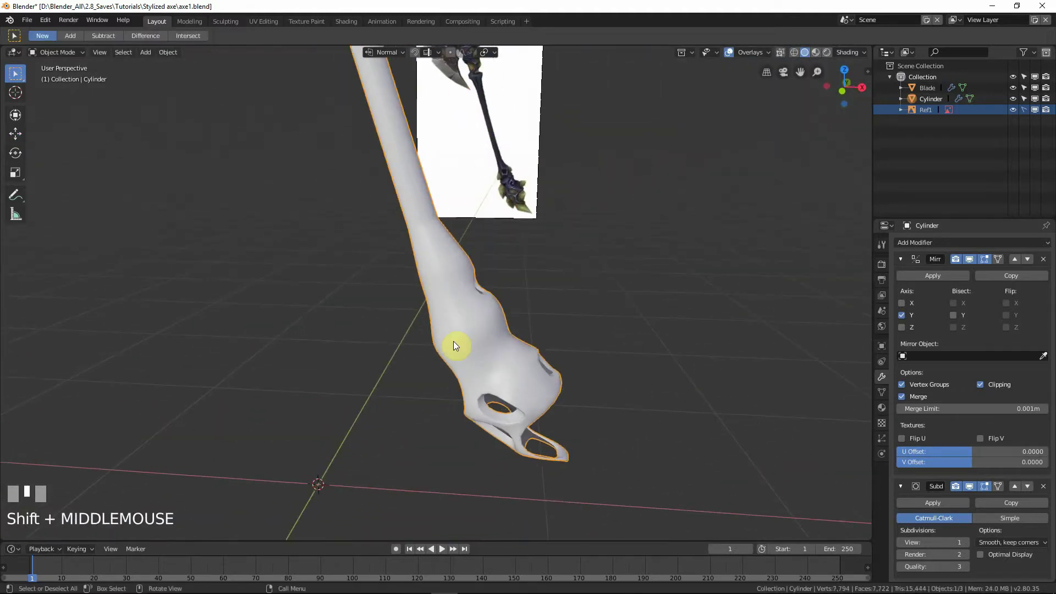
Bring the pommel end of the handle into a close front view, toggling wireframe display.
key("KP_1")
scroll("down", 3)
left_click_drag(462, 458, 429, 295)
scroll("up", 3)
left_click_drag(404, 222, 480, 267)
left_click(480, 266)
scroll("down", 3)
key("shift+z")
left_click_drag(496, 303, 494, 223)
scroll("up", 3)
Enter Edit Mode on the handle and frame the selected pommel geometry.
key("Tab")
key("shift+z")
left_click(494, 224)
key("Tab")
left_click(467, 210)
key("KP_Decimal")
Select the small starting face at the spike's base and face the reference in front view.
middle_click(397, 382)
left_click_drag(474, 373, 325, 359)
scroll("up", 3)
left_click(325, 359)
left_click(420, 341)
key("KP_1")
key("shift+z")
scroll("down", 3)
middle_click(512, 392)
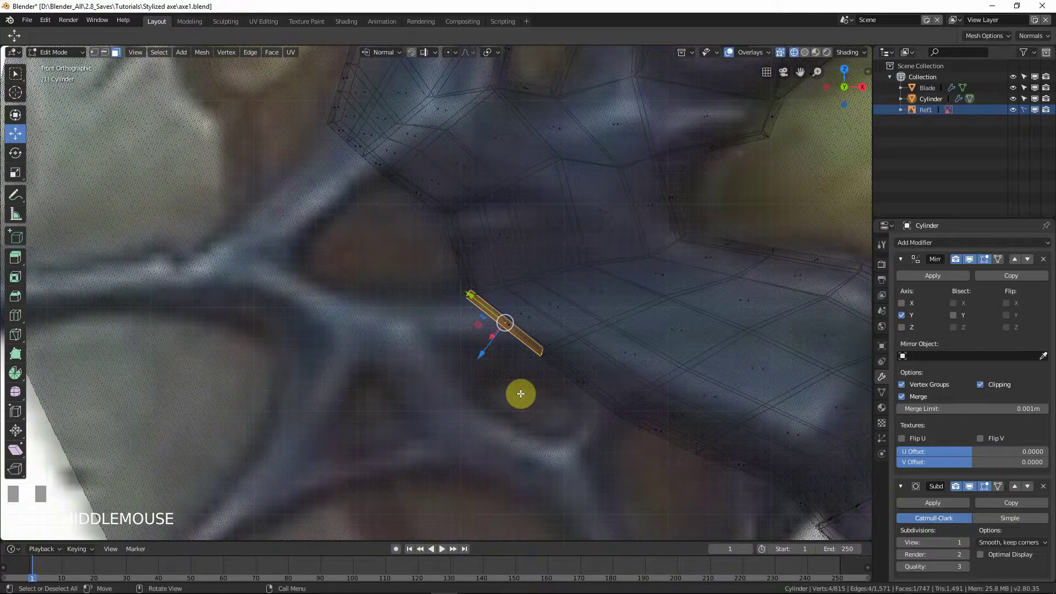
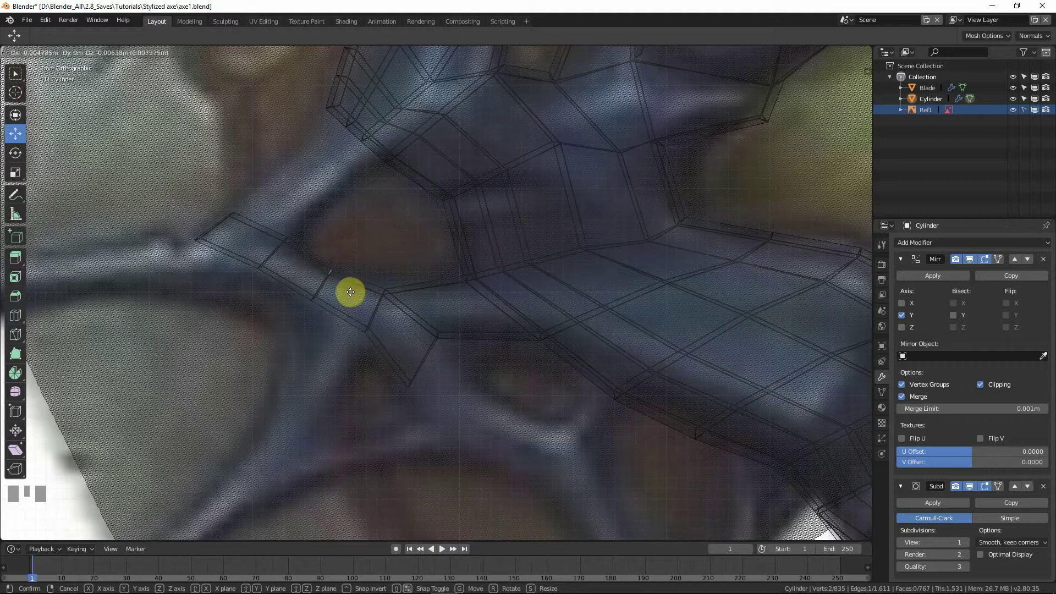
Settle the moved edge loops and select an edge loop of the spike strip.
left_click(313, 300)
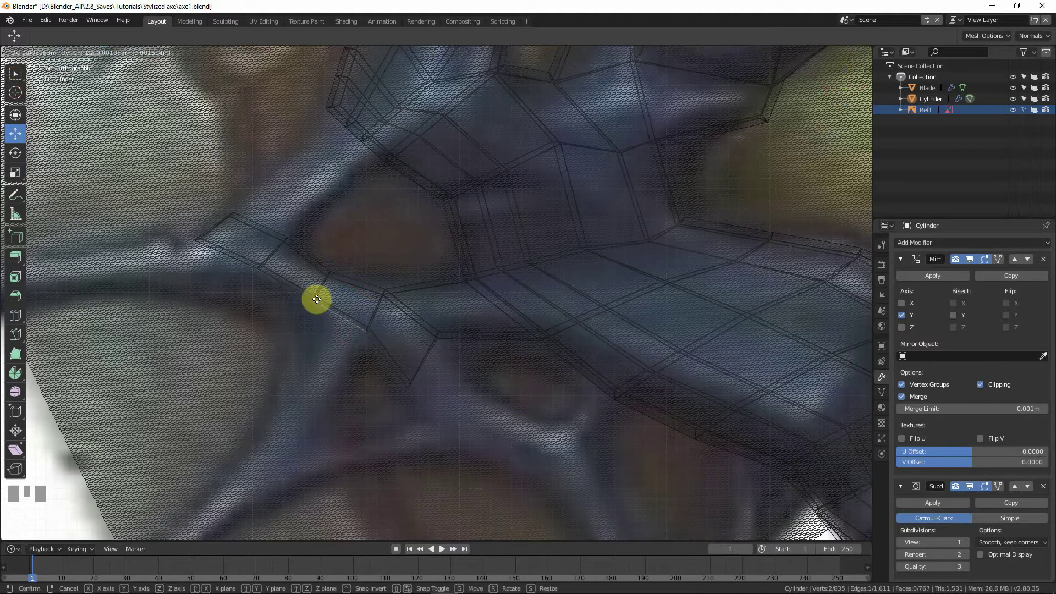
left_click(313, 297)
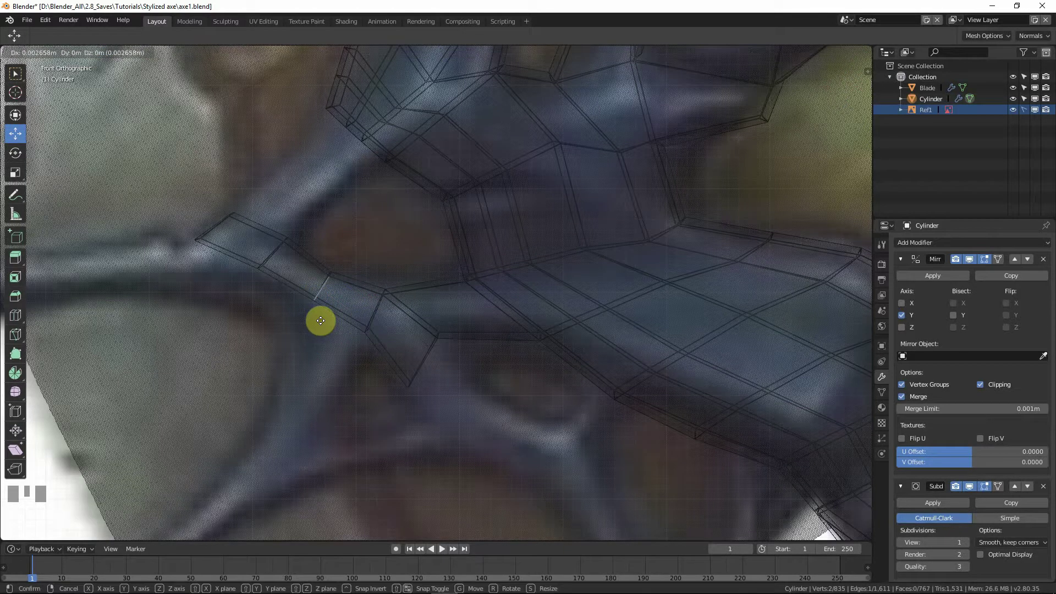
left_click(320, 313)
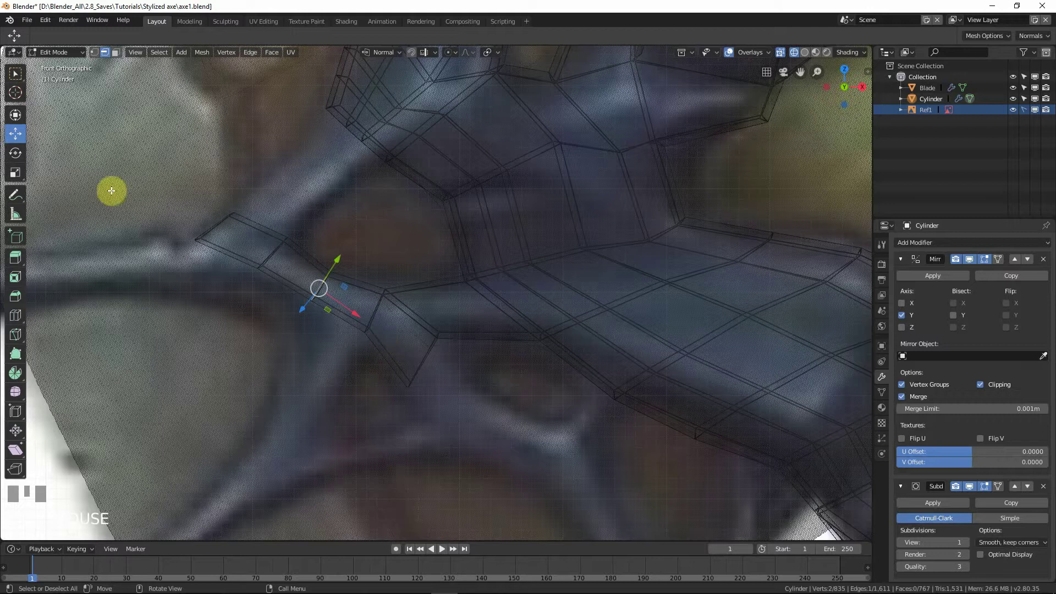
left_click_drag(304, 258, 313, 297)
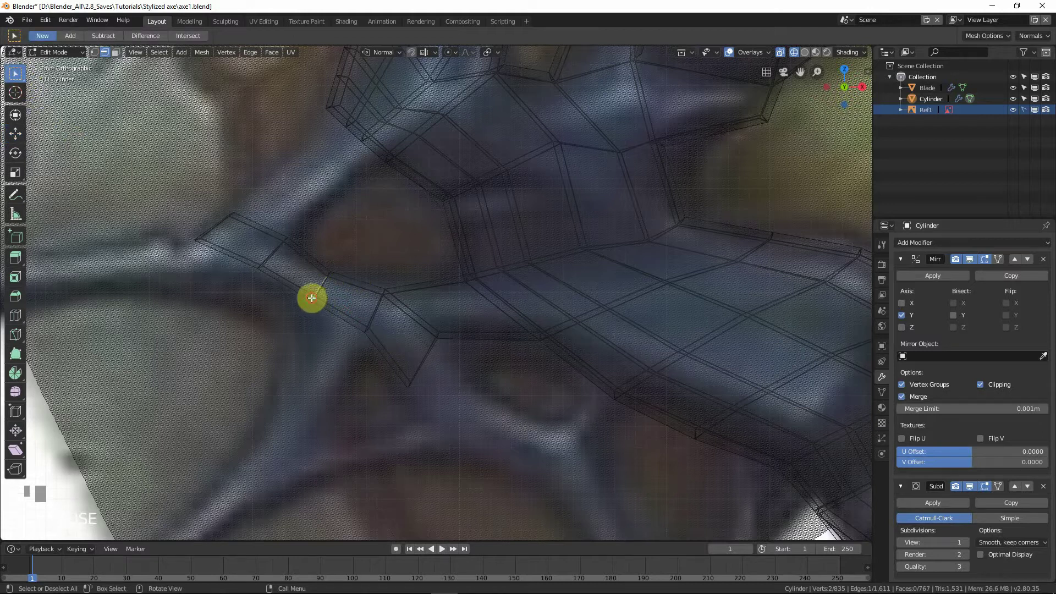
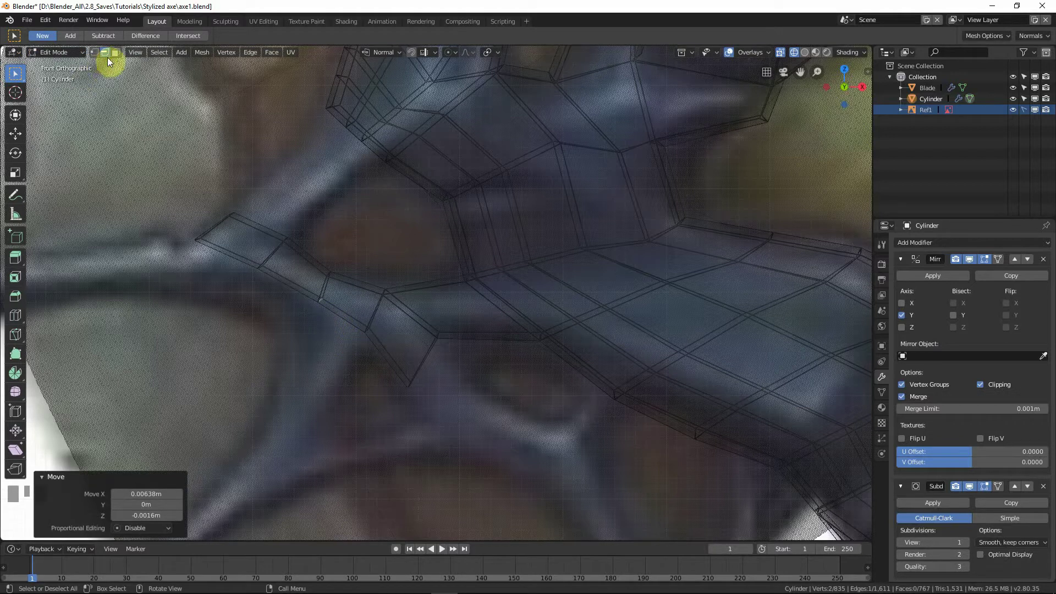
Extrude a trial segment toward the lower spike branch and slide it along Y.
middle_click(391, 371)
key("e")
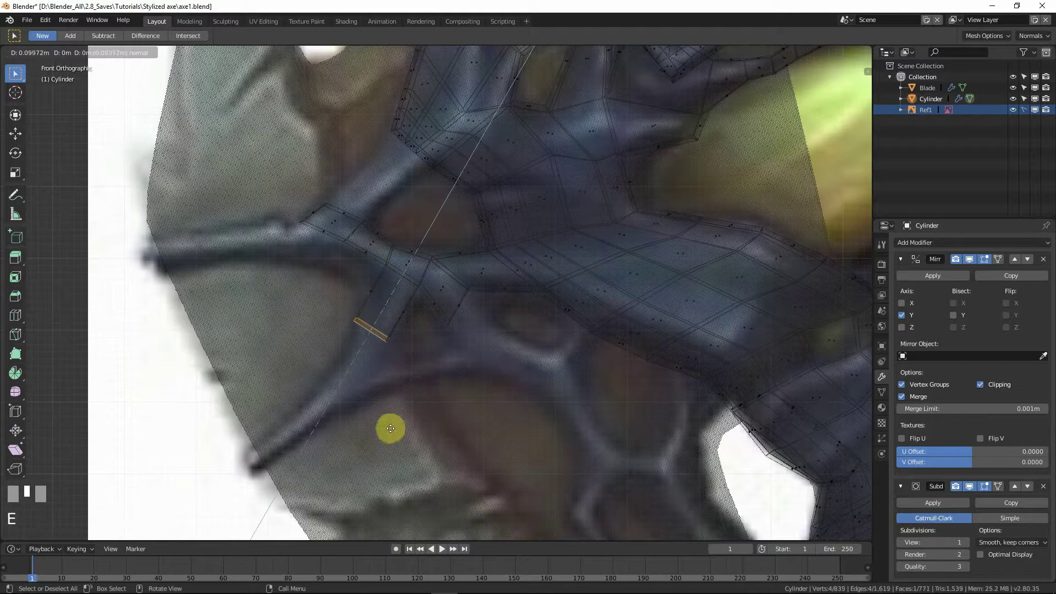
left_click(391, 449)
key("w")
key("g")
left_click(426, 417)
key("s")
left_click(422, 407)
key("g")
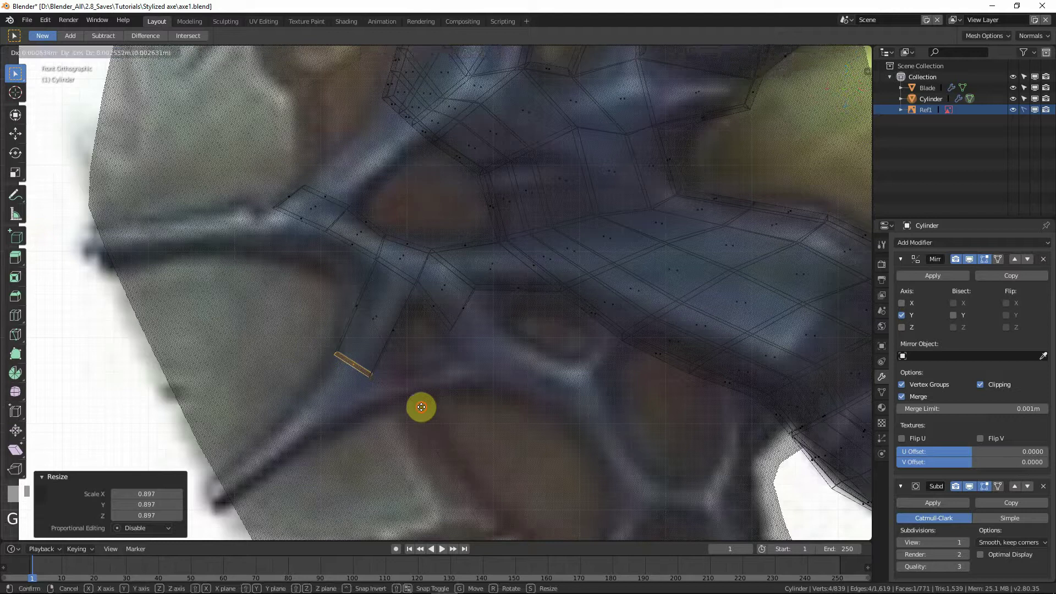
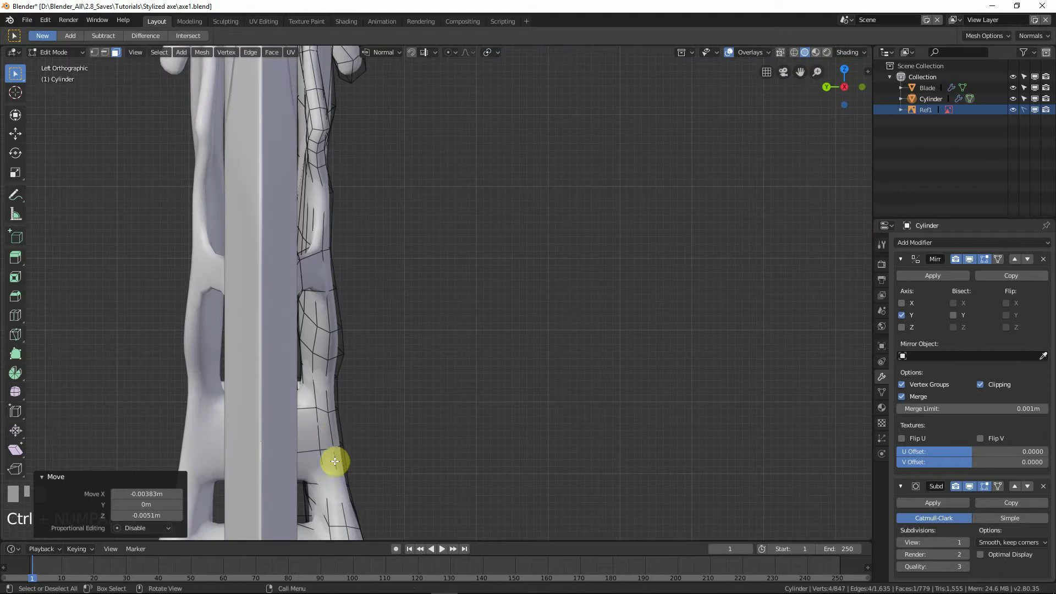
key("g")
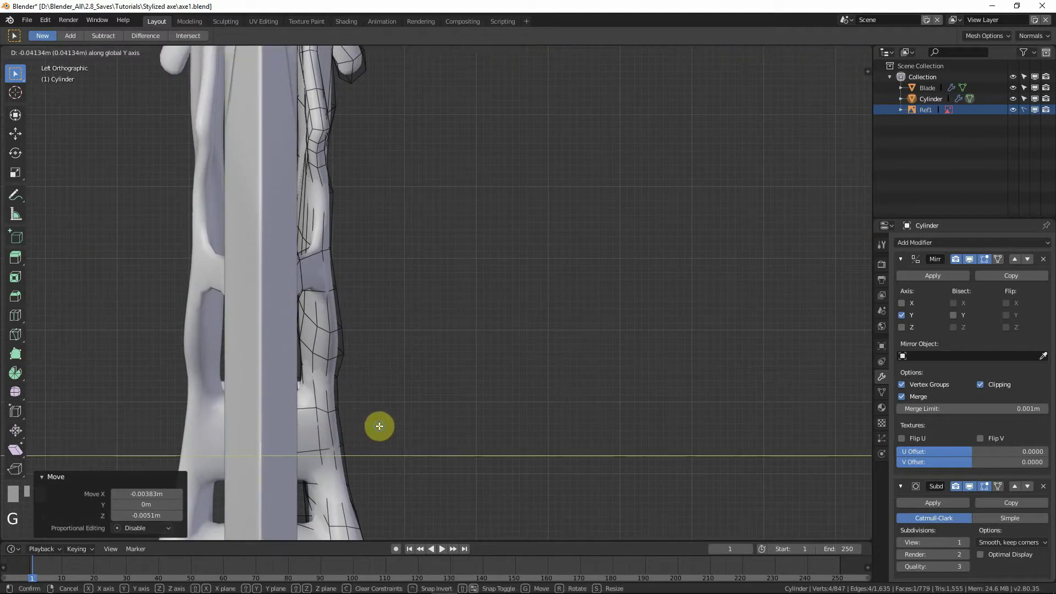
Undo the trial extrusion, toggling see-through display to inspect the mesh.
key("ctrl+z")
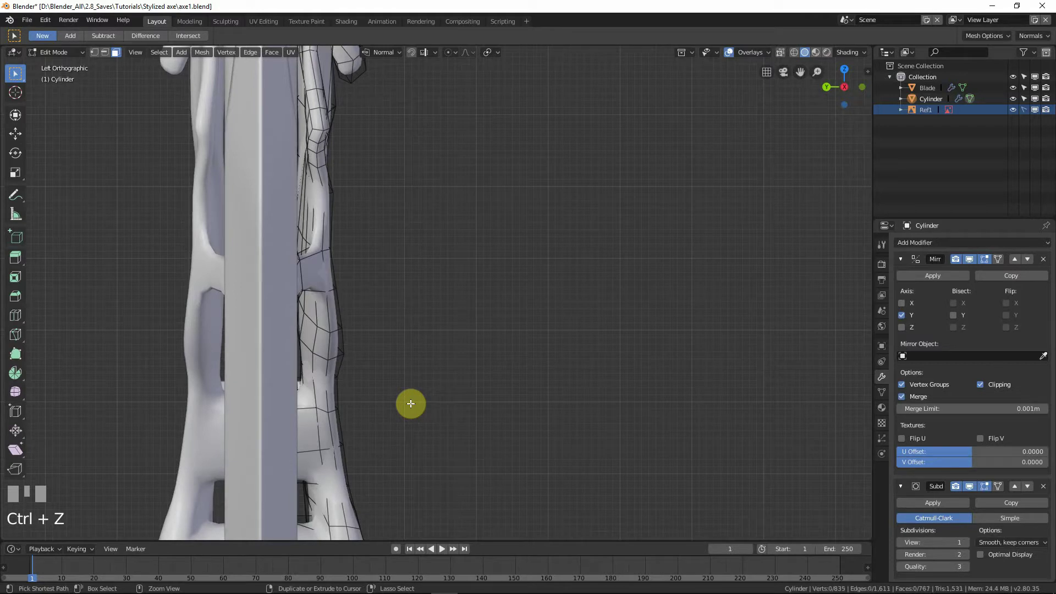
key("shift+z")
key("ctrl+z")
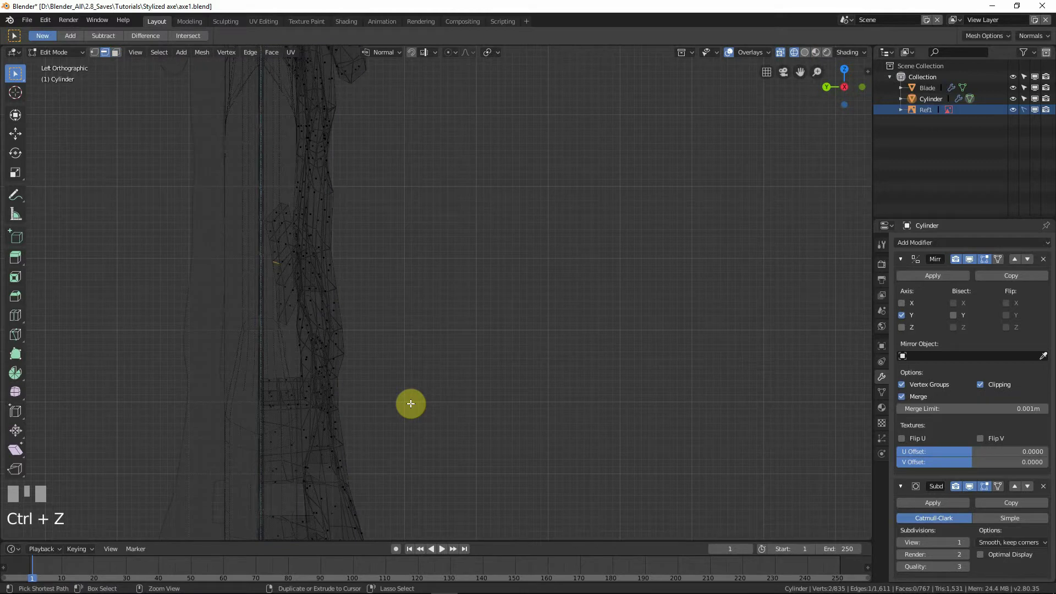
key("shift+z")
key("ctrl+z")
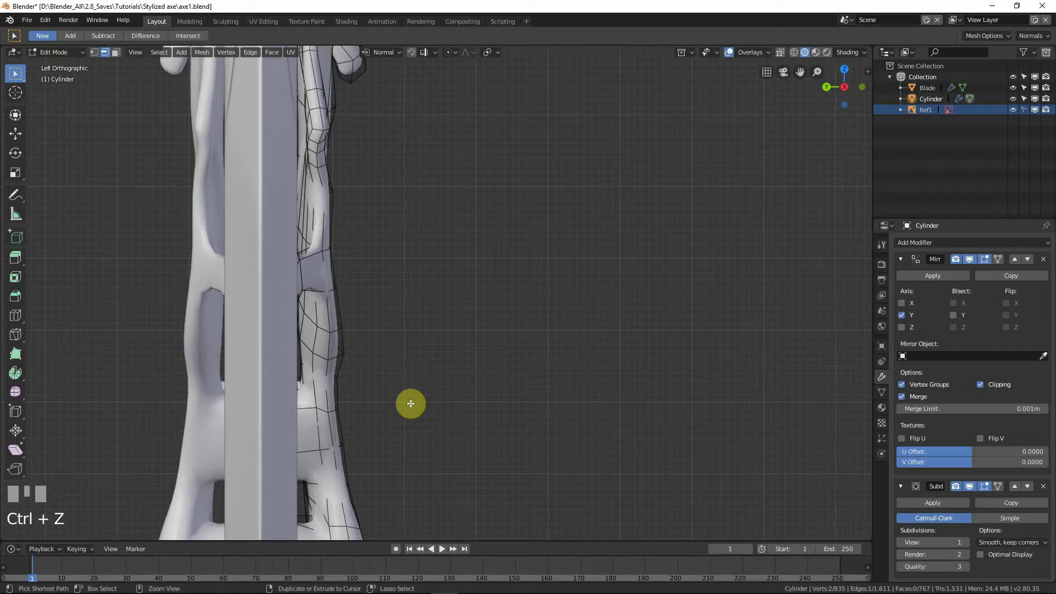
Bring the spike strip back into front view and switch to solid display.
key("shift+z")
scroll("up", 3)
left_click_drag(264, 271, 208, 294)
key("shift+z")
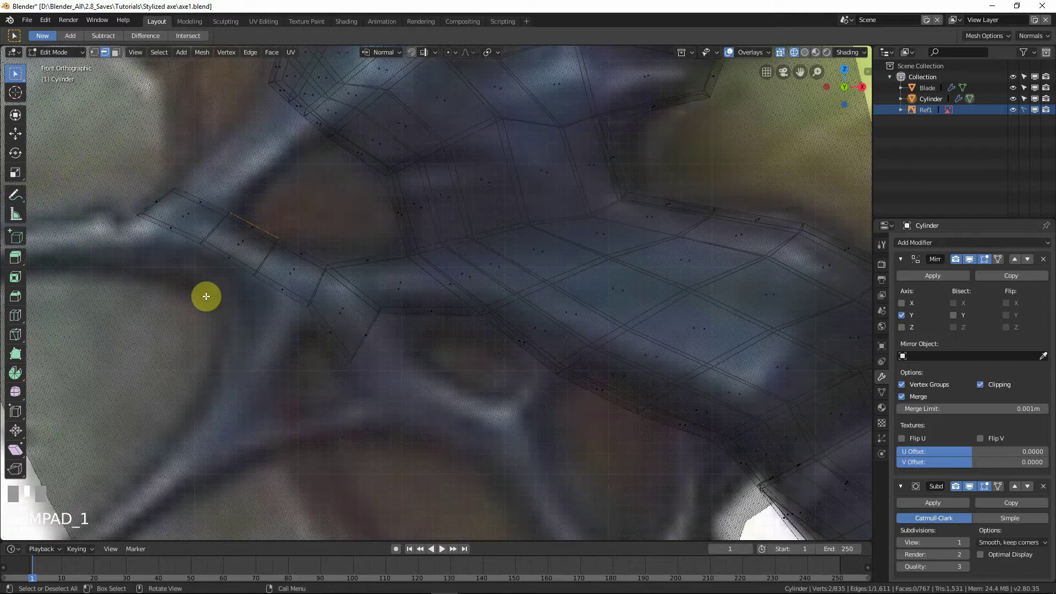
right_click(212, 191)
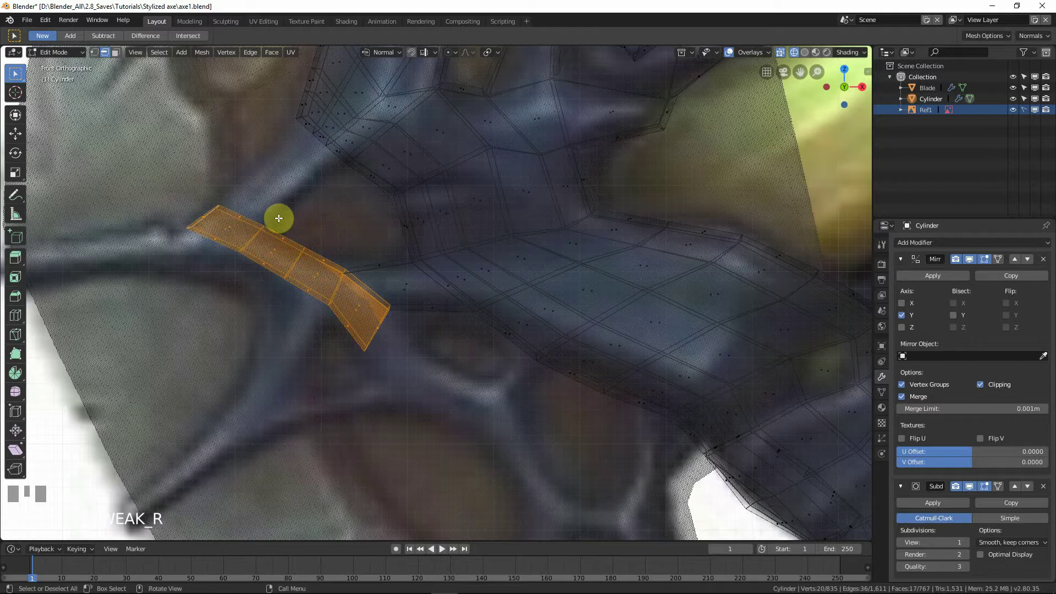
scroll("down", 3)
key("shift+z")
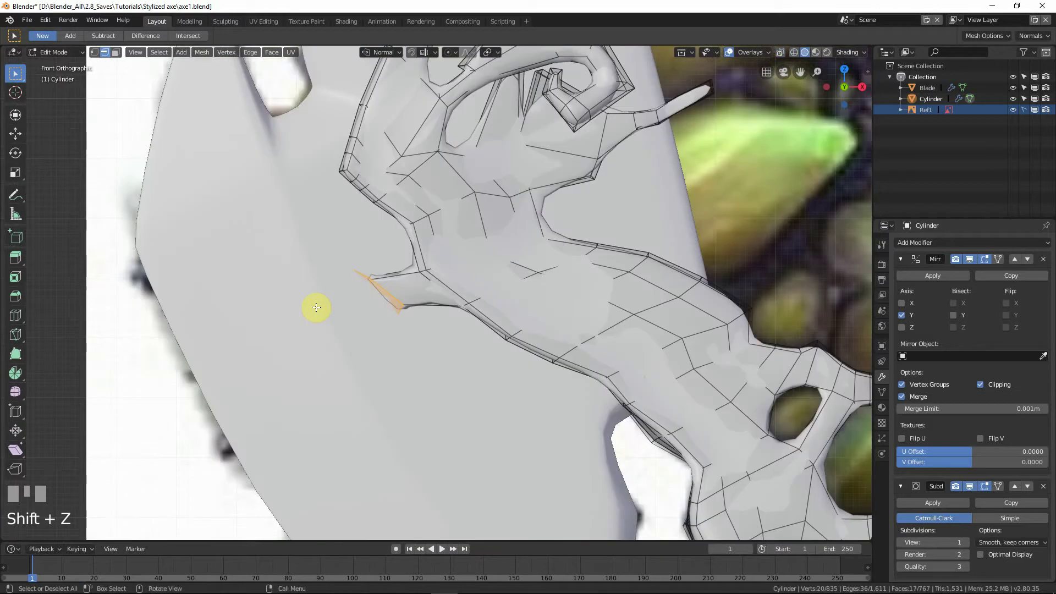
scroll("down", 3)
In side view, shift and rotate the spike strip toward the handle's depth.
left_click_drag(395, 341, 400, 339)
key("g")
left_click(400, 339)
key("r")
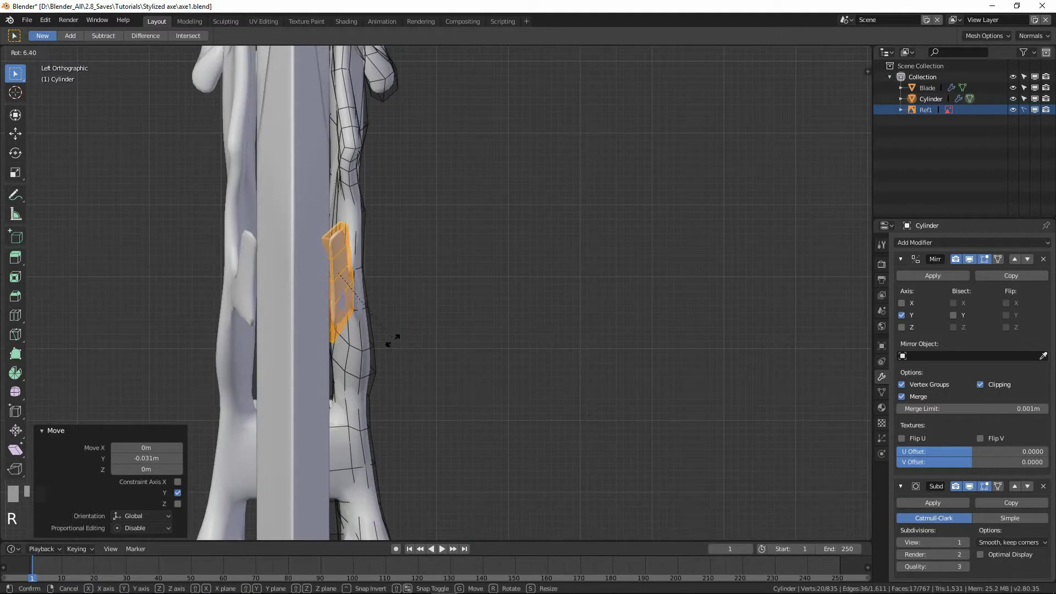
left_click(377, 308)
Check the placement from several angles, move the strip along Y and tilt it onto the handle surface.
left_click_drag(343, 259, 316, 292)
scroll("up", 3)
left_click(315, 292)
left_click_drag(308, 299, 326, 285)
scroll("up", 3)
left_click_drag(327, 285, 438, 357)
left_click_drag(437, 357, 509, 329)
key("g")
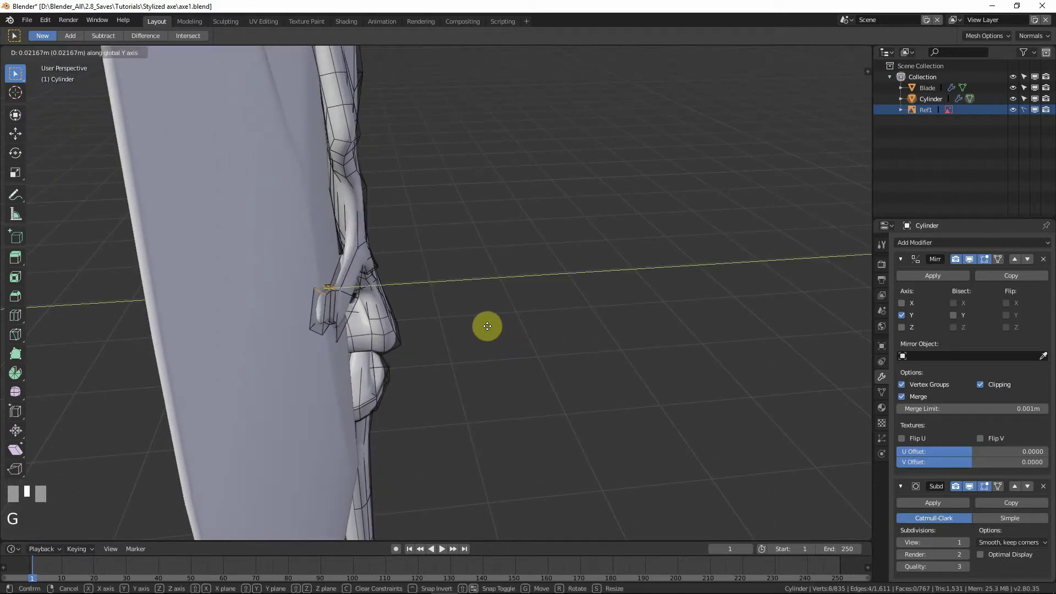
left_click_drag(489, 326, 488, 326)
key("r")
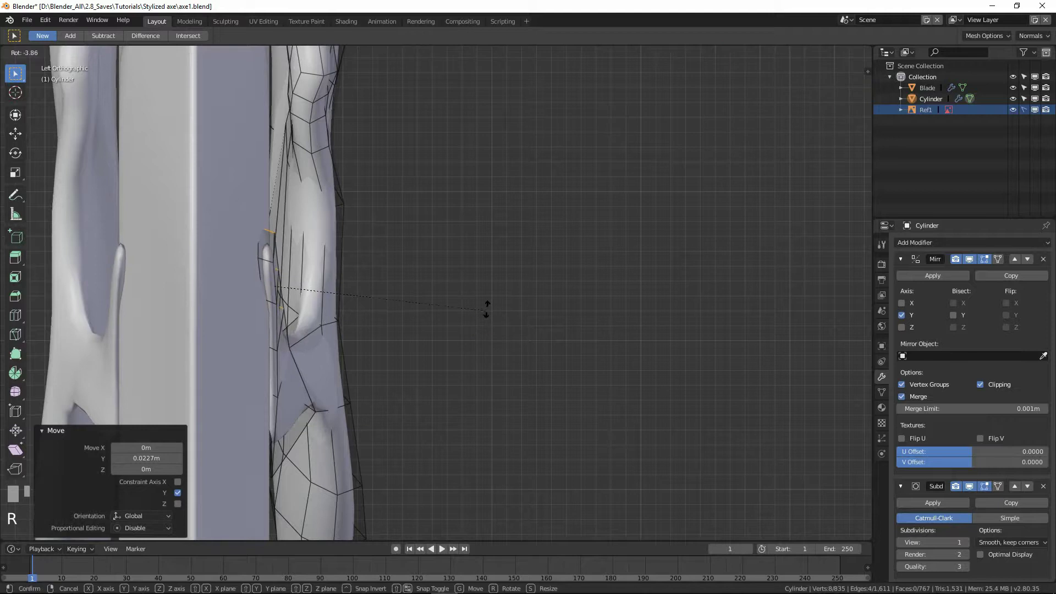
left_click_drag(488, 308, 489, 306)
Settle the strip and return to a front view of it against the reference.
key("g")
left_click(402, 299)
scroll("down", 3)
scroll("down", 3)
left_click_drag(391, 306, 291, 308)
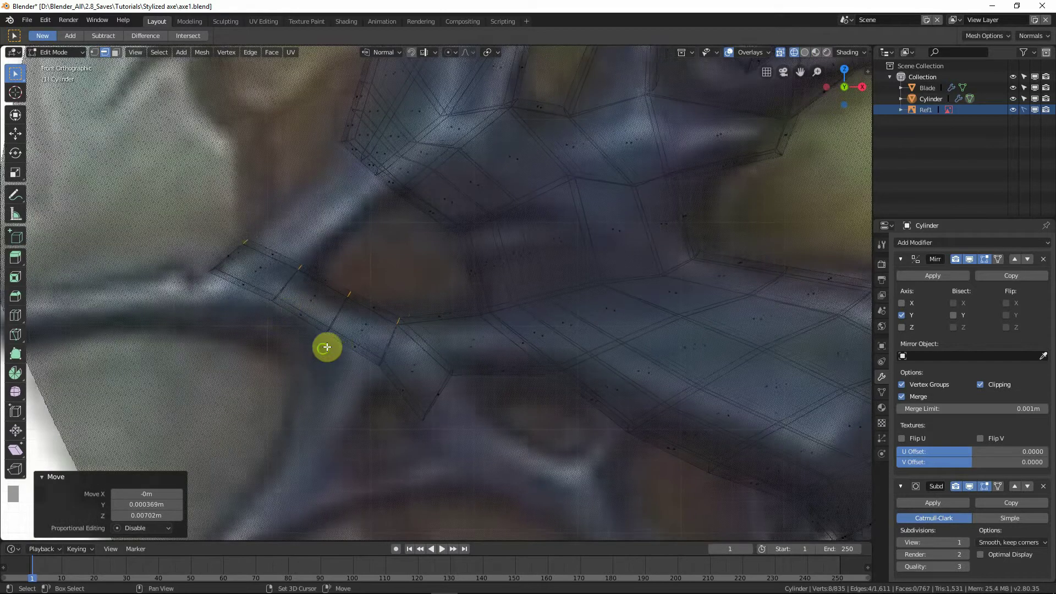
Rotate and scale the branch end loop and bring the lower spike branch into view.
left_click_drag(298, 208, 345, 345)
key("r")
left_click(418, 275)
middle_click(434, 277)
left_click_drag(418, 279, 387, 256)
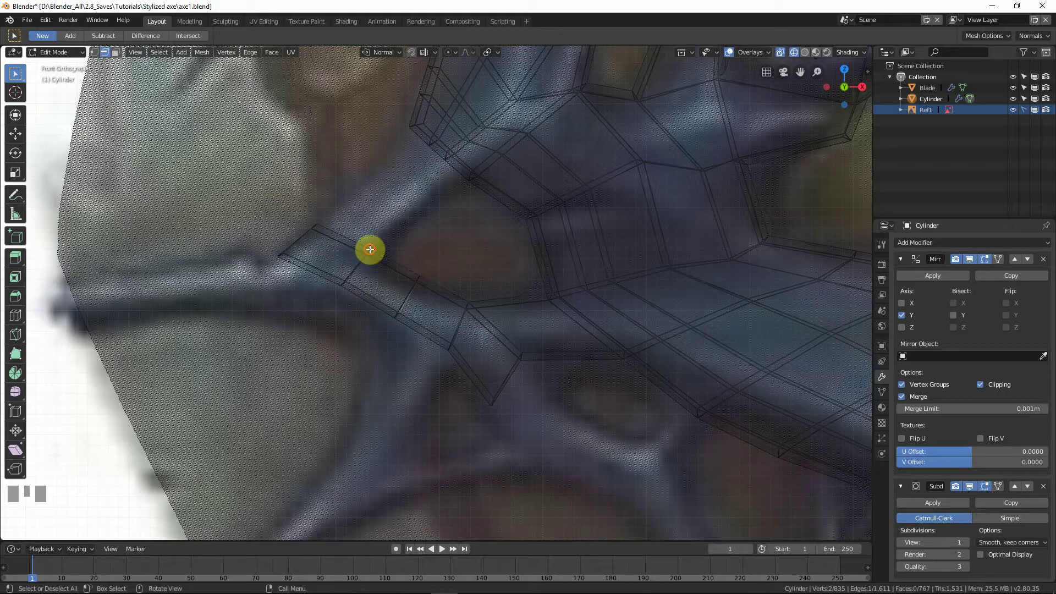
left_click(423, 292)
left_click_drag(421, 282, 460, 319)
key("s")
left_click_drag(438, 245, 478, 328)
middle_click(478, 327)
left_click_drag(466, 264, 420, 407)
Extrude a new segment toward the lower branch and move, scale and nudge its face into place.
key("e")
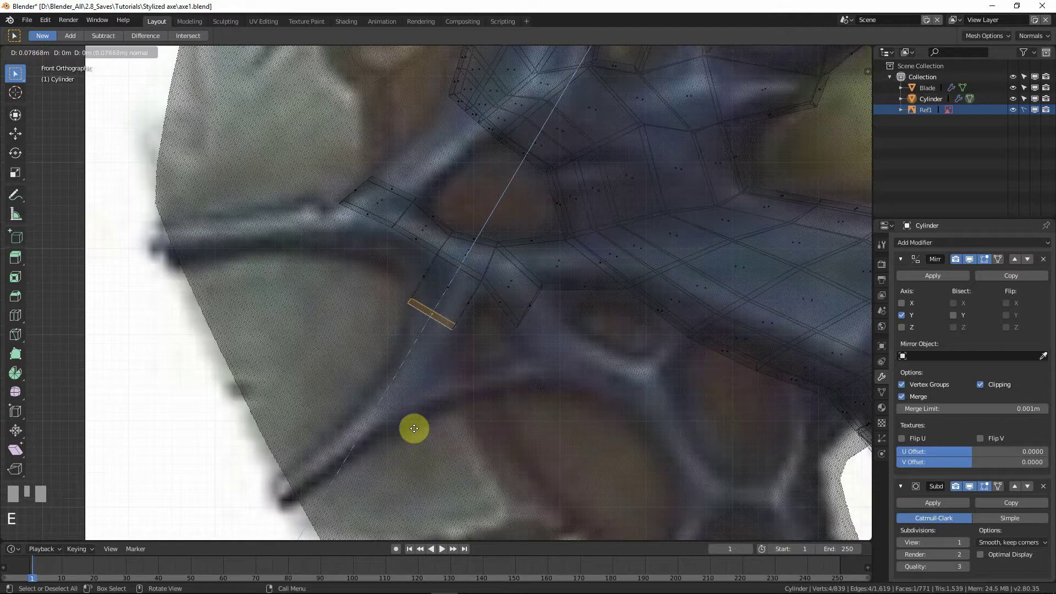
right_click(424, 418)
key("g")
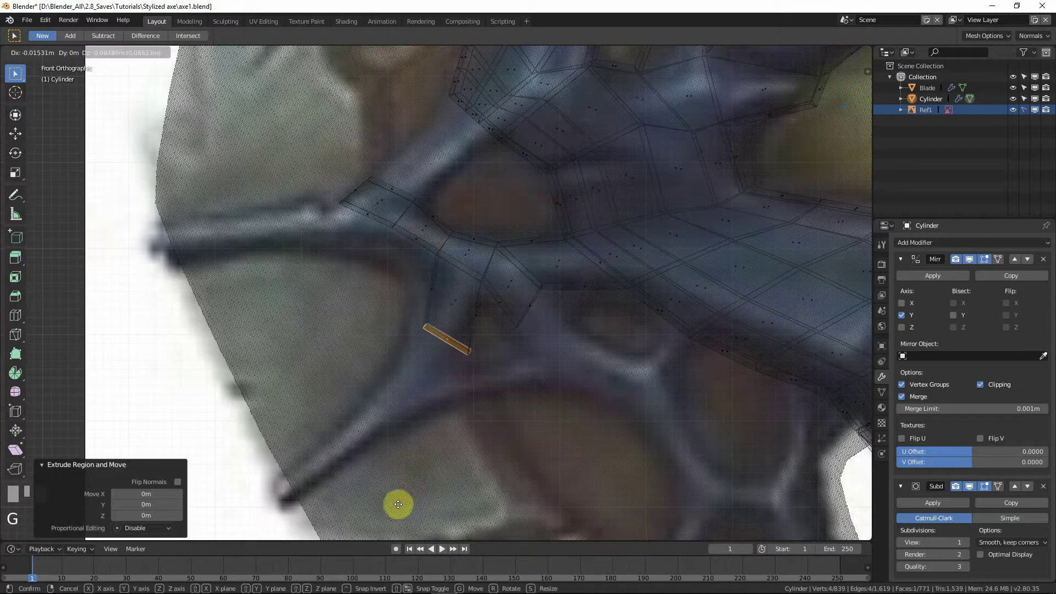
left_click(445, 482)
key("s")
left_click(457, 428)
key("g")
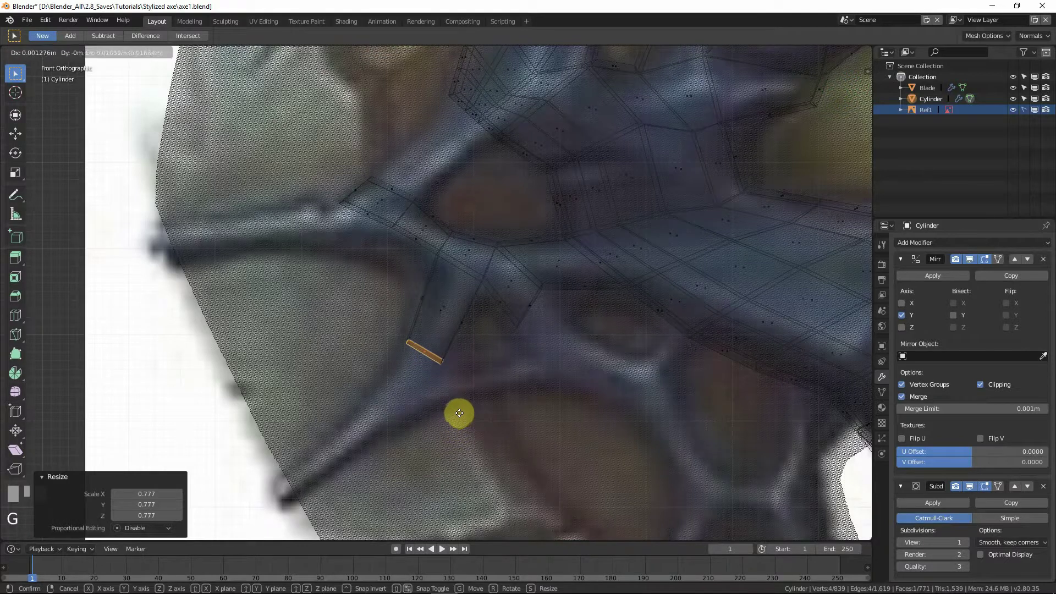
left_click(461, 412)
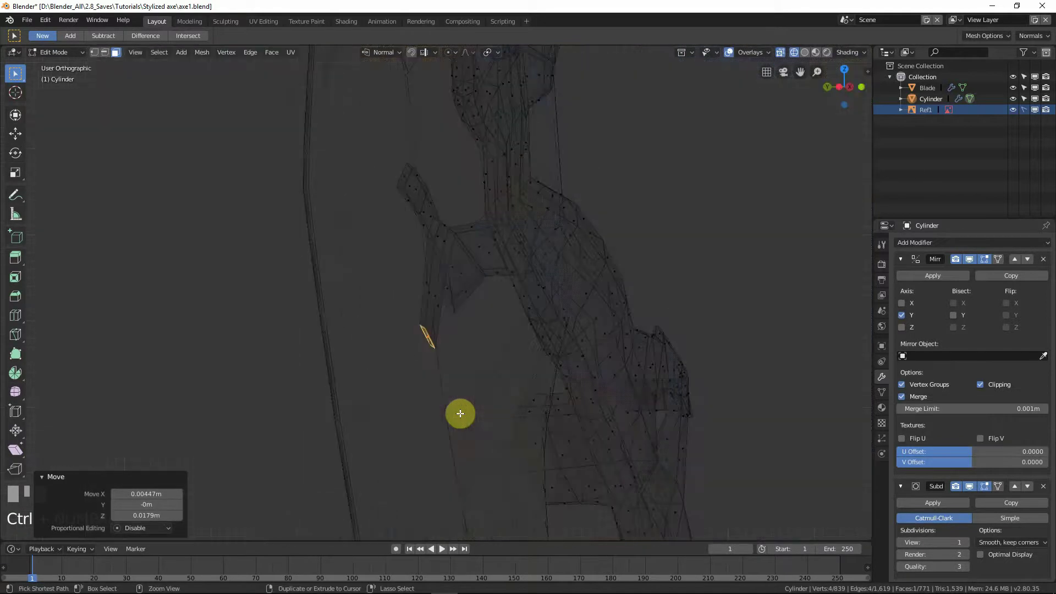
key("g")
right_click(472, 412)
key("g")
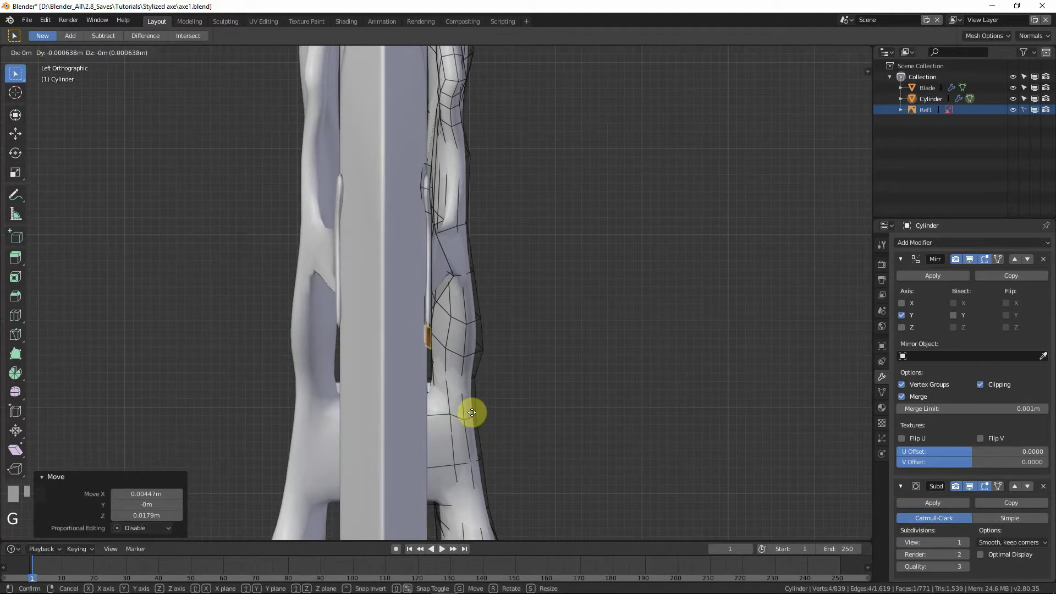
left_click(473, 411)
In front view with X-ray, extrude the branch end again and place its loop on the reference curve.
key("KP_1")
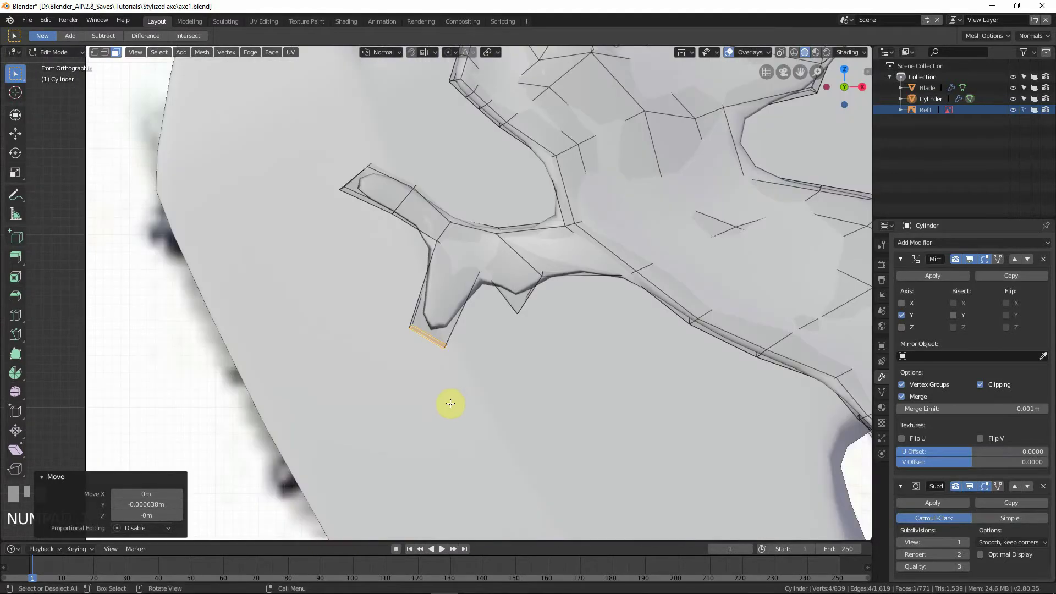
key("shift+z")
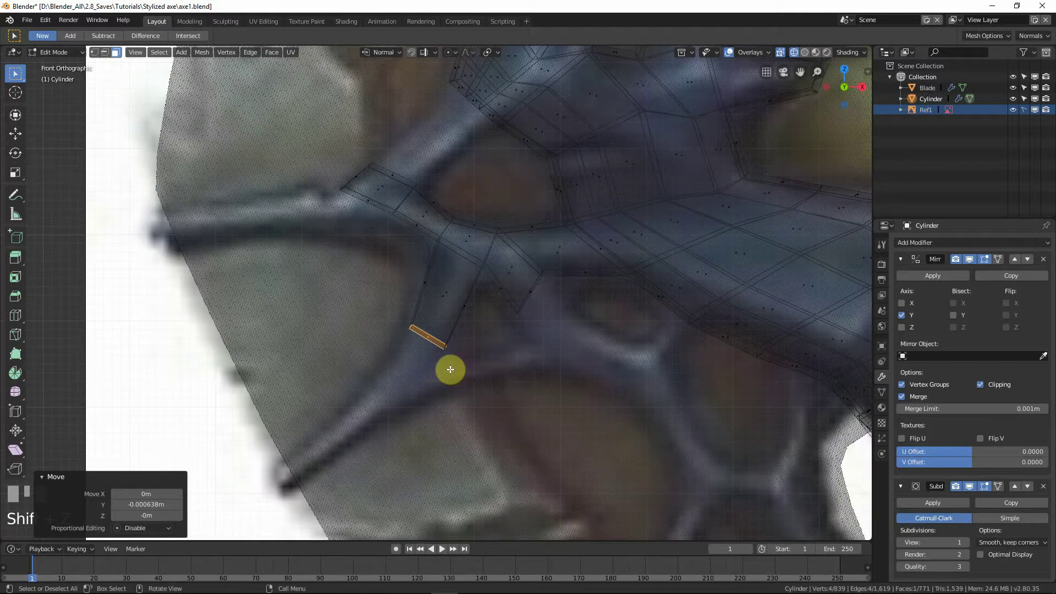
key("e")
left_click(445, 416)
key("ctrl+z")
key("g")
right_click(440, 433)
key("e")
right_click(439, 430)
key("g")
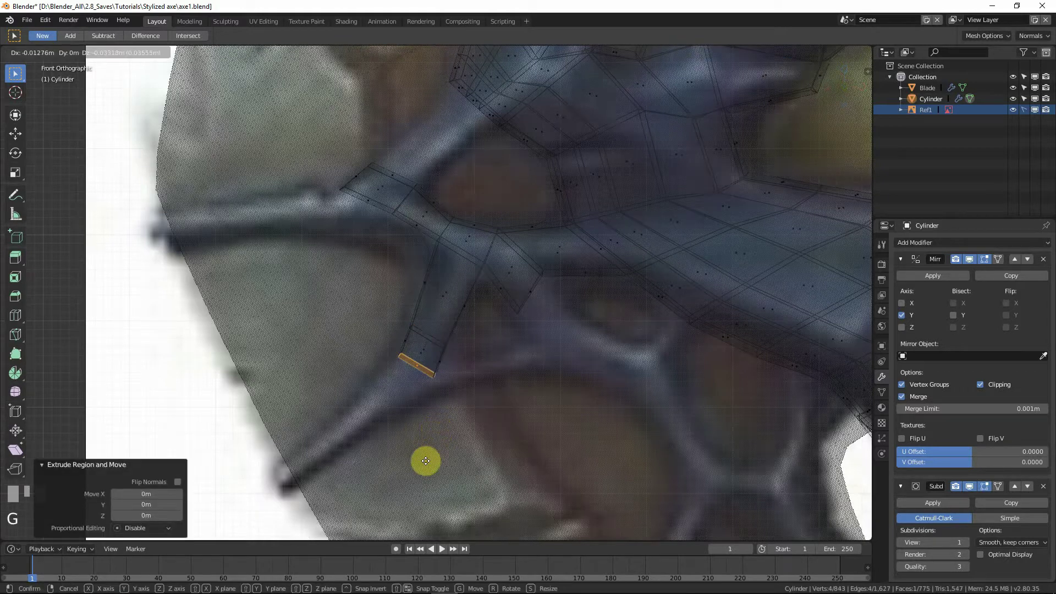
left_click(439, 405)
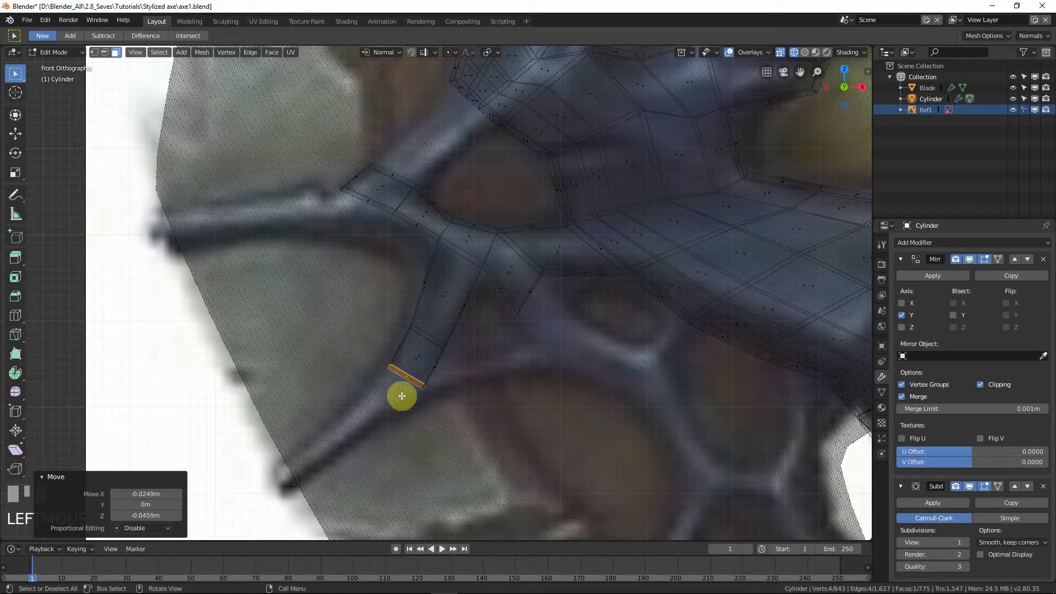
Scale the end loop, try a further extrusion down the curve and undo the misplaced attempt.
key("s")
left_click(452, 410)
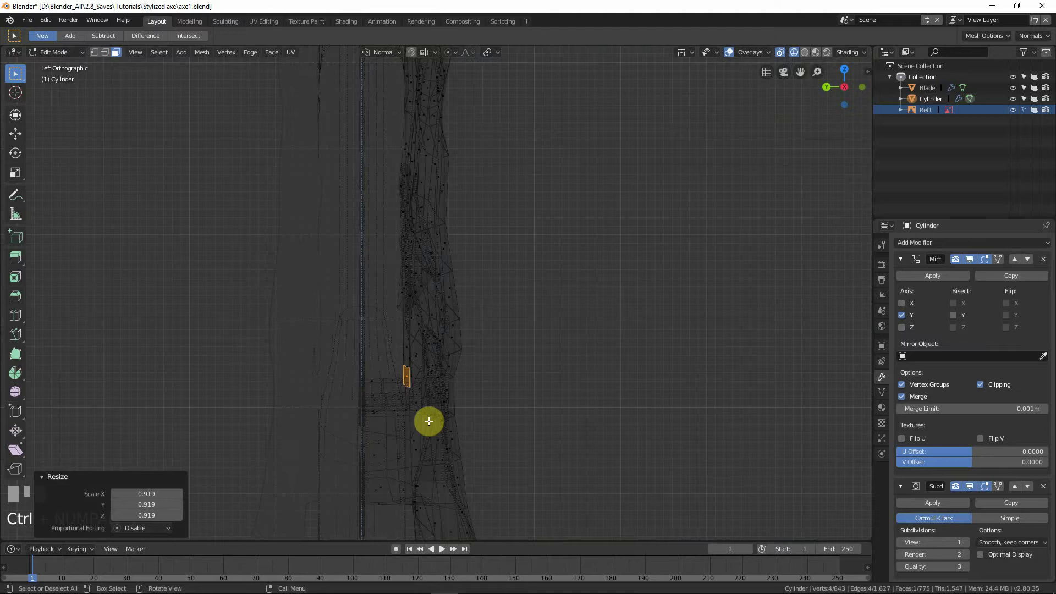
left_click_drag(429, 399, 367, 436)
key("e")
left_click(367, 436)
left_click(373, 431)
key("ctrl+z")
right_click(378, 425)
Move the extended end onto the reference curve and rotate it to taper along the bend.
key("g")
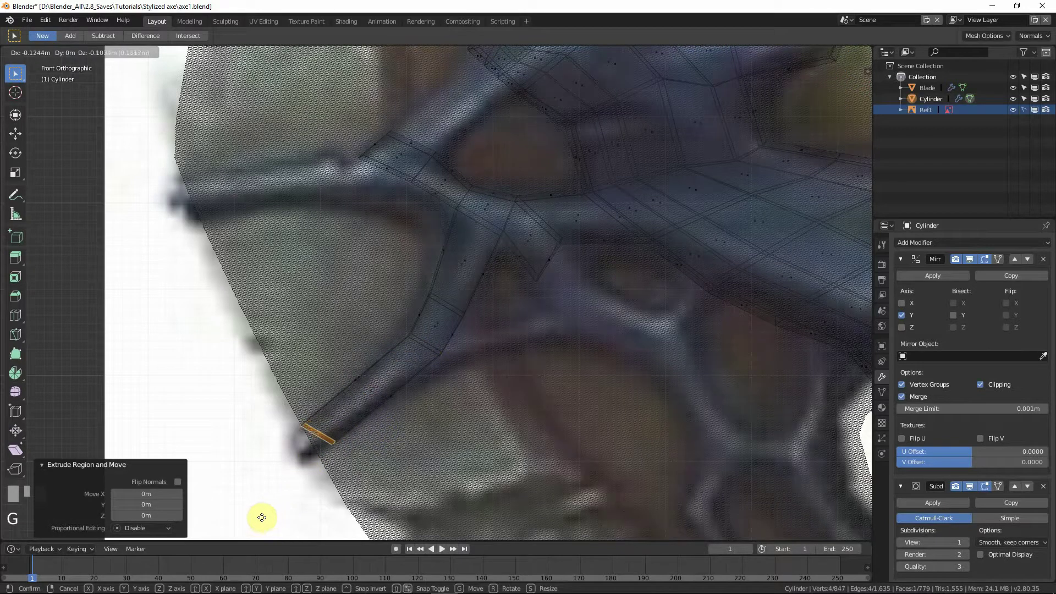
left_click(418, 411)
key("r")
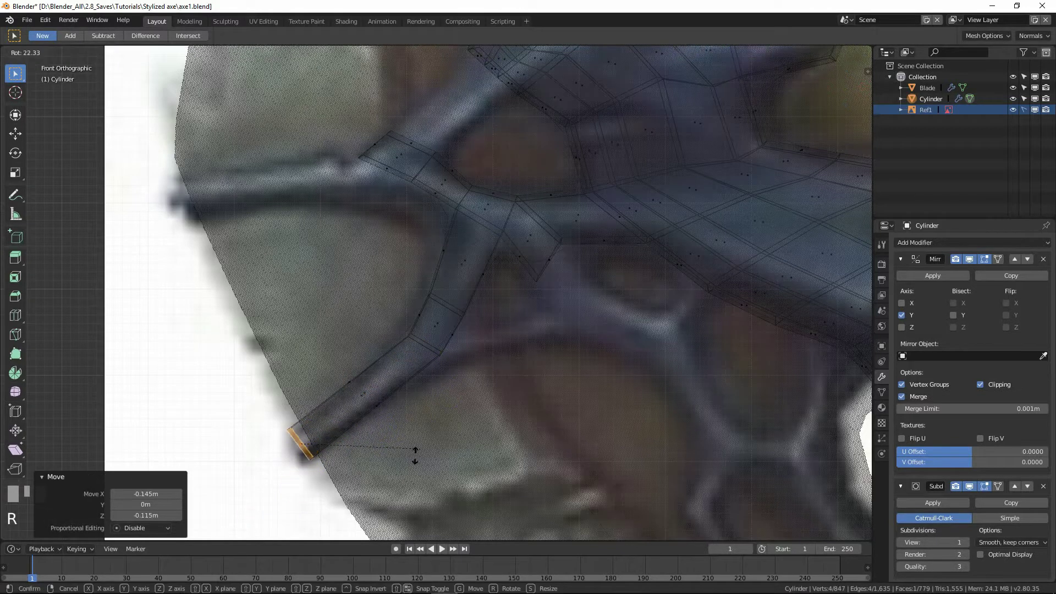
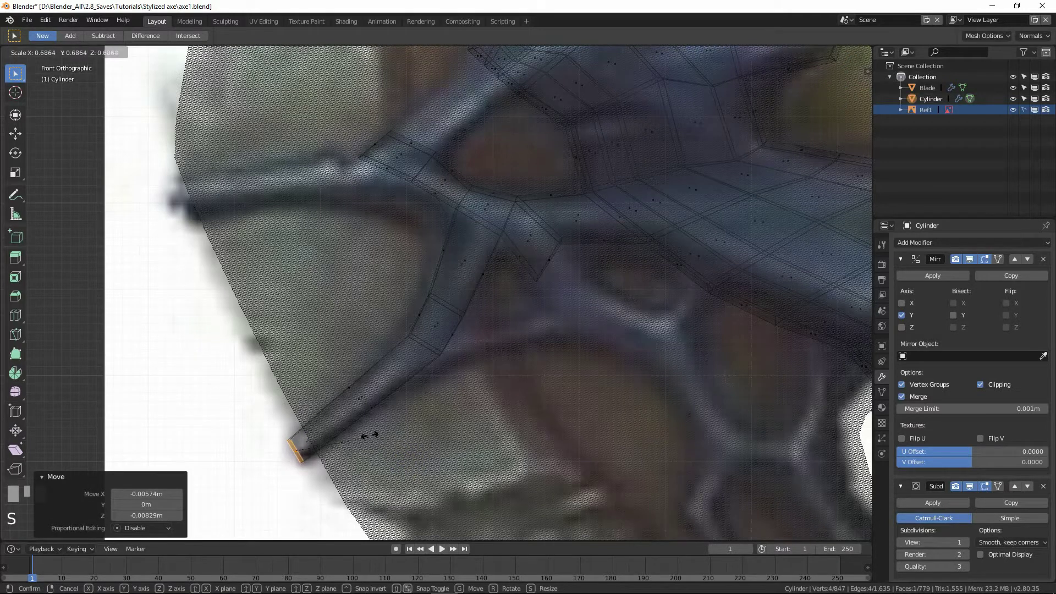
left_click(327, 426)
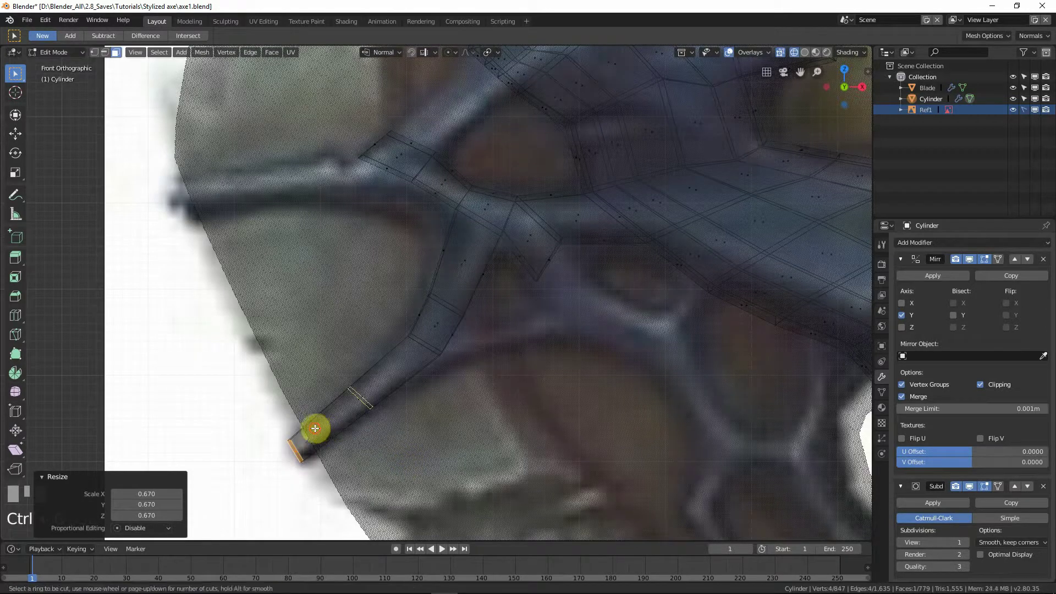
Add a supporting loop cut across the branch and extend the branch end further along the curve.
key("ctrl+r")
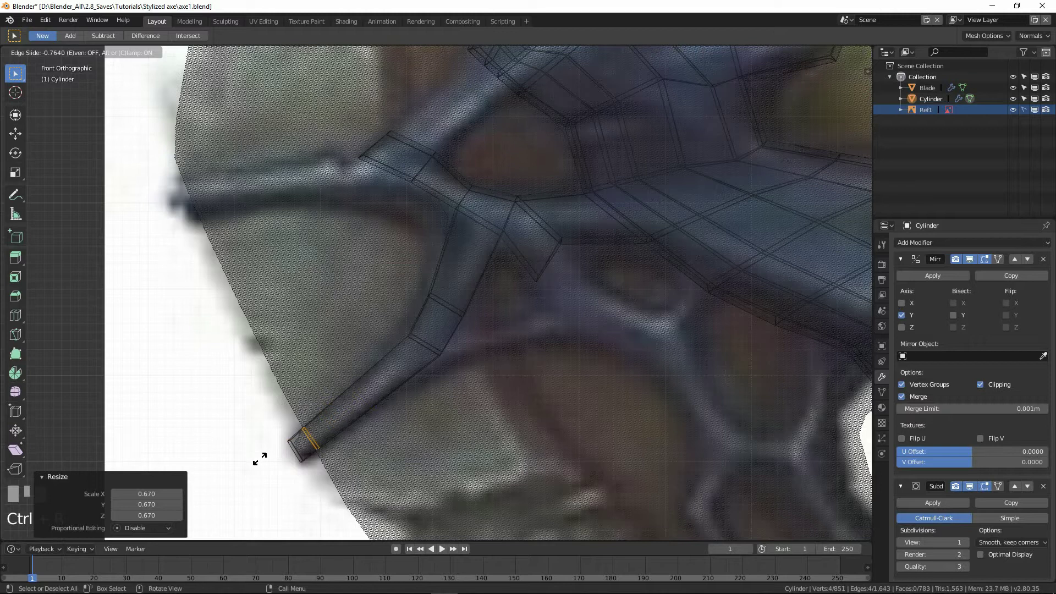
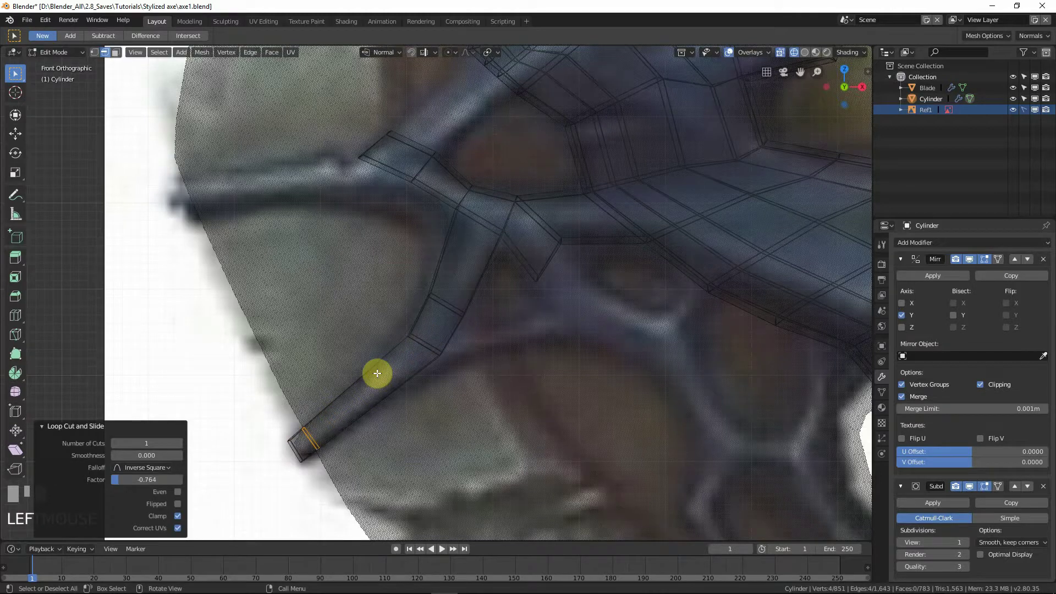
right_click(372, 376)
key("g")
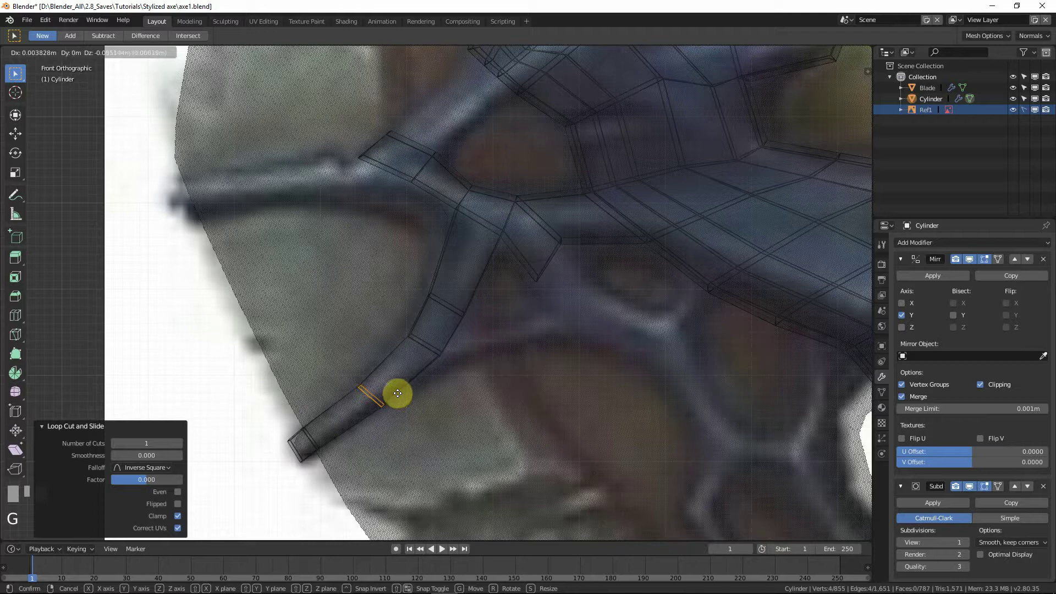
left_click(442, 326)
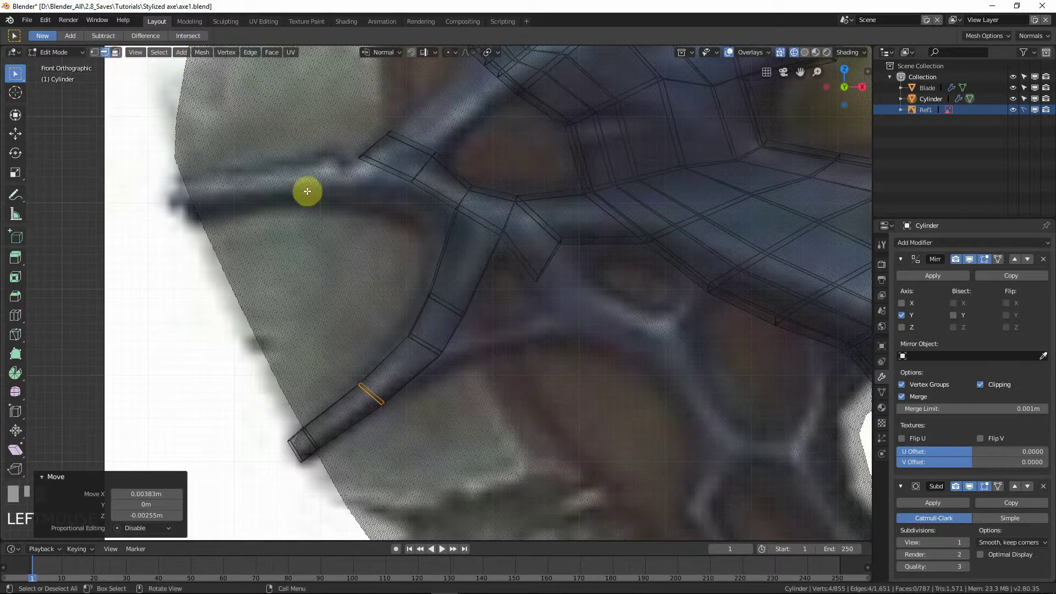
left_click(452, 333)
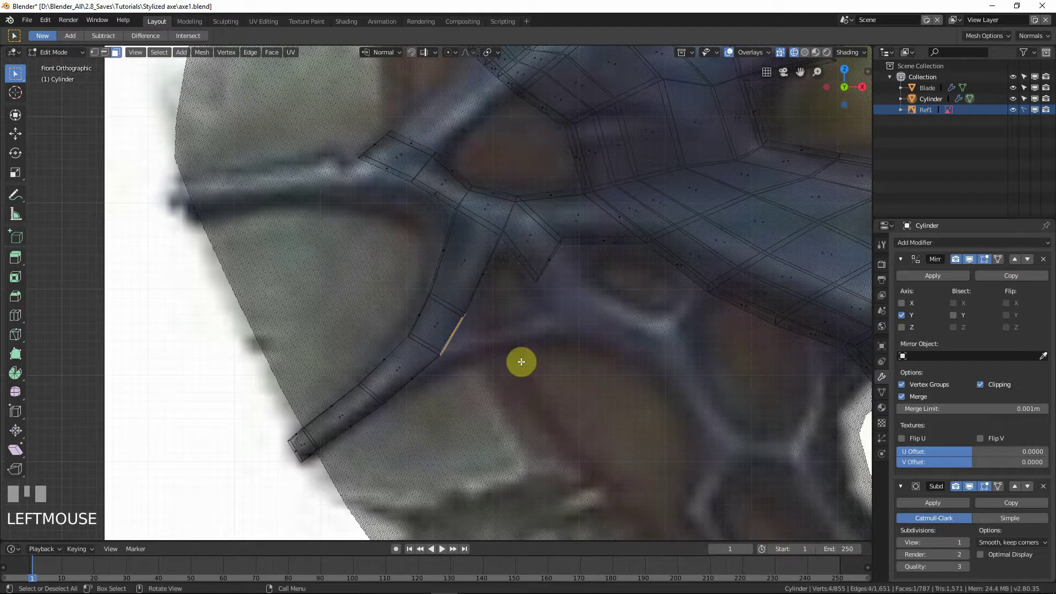
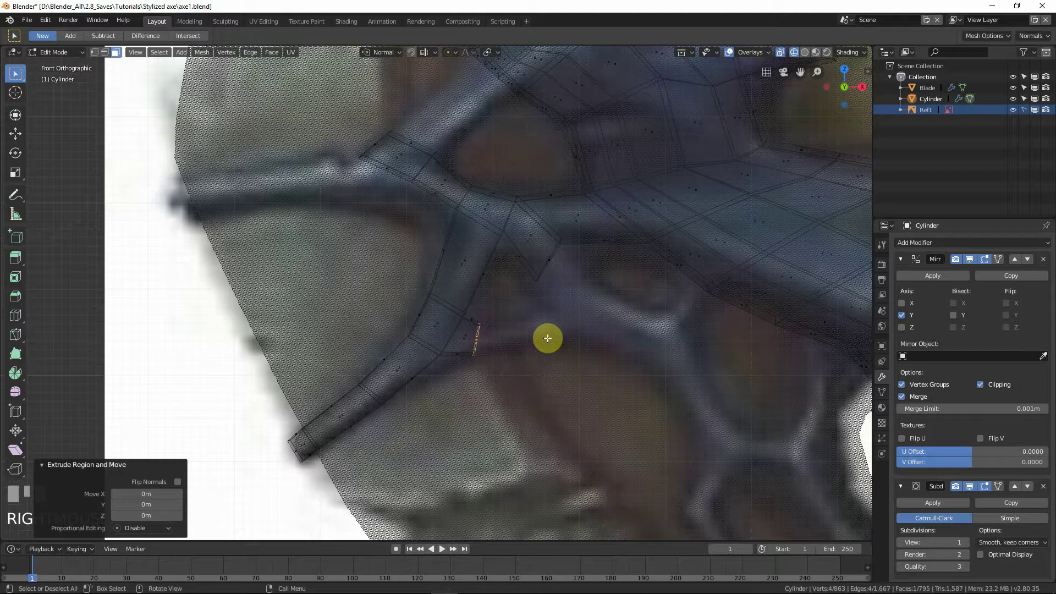
Pull a new arm's edge out from the inner side of the branch and rotate it into direction.
key("g")
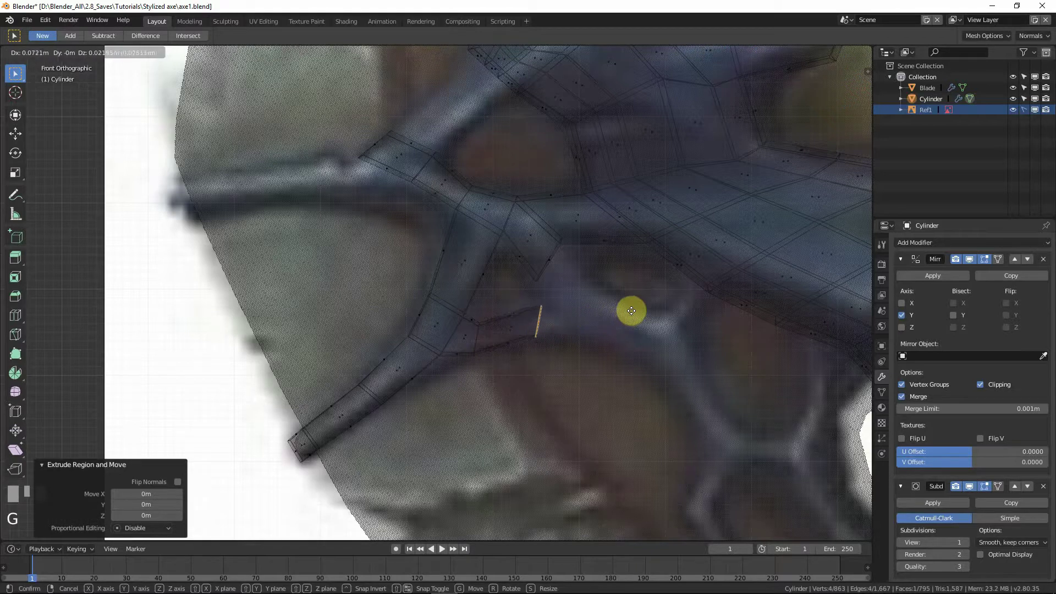
left_click(645, 348)
key("r")
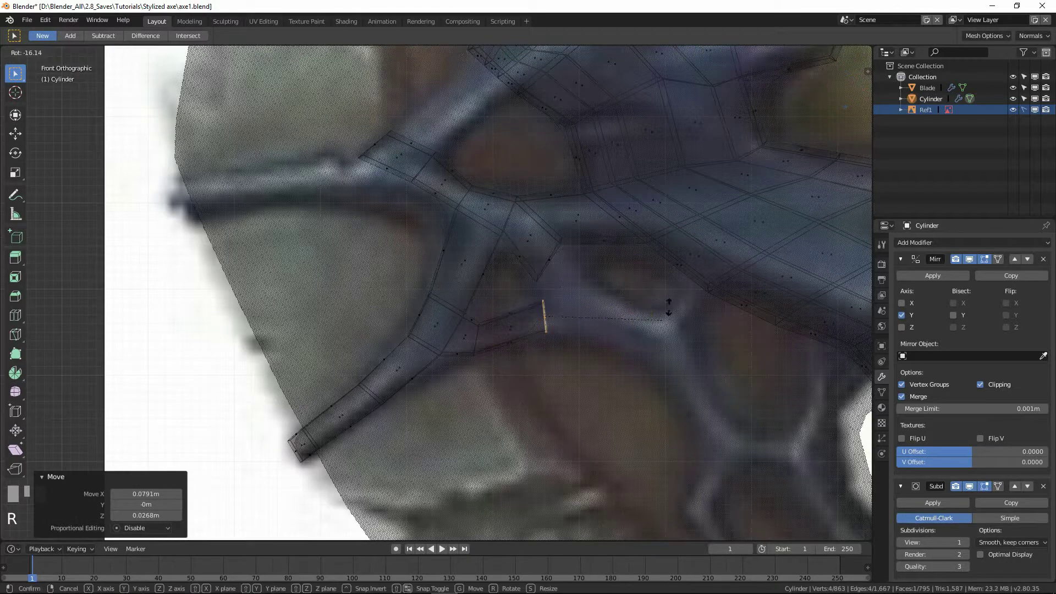
left_click(665, 239)
key("g")
left_click(671, 240)
left_click(558, 260)
Extrude the new arm toward the neighbouring inner branch and place its end on the reference.
key("e")
right_click(588, 324)
left_click_drag(587, 324, 620, 321)
key("g")
key("r")
key("e")
left_click(643, 353)
right_click(643, 353)
key("g")
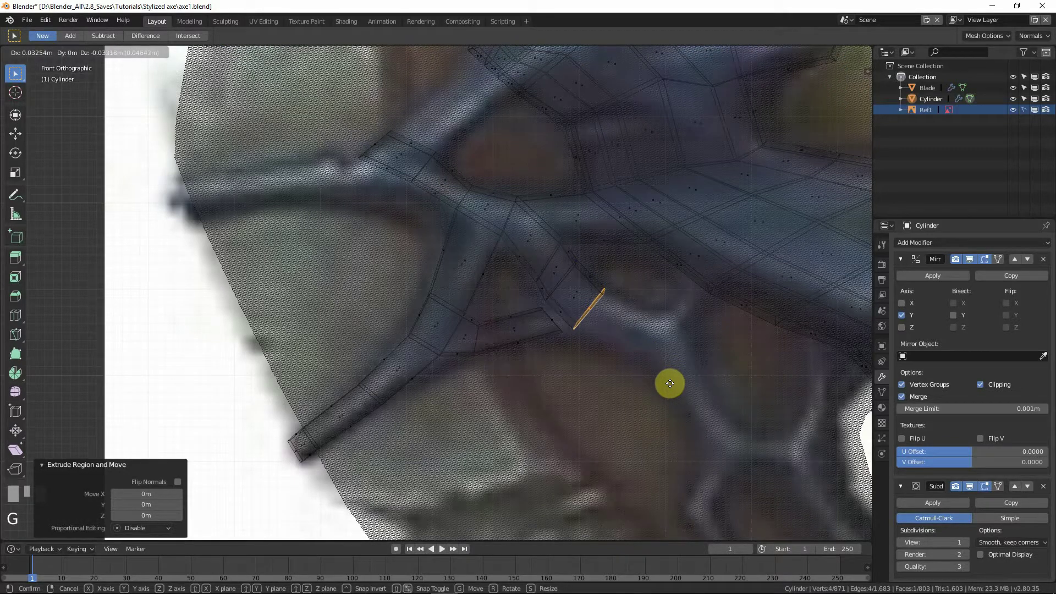
left_click(584, 318)
Select the faces at the arm's junction and bring up the delete menu for them.
left_click(578, 326)
key("x")
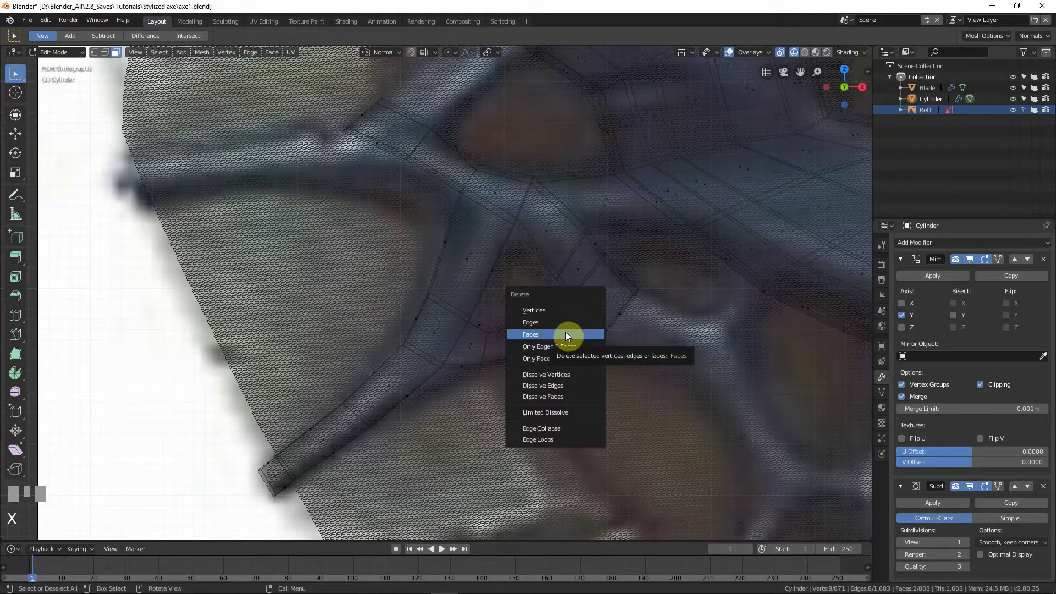
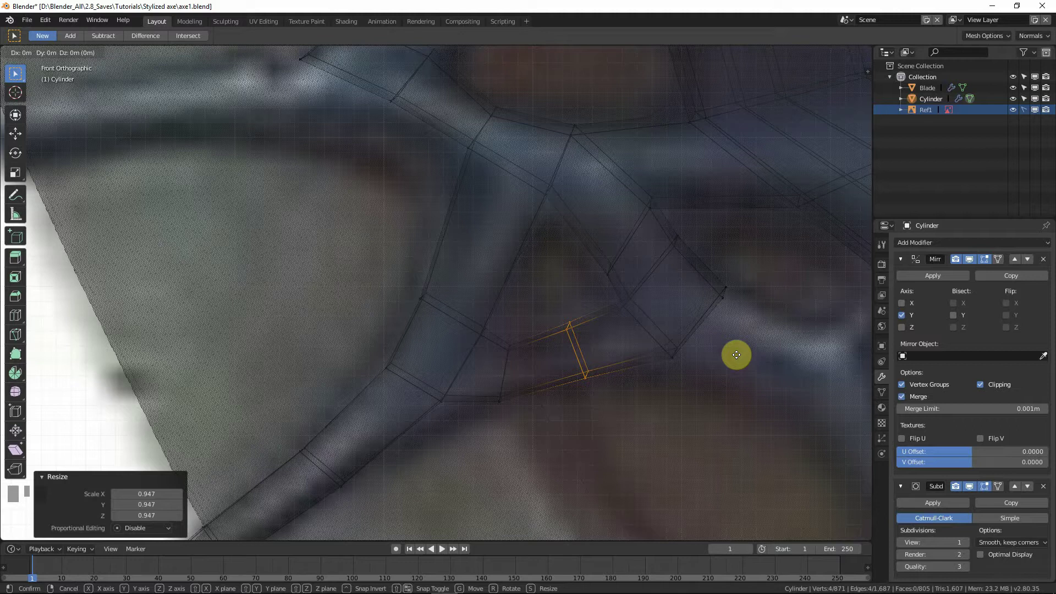
Reframe the view on the new arm and select the edge loop at its end.
middle_click(677, 336)
left_click_drag(595, 326, 510, 325)
left_click(465, 371)
left_click(510, 326)
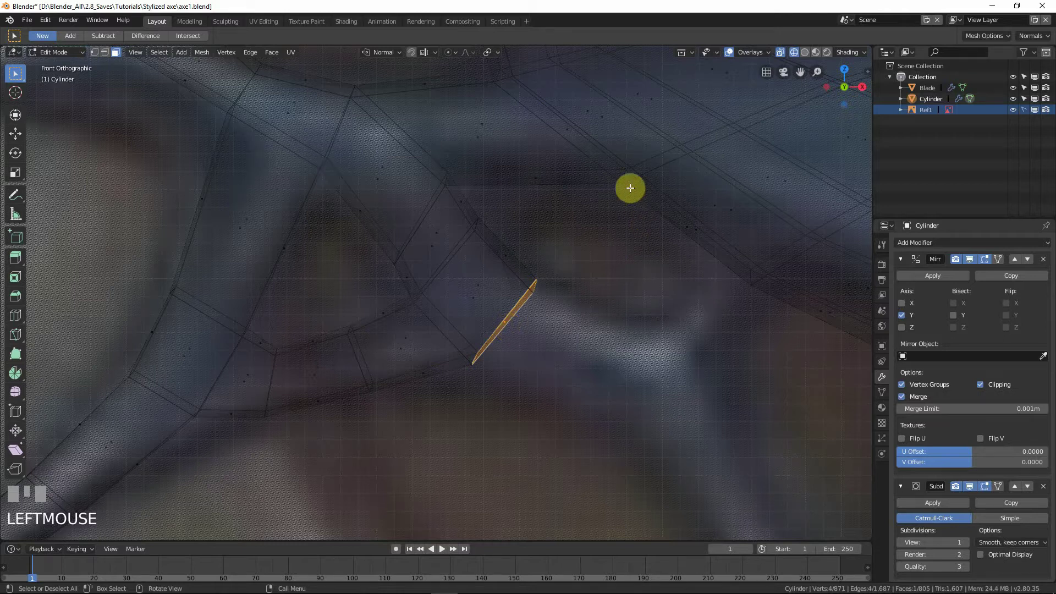
Extrude a segment from the arm's end, redoing the first attempt, and move it along the reference.
scroll("down", 3)
left_click_drag(654, 292, 516, 269)
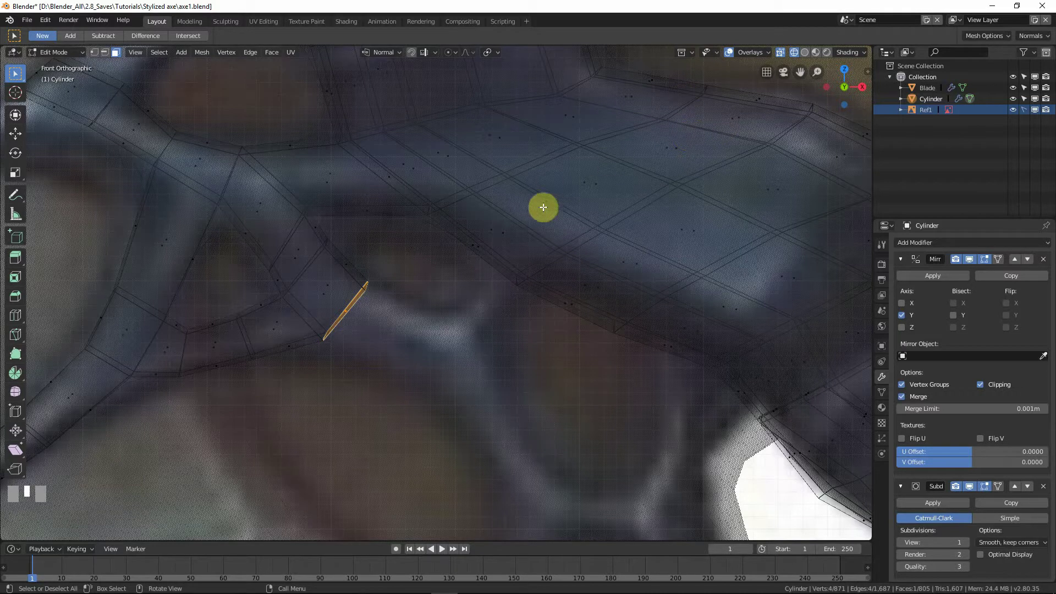
key("e")
left_click(548, 382)
key("g")
right_click(547, 366)
key("ctrl+z")
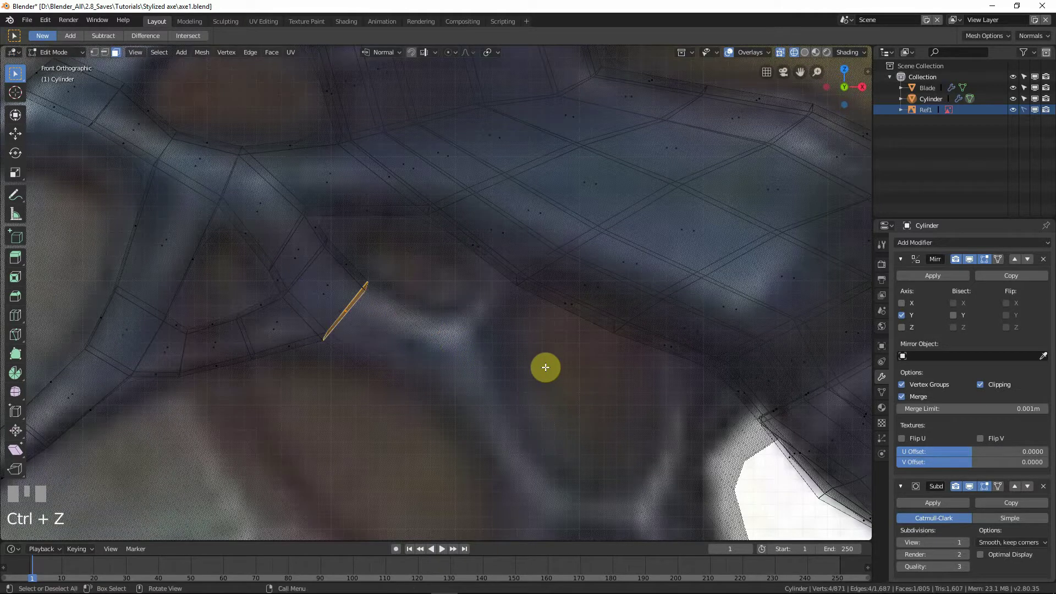
key("e")
right_click(546, 367)
key("g")
left_click(627, 397)
Extrude and rotate further segments so the arm keeps following the reference branch.
key("e")
right_click(504, 370)
key("g")
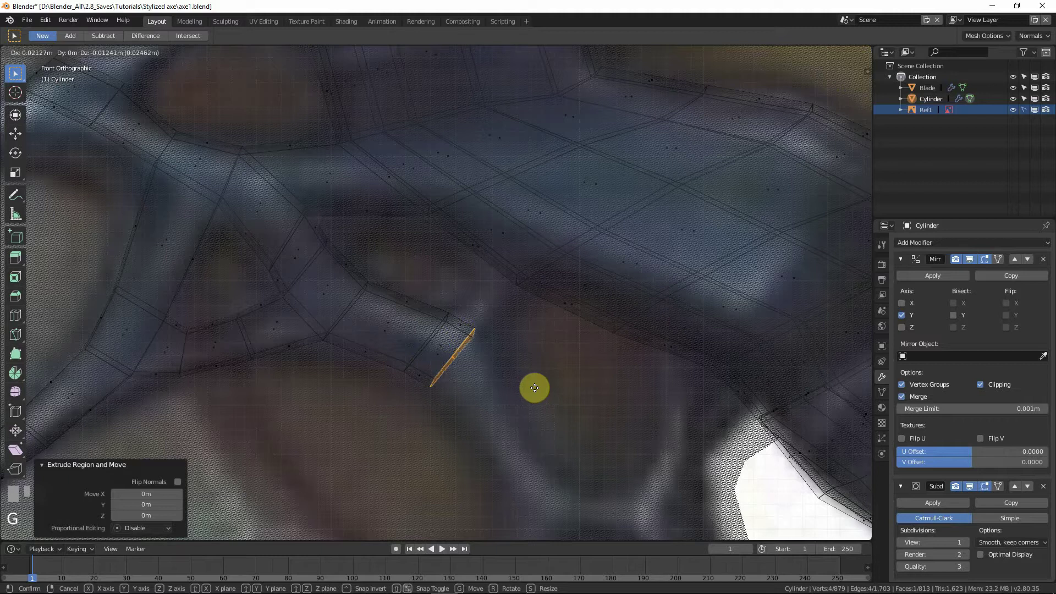
left_click(537, 389)
key("r")
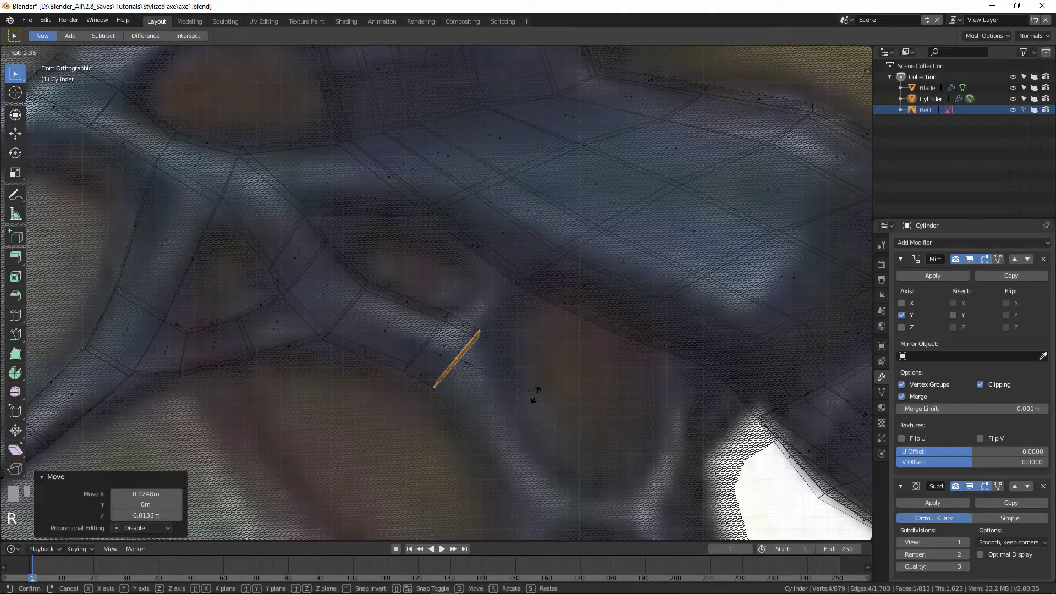
left_click_drag(519, 400, 427, 301)
key("e")
right_click(428, 300)
key("g")
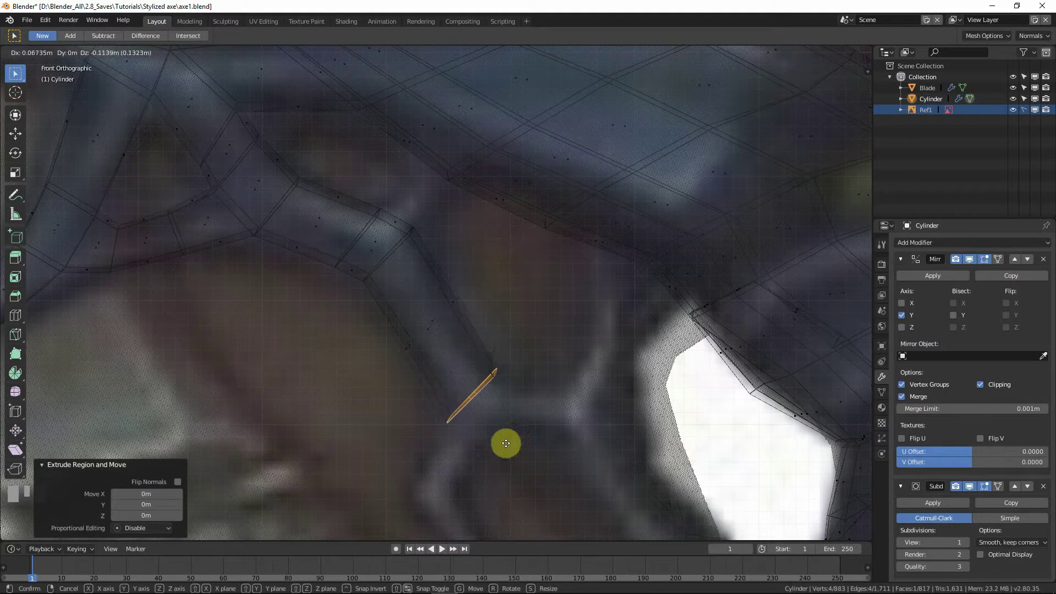
left_click(534, 433)
Shrink the end loop into a tapered tip and extrude one more thin segment along the curve.
key("s")
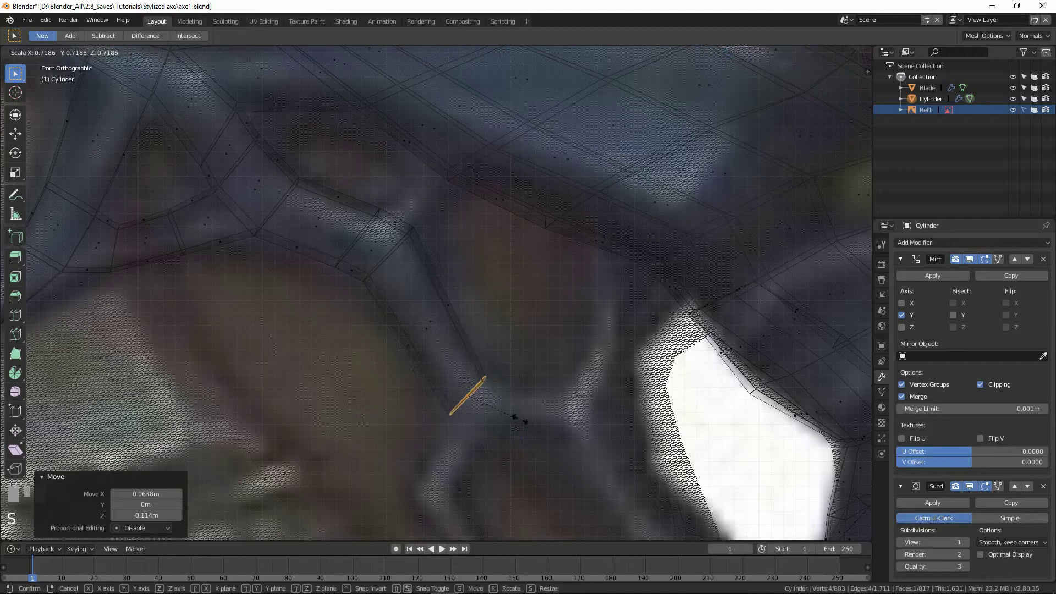
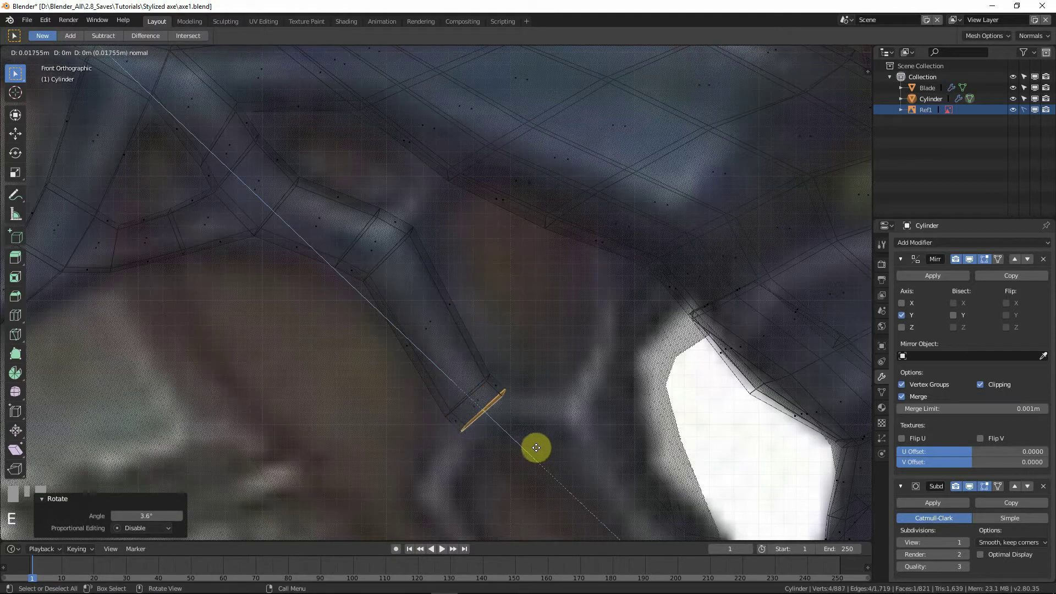
left_click(538, 452)
key("g")
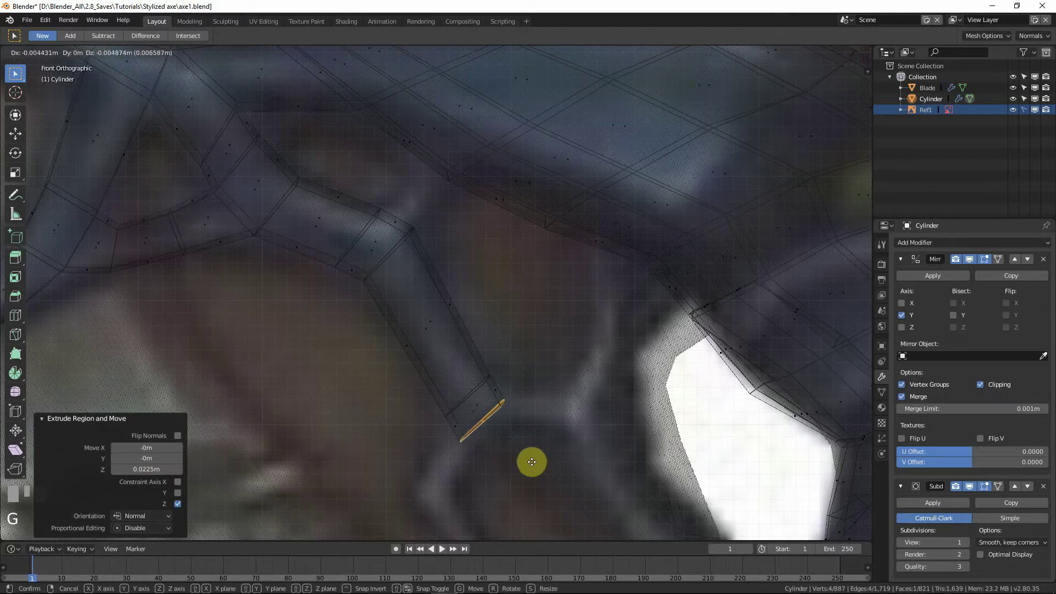
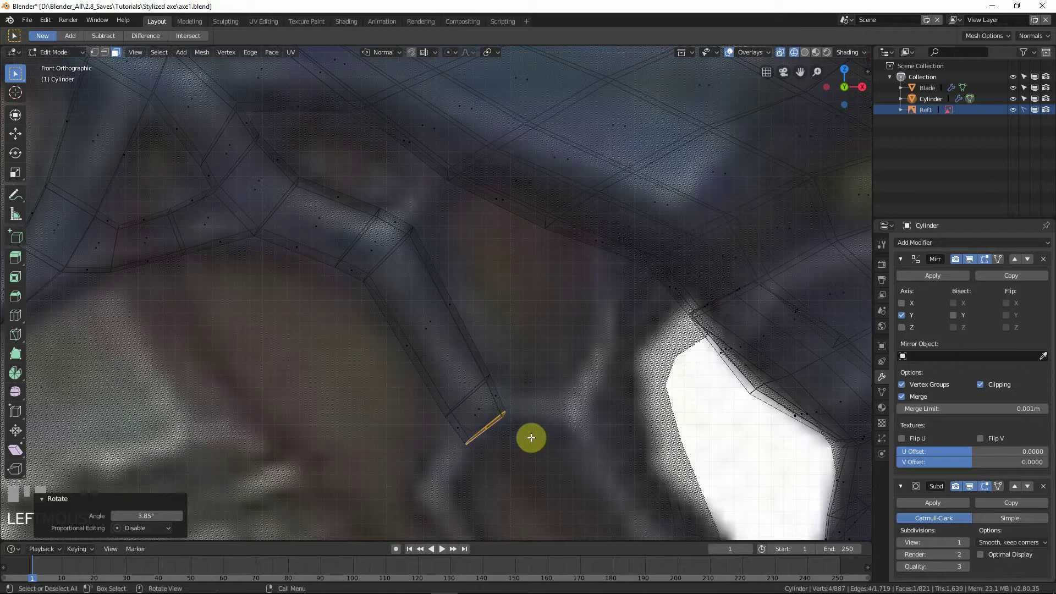
key("r")
left_click(504, 399)
key("e")
right_click(522, 403)
key("g")
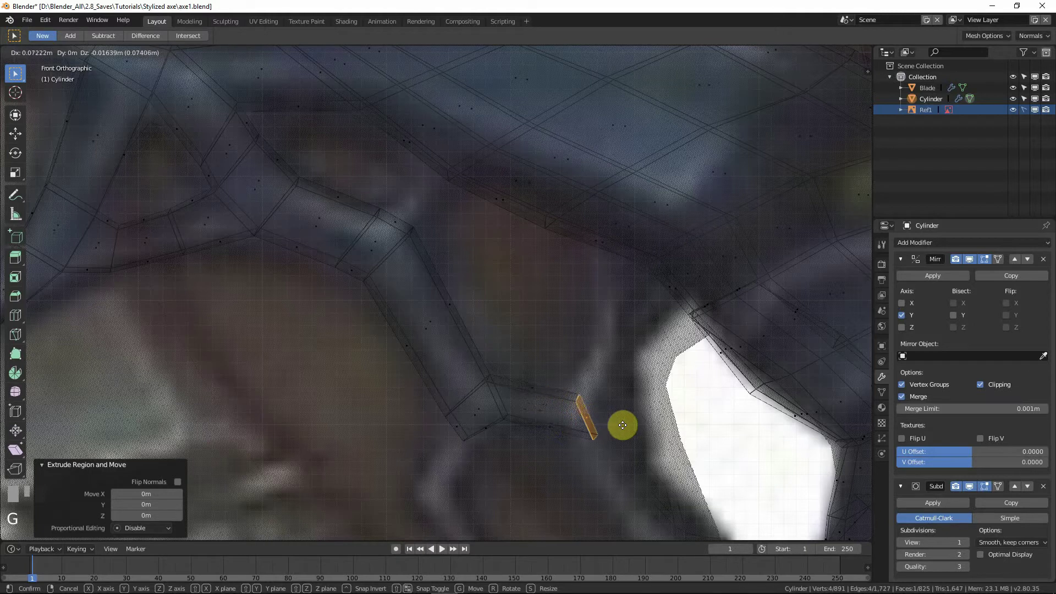
left_click(636, 424)
key("w")
left_click(631, 423)
Orbit around the tube to inspect the newly extruded tip in 3D.
middle_click(501, 387)
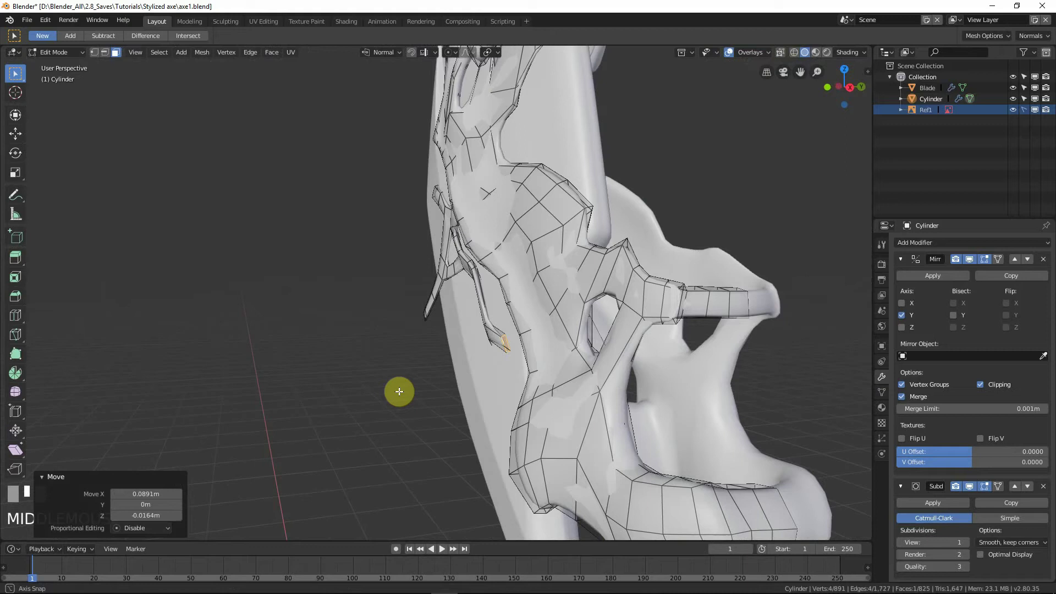
middle_click(565, 373)
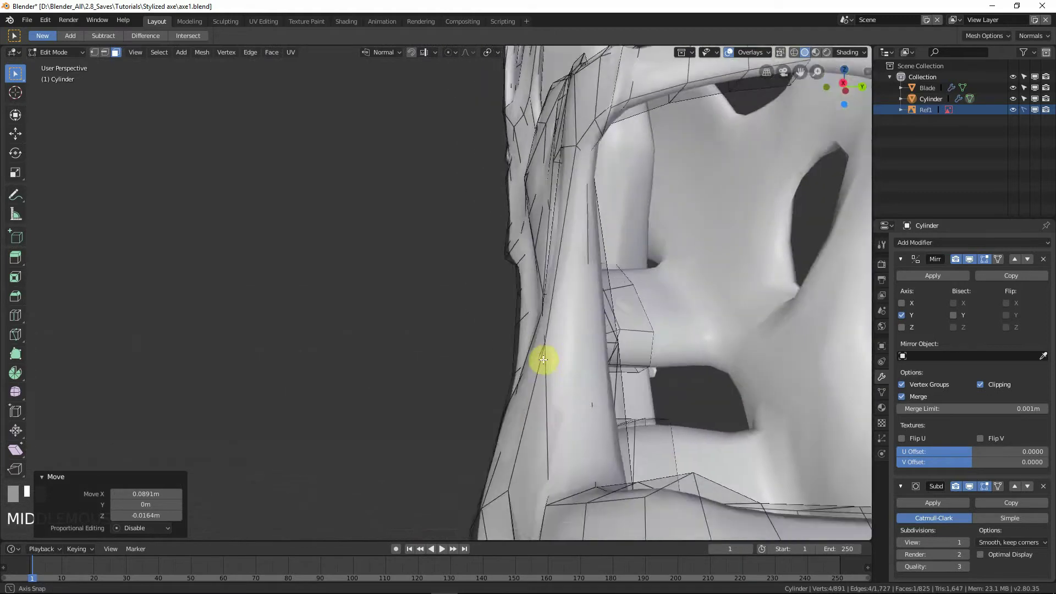
key("r")
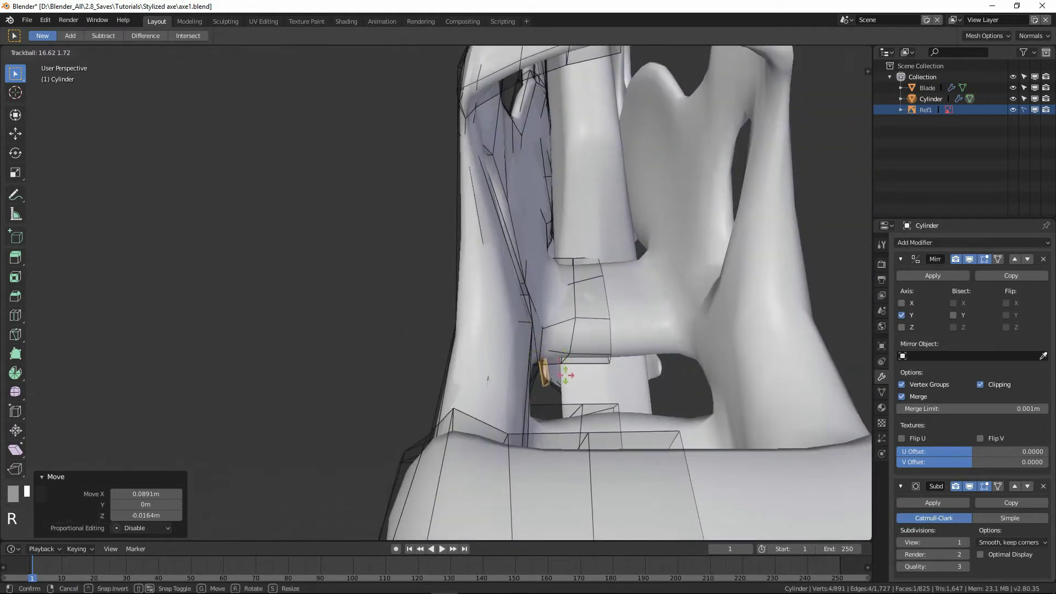
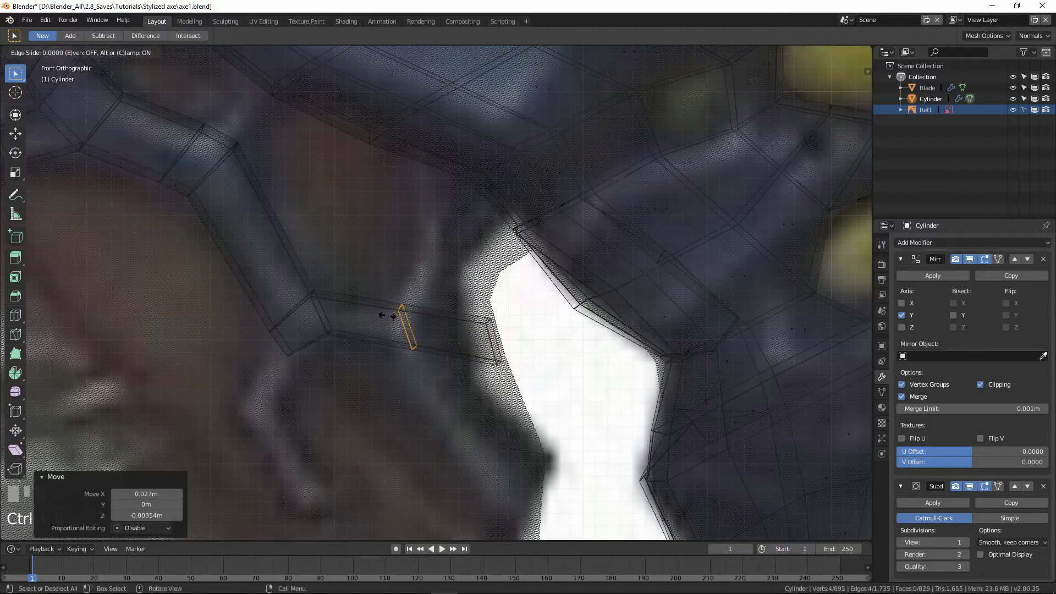
Widen the new loop across the branch and extrude a short connecting tube upward from it.
left_click(374, 306)
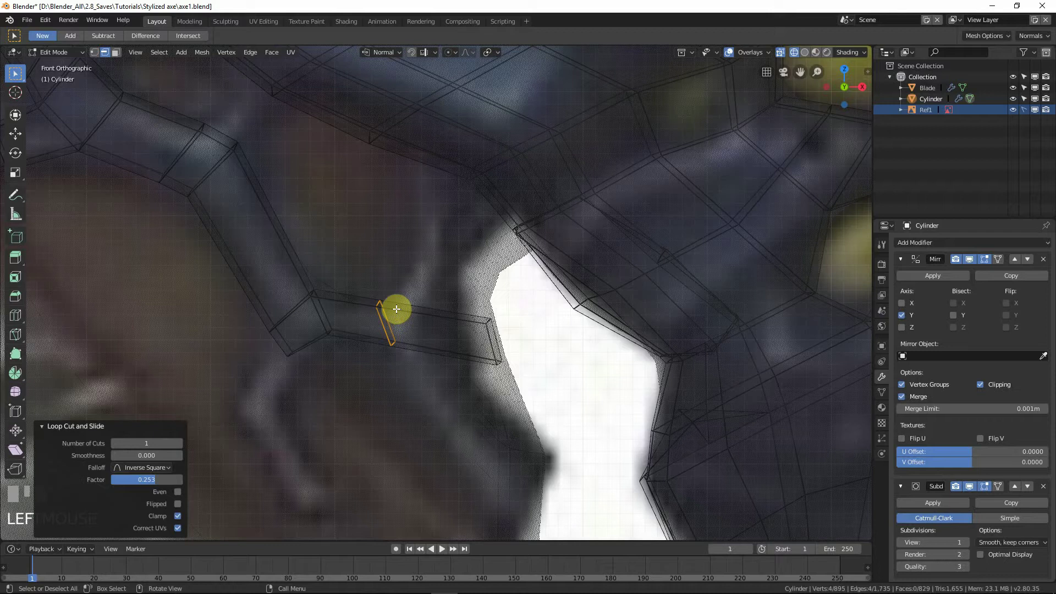
left_click_drag(342, 267, 427, 308)
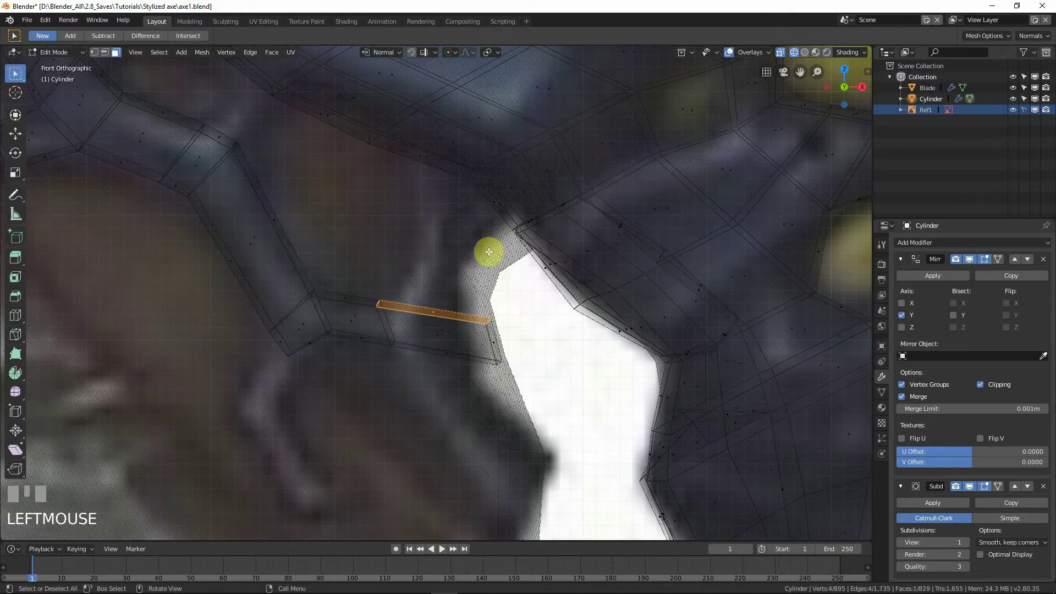
key("e")
right_click(472, 255)
right_click(508, 289)
key("z")
key("Escape")
left_click_drag(465, 237, 489, 259)
key("g")
left_click(489, 259)
Orbit to the joint's side and move the tube's vertices toward the upper branch.
middle_click(503, 258)
left_click_drag(522, 199, 465, 195)
key("g")
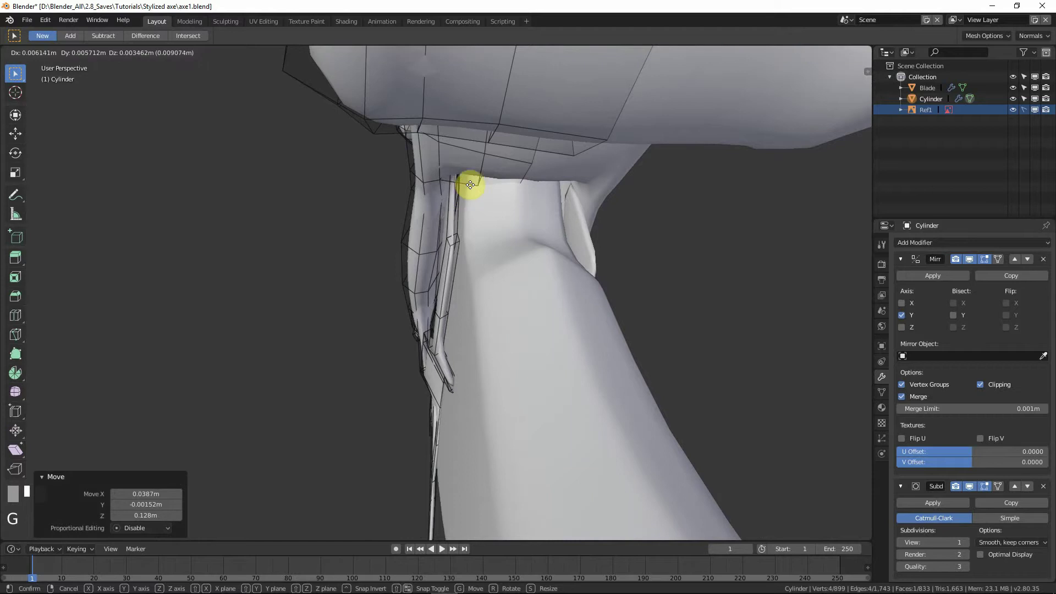
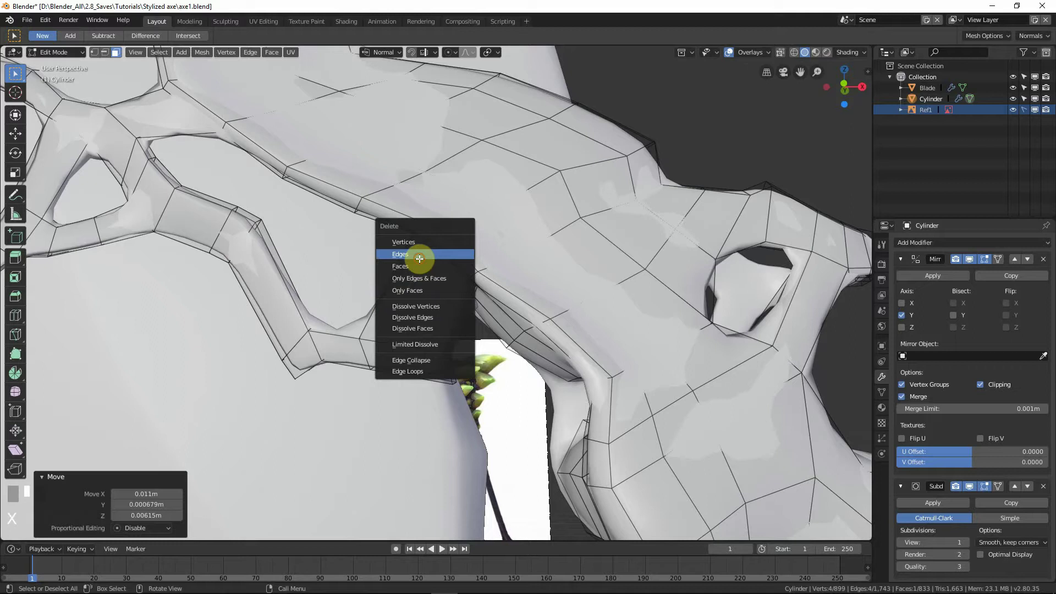
Delete the face where the connecting tube meets the upper branch, undoing a wrong deletion first.
key("ctrl+z")
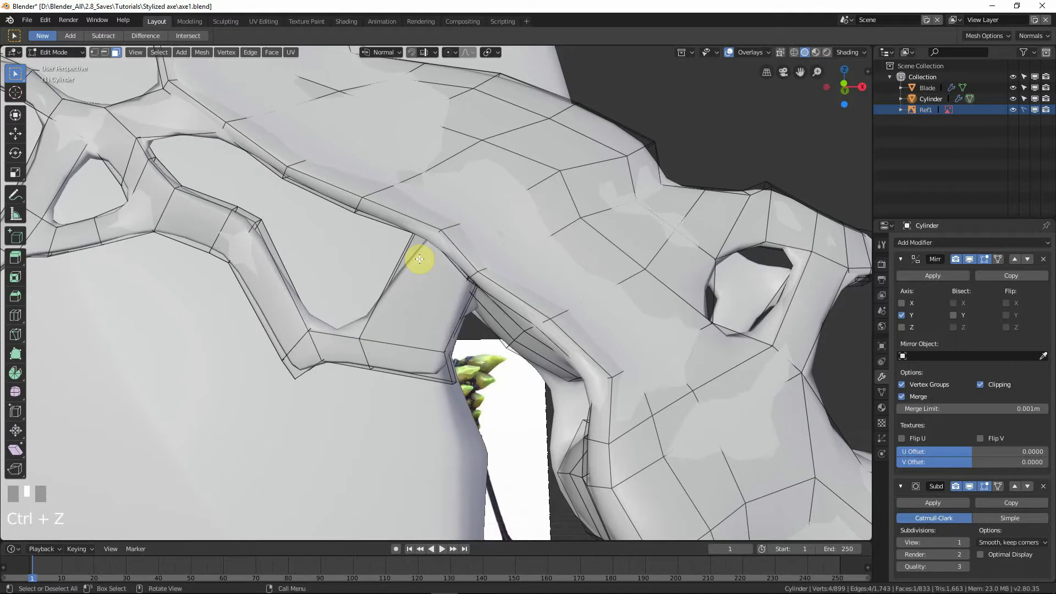
key("x")
key("ctrl+z")
key("x")
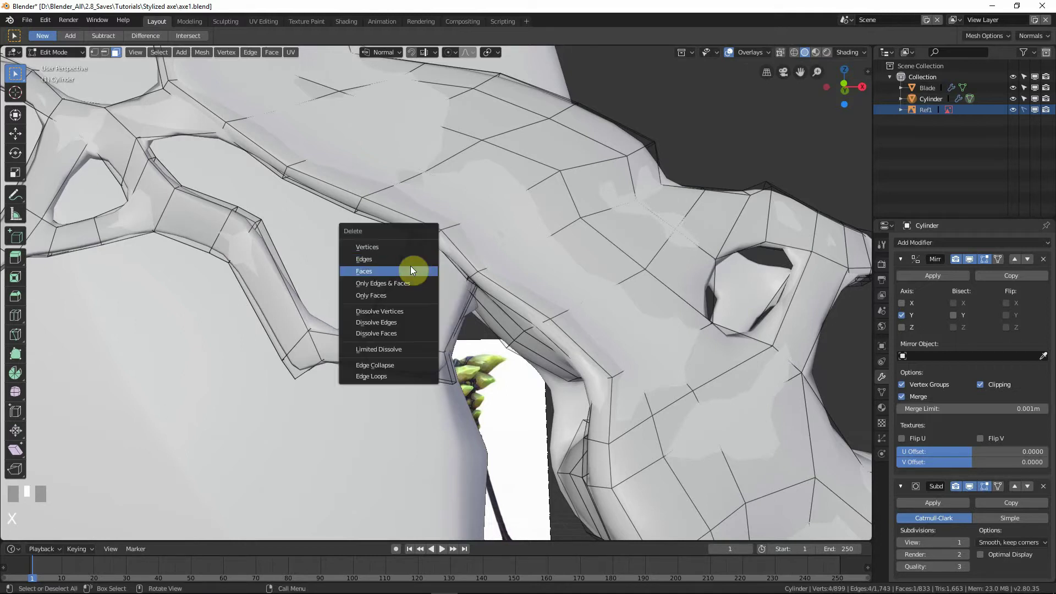
key("shift+z")
Check the mesh against the reference in front view and from an orbited angle.
scroll("up", 3)
key("KP_1")
scroll("down", 3)
middle_click(453, 341)
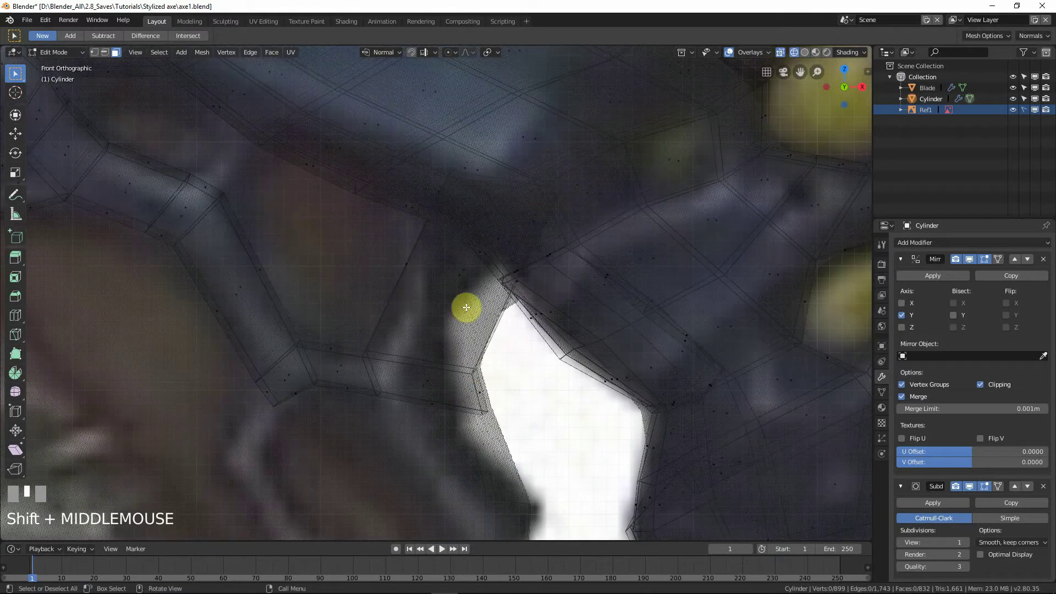
Add an edge loop across the connecting tube and slide it to match the reference.
key("shift+z")
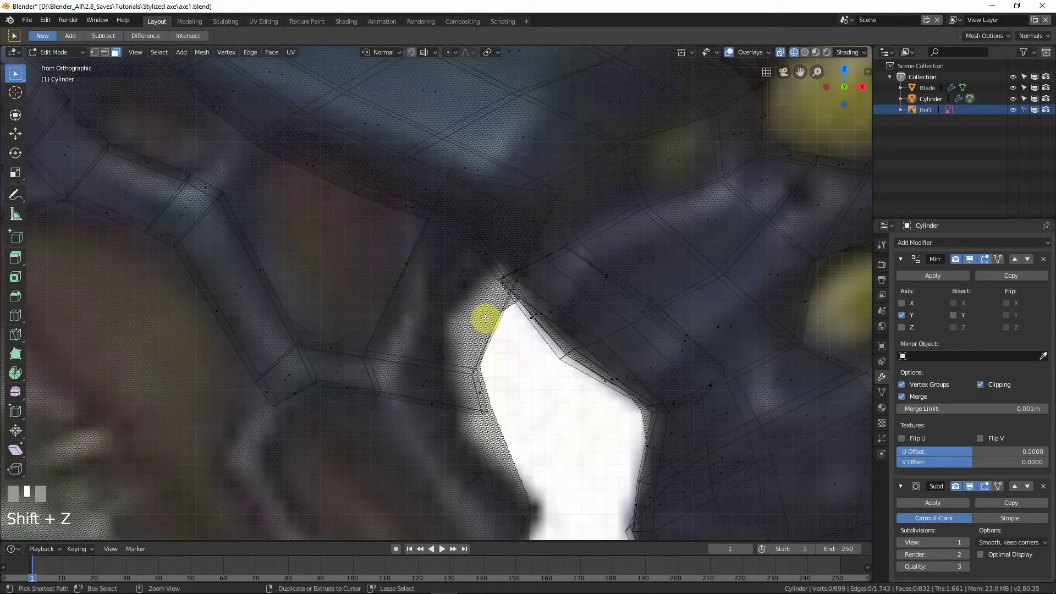
key("ctrl+r")
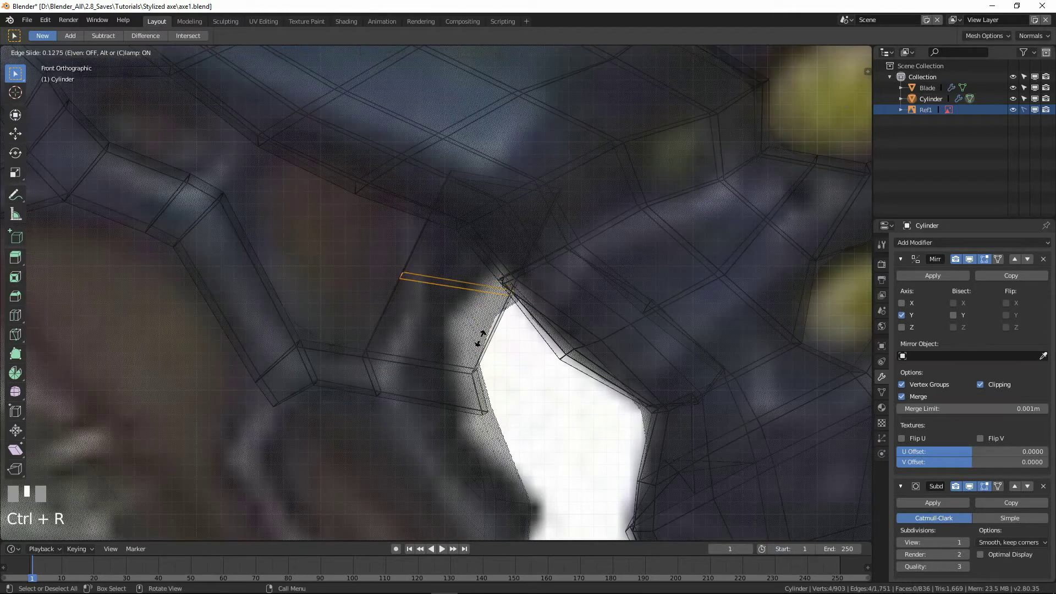
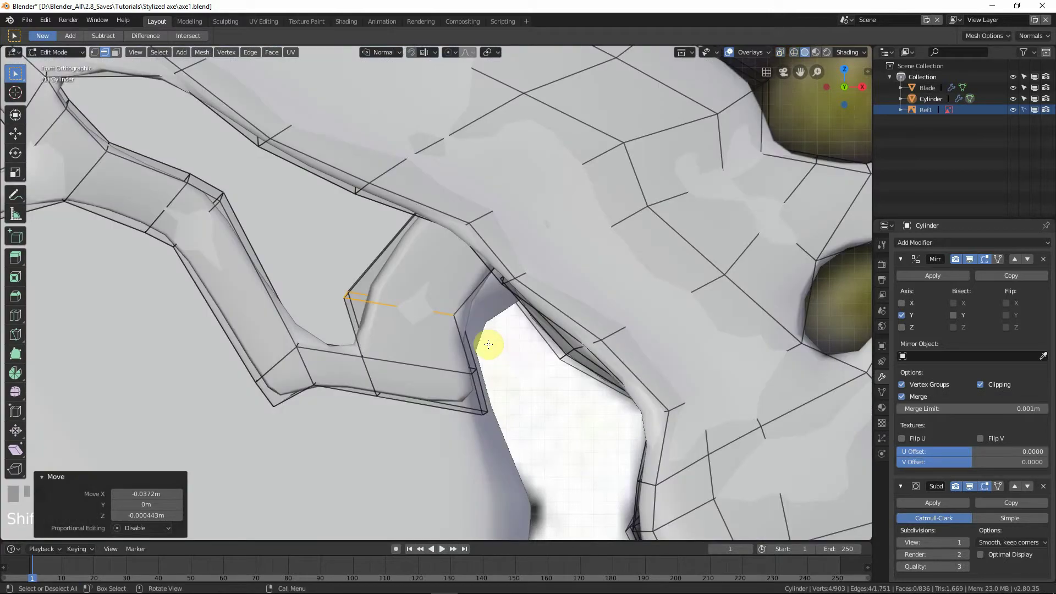
key("g")
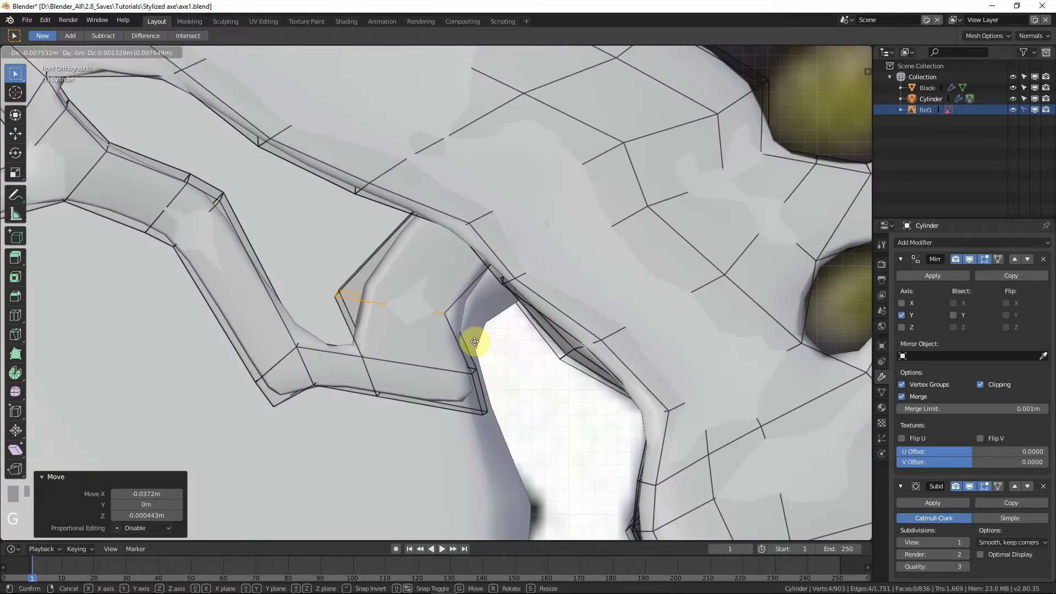
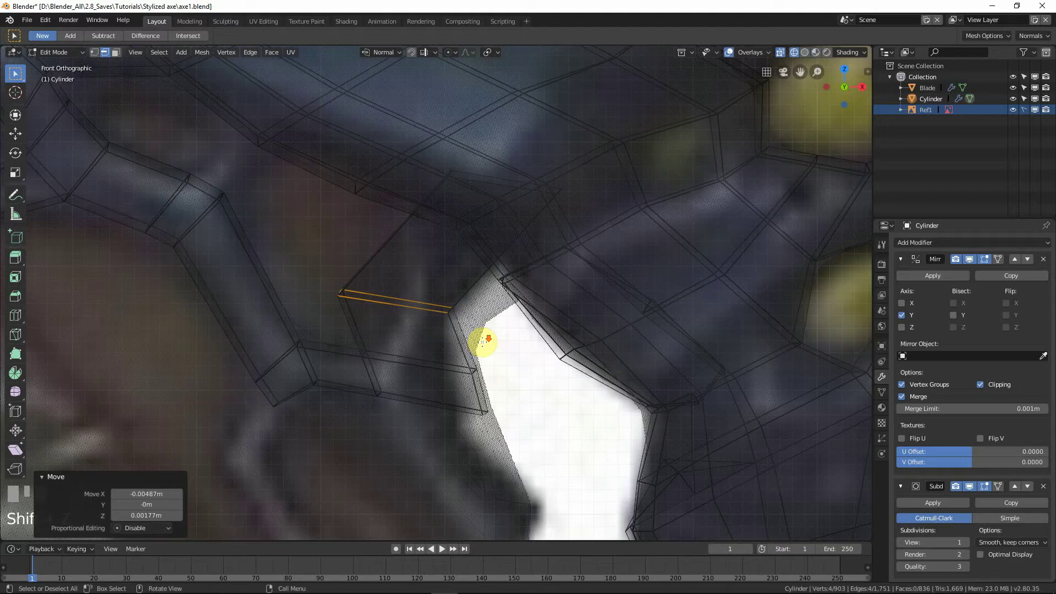
scroll("up", 3)
Move the upper-branch edges and tube-top vertices together so the tube joins the branch, then check in solid shading.
left_click(355, 289)
left_click(352, 292)
key("g")
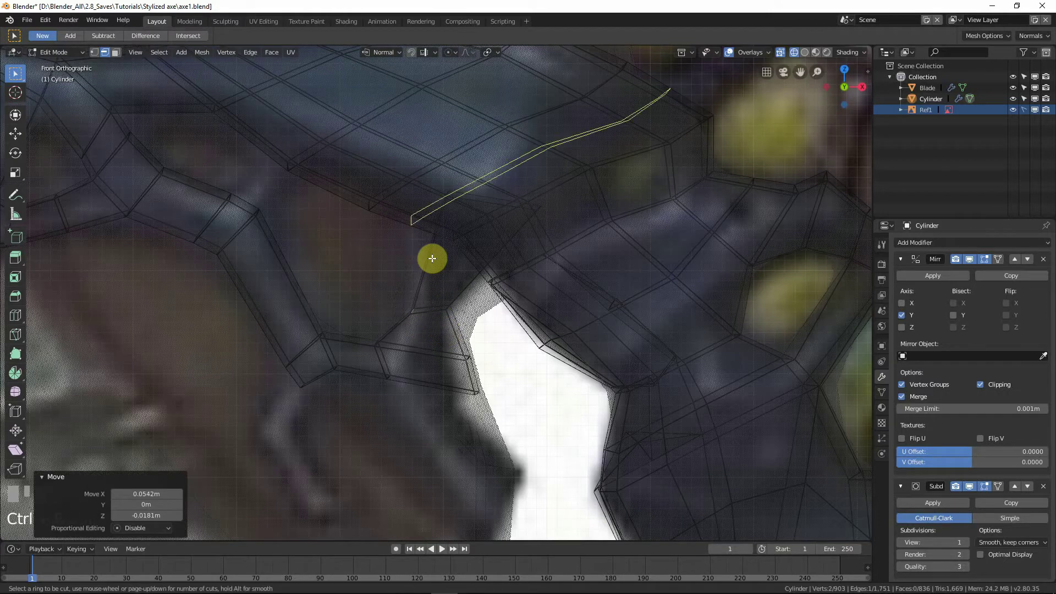
right_click(428, 255)
left_click(428, 260)
left_click_drag(428, 253, 448, 266)
key("g")
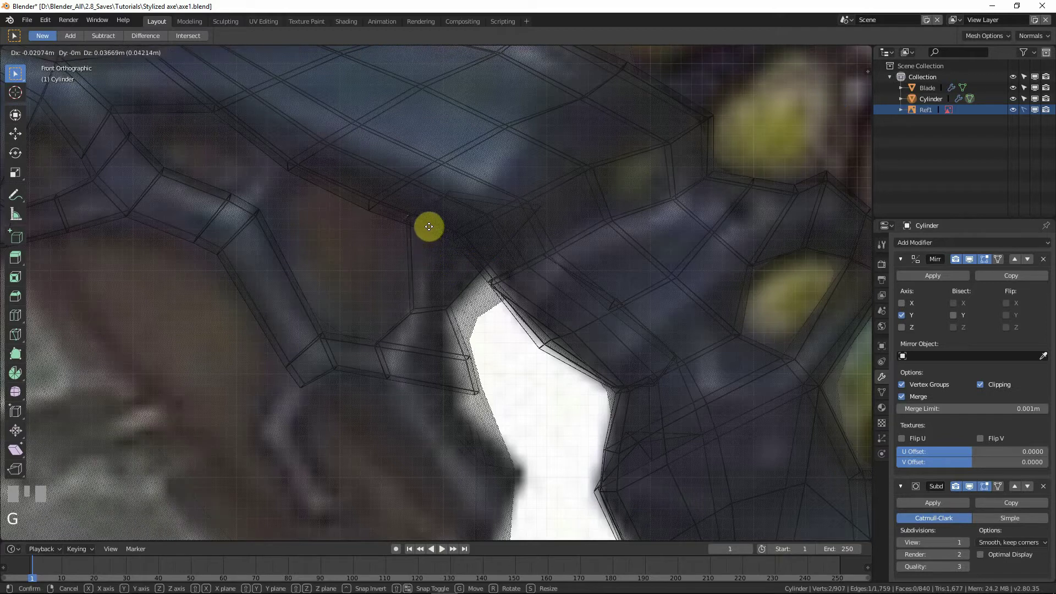
left_click(434, 244)
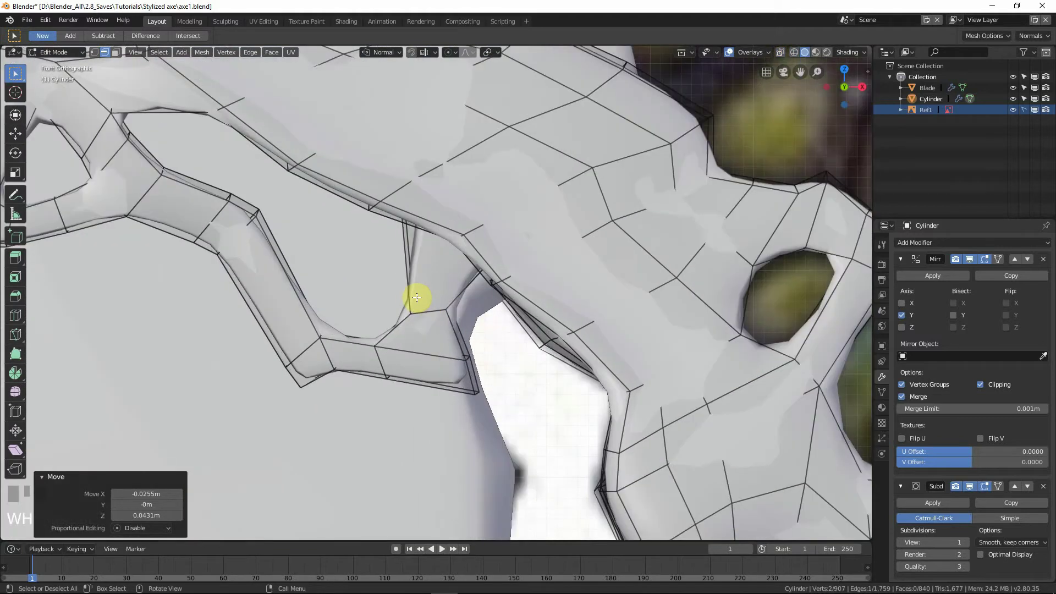
key("z")
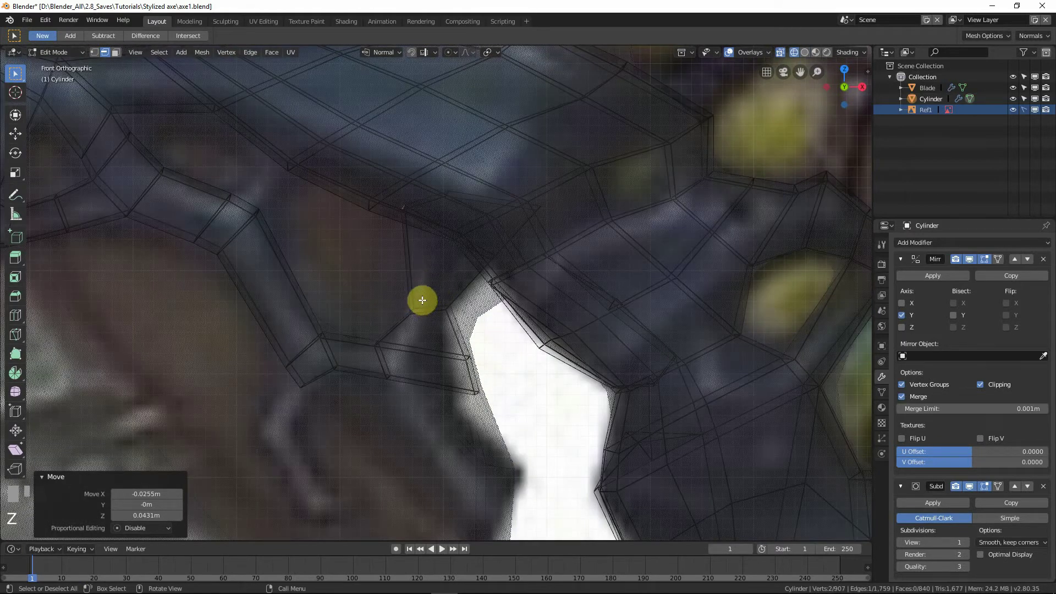
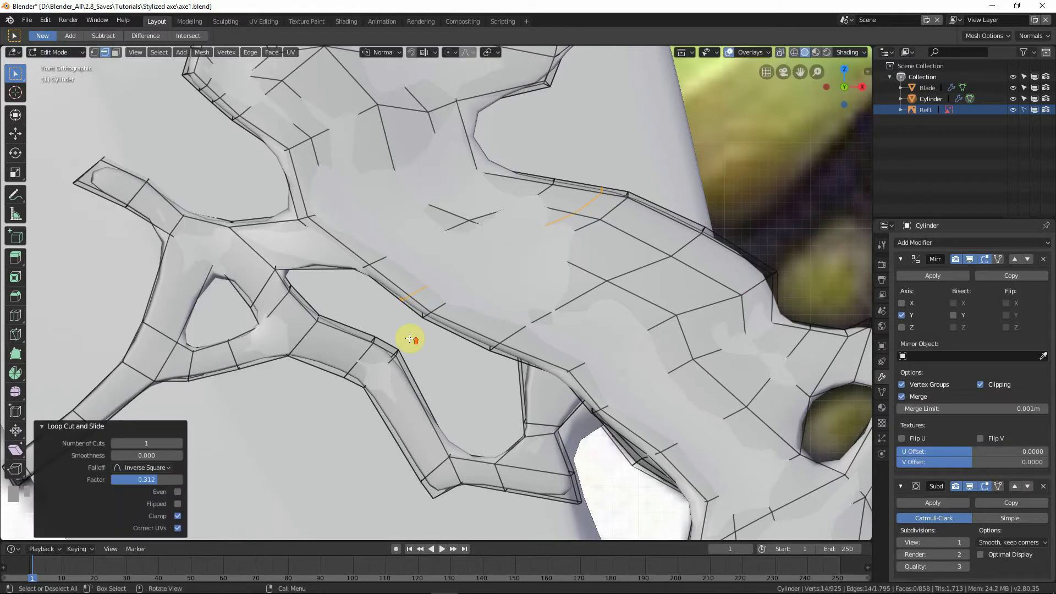
Box-select the small junction faces where the tube meets the upper branch and bring up delete options.
left_click_drag(335, 323, 495, 282)
left_click(495, 281)
left_click_drag(490, 307, 425, 328)
left_click(425, 327)
key("x")
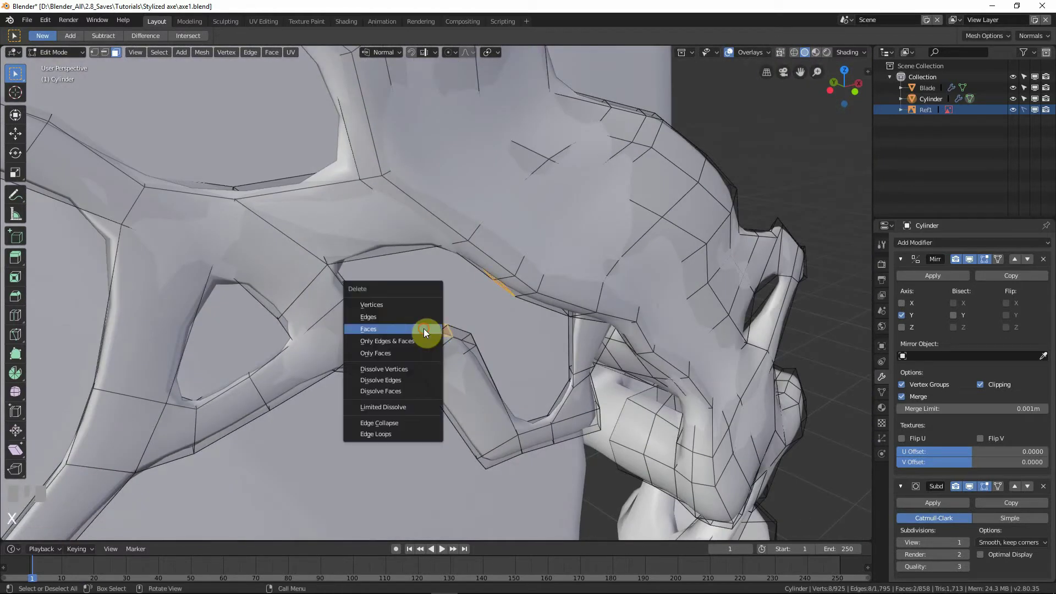
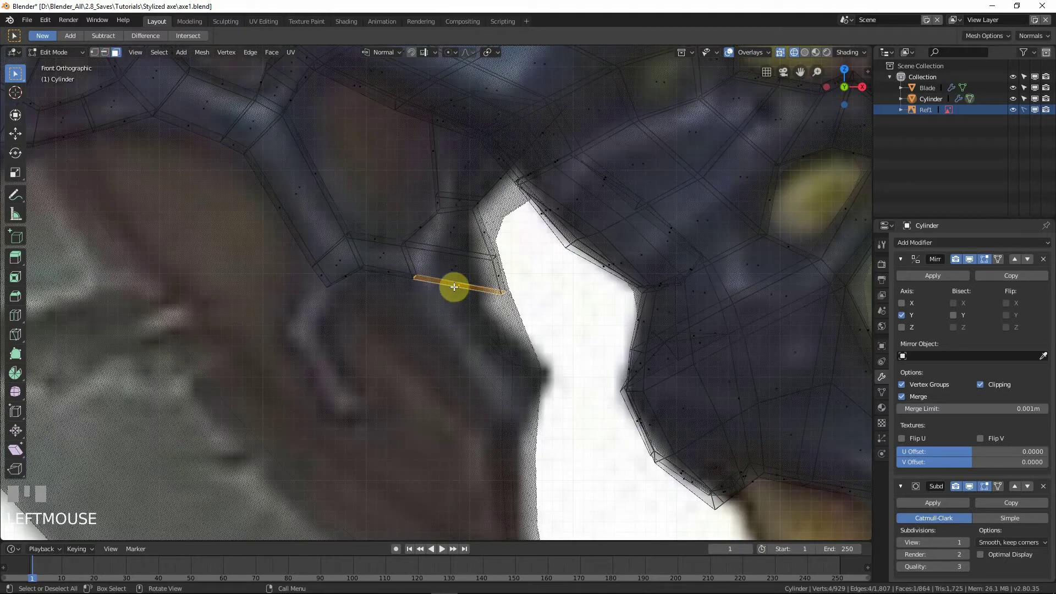
Extrude the tube's end face outward and add an edge loop to the new segment.
key("e")
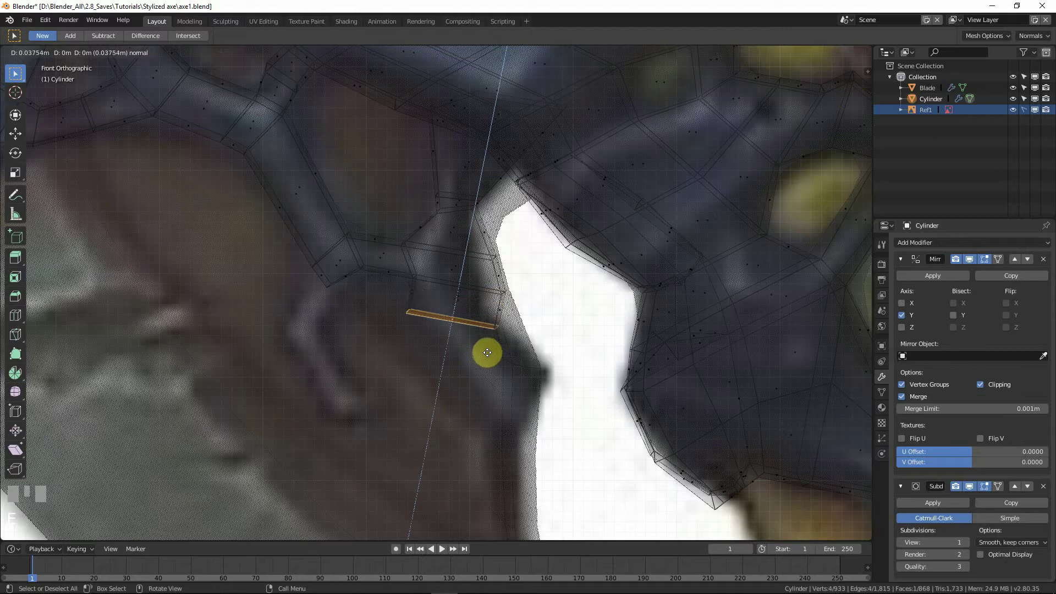
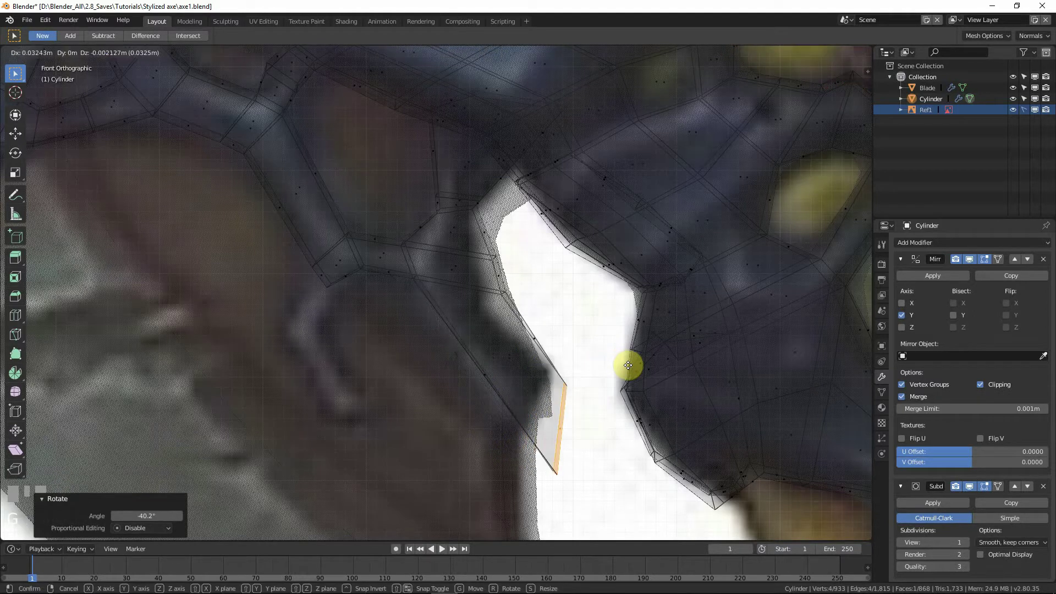
left_click(622, 362)
key("ctrl+r")
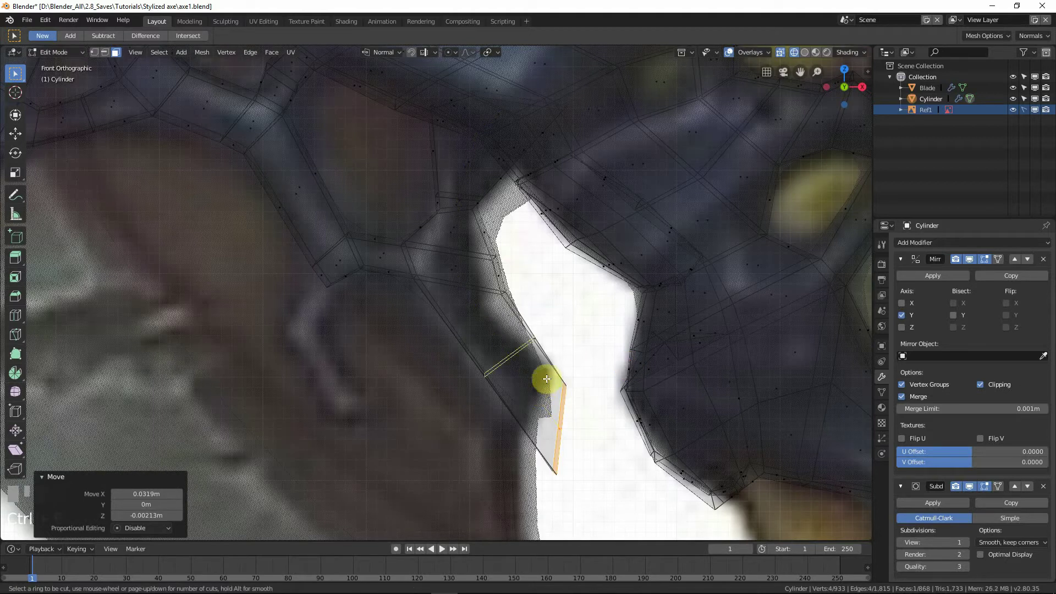
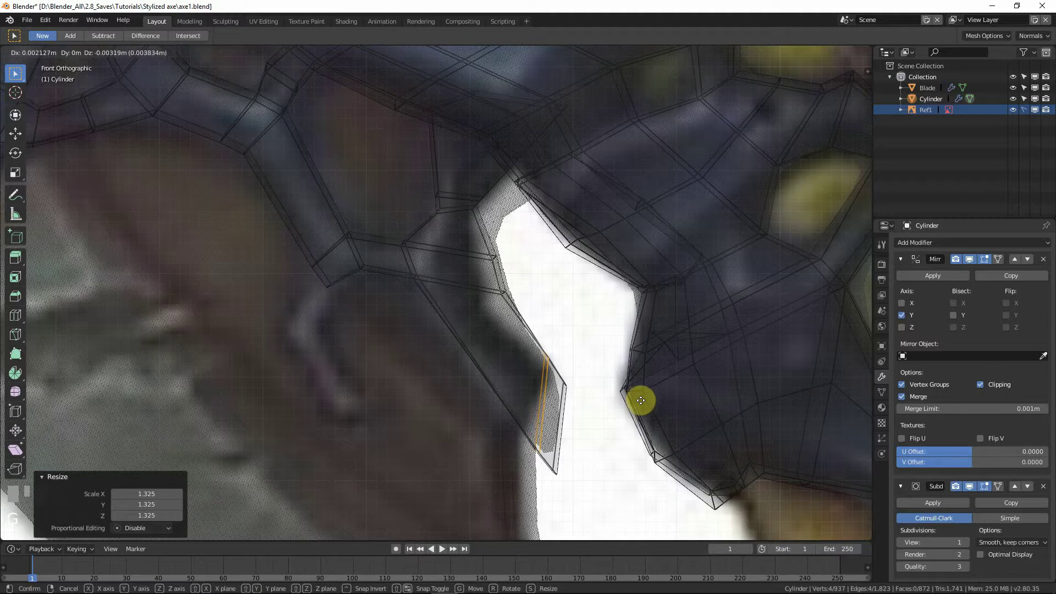
left_click(638, 400)
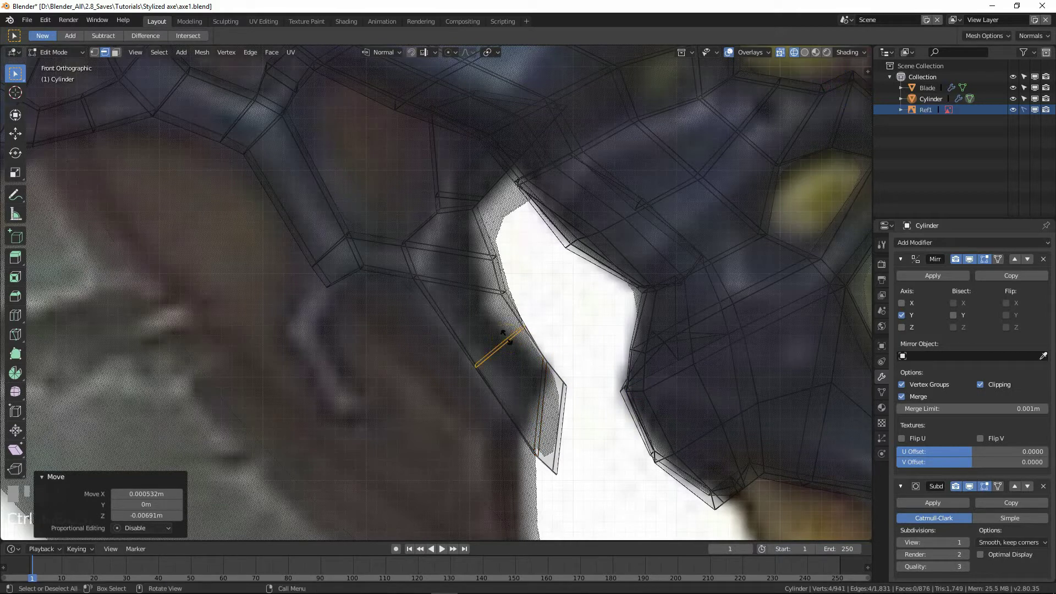
Move the tube's end ring onto the lower branch of the reference curve.
right_click(508, 337)
key("g")
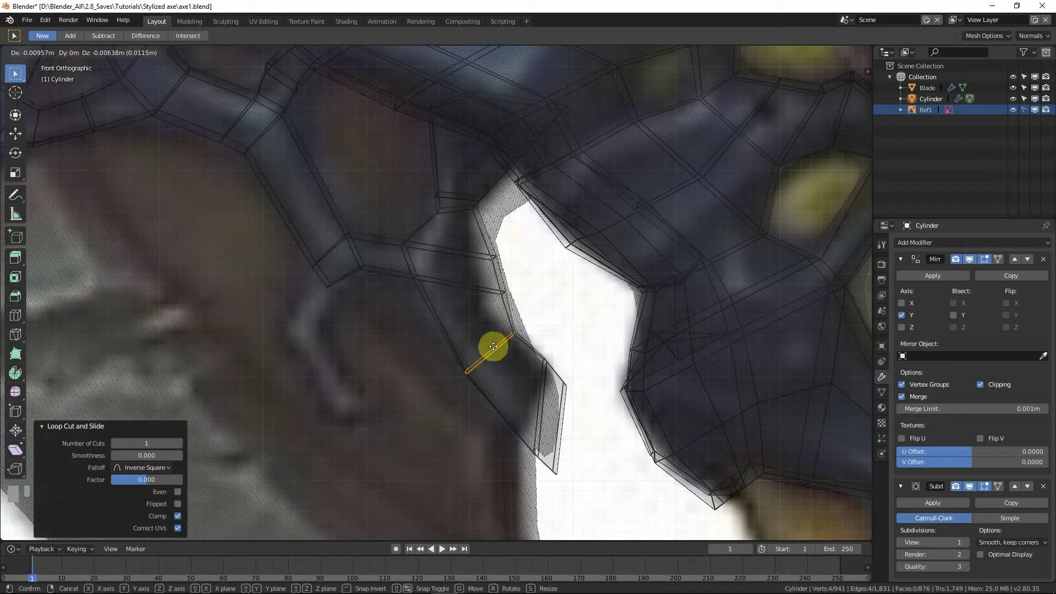
left_click(494, 342)
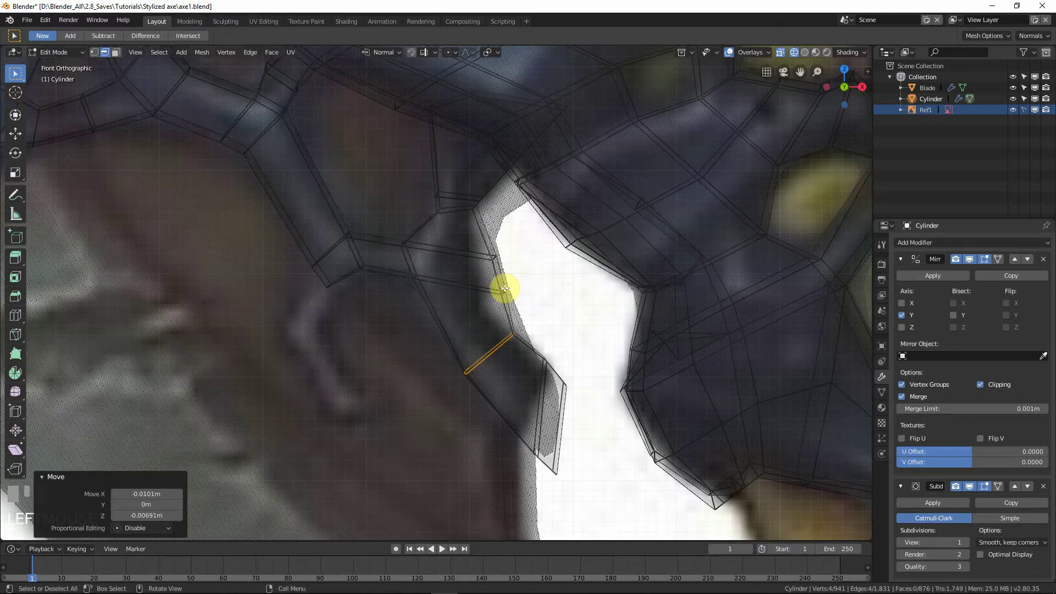
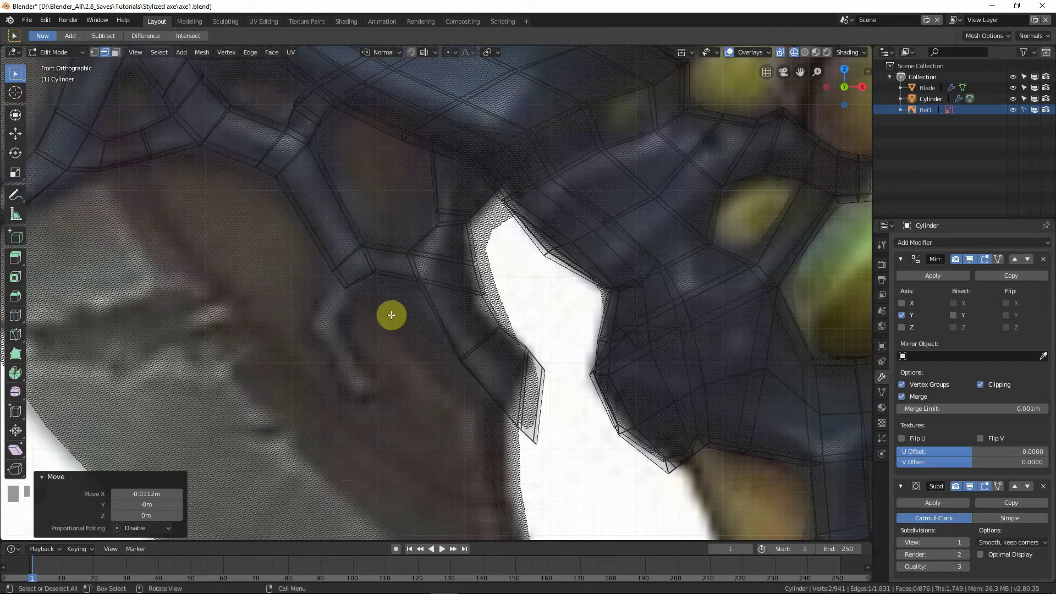
scroll("up", 3)
middle_click(434, 313)
left_click(402, 313)
key("g")
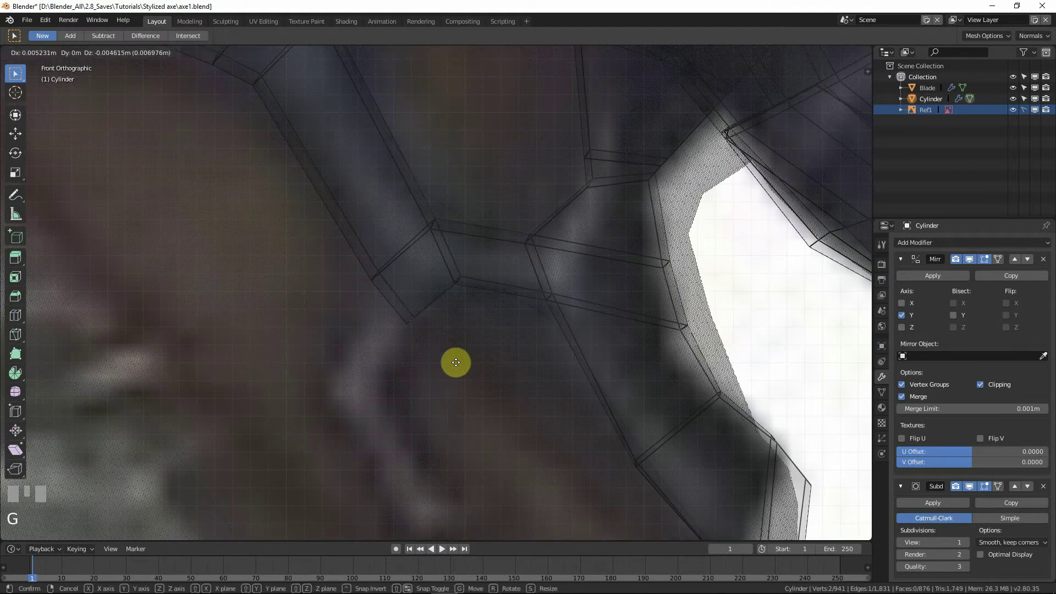
left_click(442, 347)
scroll("down", 3)
left_click(370, 364)
left_click_drag(436, 295, 392, 327)
Extrude two more rings down the lower branch, positioning each along the curve and narrowing the end ring.
key("e")
right_click(392, 328)
key("g")
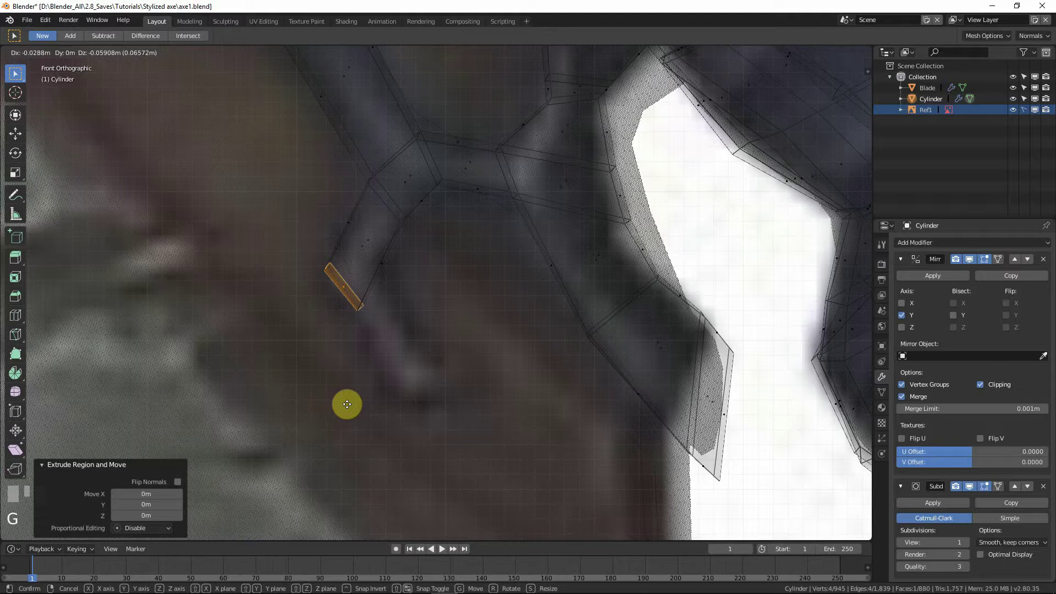
left_click(375, 346)
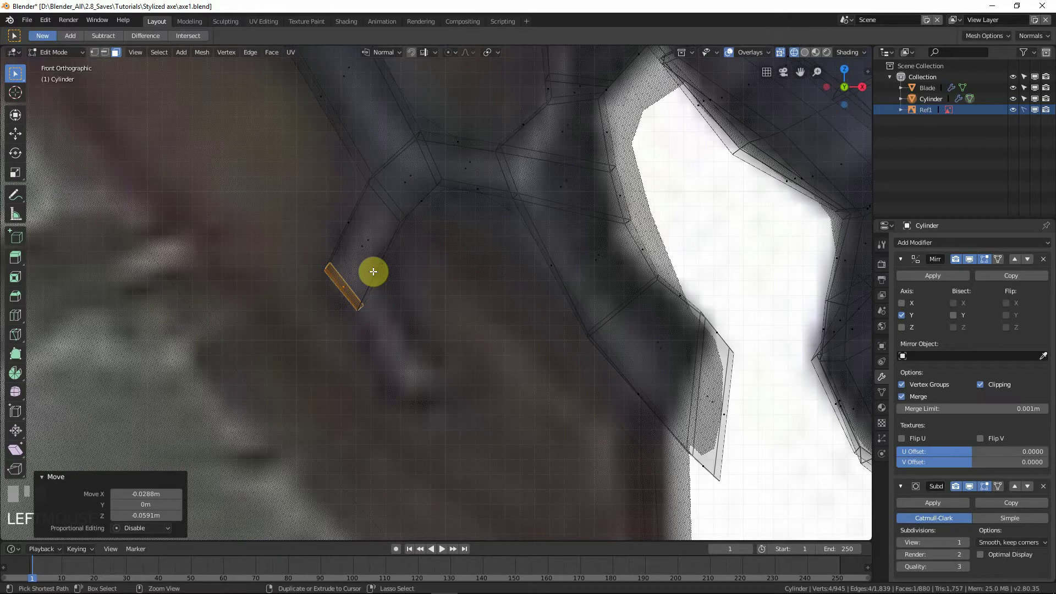
left_click(374, 271)
left_click(371, 281)
key("e")
right_click(425, 406)
key("g")
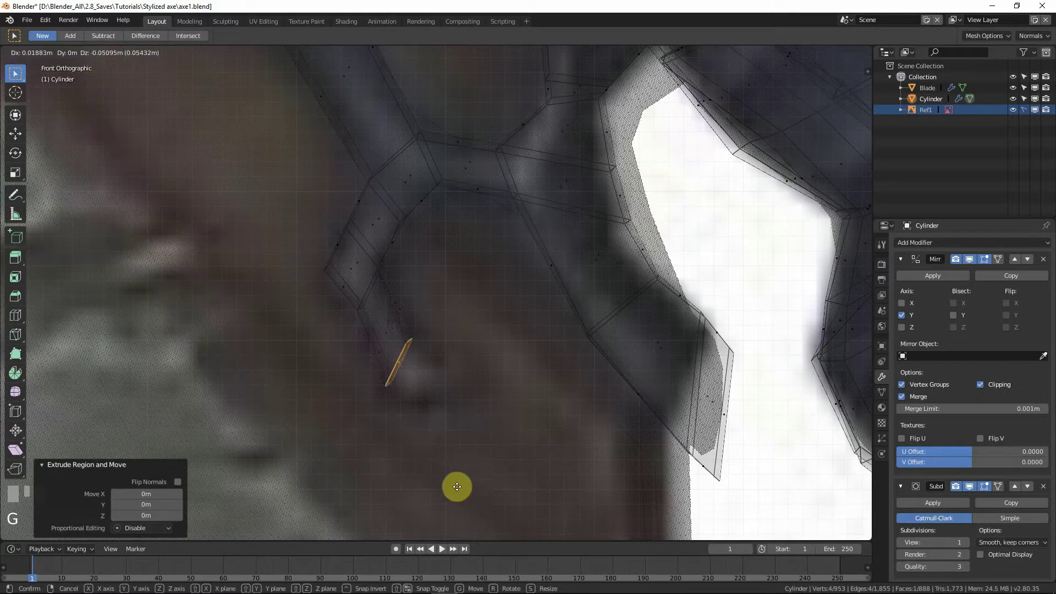
left_click(475, 458)
key("s")
left_click(503, 417)
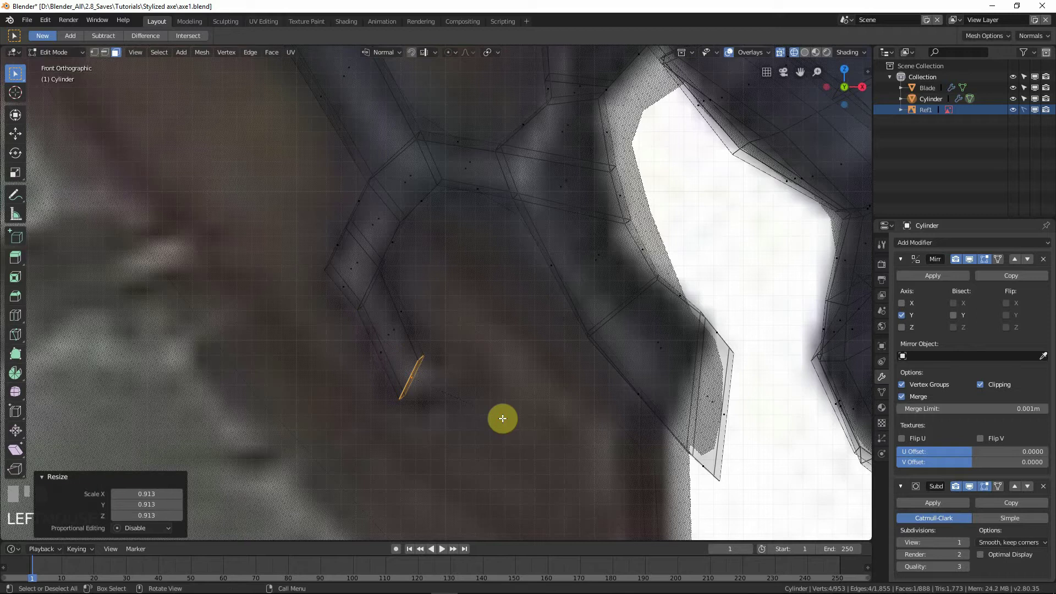
Extrude one last short ring and move it toward the branch tip.
key("e")
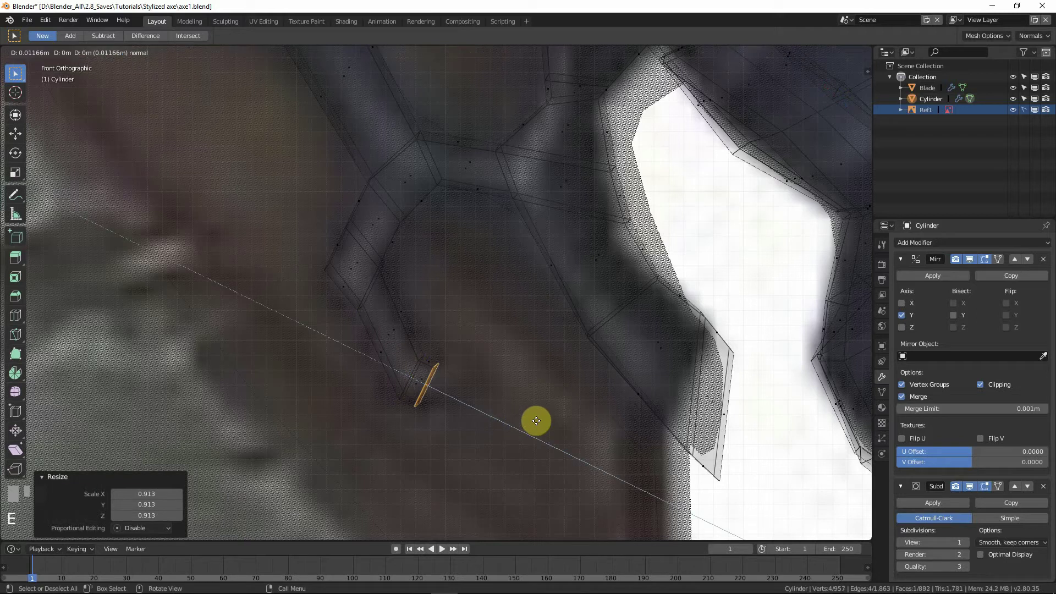
right_click(541, 421)
key("g")
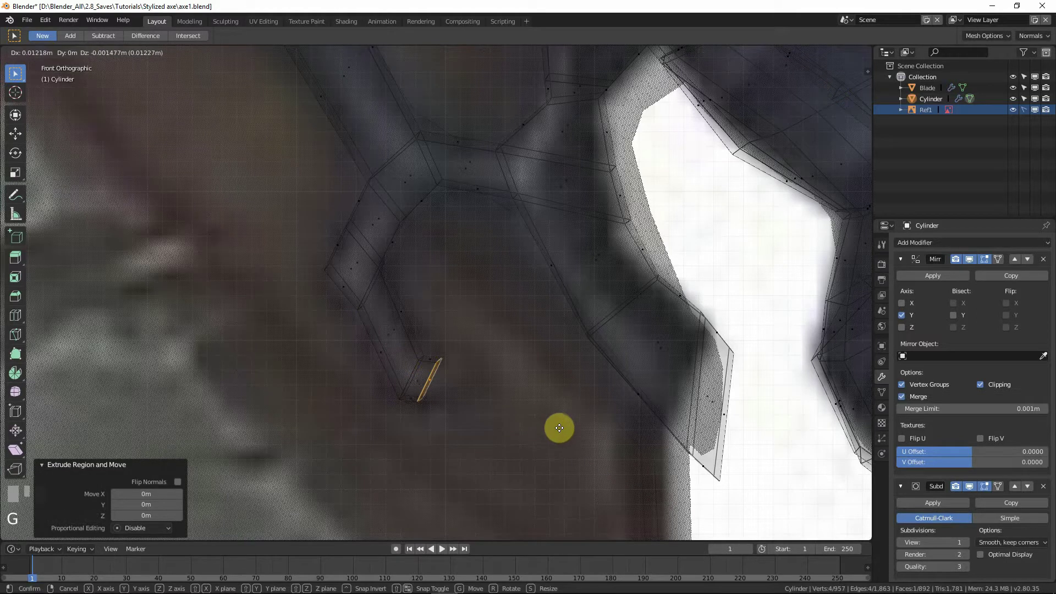
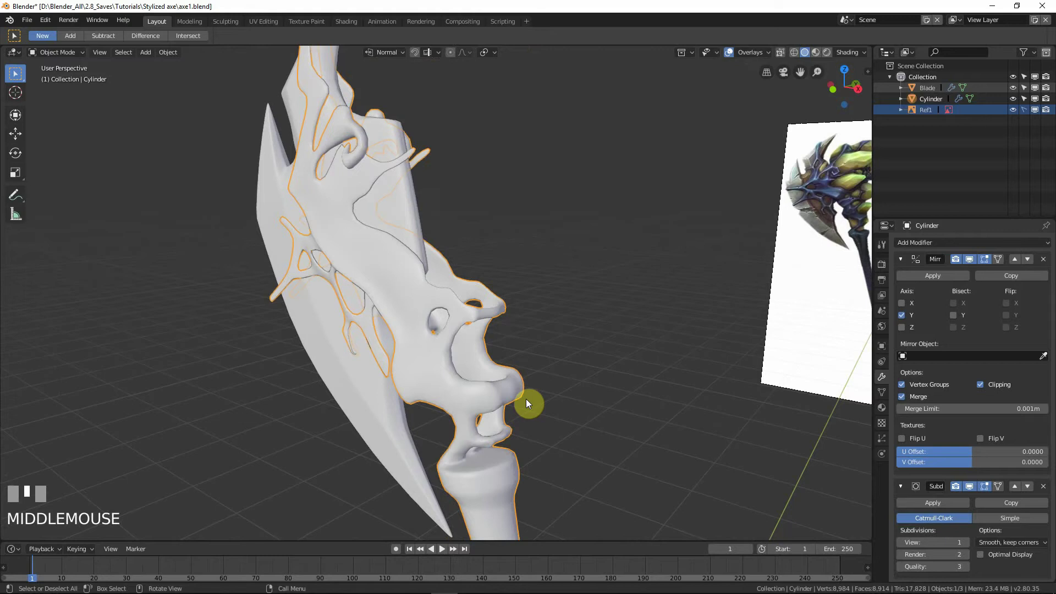
Orbit, zoom and switch to front view to look over the whole axe against the reference.
scroll("down", 3)
left_click_drag(439, 319, 513, 328)
key("KP_1")
scroll("down", 3)
scroll("up", 3)
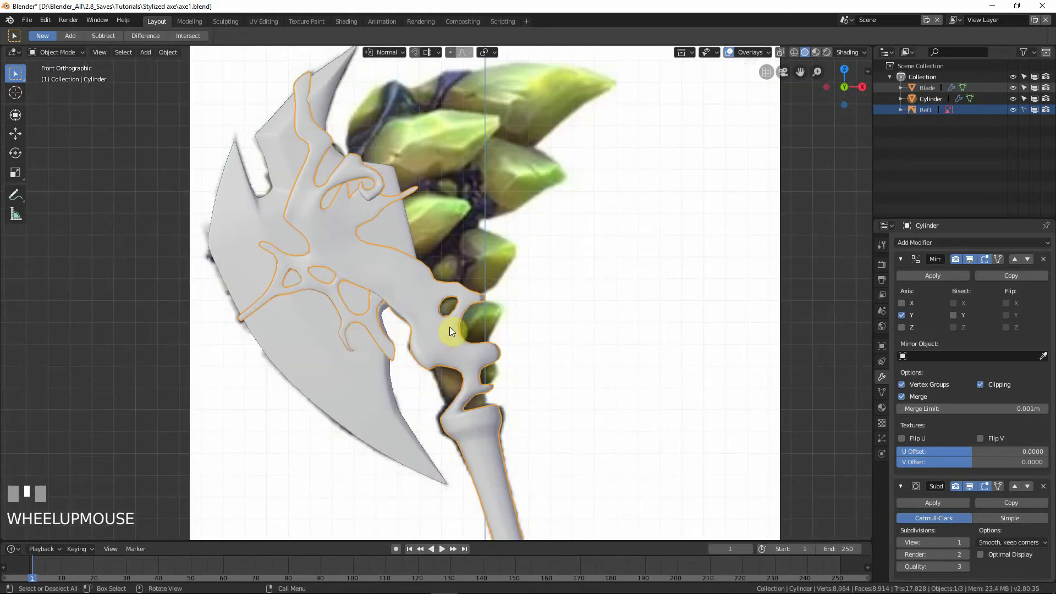
scroll("down", 3)
scroll("up", 3)
middle_click(507, 421)
scroll("up", 3)
scroll("down", 3)
middle_click(411, 222)
scroll("up", 3)
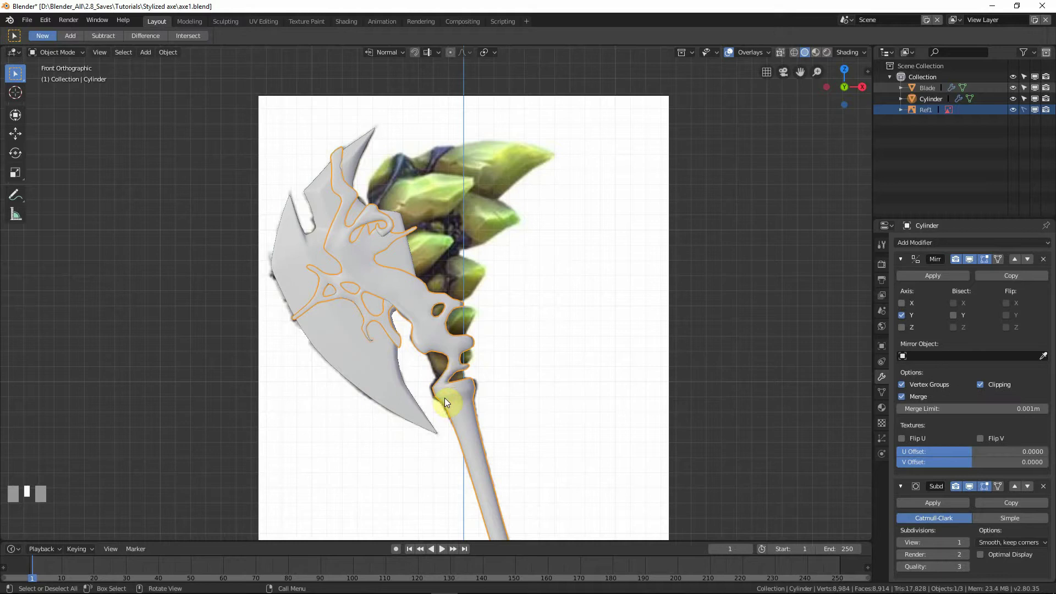
scroll("down", 3)
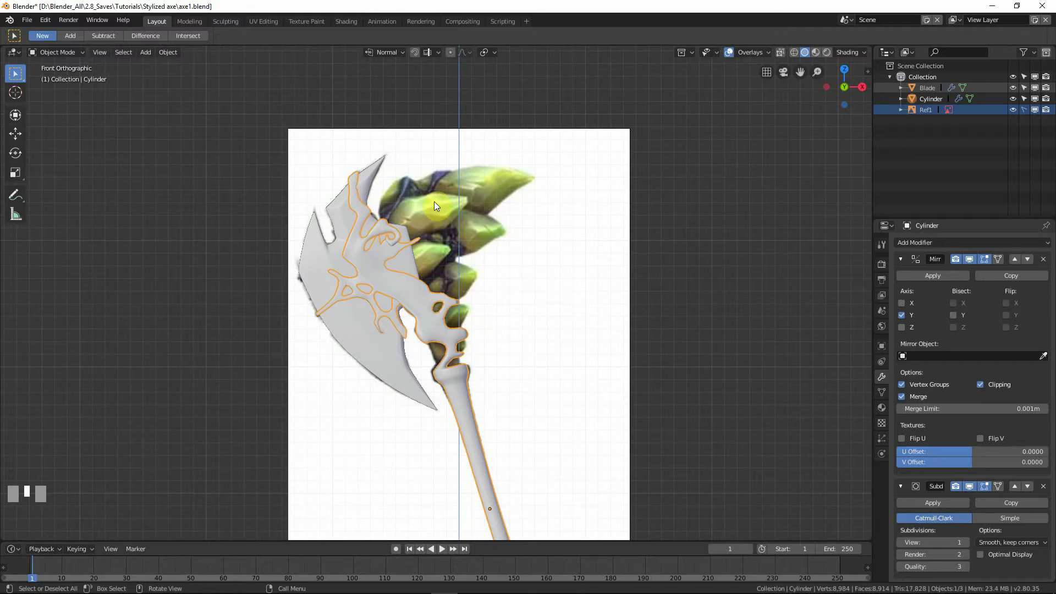
scroll("down", 3)
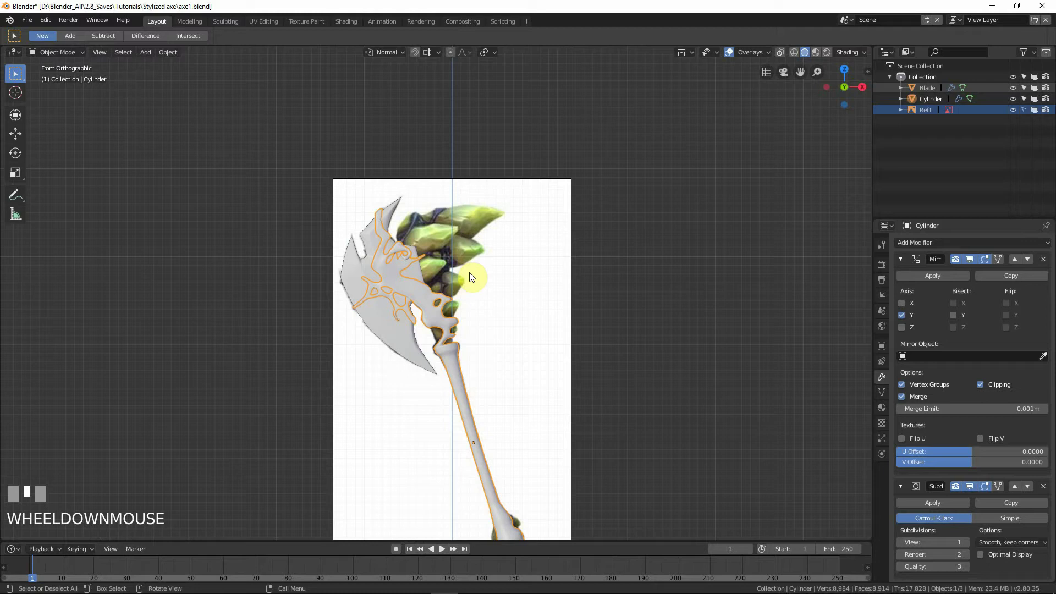
scroll("up", 3)
middle_click(475, 342)
Add a cube to the scene and scale it down to a smaller size.
key("shift+a")
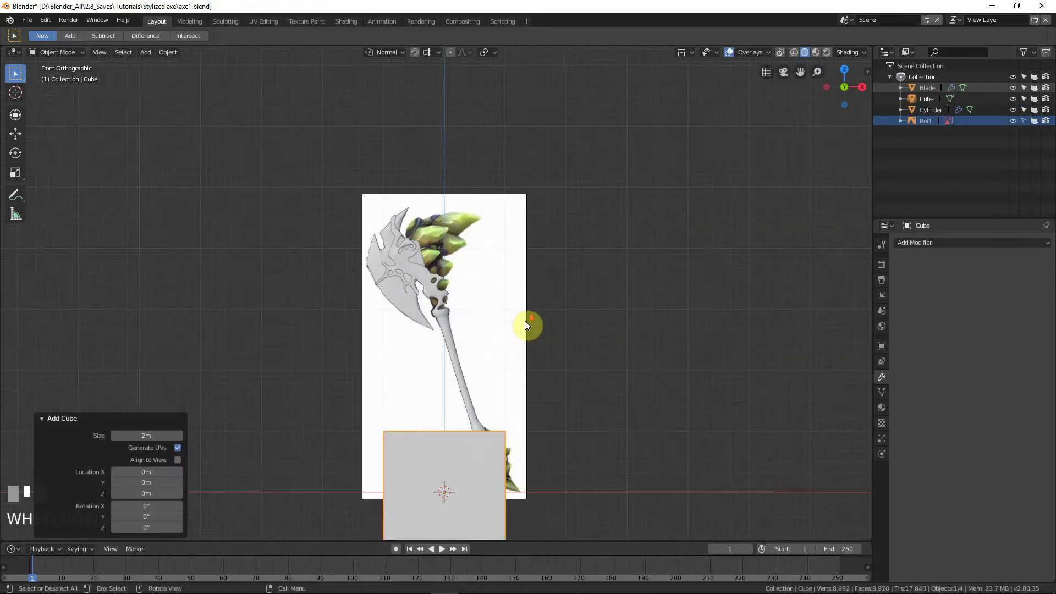
left_click_drag(531, 337, 493, 431)
key("Tab")
key("s")
left_click(493, 431)
Move the cube into place over the spikes on the back of the axe head.
key("Tab")
key("g")
left_click(501, 262)
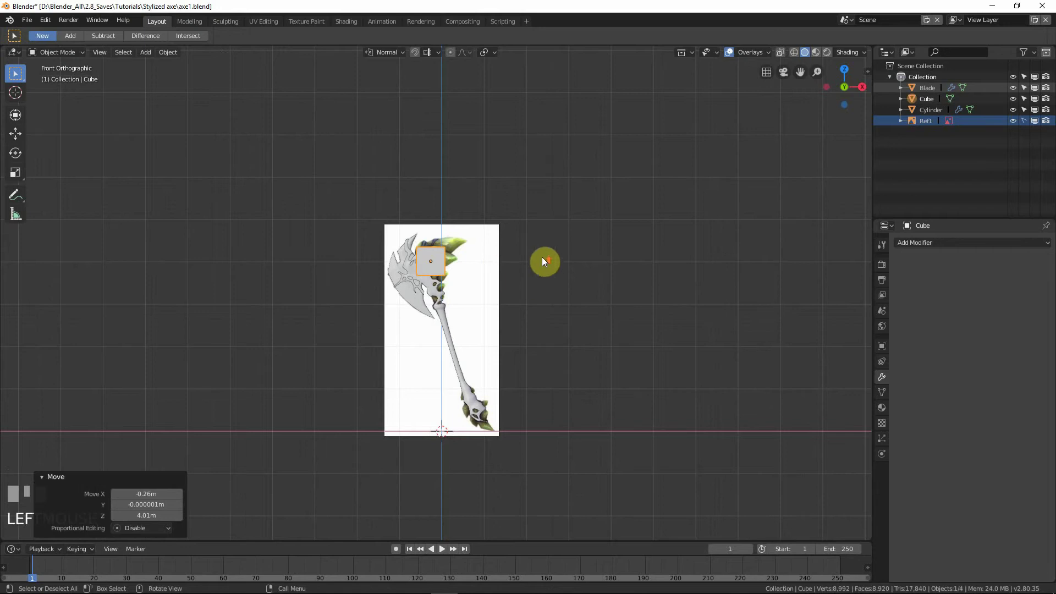
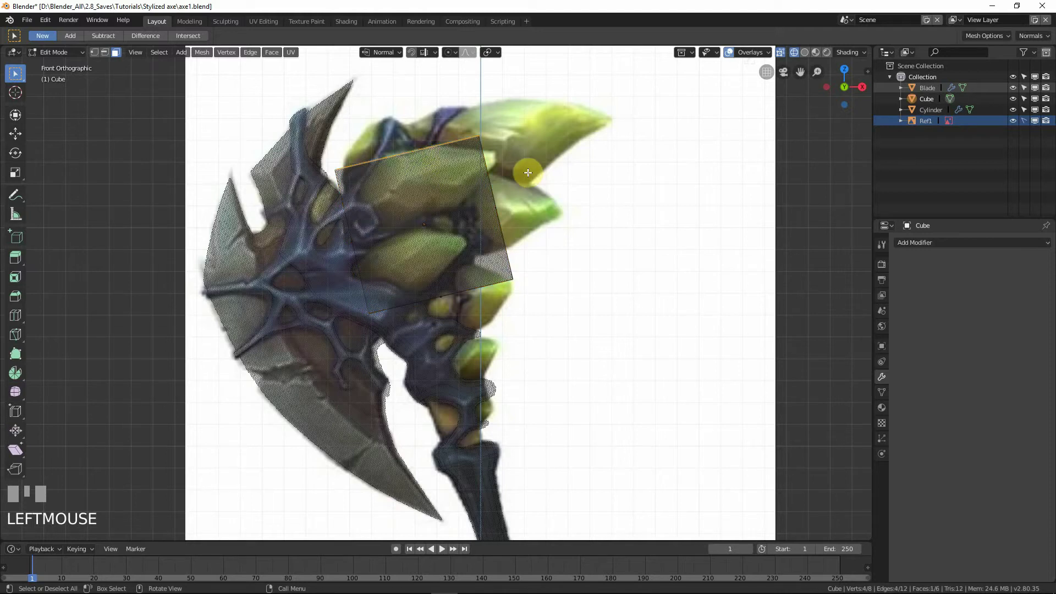
key("g")
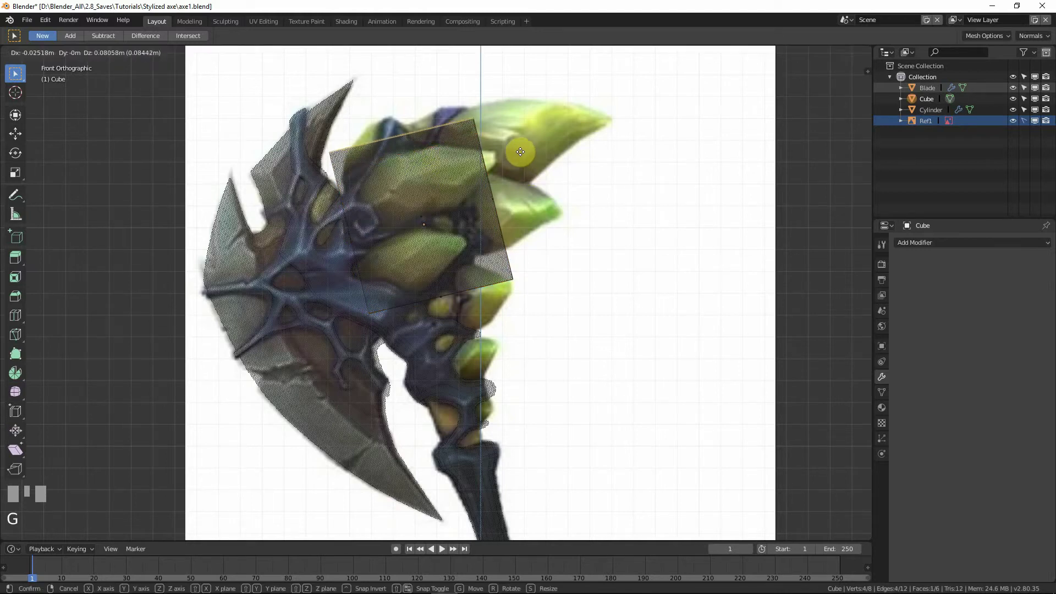
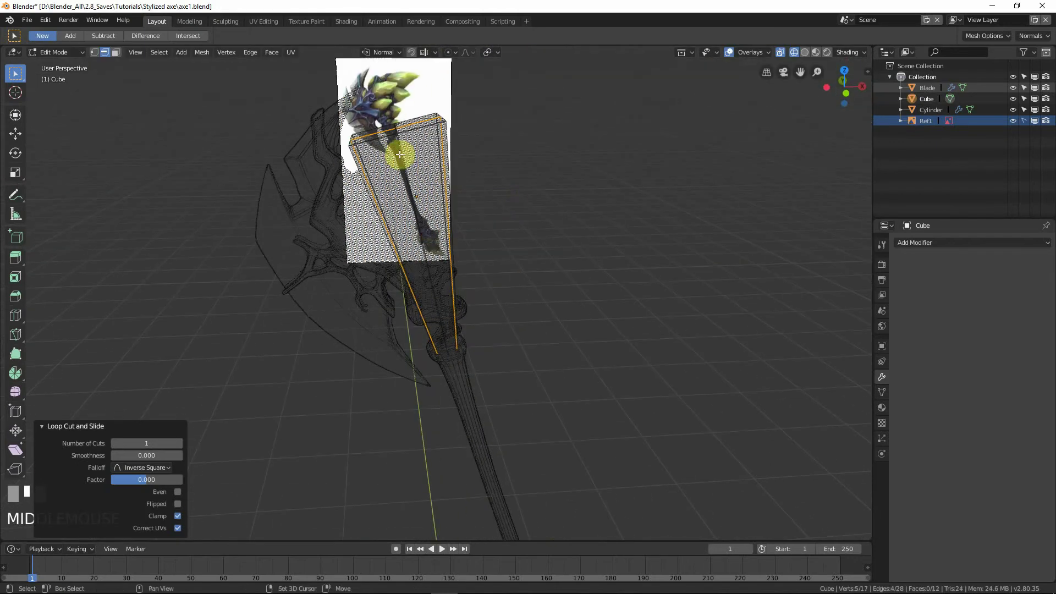
Cut the block lengthwise and push its faces inward with shrink/fatten to thin it.
left_click(400, 153)
key("KP_1")
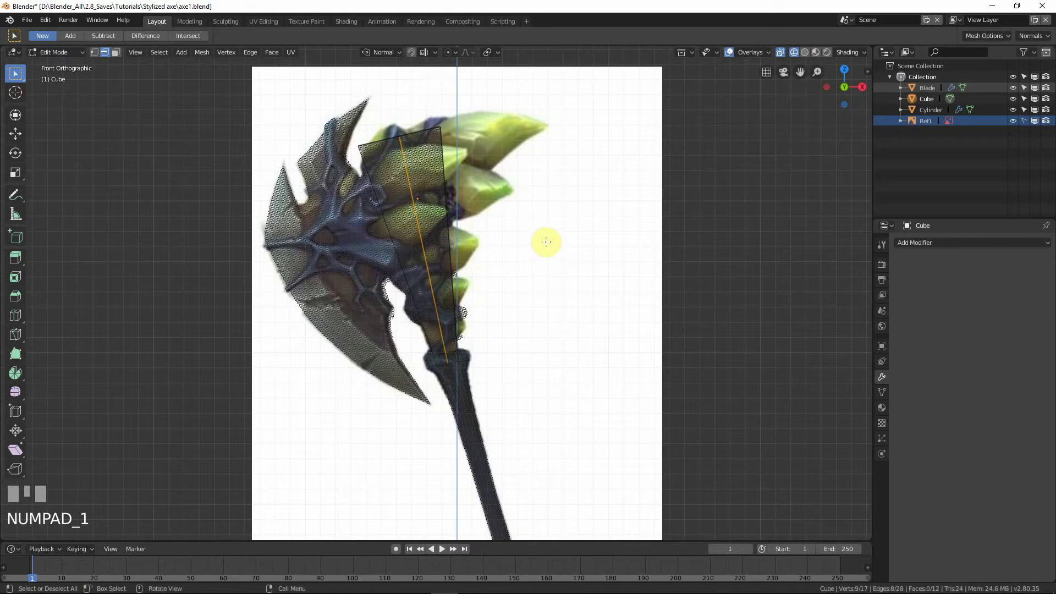
key("alt+s")
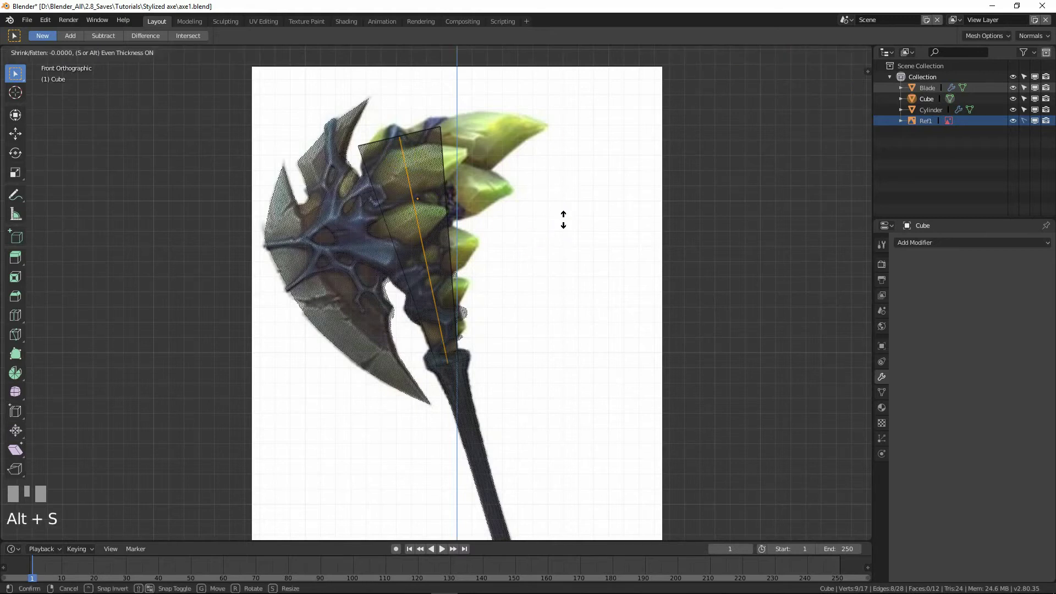
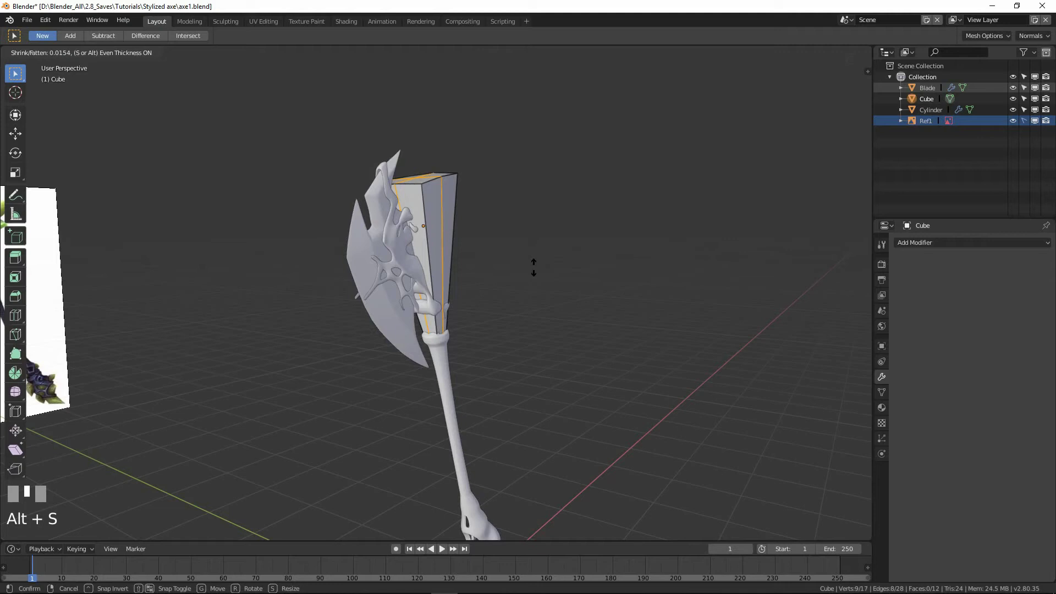
left_click_drag(501, 269, 452, 267)
left_click(398, 165)
Orbit to a top-down view and scale the block's cross-section into a slim slab.
left_click_drag(465, 205, 316, 155)
left_click(316, 156)
left_click(385, 188)
left_click_drag(415, 180, 374, 161)
left_click_drag(375, 162, 480, 173)
left_click_drag(480, 174, 478, 162)
left_click(478, 162)
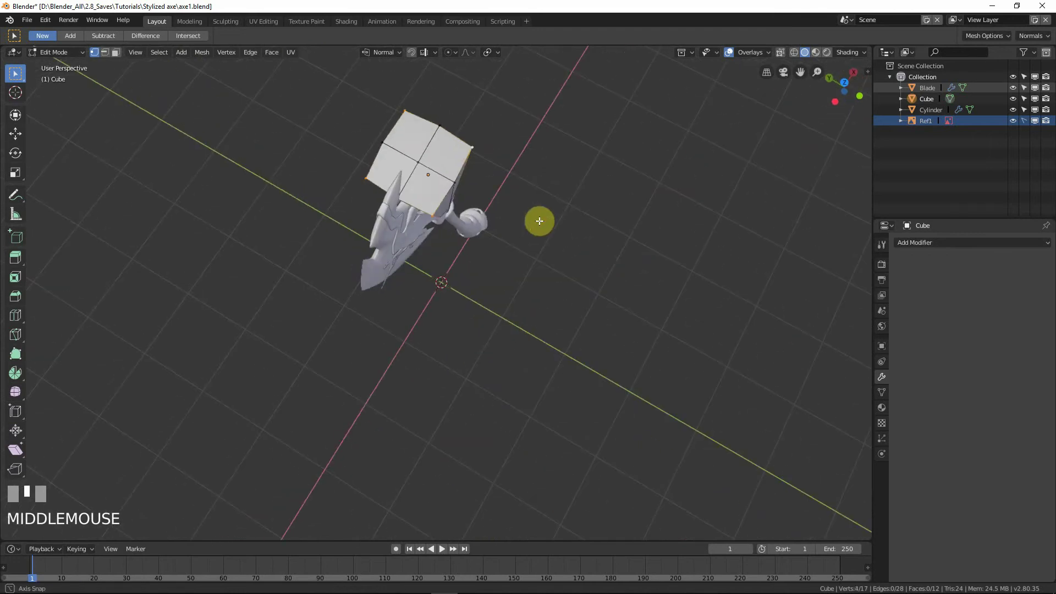
key("s")
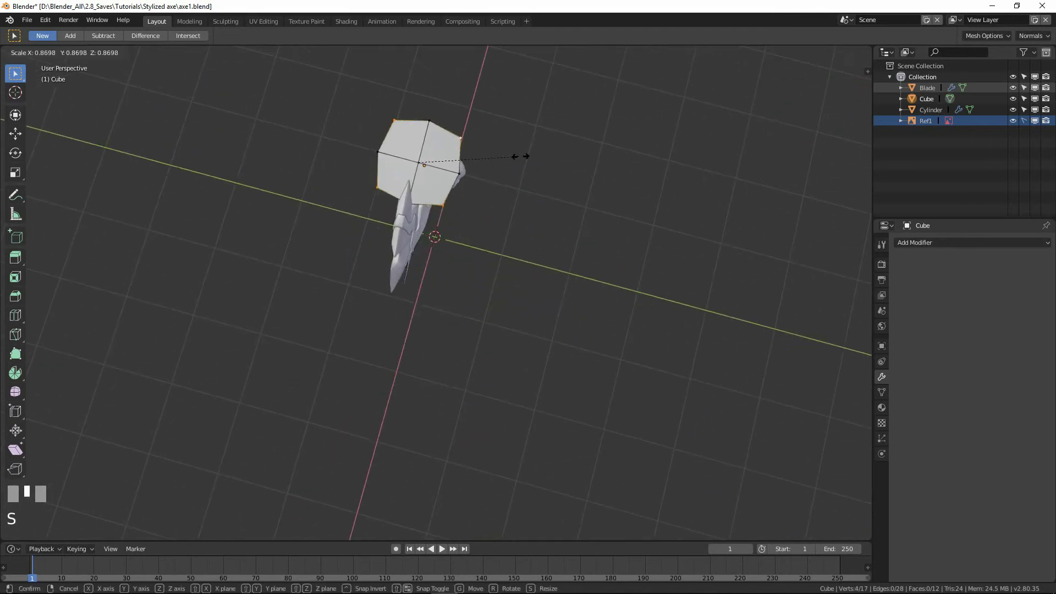
left_click(513, 160)
left_click_drag(479, 122, 520, 174)
key("s")
left_click(520, 174)
Nudge the slab's position and orbit to check it beside the blade.
left_click_drag(547, 204, 499, 147)
key("g")
right_click(499, 152)
left_click_drag(501, 182, 455, 189)
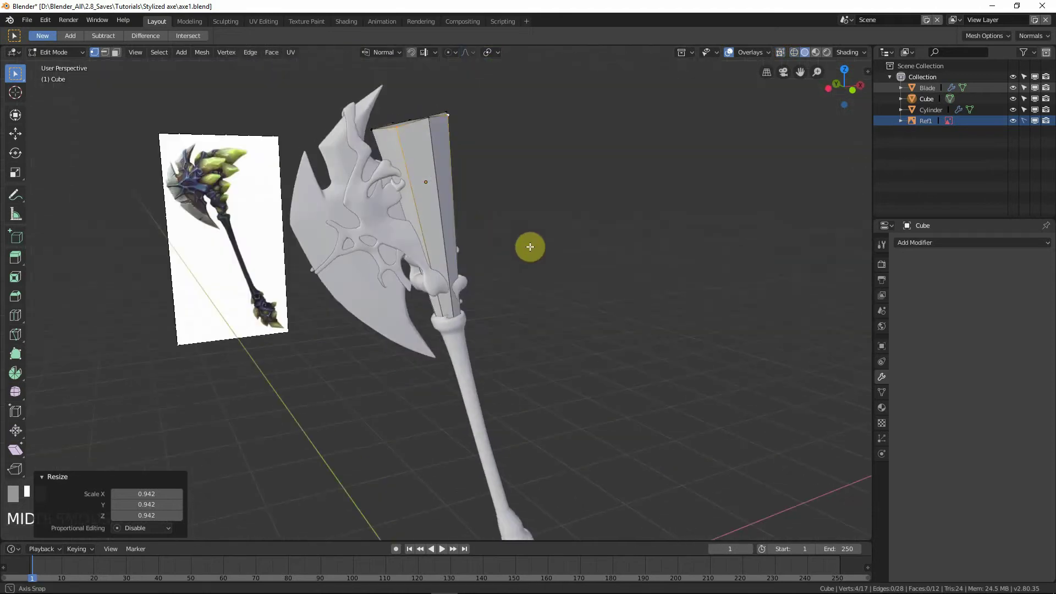
left_click_drag(642, 255, 506, 242)
middle_click(481, 234)
In see-through front view, select the whole block and scale it down slightly to fit the reference spikes.
key("shift+z")
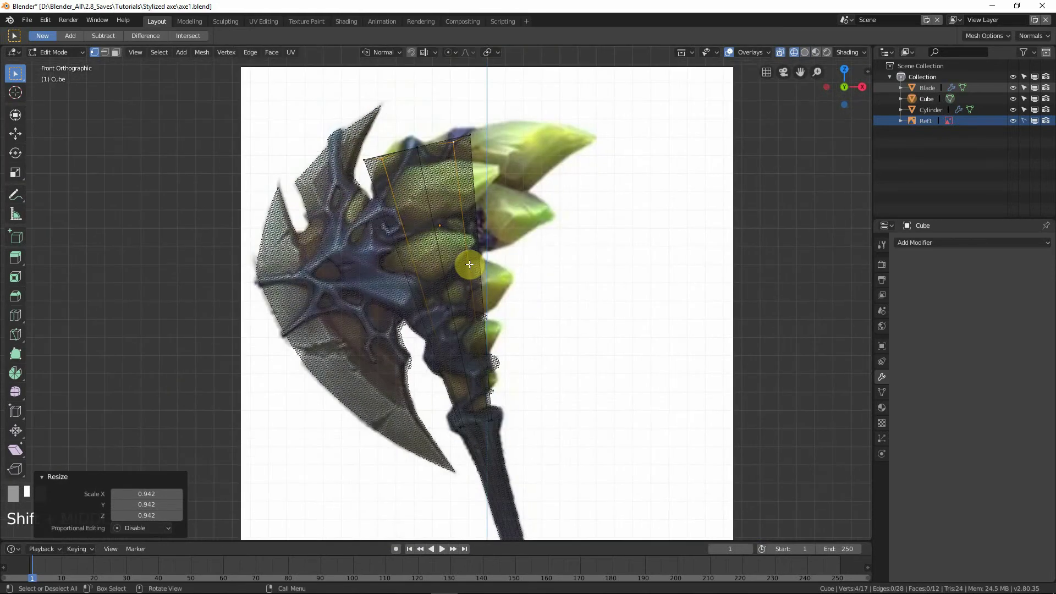
key("Tab")
key("a")
key("KP_1")
key("s")
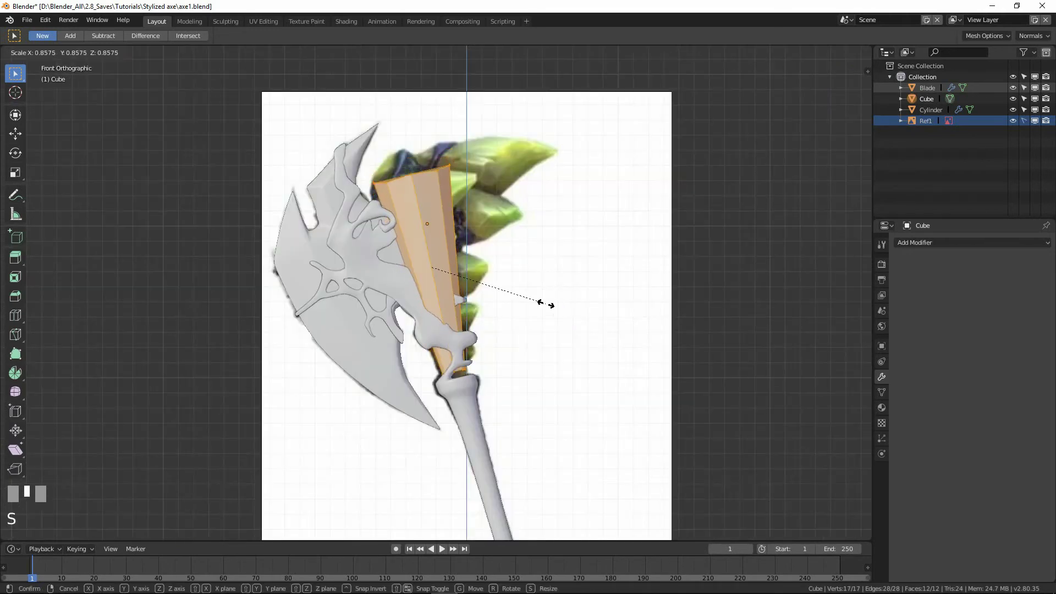
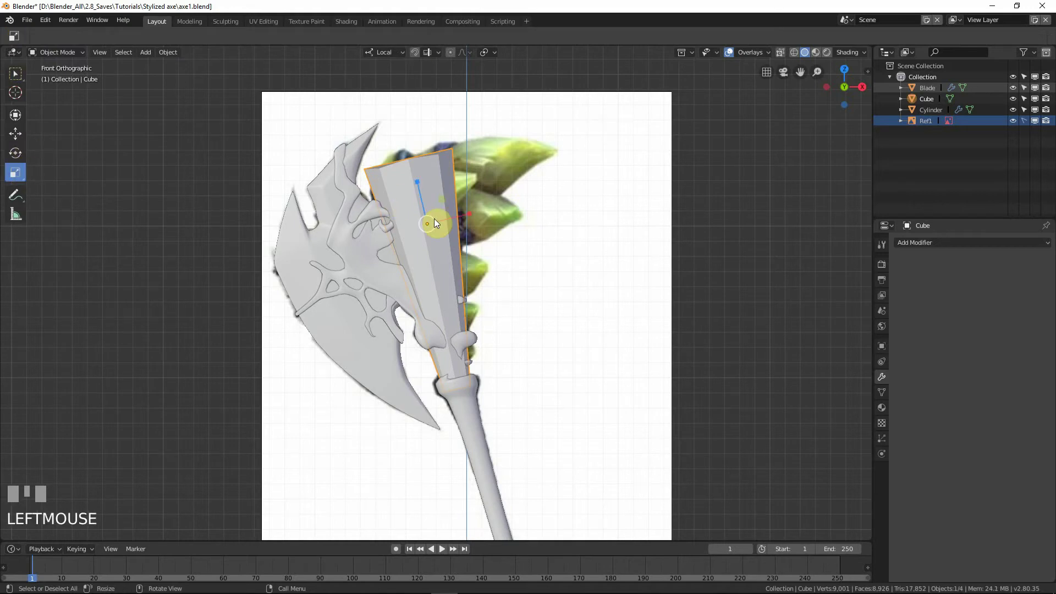
Undo the last changes, frame the handle's lower end and scale the block slimmer in width and depth.
left_click_drag(424, 189, 476, 249)
key("ctrl+z")
key("ctrl+z")
left_click_drag(477, 249, 401, 205)
left_click_drag(382, 193, 452, 232)
left_click_drag(452, 232, 548, 262)
left_click_drag(548, 262, 470, 266)
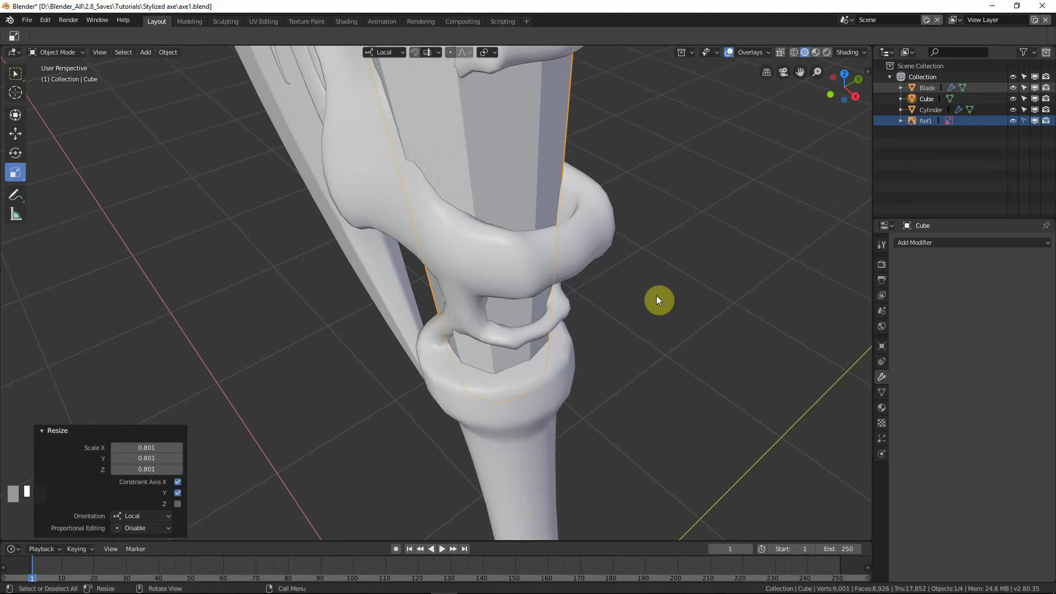
key("s")
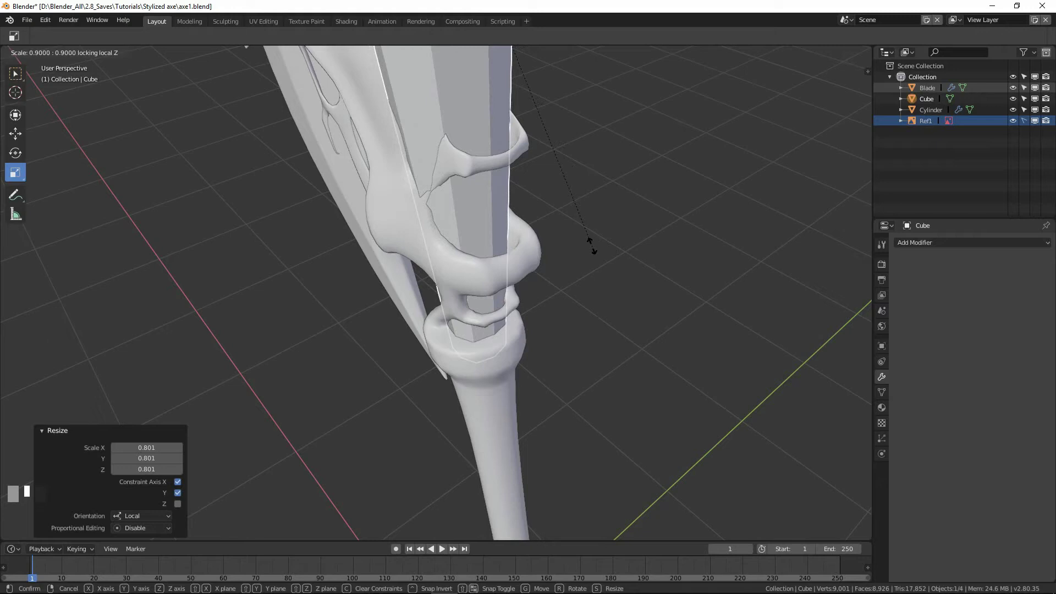
left_click(504, 149)
Return to front view, drop new edge loops across the block and select a vertex in see-through mode.
middle_click(557, 273)
middle_click(622, 241)
middle_click(565, 276)
left_click_drag(571, 311, 522, 337)
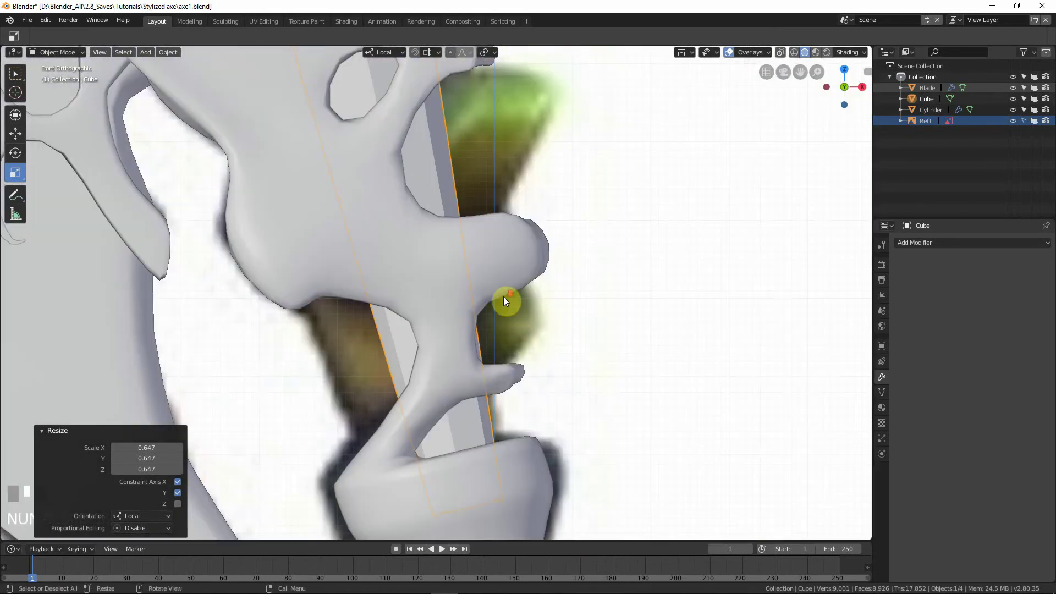
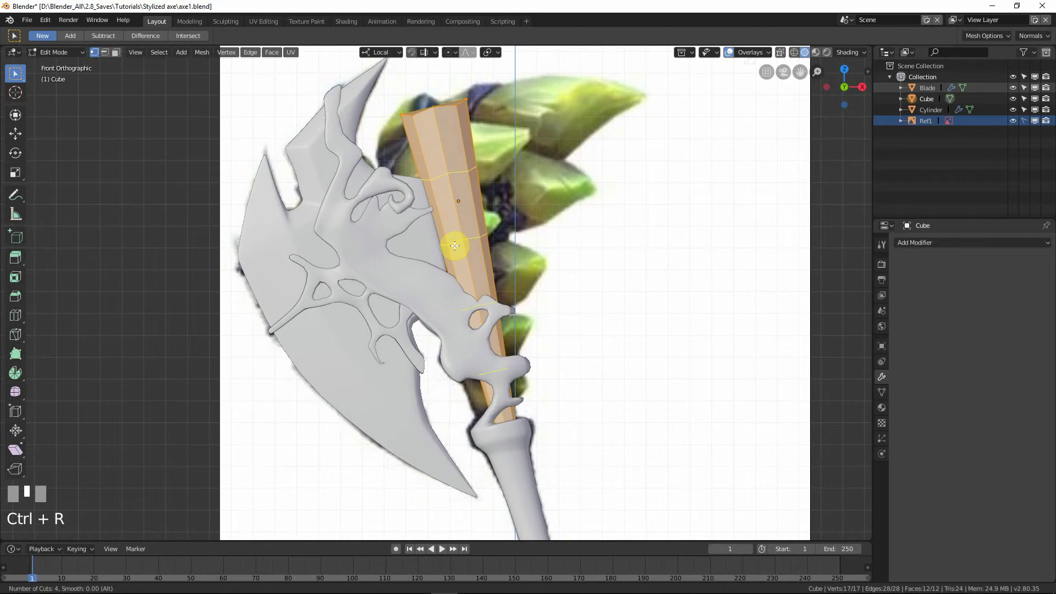
right_click(455, 244)
scroll("up", 3)
key("shift+z")
left_click(442, 222)
Nudge the block's upper ring and top-left corner onto the reference using smooth proportional moves.
key("shift+z")
key("z")
key("o")
key("g")
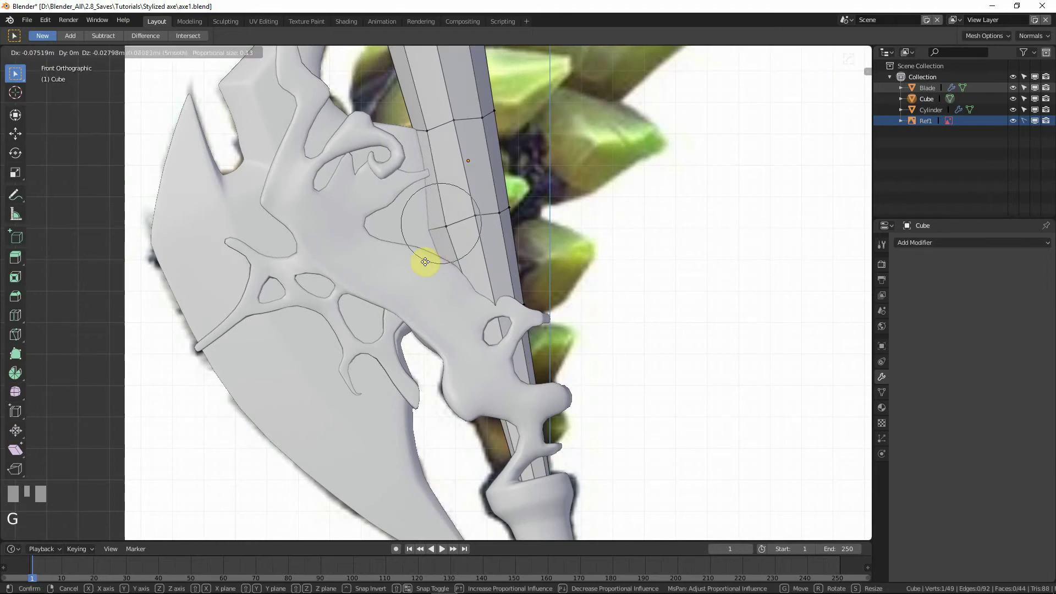
left_click(424, 138)
left_click_drag(413, 183, 415, 191)
key("KP_1")
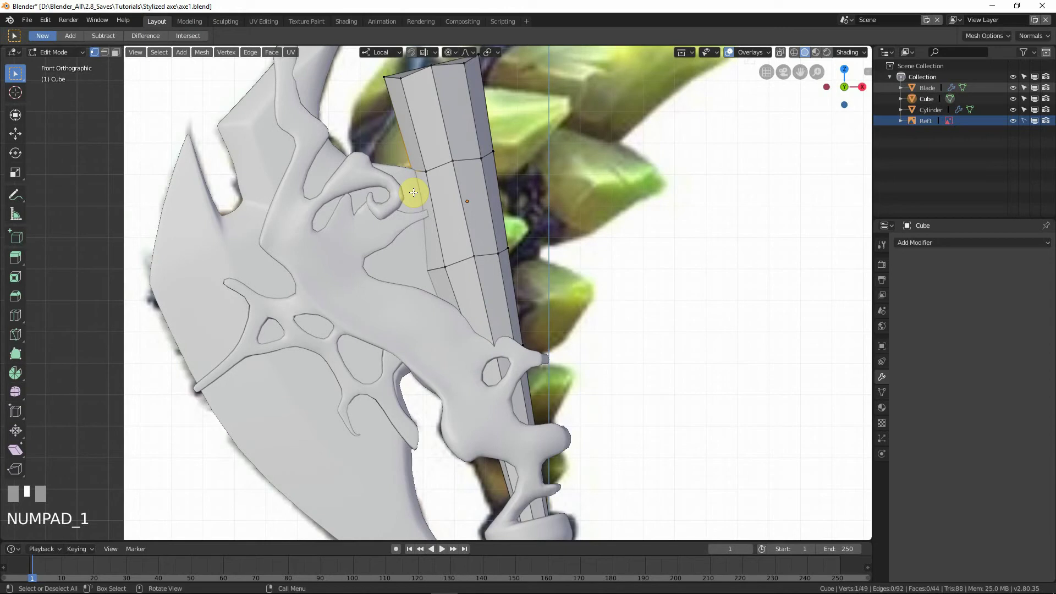
scroll("down", 3)
key("g")
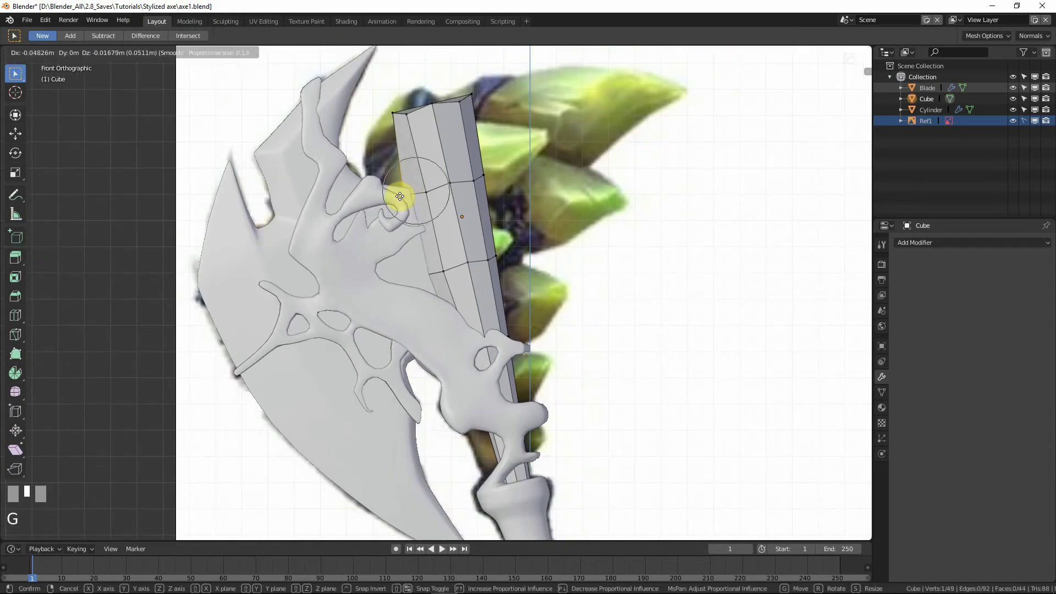
left_click(393, 196)
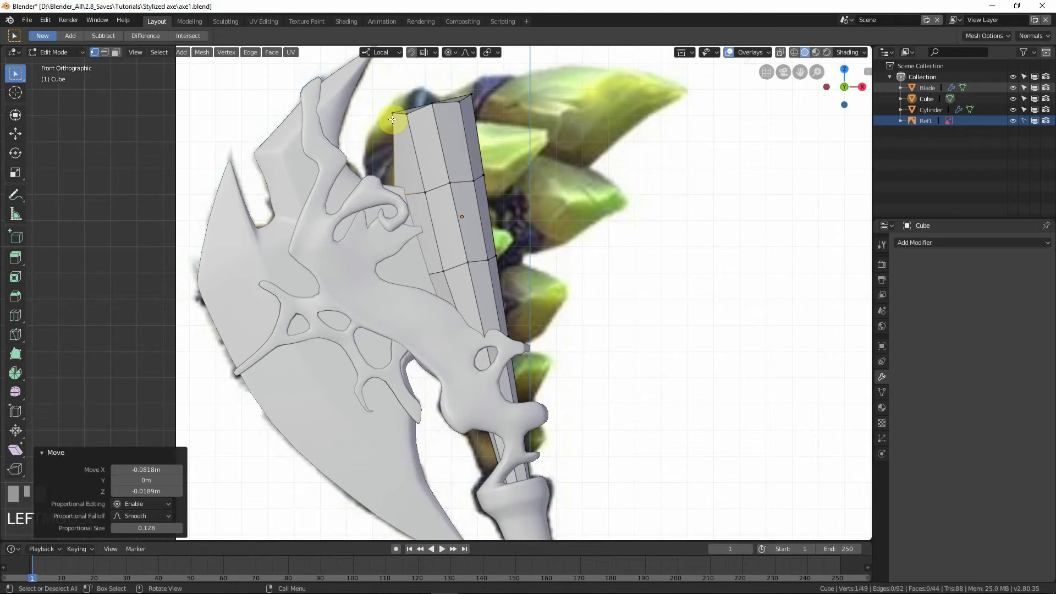
left_click(393, 118)
key("g")
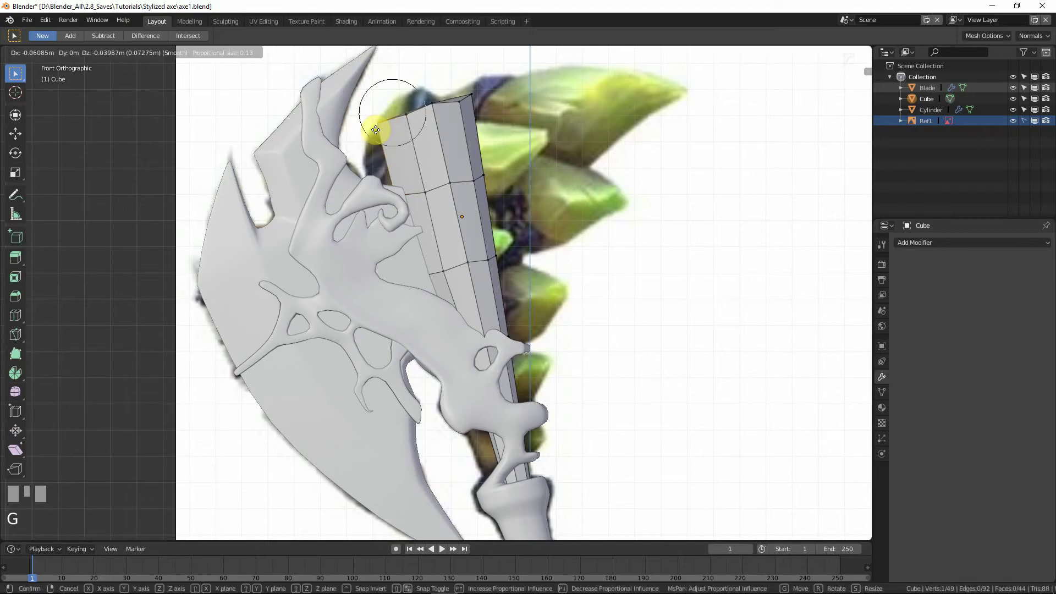
right_click(387, 124)
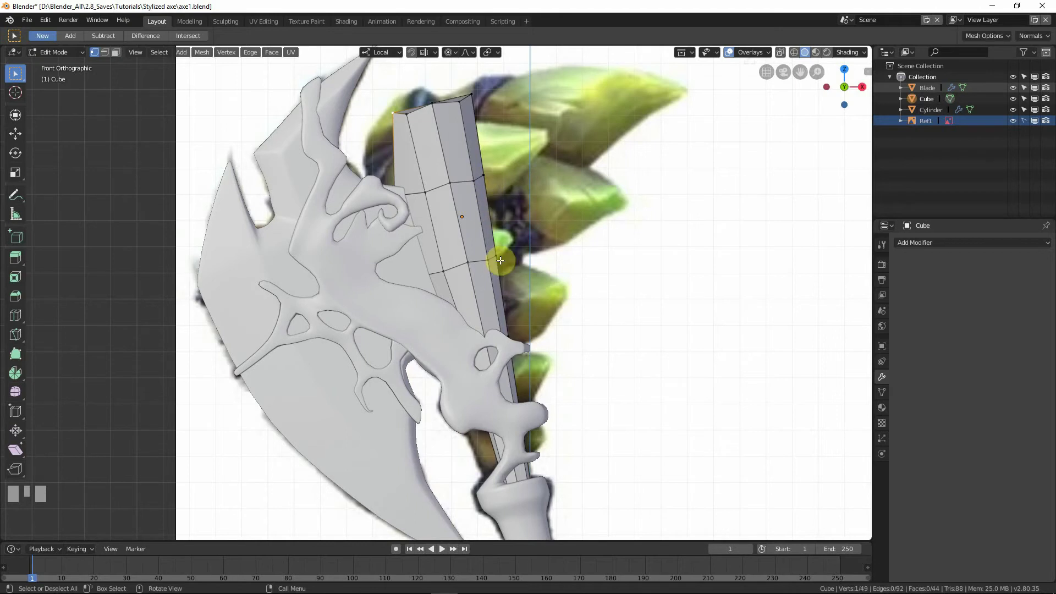
Pull the right-side and lower vertices in so the block tapers, then return to Object Mode.
left_click_drag(534, 361, 473, 349)
key("shift+z")
key("z")
left_click(472, 349)
key("shift+z")
middle_click(473, 350)
key("g")
middle_click(456, 371)
left_click(461, 387)
key("shift+z")
key("z")
key("g")
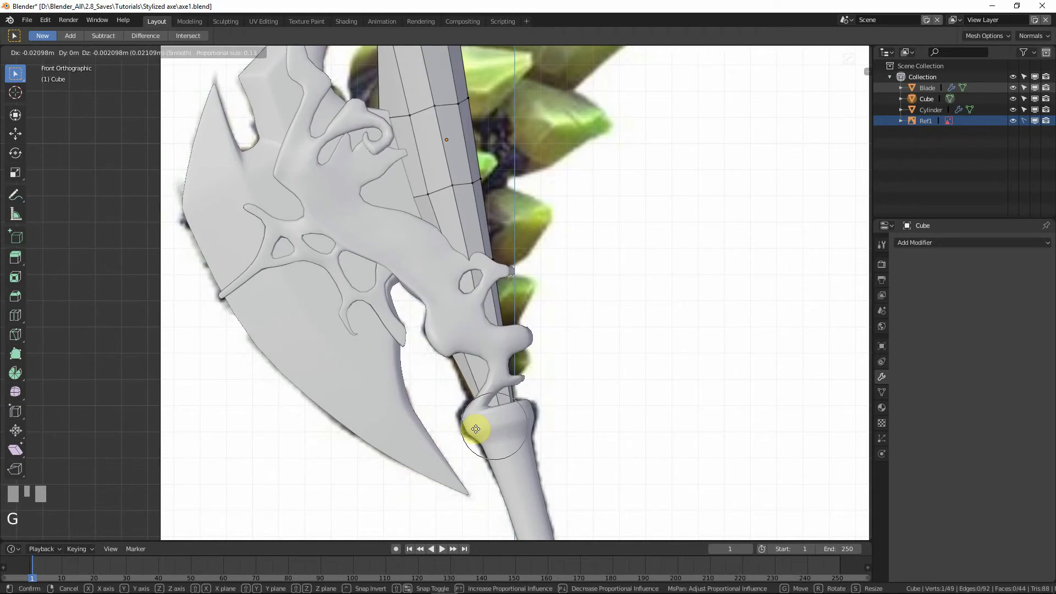
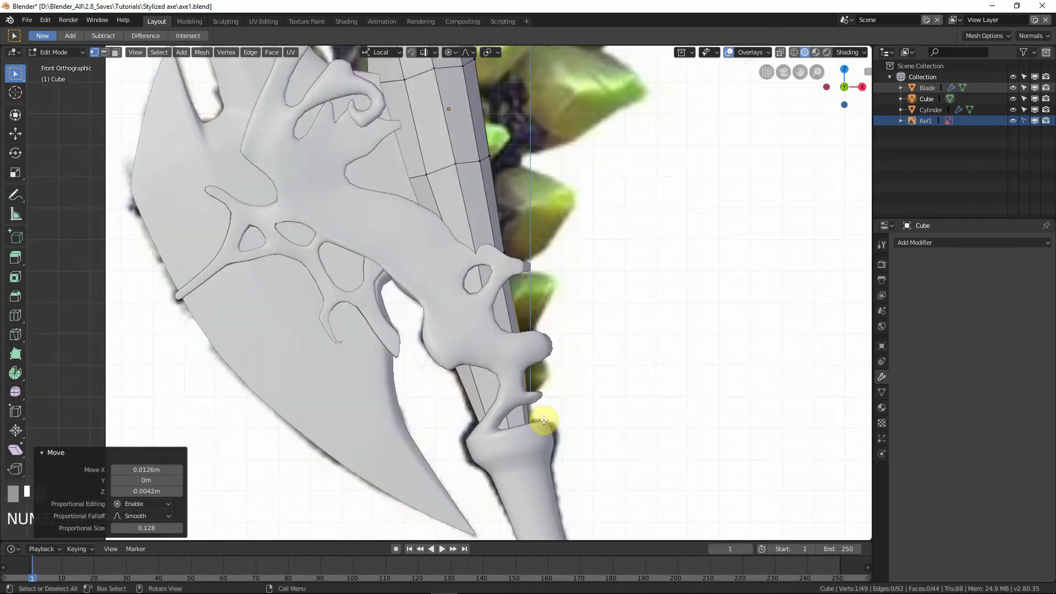
middle_click(545, 420)
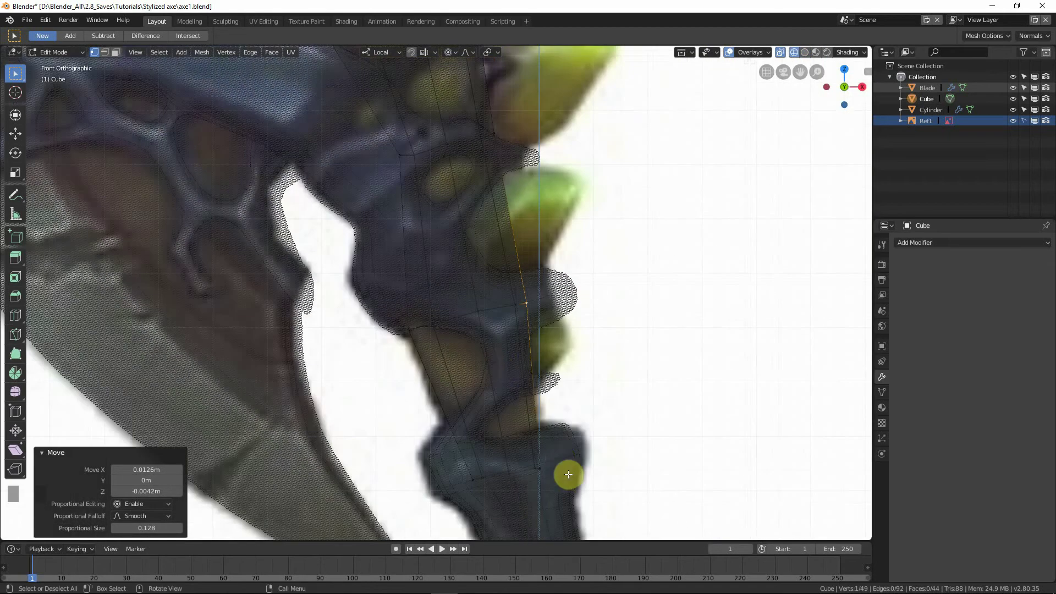
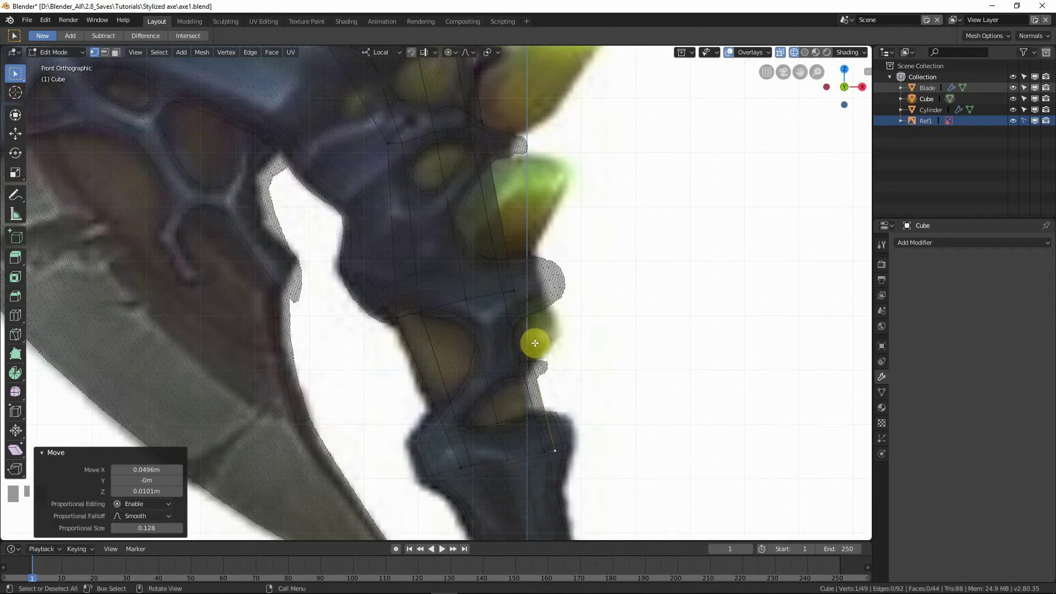
key("Tab")
Bring up the Add Modifier list to give the block a Subdivision Surface modifier.
left_click_drag(503, 244, 939, 252)
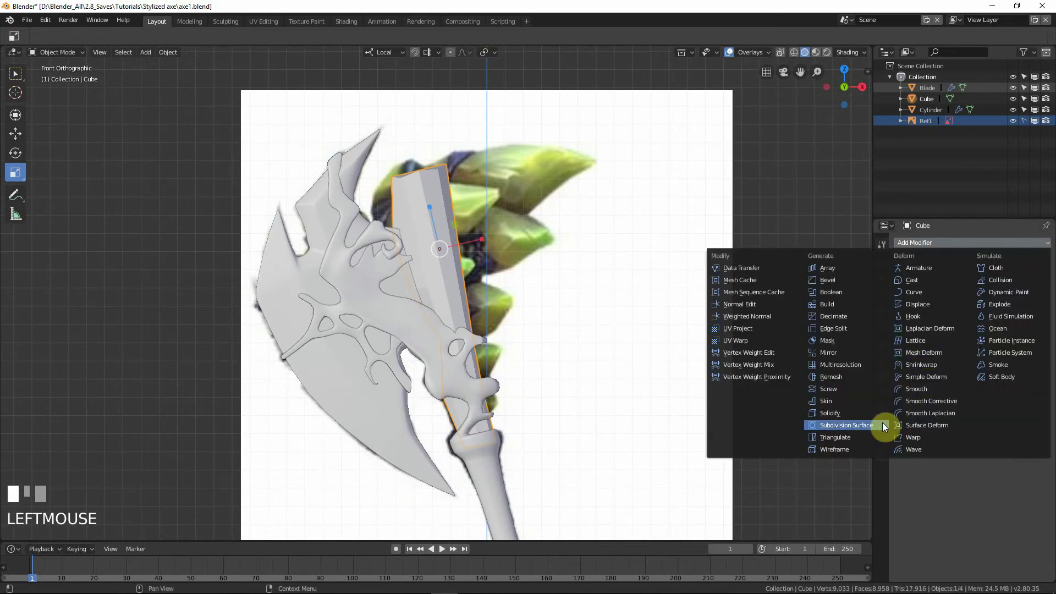
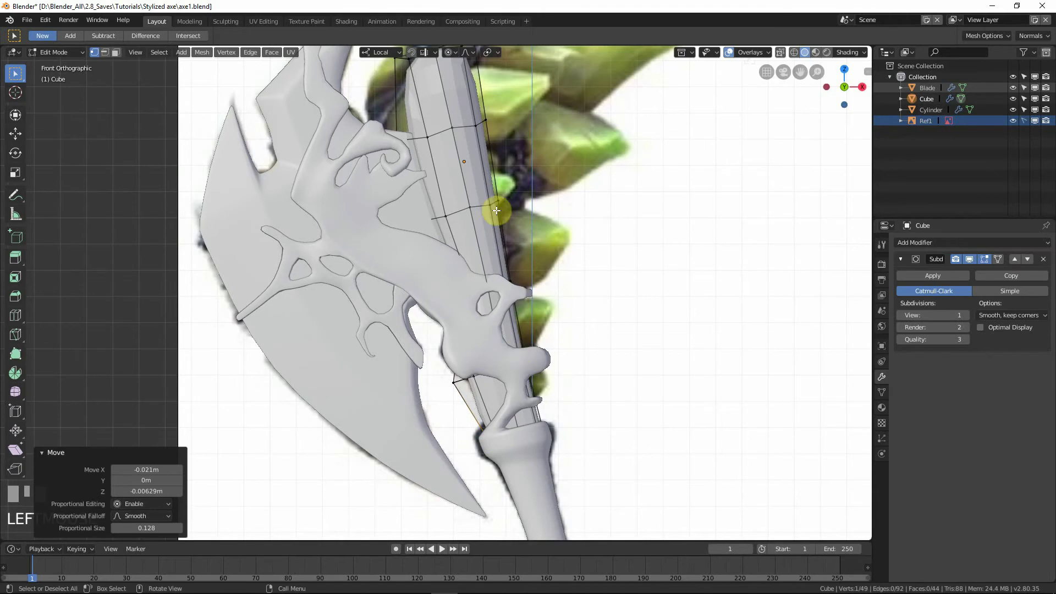
With X-ray on, move the middle and top vertices so the block's top rises toward the reference point.
key("g")
left_click(421, 224)
left_click(442, 282)
key("shift+z")
left_click_drag(456, 289, 450, 314)
key("g")
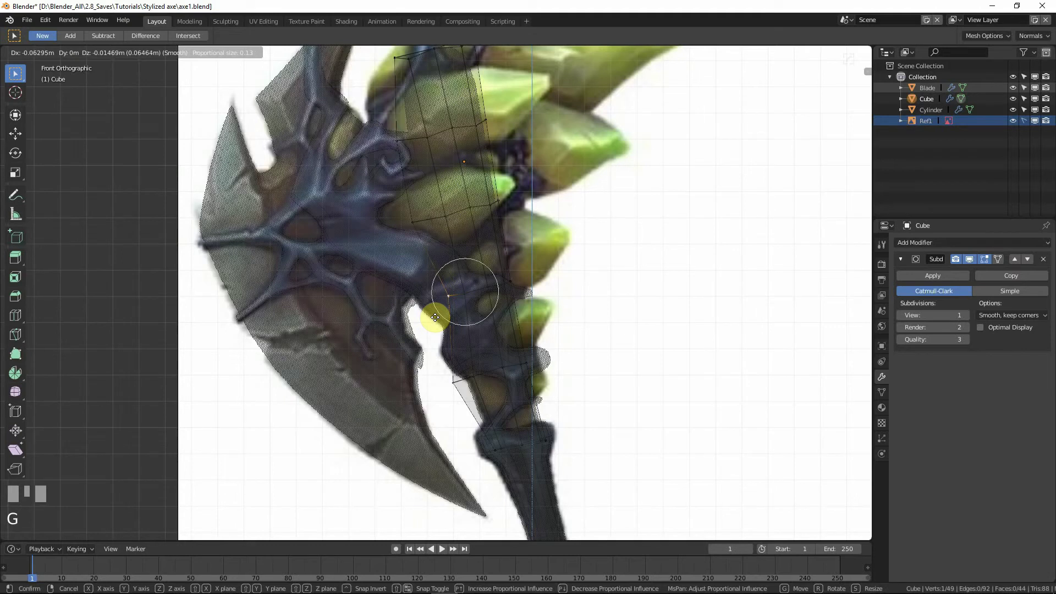
left_click(437, 318)
left_click_drag(433, 233, 419, 125)
left_click(418, 125)
key("g")
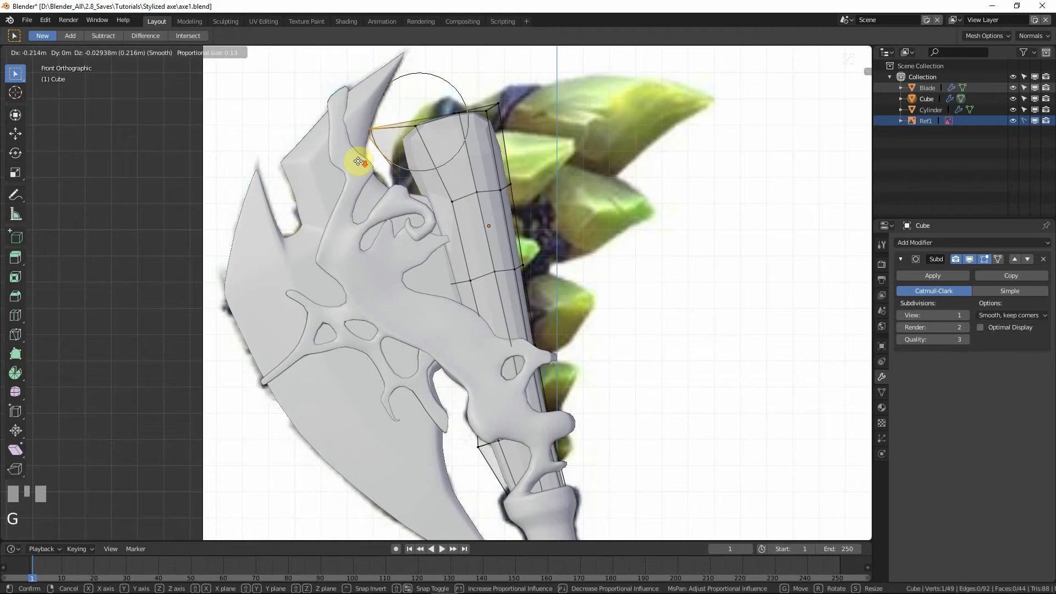
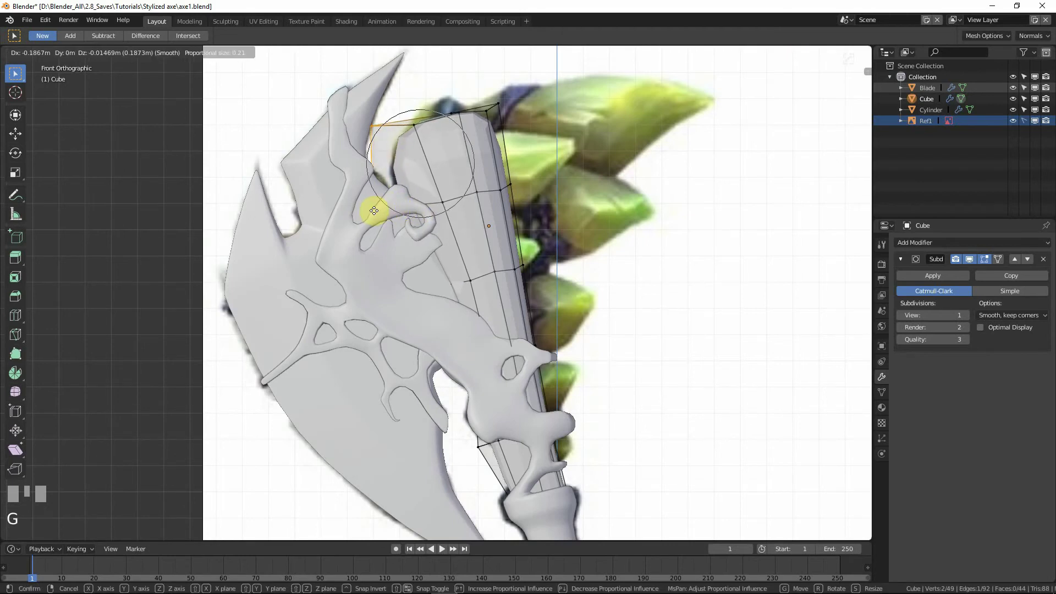
left_click(379, 202)
left_click(448, 112)
key("g")
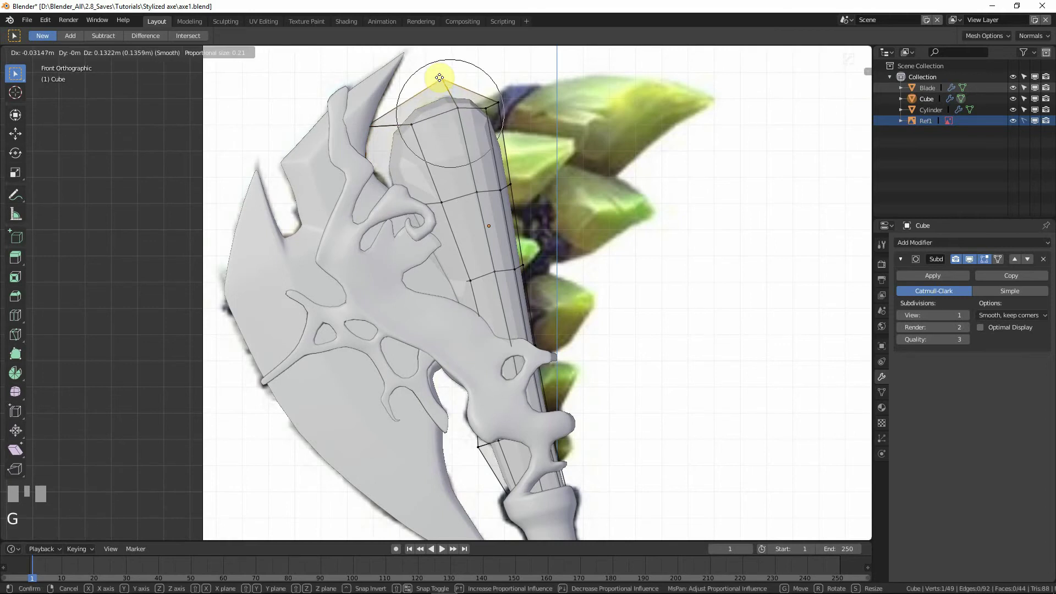
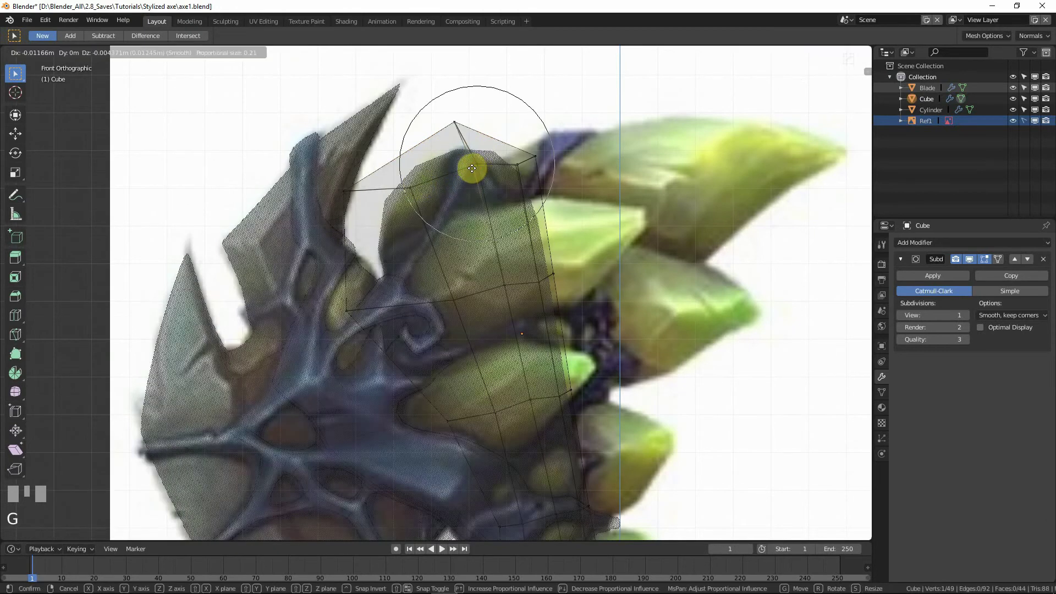
right_click(471, 173)
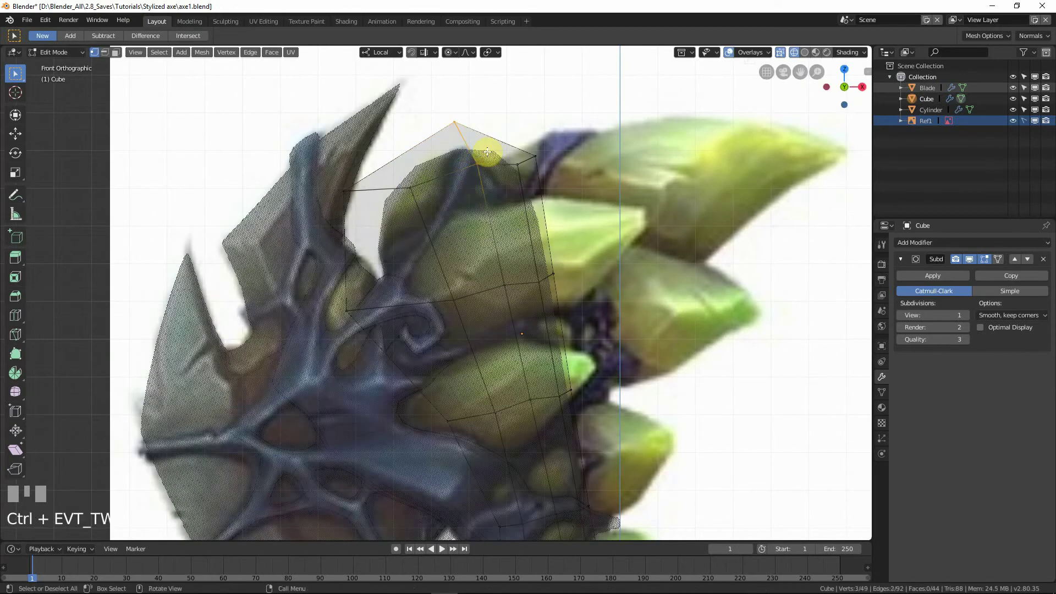
Curve the tip and its neighbouring vertex into a pointed spike matching the reference, checking it in 3D.
key("g")
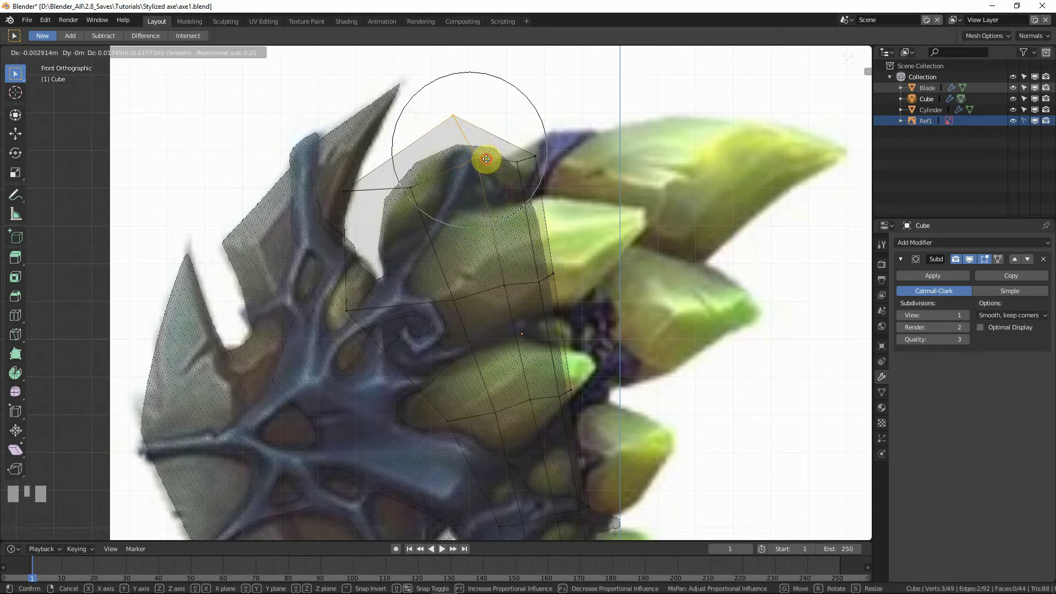
left_click(538, 156)
key("g")
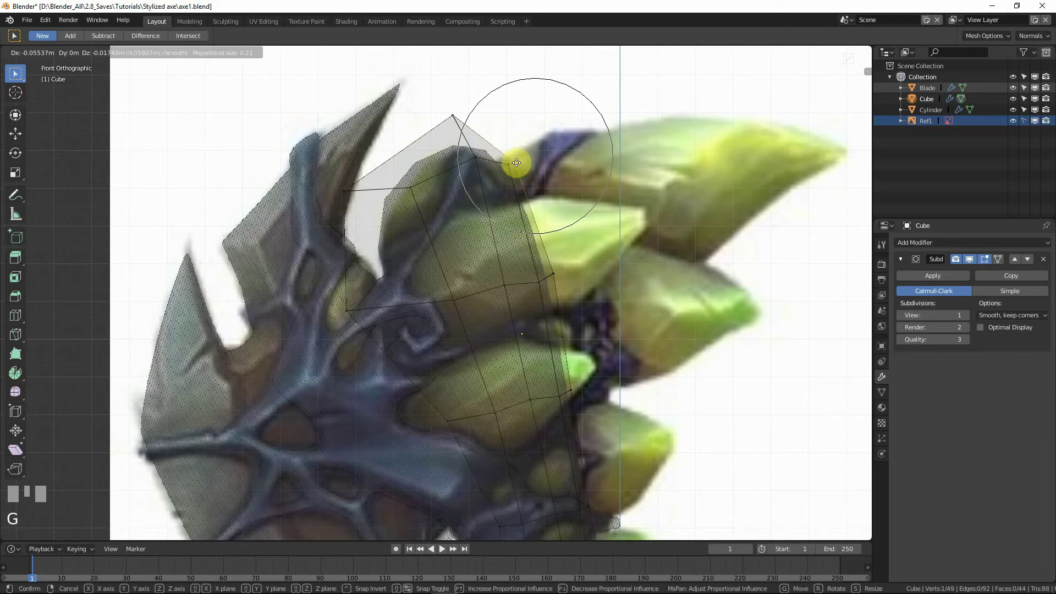
left_click(496, 163)
left_click(342, 187)
key("g")
left_click_drag(350, 188, 345, 190)
key("shift+z")
left_click(345, 190)
key("shift+z")
key("g")
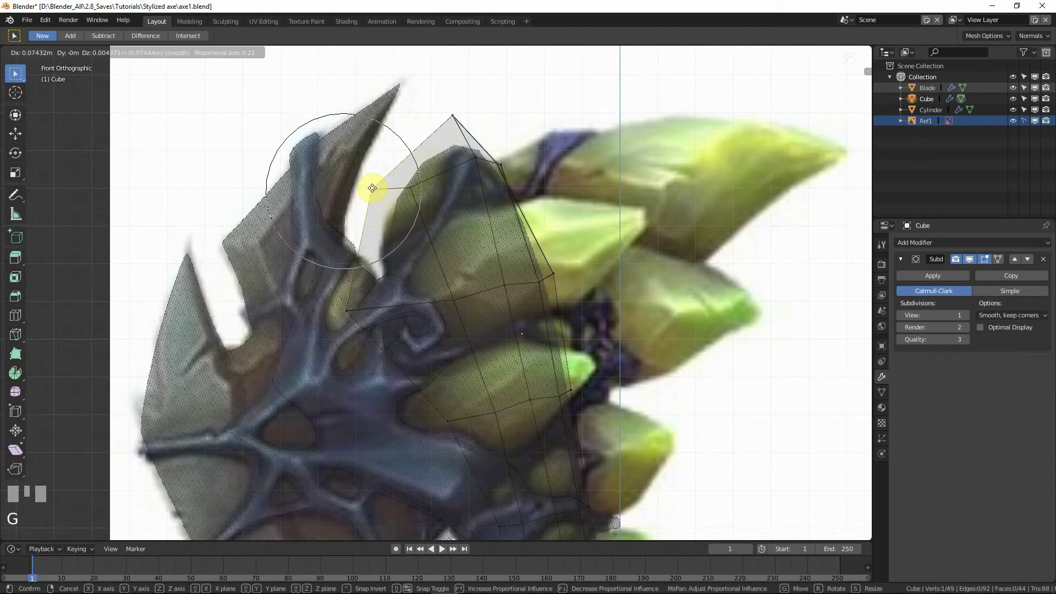
left_click(361, 212)
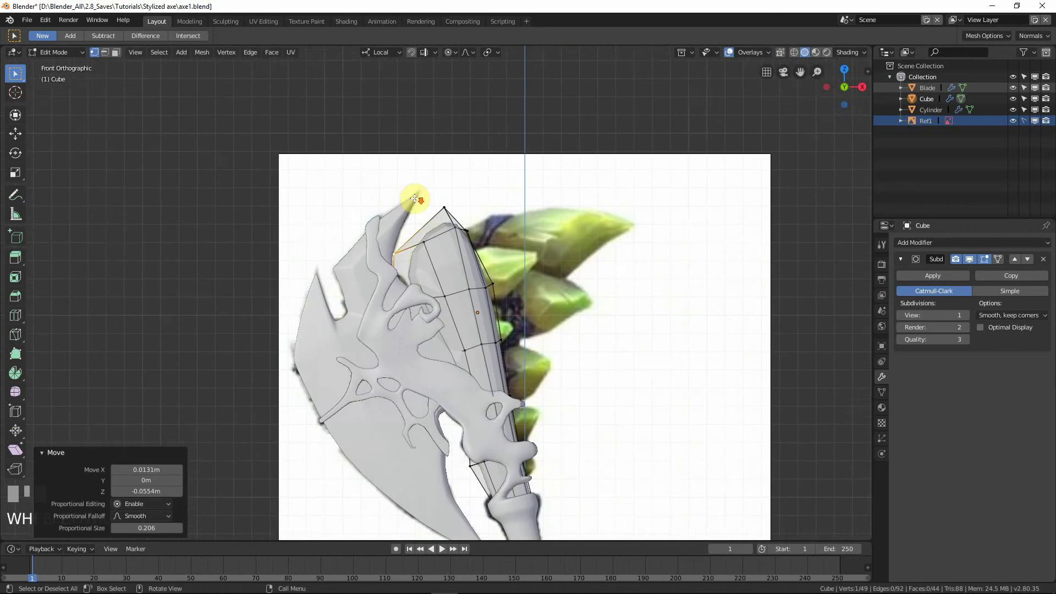
left_click_drag(473, 223, 380, 267)
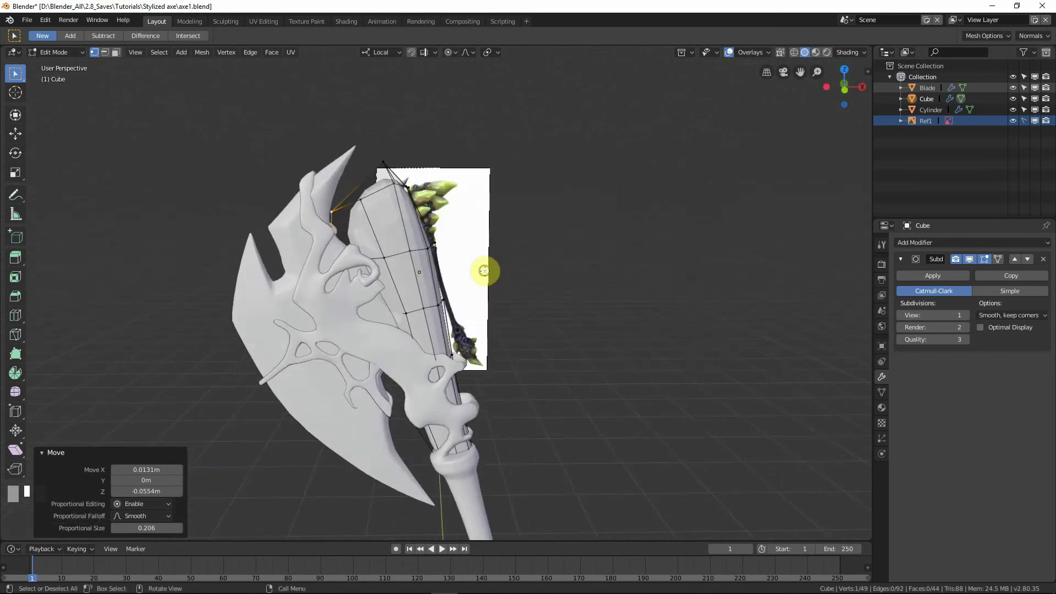
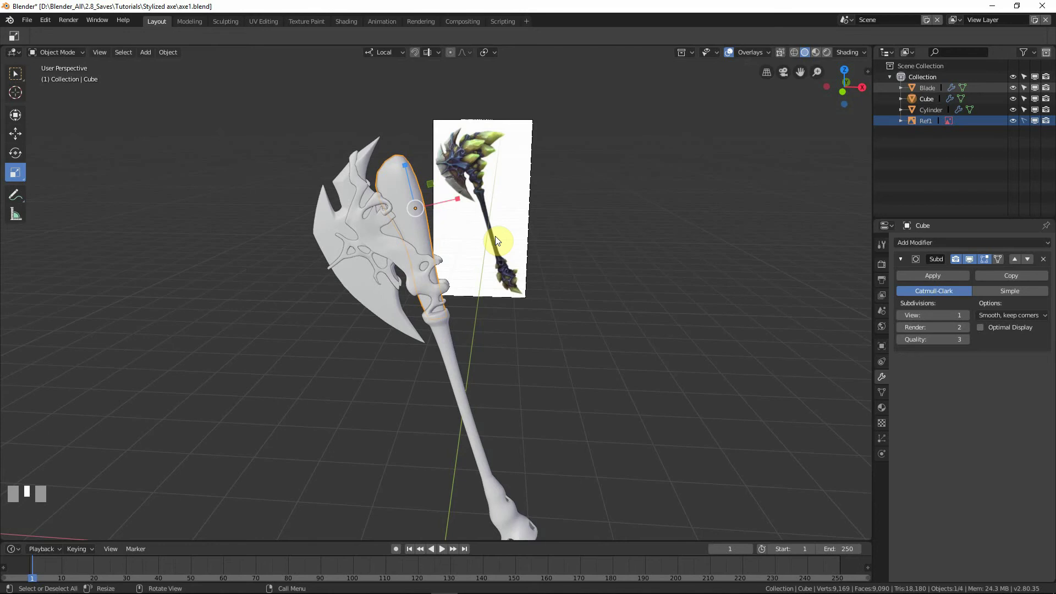
Switch to front view and frame the reference axe image in the viewport.
scroll("down", 3)
scroll("up", 3)
middle_click(462, 175)
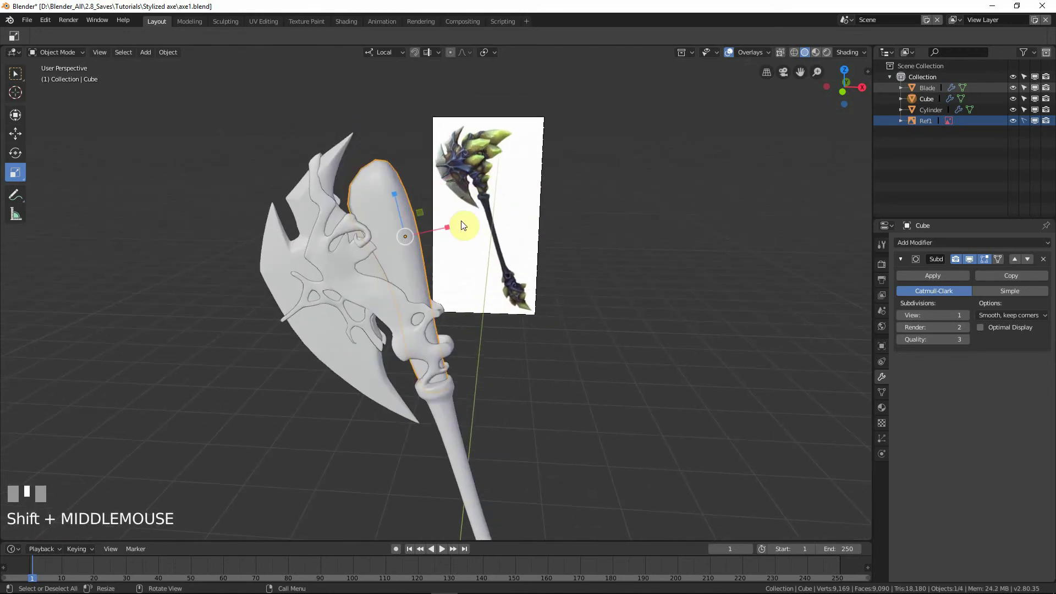
key("KP_1")
key("shift+z")
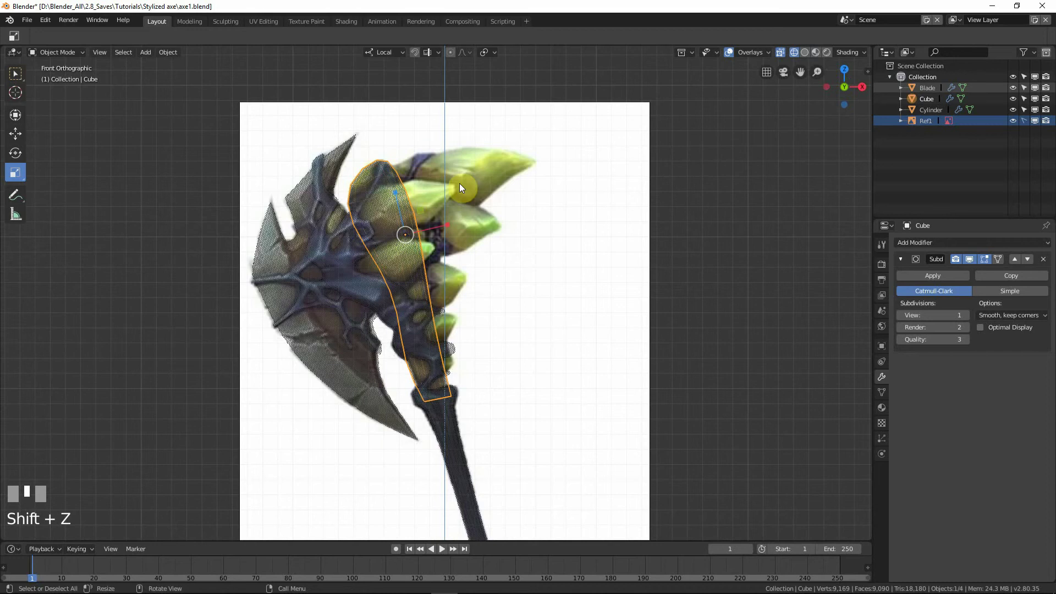
scroll("down", 3)
middle_click(537, 330)
scroll("up", 3)
left_click_drag(524, 465, 509, 397)
scroll("down", 3)
middle_click(429, 337)
scroll("up", 3)
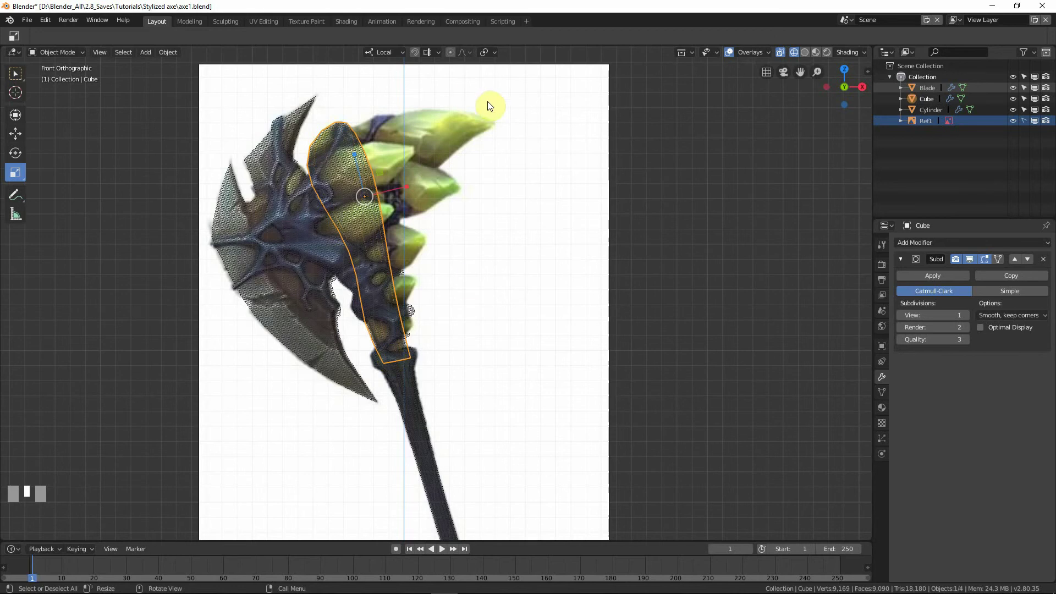
scroll("down", 3)
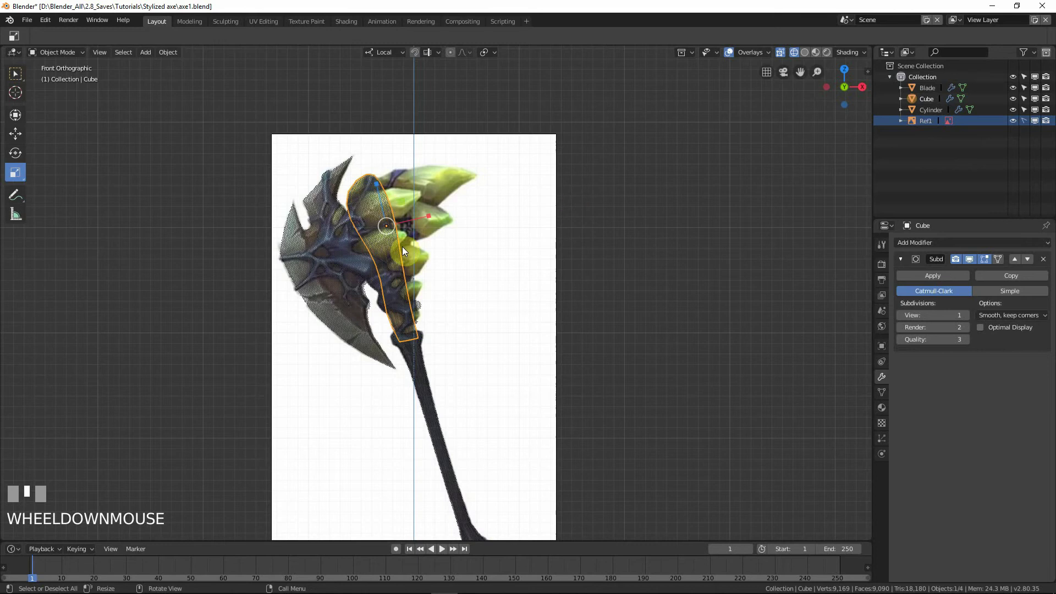
Turn X-ray off and hide the Blade, Cube and Cylinder objects, leaving only the reference.
key("shift+z")
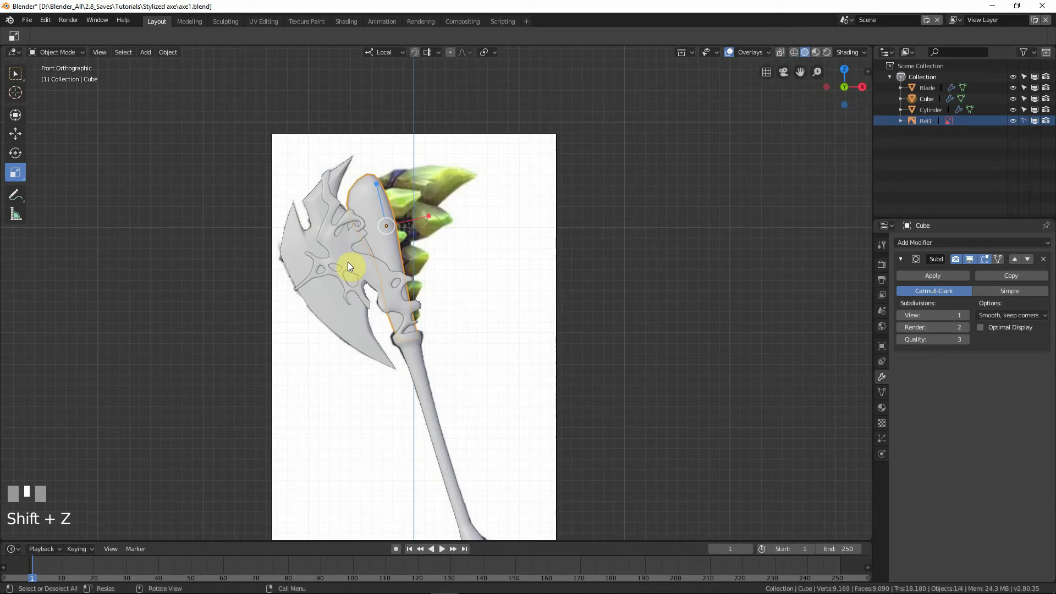
key("a")
key("h")
scroll("down", 3)
middle_click(431, 367)
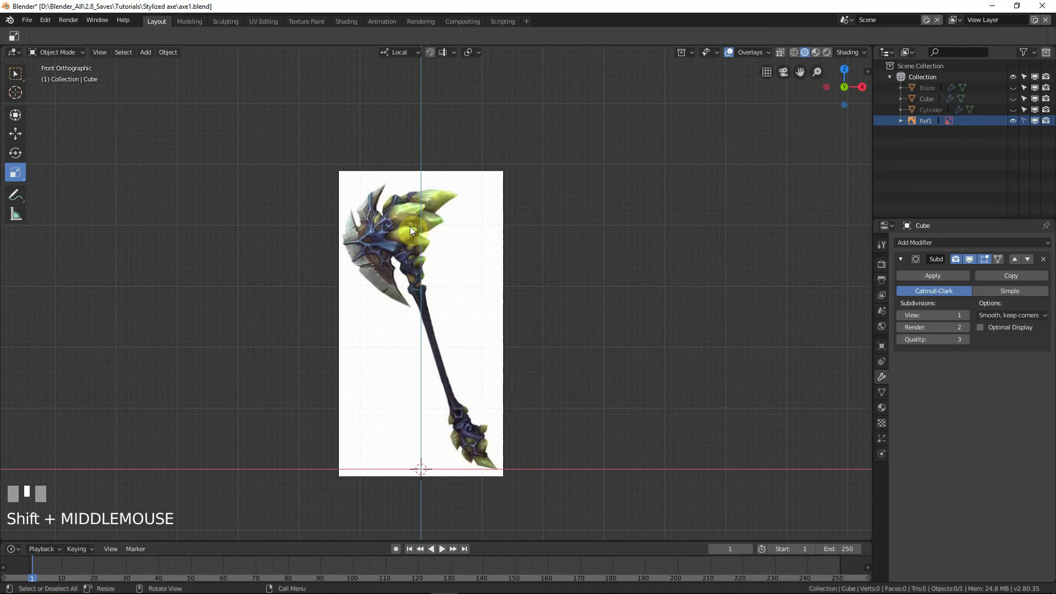
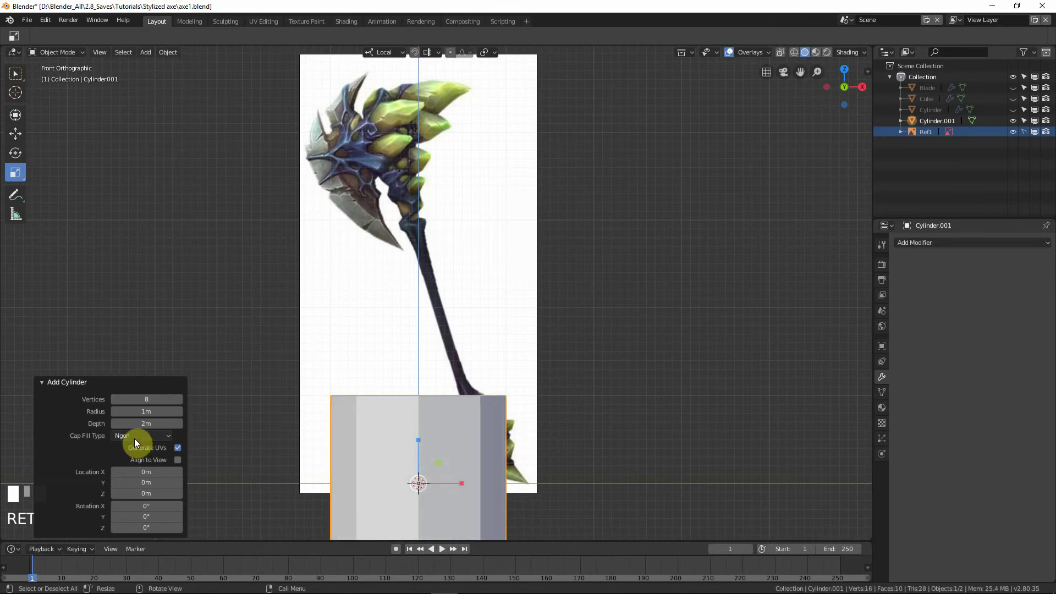
Set the new 8-vertex cylinder's Cap Fill Type to Nothing and position it below the reference axe.
left_click(142, 434)
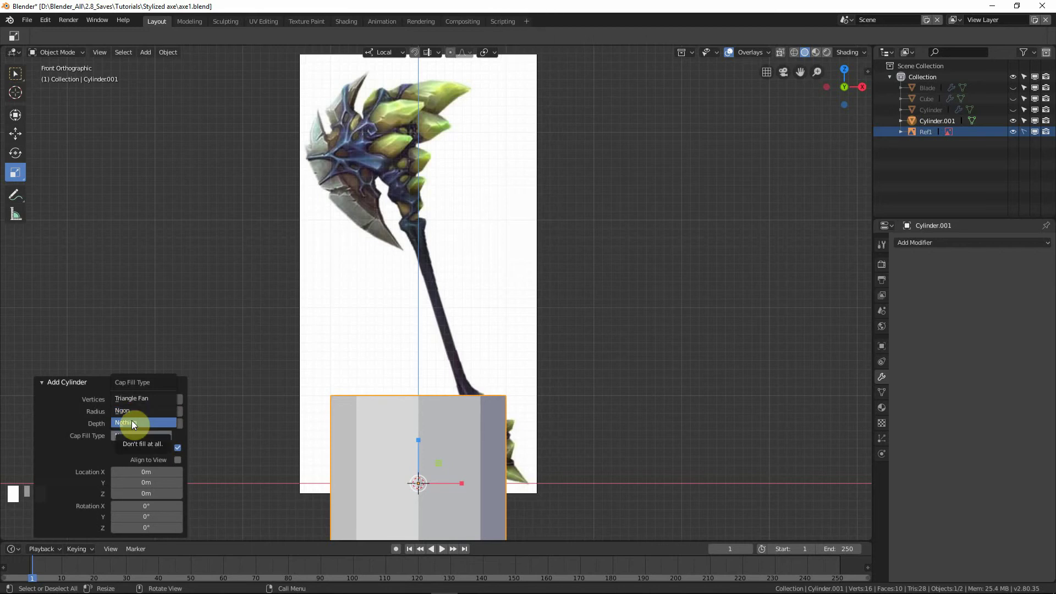
scroll("down", 3)
left_click_drag(389, 397, 591, 368)
key("g")
left_click_drag(543, 356, 470, 321)
key("Escape")
Reset the open cylinder's origin via the context menu's Set Origin.
right_click(469, 320)
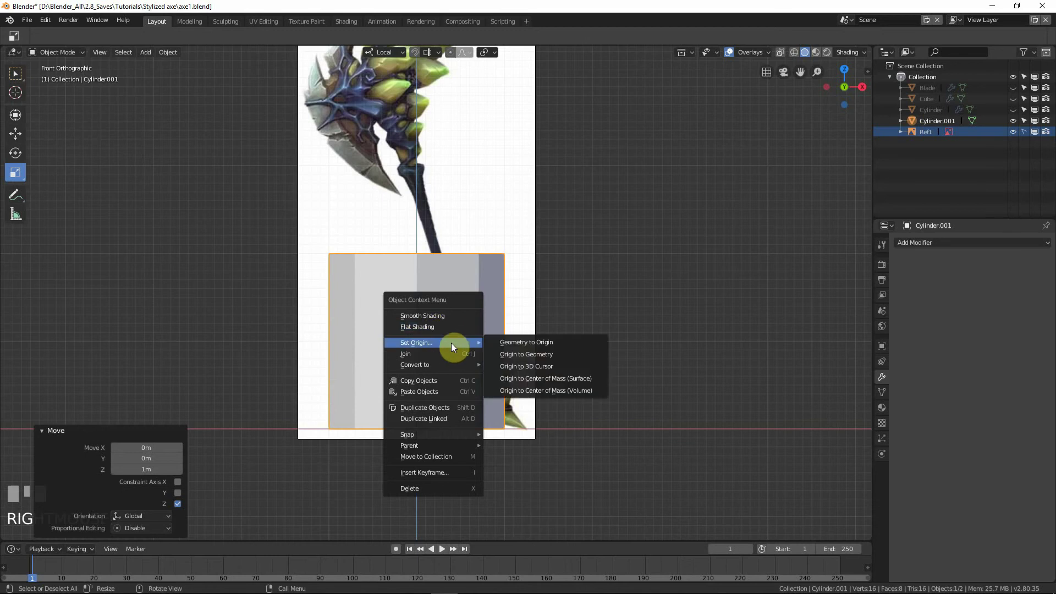
left_click_drag(530, 365, 260, 423)
left_click(260, 424)
Scale the cylinder down to about 0.36 near the handle's end and enter Edit Mode.
key("s")
right_click(465, 379)
key("Tab")
key("a")
key("s")
right_click(548, 365)
key("Tab")
key("s")
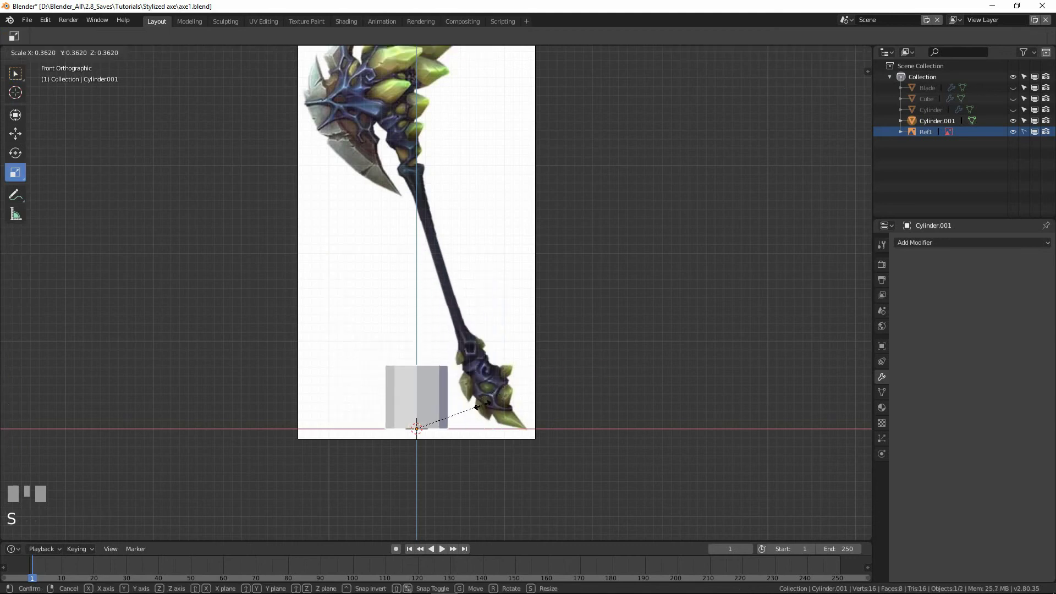
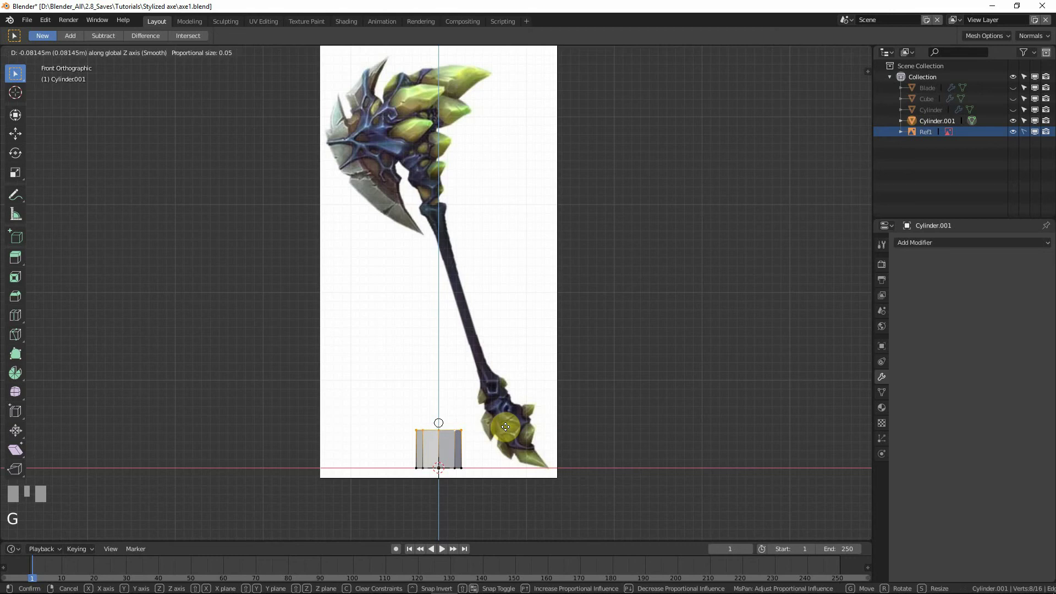
Extrude the cylinder's top ring upward and scale each new ring smaller to taper it.
middle_click(507, 426)
left_click(506, 425)
key("o")
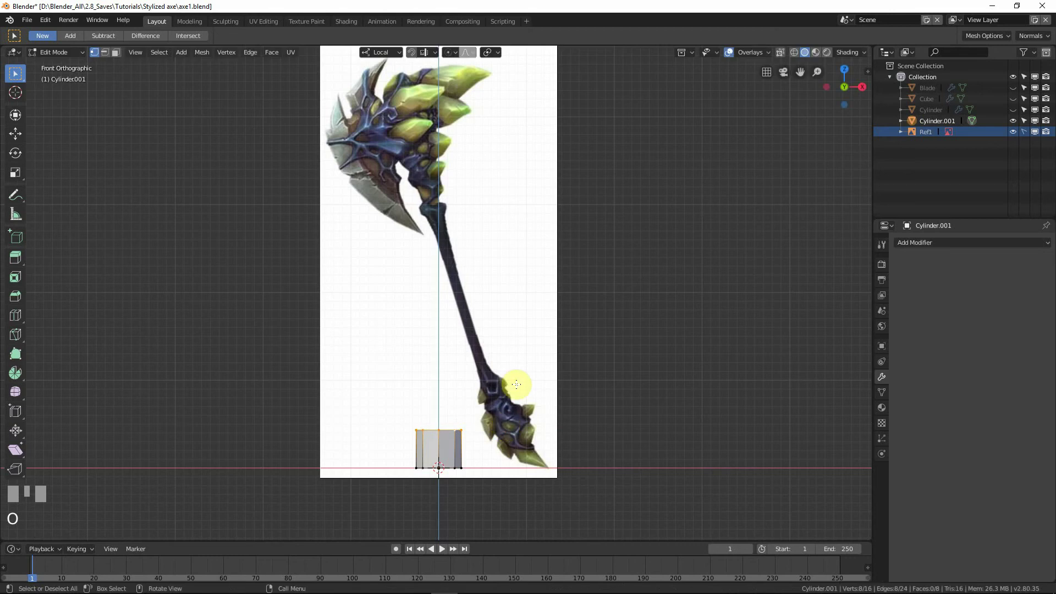
key("e")
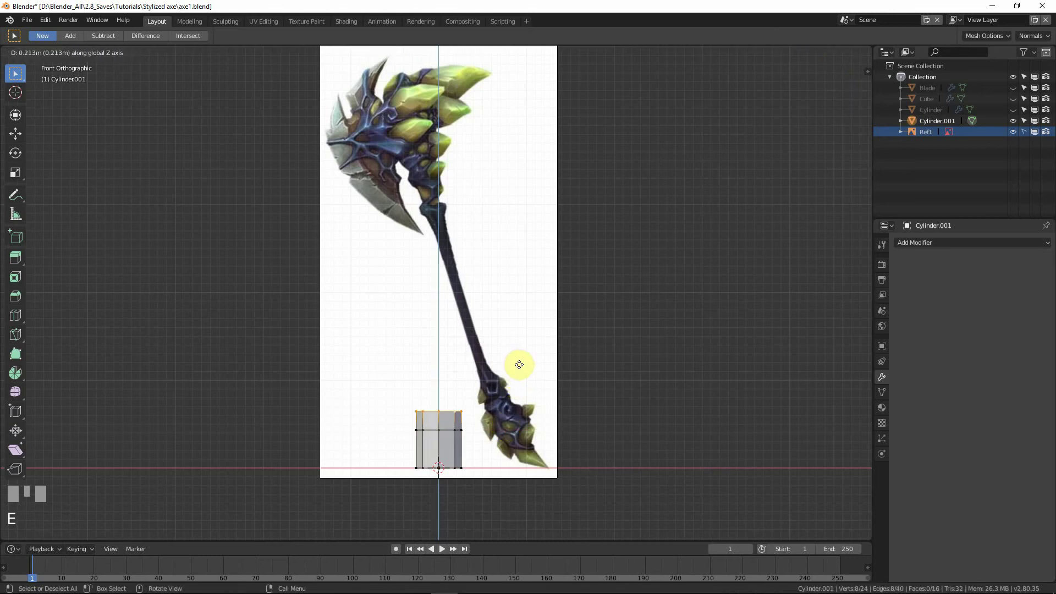
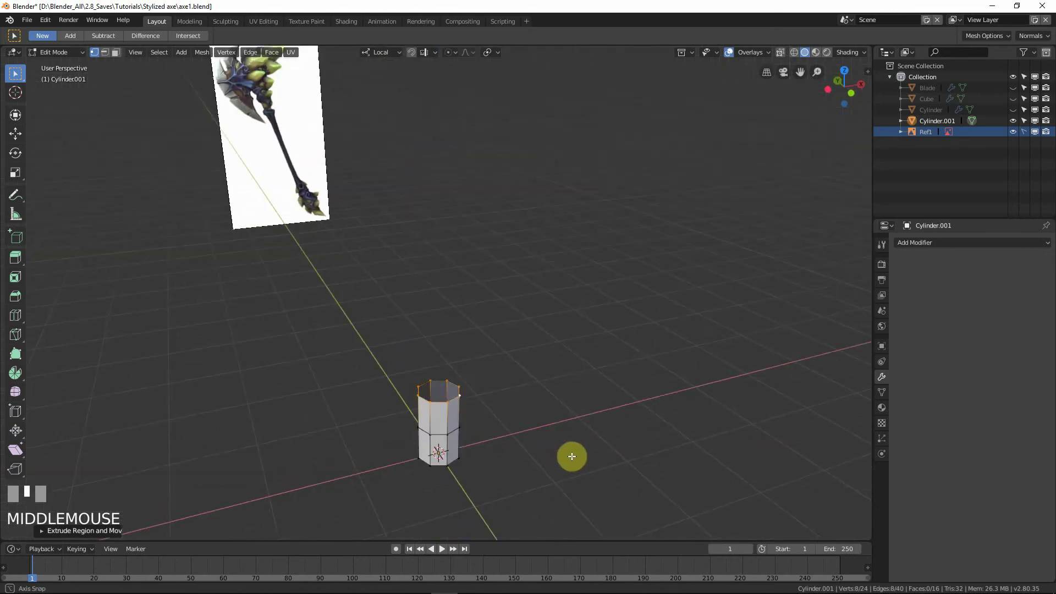
key("s")
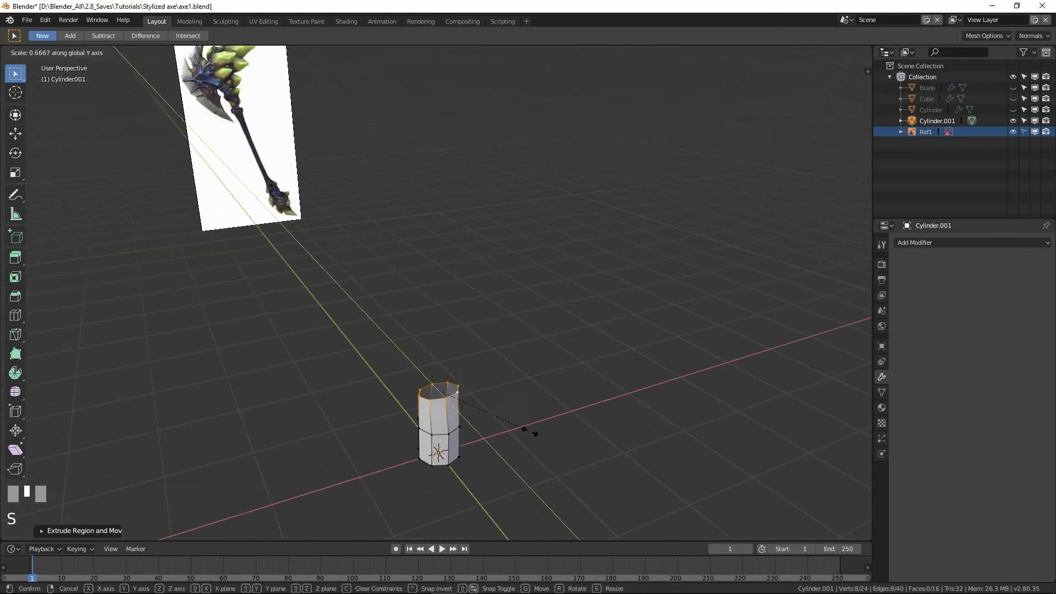
left_click(546, 408)
key("s")
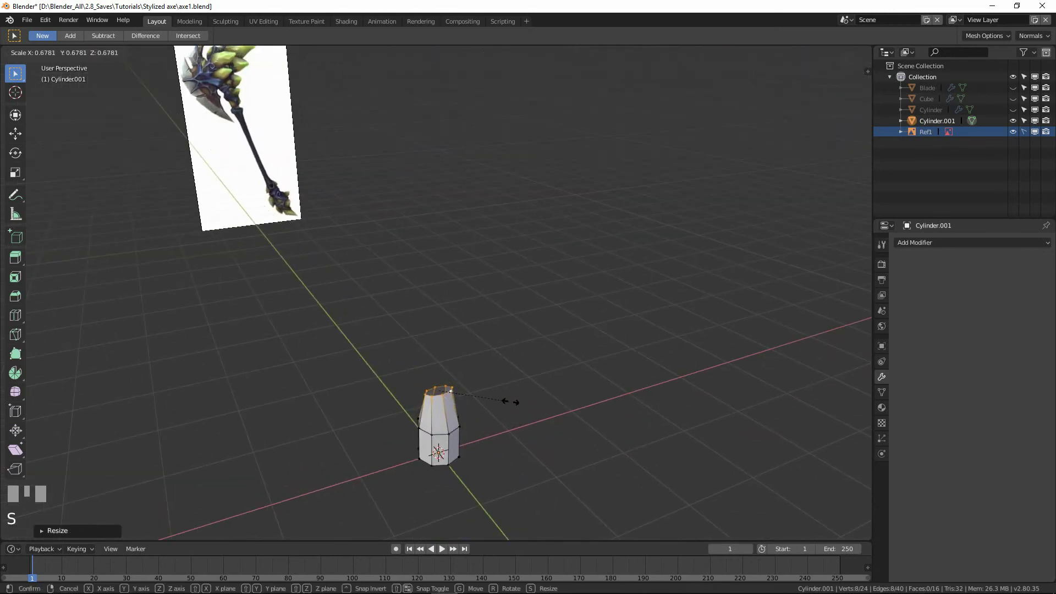
left_click(502, 398)
key("KP_1")
scroll("up", 3)
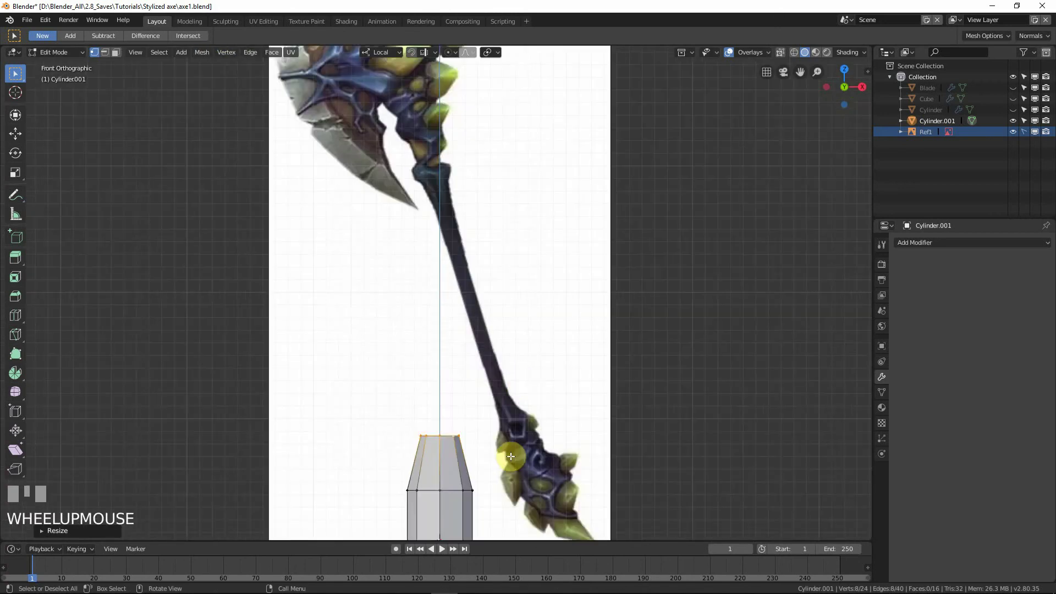
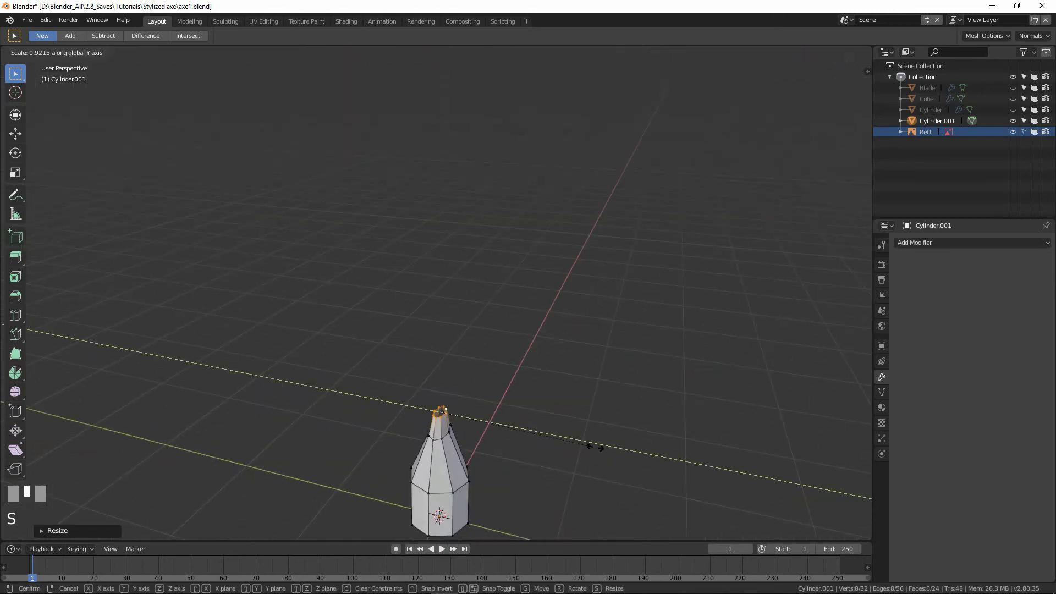
left_click(554, 438)
left_click_drag(559, 437, 498, 444)
key("s")
left_click(499, 444)
Extrude the tip ring further and narrow it sideways into a point.
key("KP_1")
middle_click(522, 442)
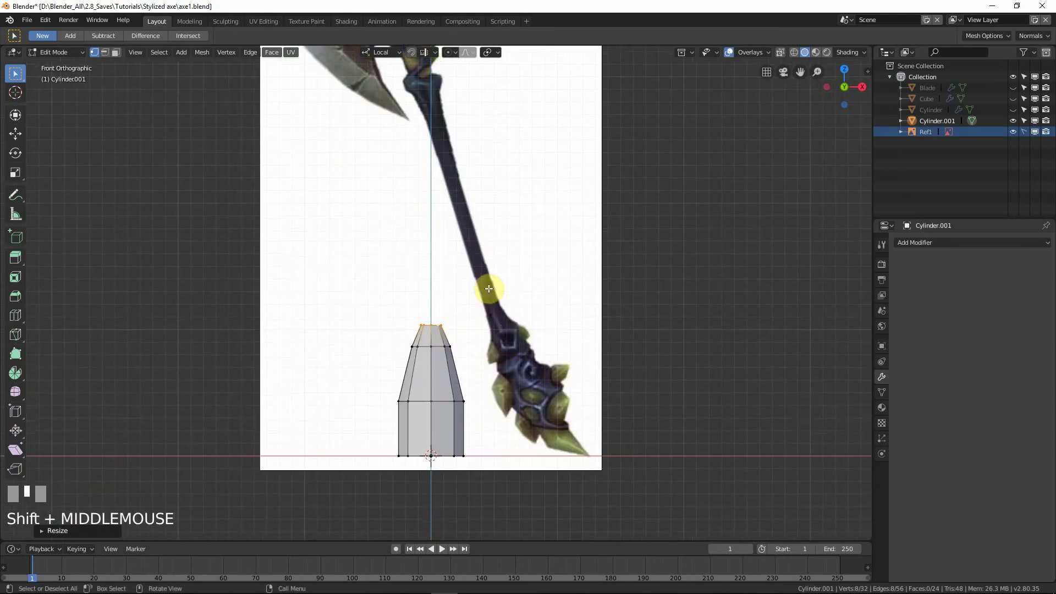
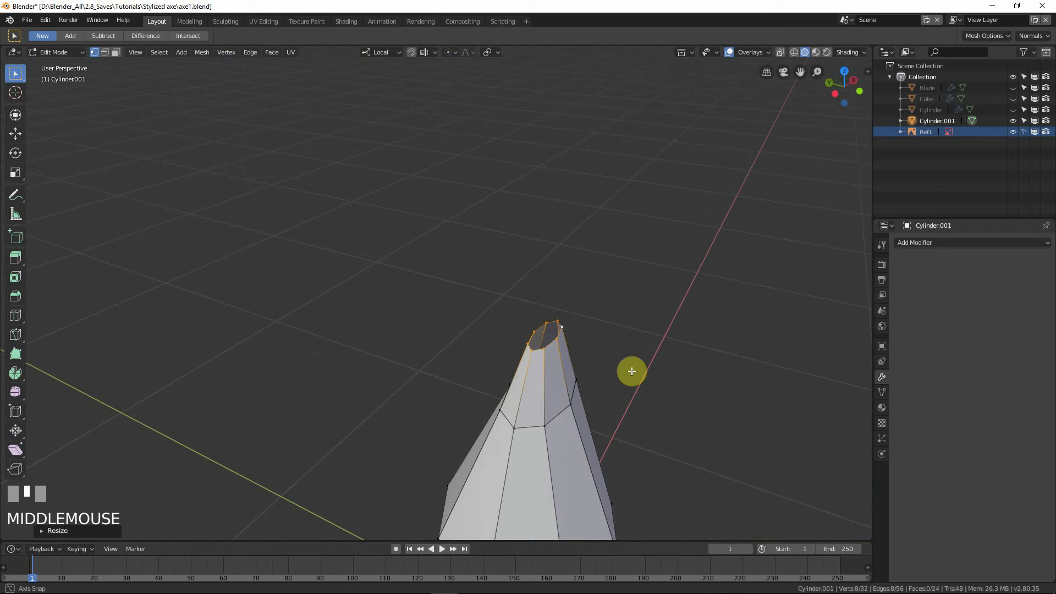
key("e")
left_click_drag(645, 349, 651, 384)
left_click_drag(651, 384, 678, 396)
key("s")
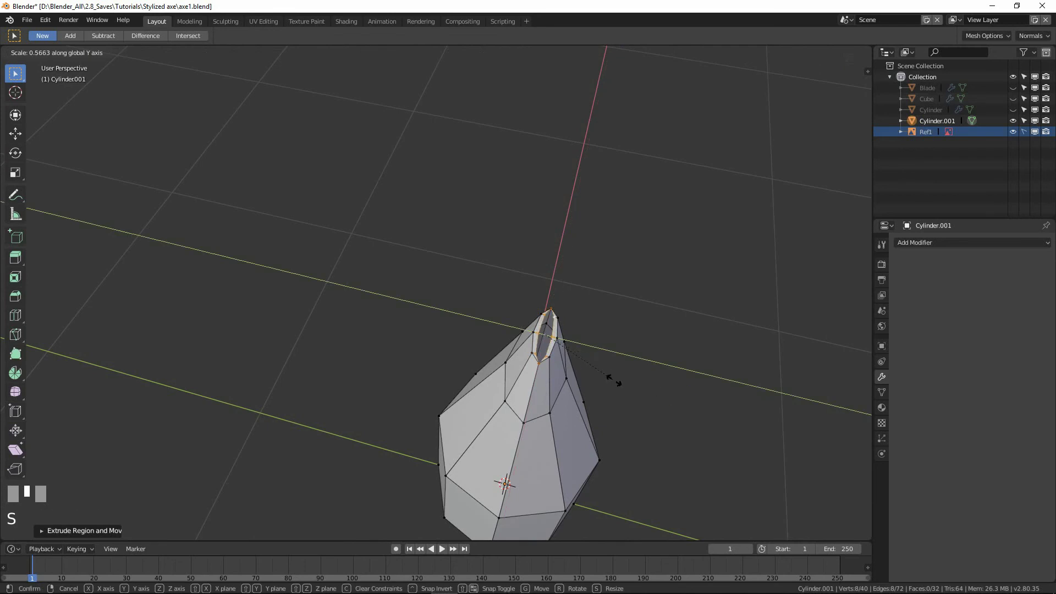
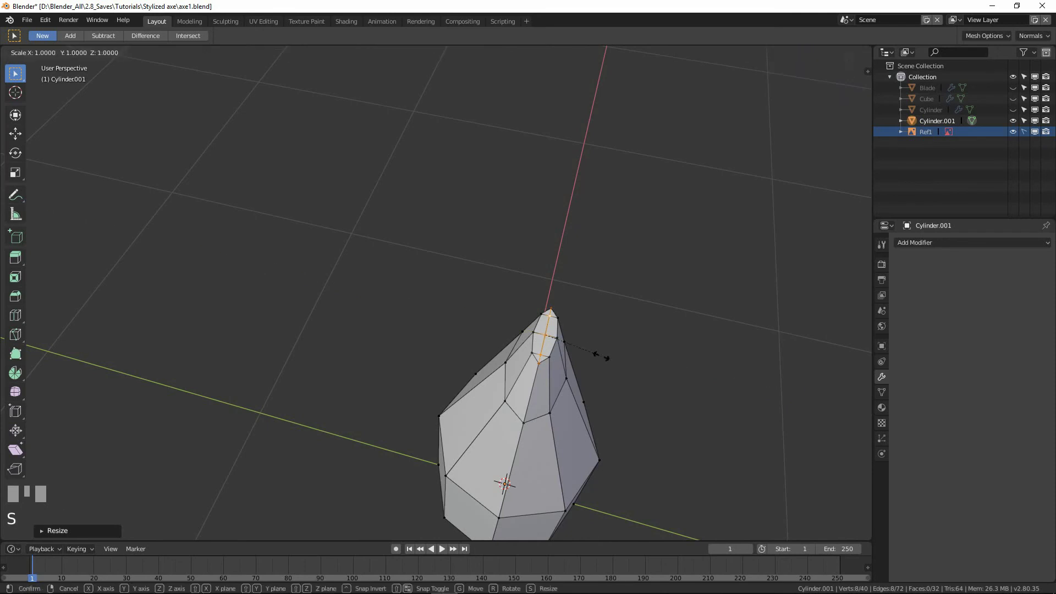
key("Return")
scroll("up", 3)
middle_click(611, 369)
scroll("up", 3)
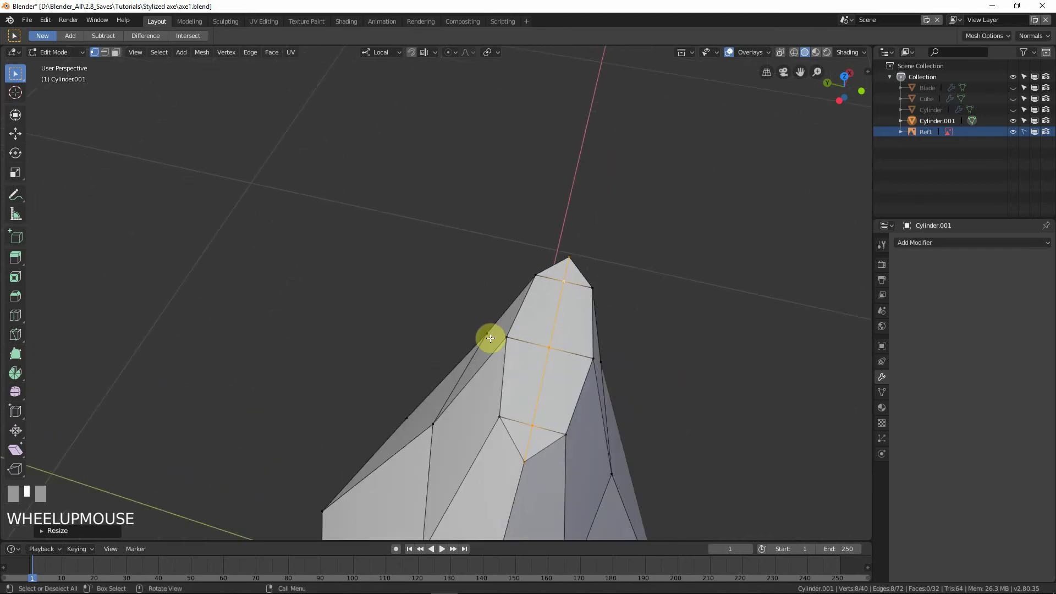
Select the whole spike, Merge by Distance to clean the tip, and adjust a vertex in front view.
key("a")
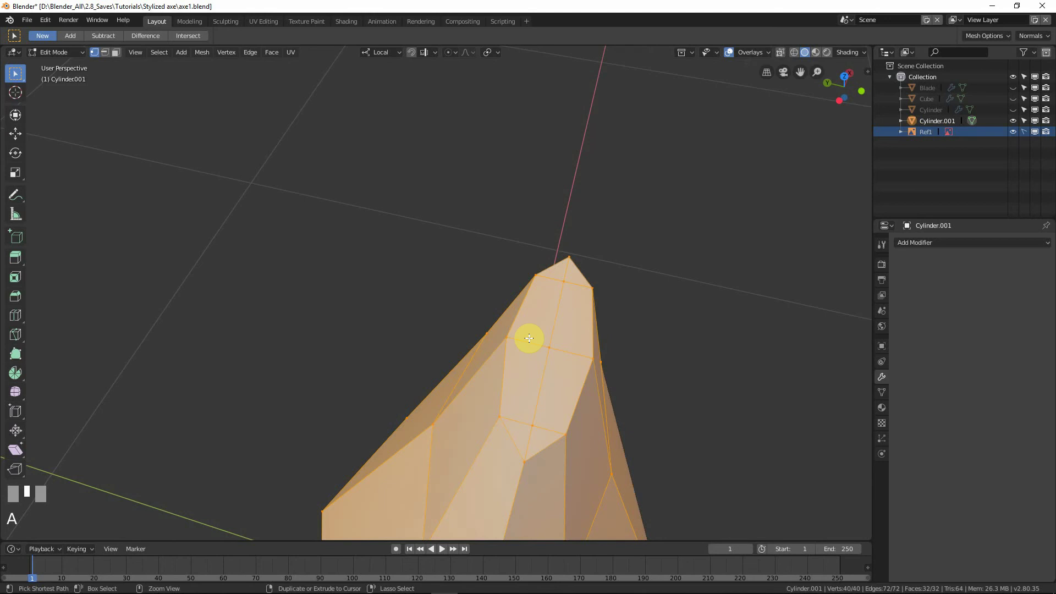
key("ctrl+v")
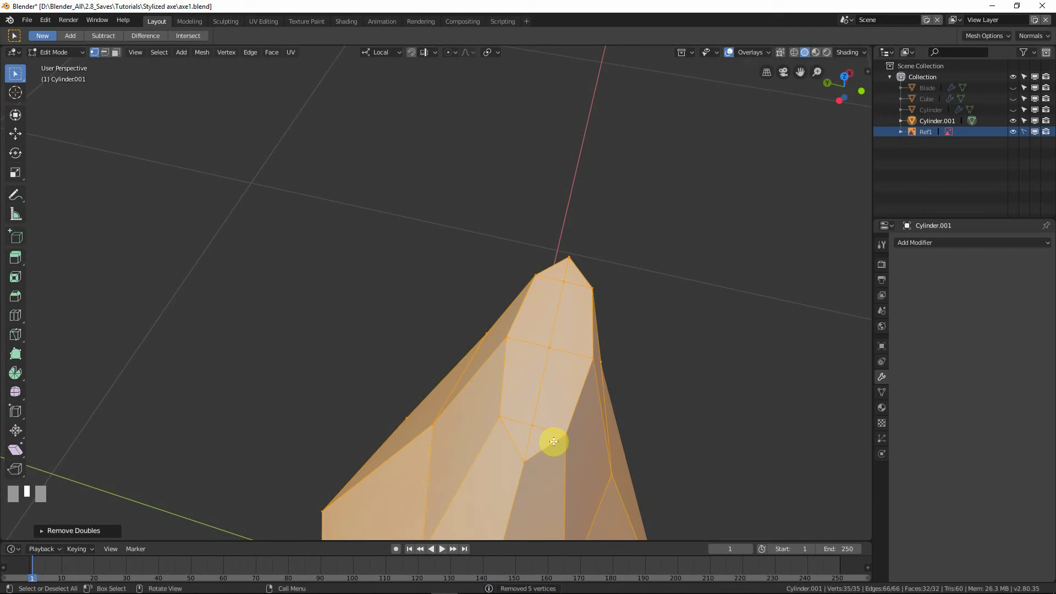
left_click(534, 422)
scroll("down", 3)
middle_click(525, 367)
left_click(555, 352)
left_click_drag(610, 361, 659, 285)
key("g")
left_click(659, 285)
scroll("down", 3)
key("KP_1")
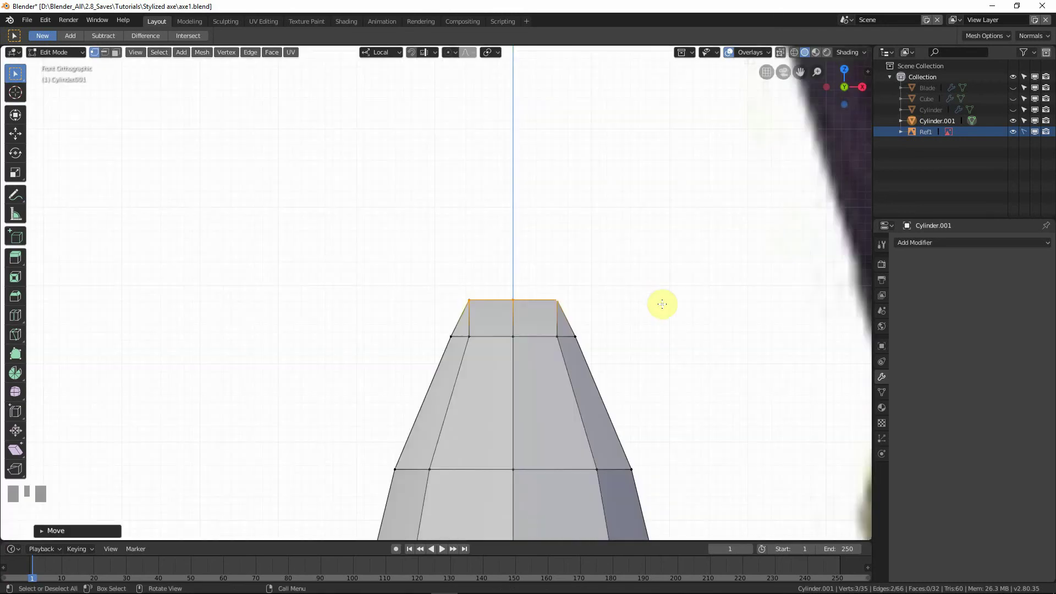
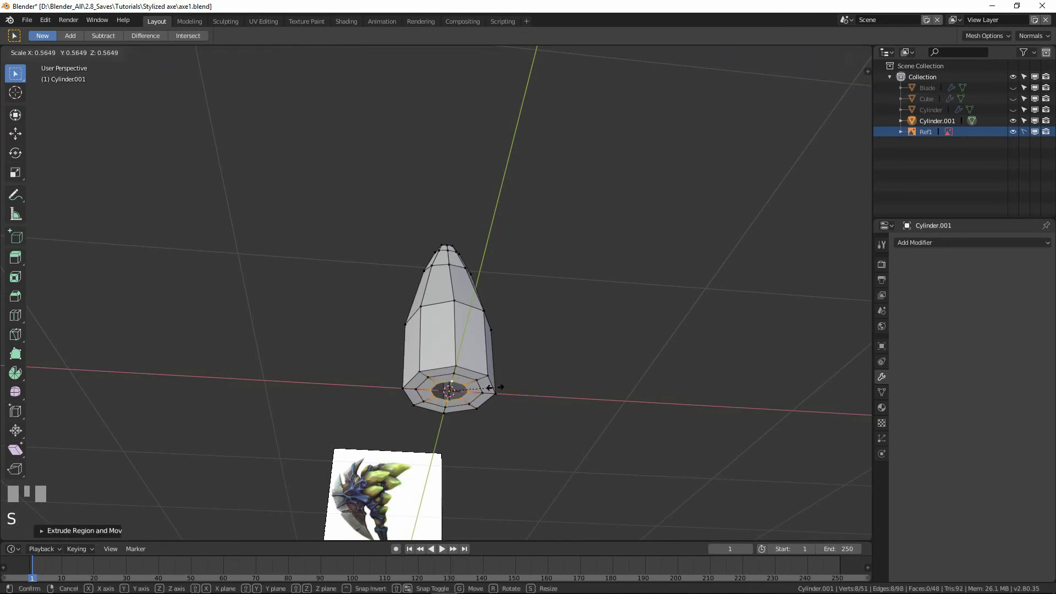
Scale the bottom ring inward and merge it At Center to close the spike's base.
left_click(556, 407)
key("e")
right_click(556, 406)
key("alt+m")
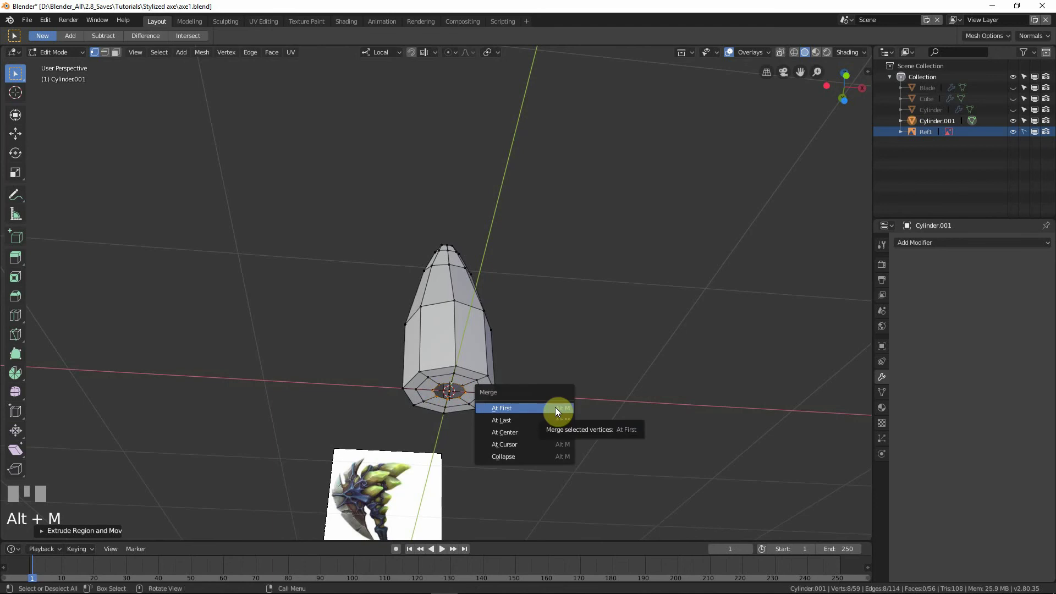
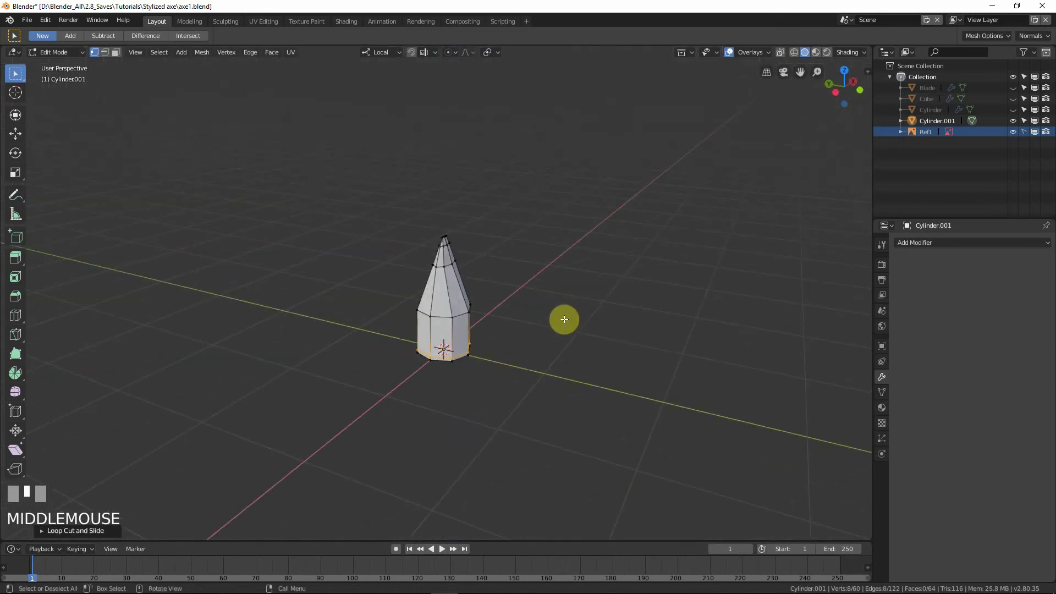
key("KP_1")
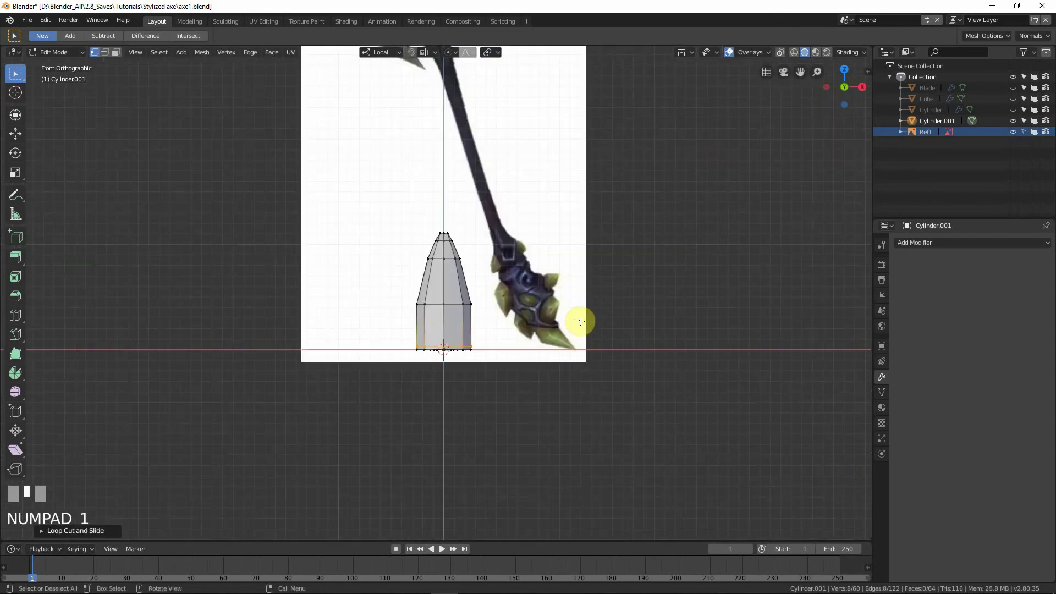
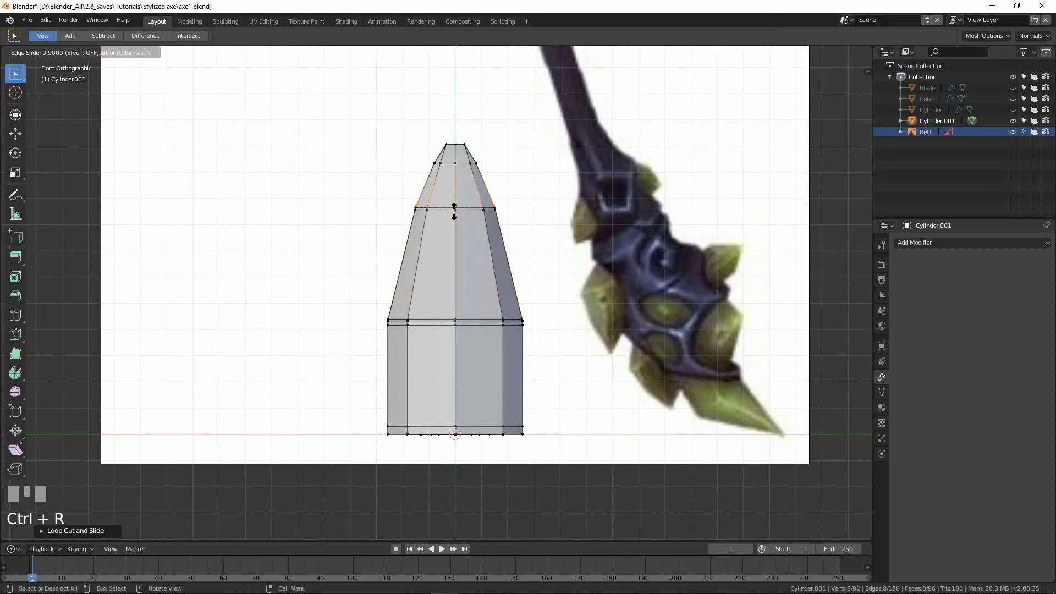
Confirm the upper edge ring's slide and view the spike from the right side.
left_click(449, 238)
scroll("down", 3)
left_click_drag(466, 274, 484, 271)
key("KP_1")
key("KP_3")
scroll("down", 3)
scroll("up", 3)
scroll("up", 3)
Add another edge loop near the upper taper and select a ring of edges on the cone.
key("ctrl+r")
right_click(484, 272)
key("g")
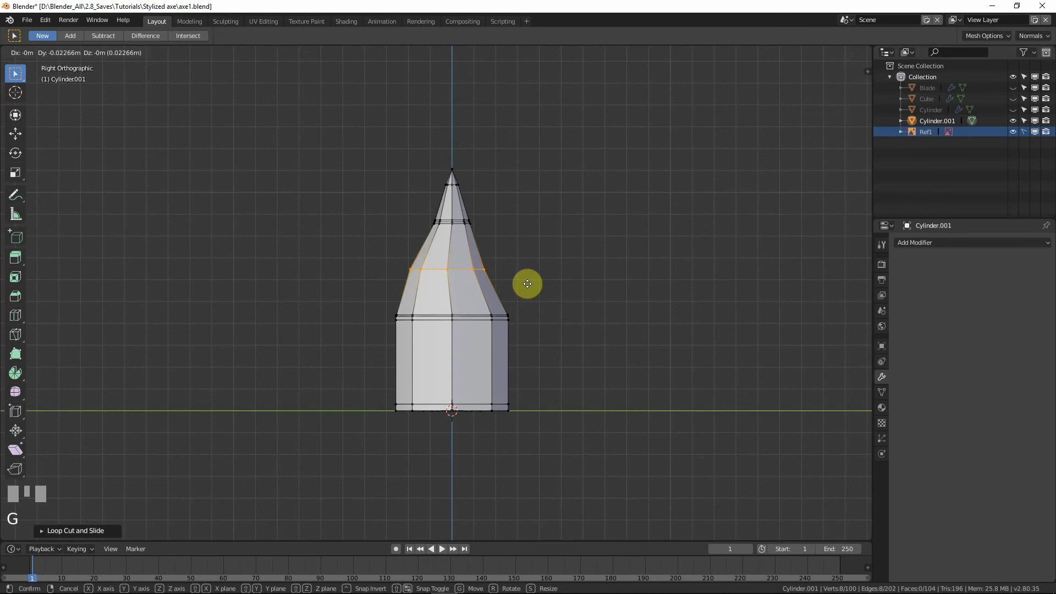
right_click(530, 282)
key("r")
left_click(544, 279)
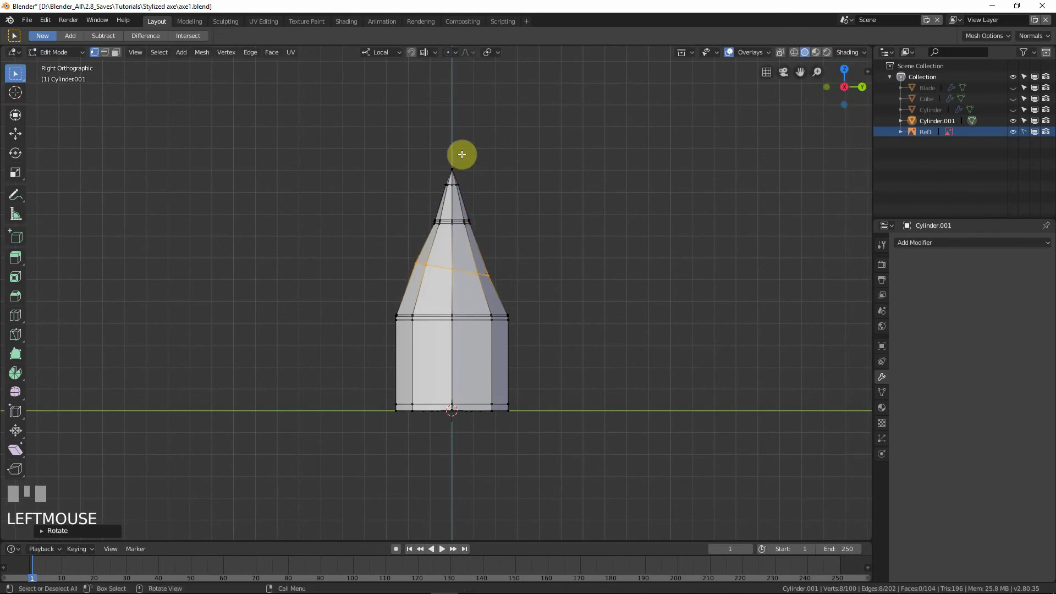
left_click_drag(447, 168, 500, 173)
Select the tip vertices through the mesh and rotate and shift them sideways with proportional falloff into a hooked point.
key("o")
key("shift+z")
left_click_drag(453, 143, 439, 167)
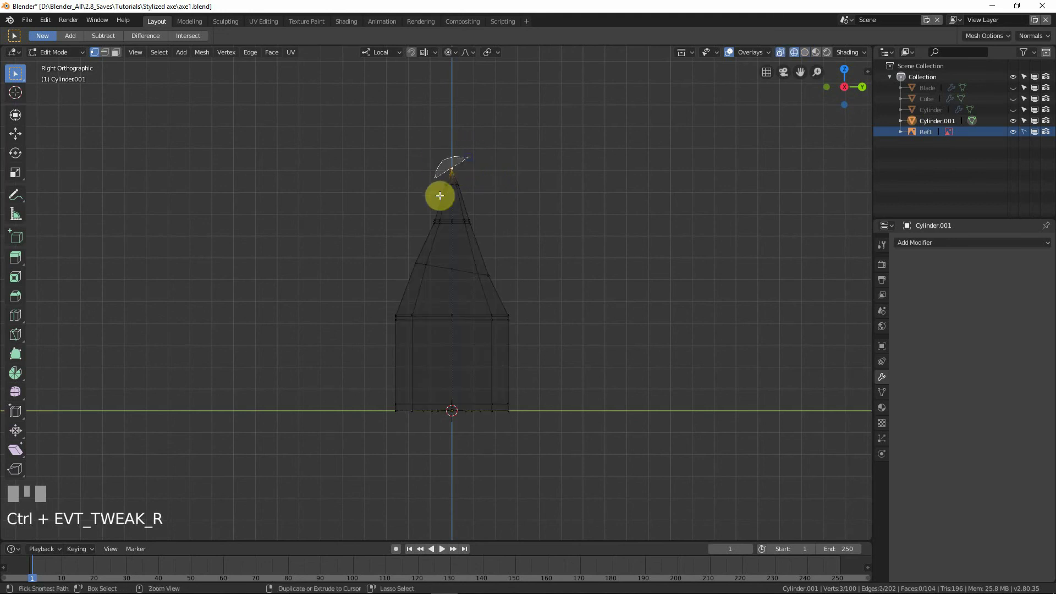
key("shift+z")
key("r")
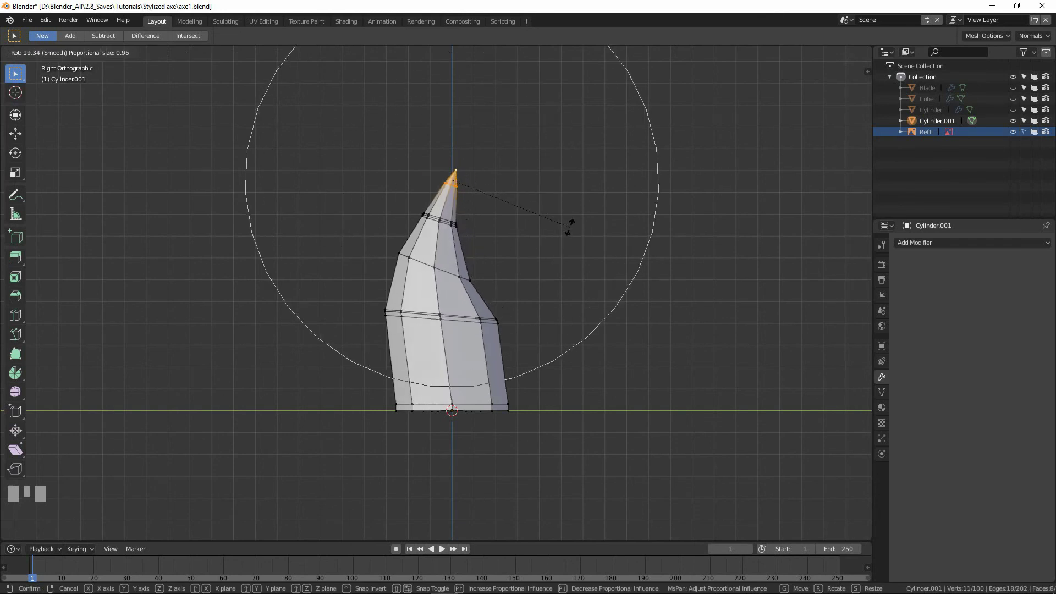
key("g")
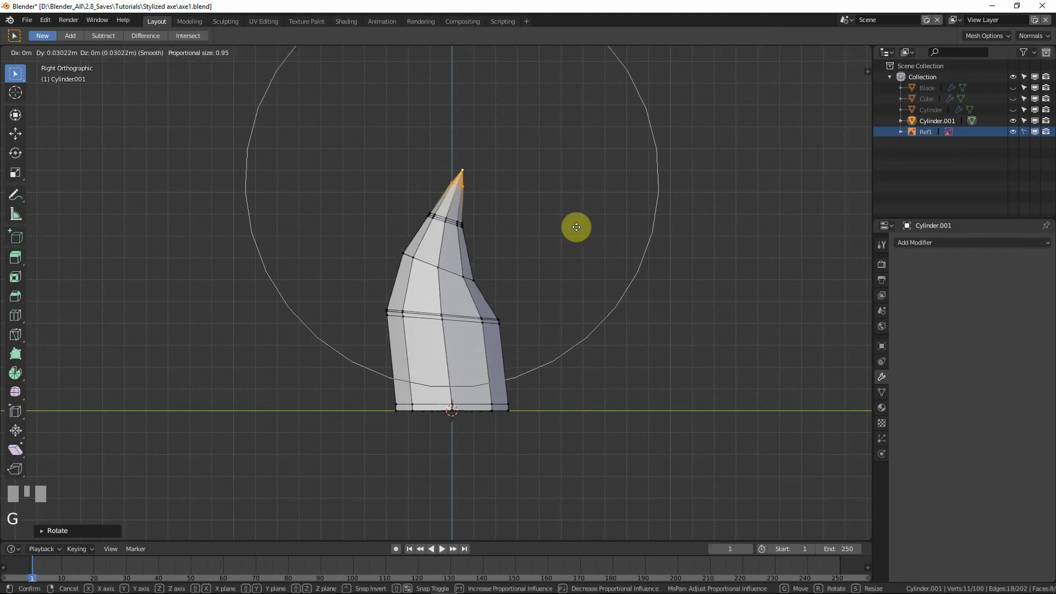
left_click(605, 228)
key("r")
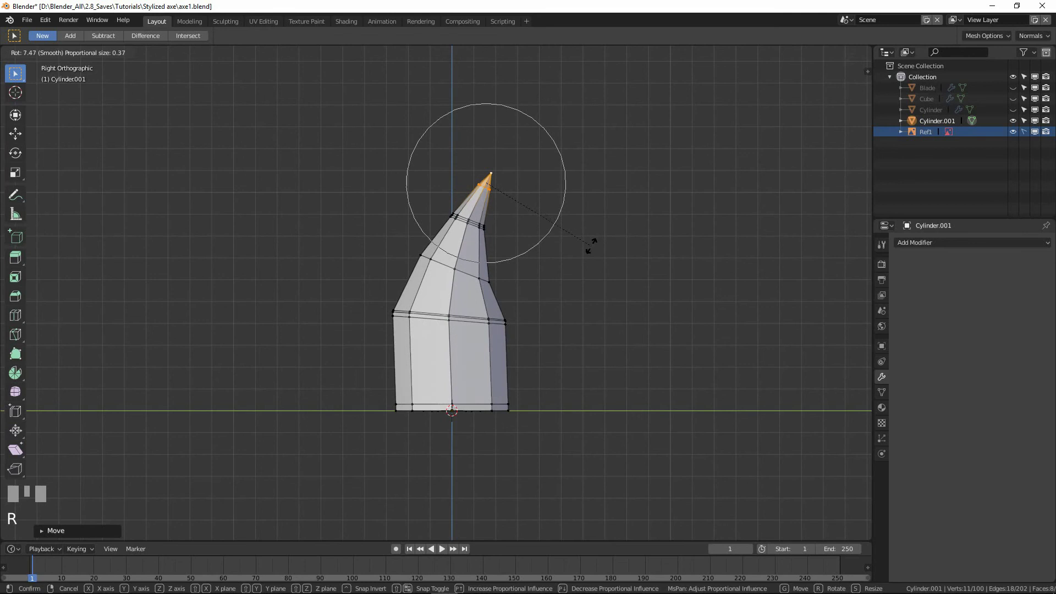
left_click(592, 246)
Zoom in on the bent tip and box-select around the point to inspect it.
scroll("up", 3)
key("shift+z")
left_click_drag(501, 126, 470, 272)
key("b")
scroll("up", 3)
left_click_drag(470, 272, 544, 120)
scroll("up", 3)
key("b")
left_click(543, 120)
left_click_drag(544, 101, 536, 126)
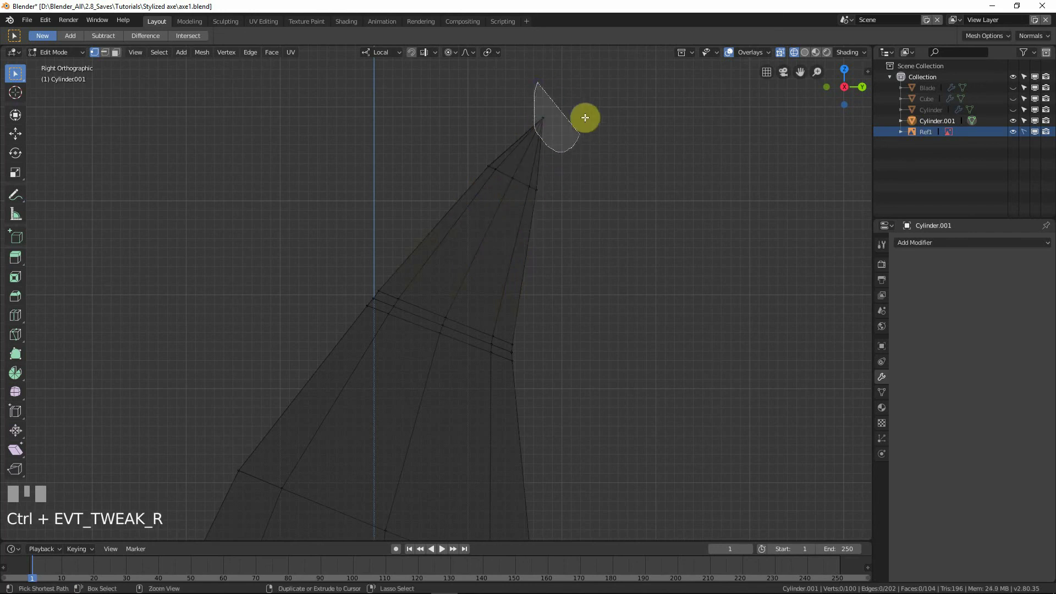
Leave Edit Mode and duplicate the hooked spike as Cylinder.002.
key("b")
key("shift+z")
scroll("down", 3)
left_click_drag(548, 137, 661, 206)
key("b")
key("KP_1")
key("KP_3")
Reframe the view around the two spikes and adjust the copy's orientation.
left_click_drag(660, 206, 579, 284)
scroll("down", 3)
key("r")
scroll("down", 3)
left_click_drag(502, 294, 463, 340)
key("Tab")
scroll("down", 3)
left_click_drag(452, 348, 363, 347)
Slide the copy sideways along the X axis so it stands beside the original spike.
key("KP_1")
key("KP_3")
key("KP_1")
scroll("down", 3)
scroll("up", 3)
key("KP_1")
scroll("down", 3)
key("shift+d")
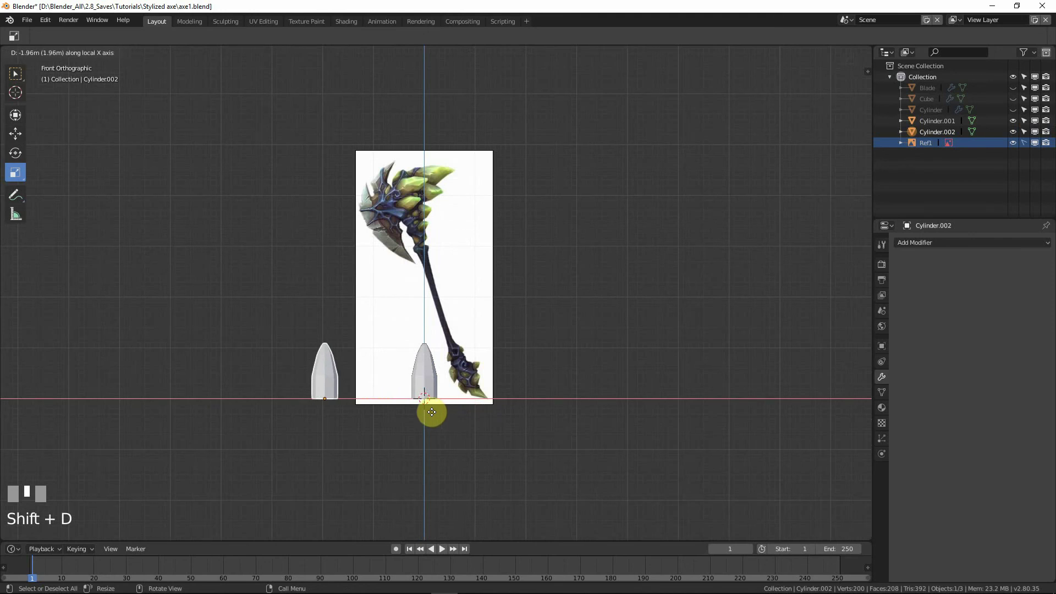
Confirm the copy's new position and enter Edit Mode on Cylinder.002.
left_click(410, 405)
middle_click(457, 381)
scroll("up", 3)
middle_click(510, 434)
scroll("up", 3)
key("Tab")
scroll("down", 3)
left_click_drag(518, 292, 429, 235)
scroll("up", 3)
Widen an upper edge ring with smooth falloff and slightly scale the ring just below the tip.
left_click(429, 234)
middle_click(458, 234)
key("s")
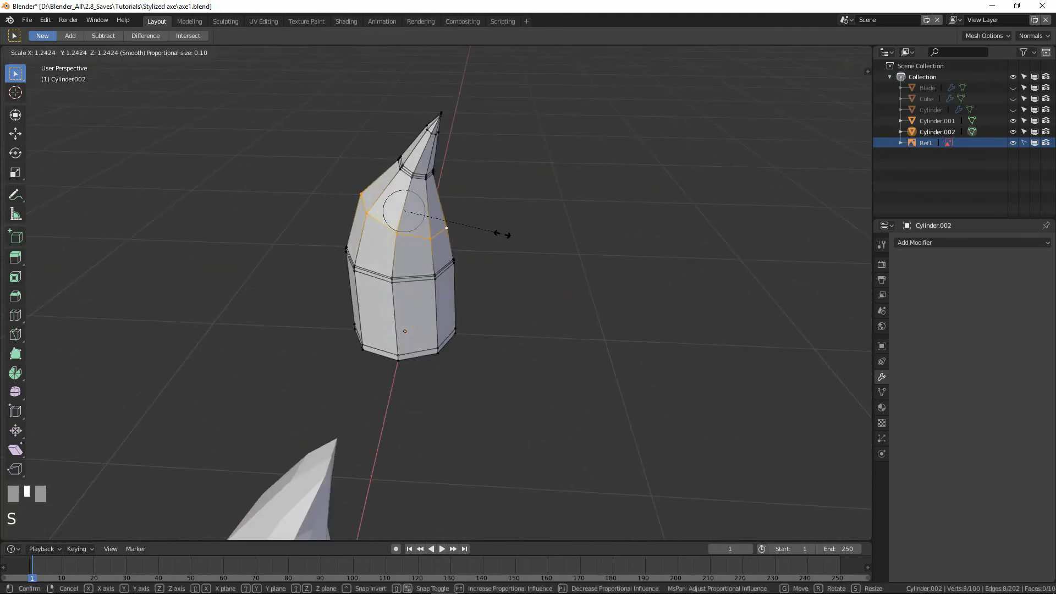
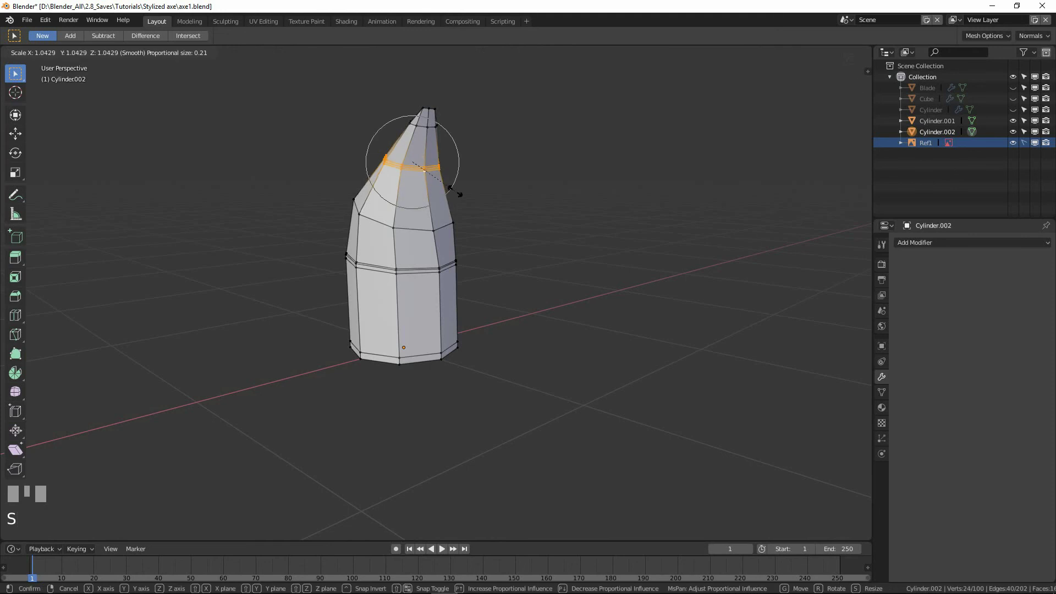
left_click(467, 193)
left_click_drag(555, 198, 393, 268)
key("Tab")
scroll("down", 3)
scroll("up", 3)
Select further edge rings lower on the spike while orbiting around it.
key("Tab")
scroll("up", 3)
scroll("up", 3)
left_click_drag(393, 268, 395, 250)
left_click_drag(394, 249, 399, 258)
left_click(399, 259)
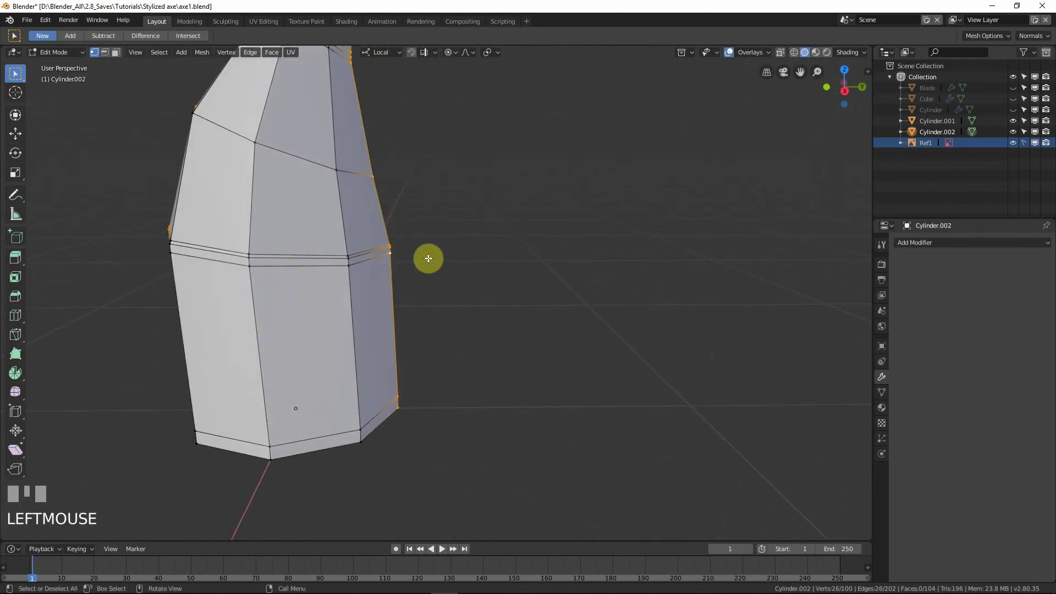
key("Tab")
scroll("down", 3)
left_click(431, 260)
scroll("down", 3)
left_click_drag(477, 282, 373, 177)
key("Tab")
Nudge several rings and vertices sideways with G to bend the spike into a fuller, tapering profile.
left_click(373, 177)
left_click_drag(463, 212, 329, 188)
key("g")
left_click(329, 188)
left_click_drag(323, 252, 382, 234)
key("g")
left_click(345, 272)
left_click(381, 232)
key("g")
left_click(283, 221)
key("g")
left_click_drag(285, 221, 289, 220)
left_click(289, 220)
Switch to front see-through view and select the second spike's tip vertex against the reference.
scroll("down", 3)
left_click_drag(327, 269, 314, 186)
key("KP_1")
key("shift+z")
left_click(314, 186)
right_click(291, 178)
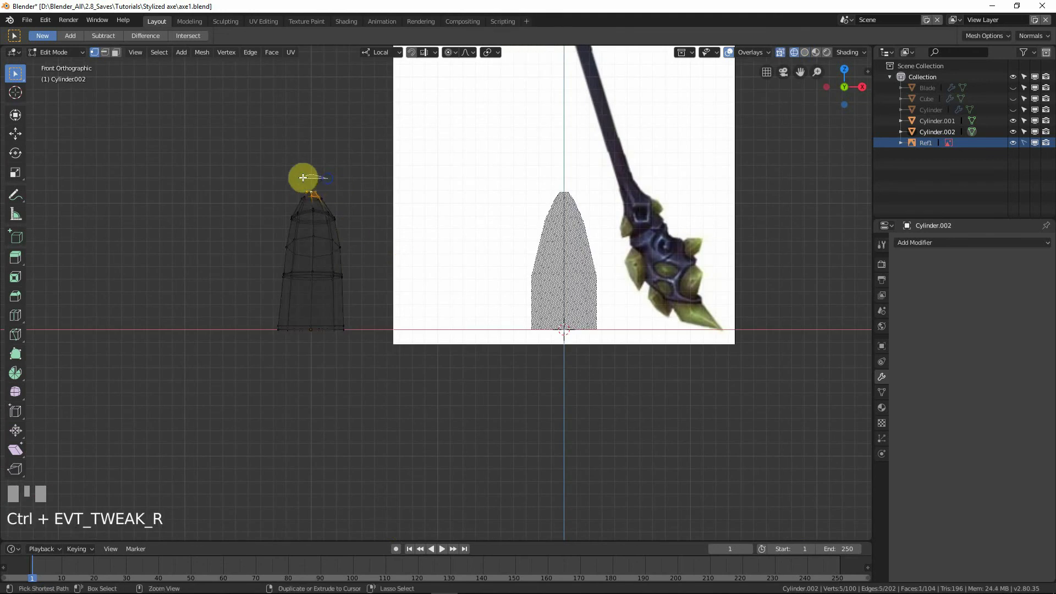
Show the spike solid again and lower its tip with smooth falloff.
key("z")
key("g")
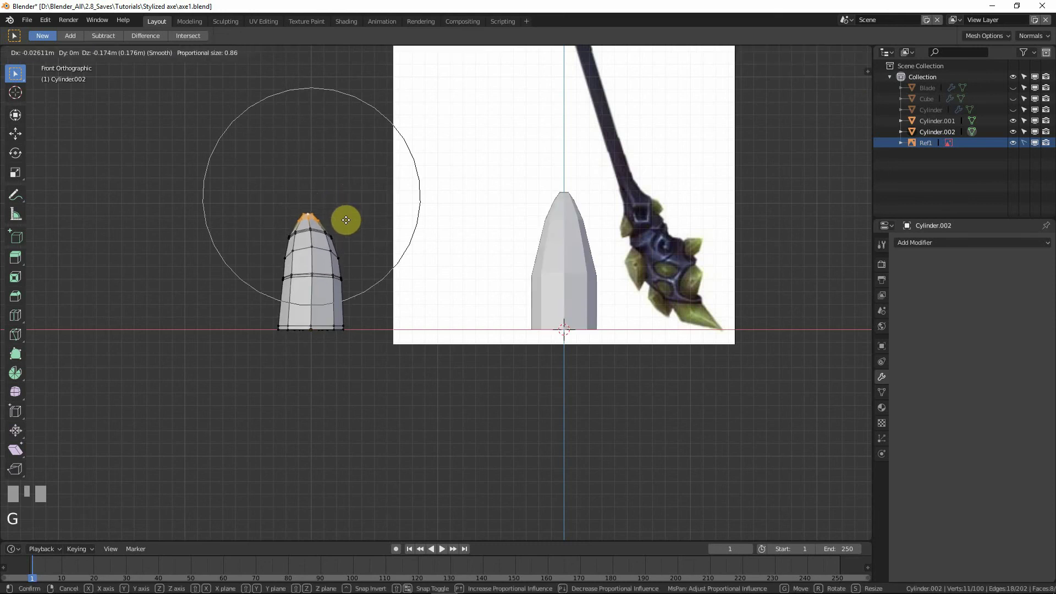
left_click(342, 261)
Slide an edge ring along the spike toward the tip, settling it after two cancelled tries.
left_click(326, 277)
scroll("up", 3)
left_click_drag(305, 285, 383, 322)
scroll("up", 3)
left_click_drag(383, 322, 385, 321)
key("g")
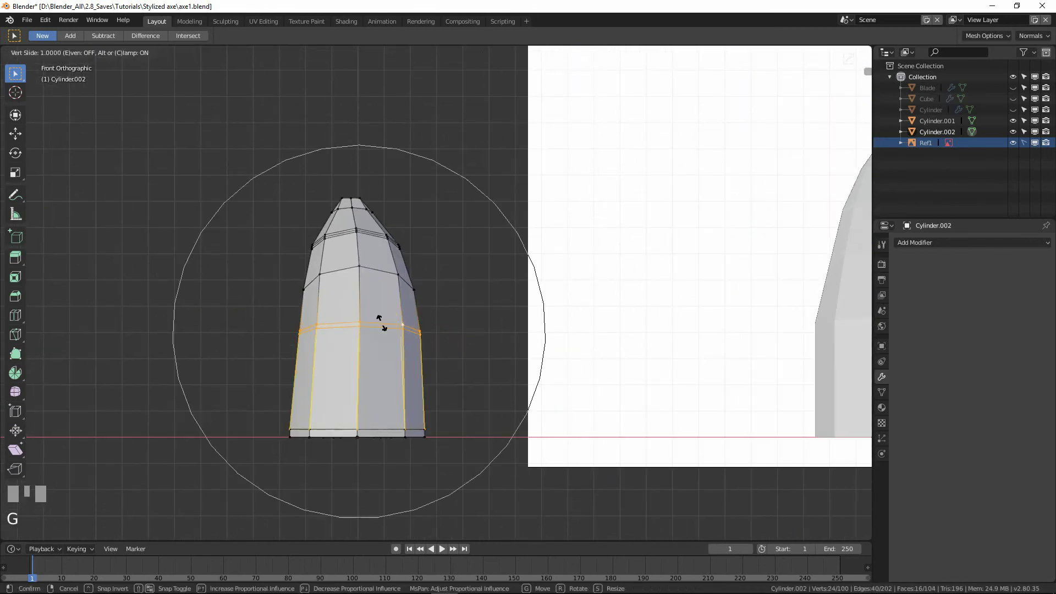
right_click(383, 322)
key("o")
key("g")
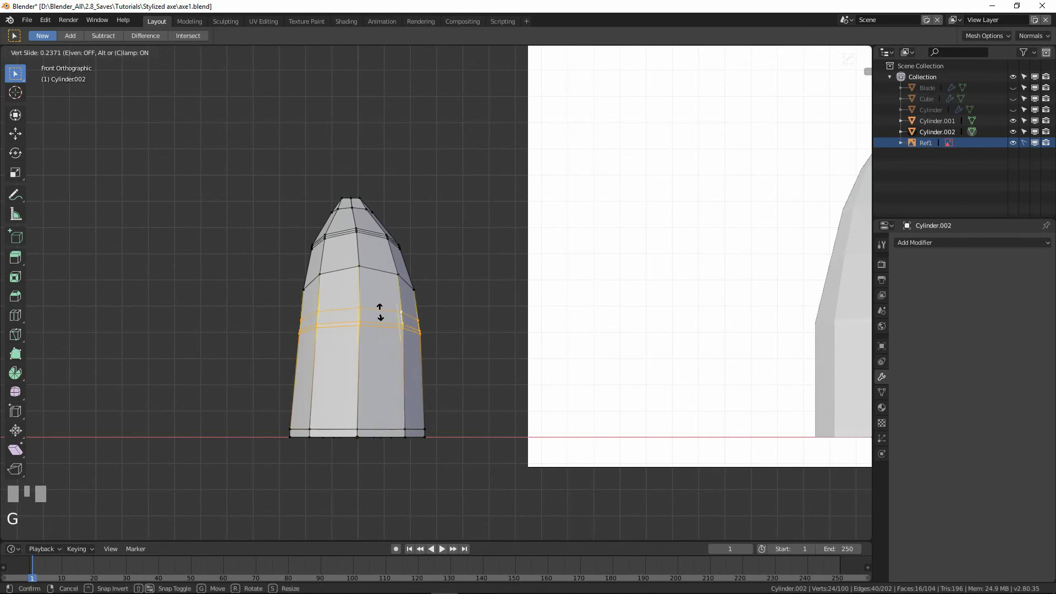
right_click(386, 315)
left_click(384, 328)
left_click(384, 328)
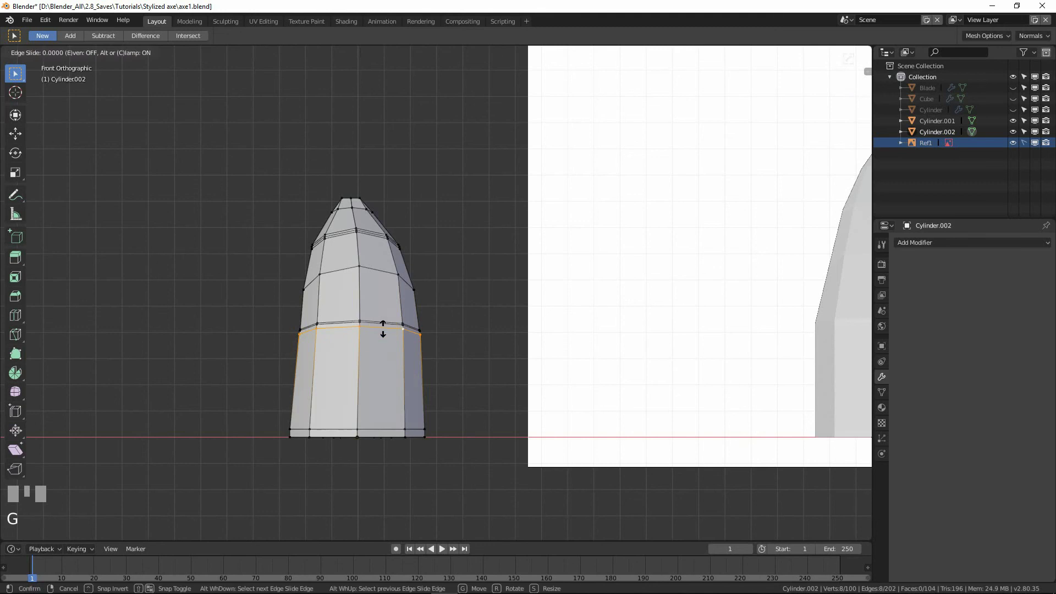
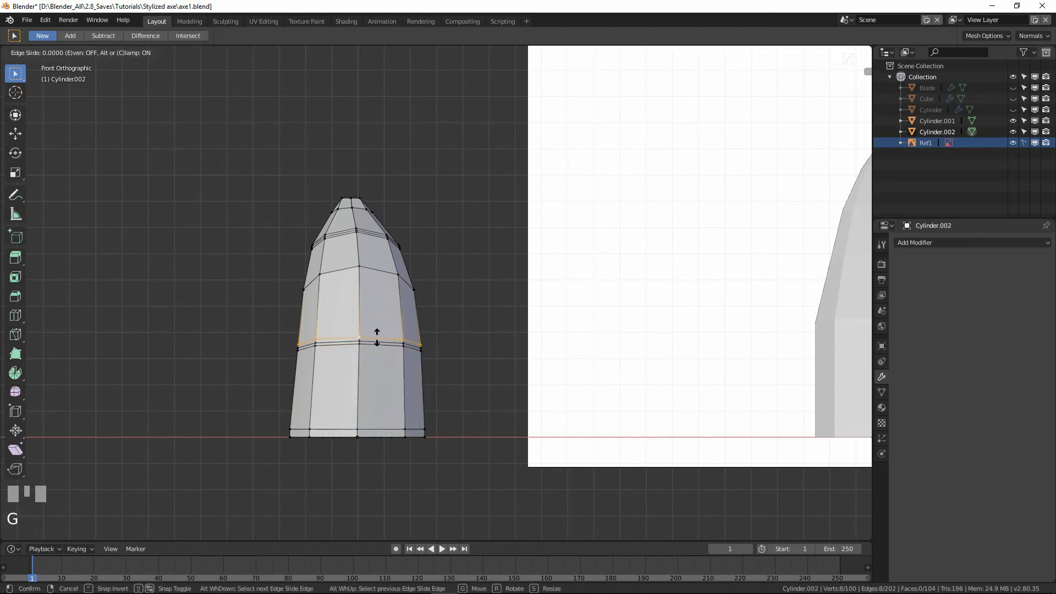
left_click(378, 338)
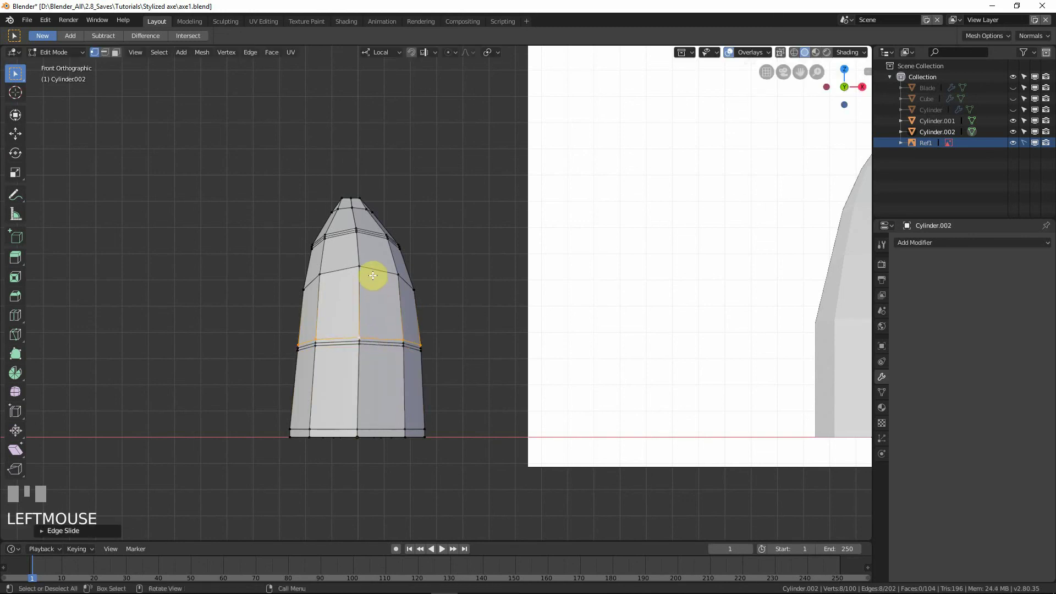
Slide two more edge rings nearer the point to redistribute them along the length.
key("g")
left_click(373, 282)
left_click_drag(459, 273, 347, 251)
left_click(346, 251)
left_click_drag(384, 285, 380, 279)
scroll("up", 3)
key("g")
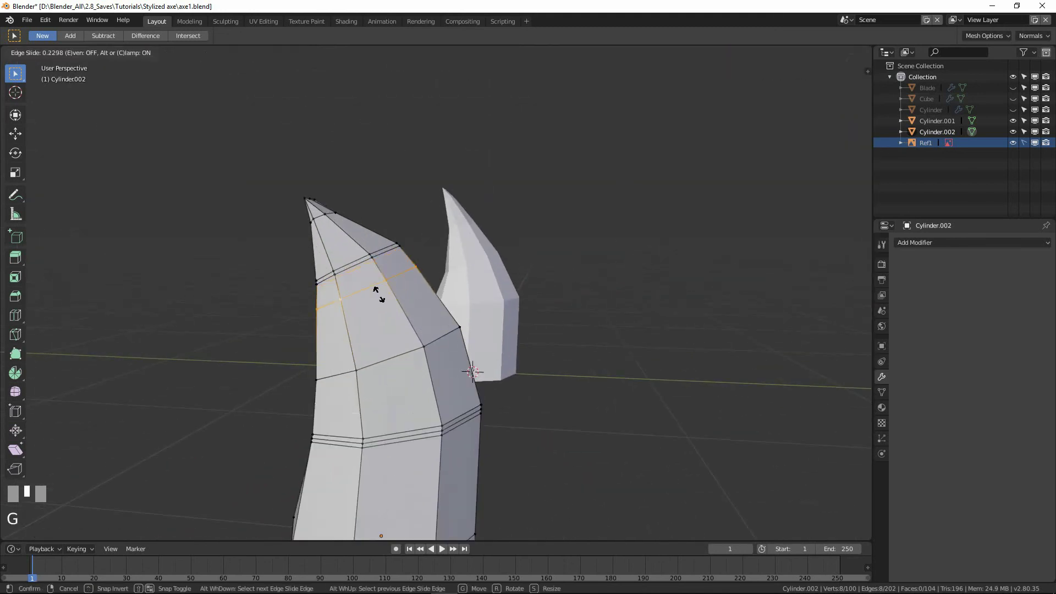
left_click(371, 282)
left_click(363, 264)
key("g")
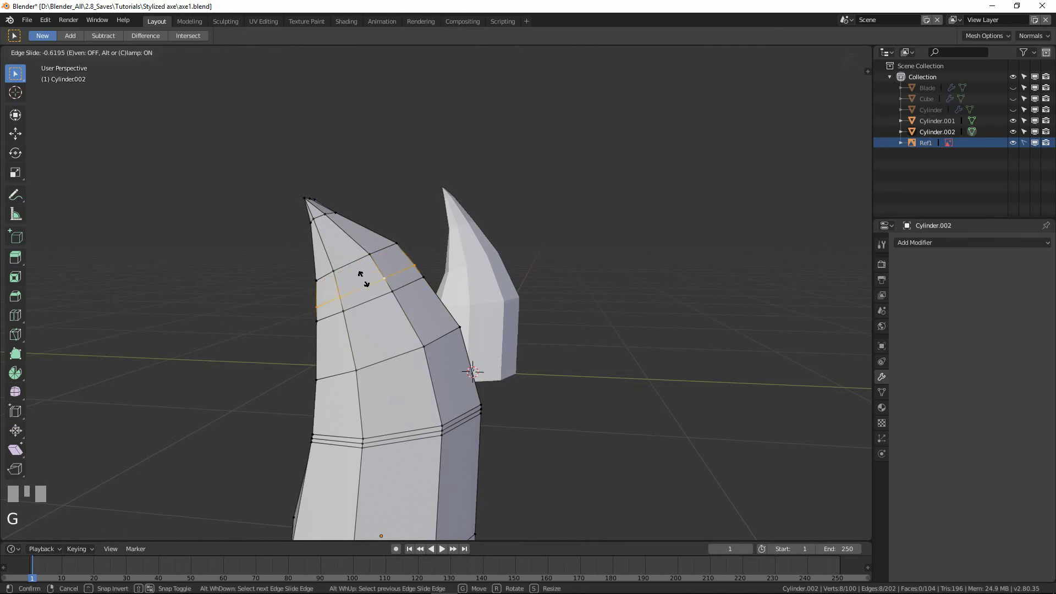
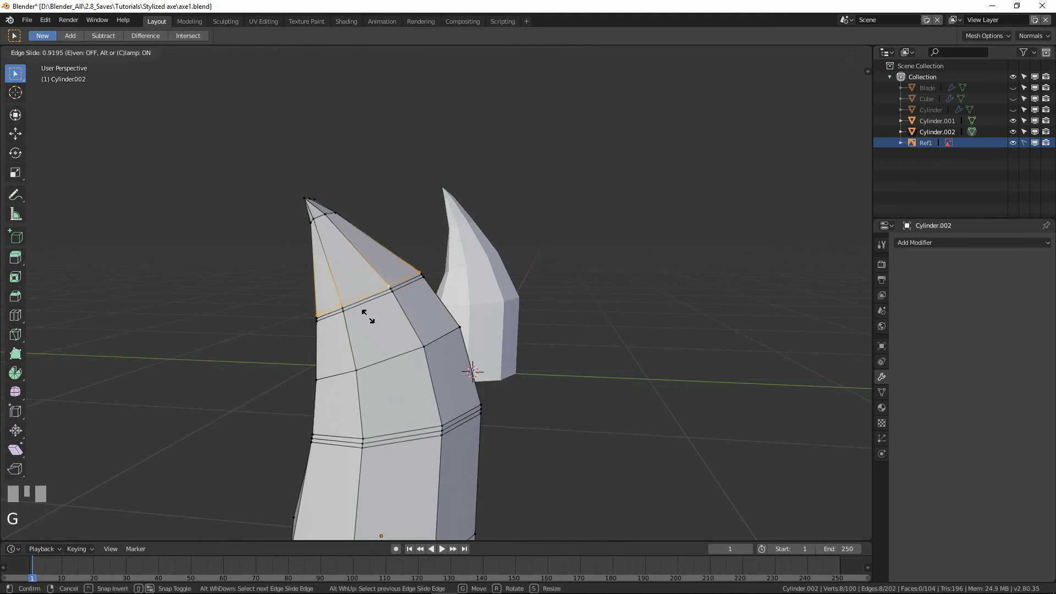
left_click(354, 288)
Select the topmost ring and start sliding it along the spike.
left_click(324, 217)
middle_click(338, 231)
key("g")
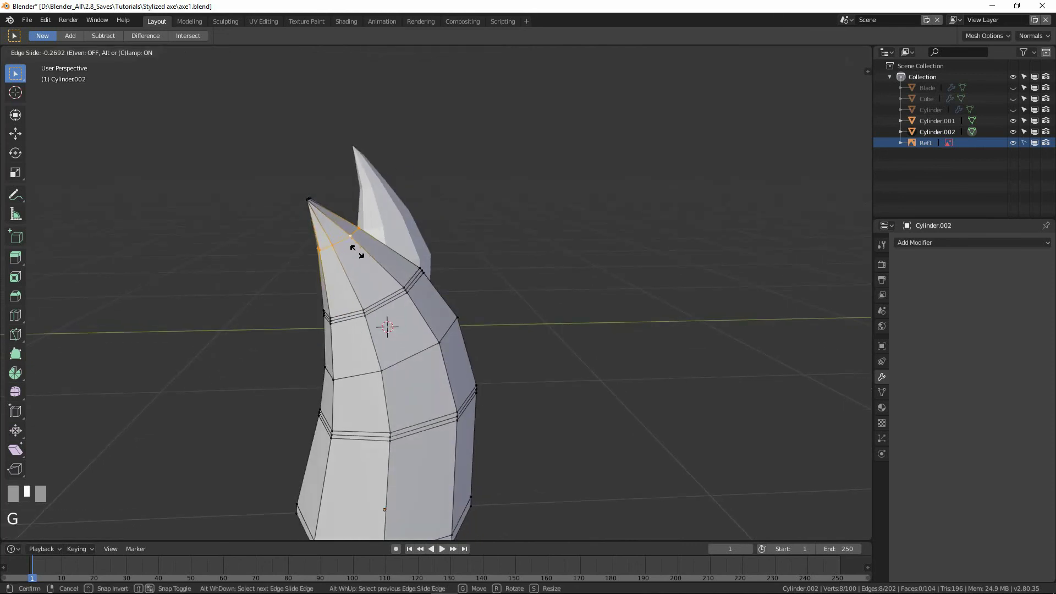